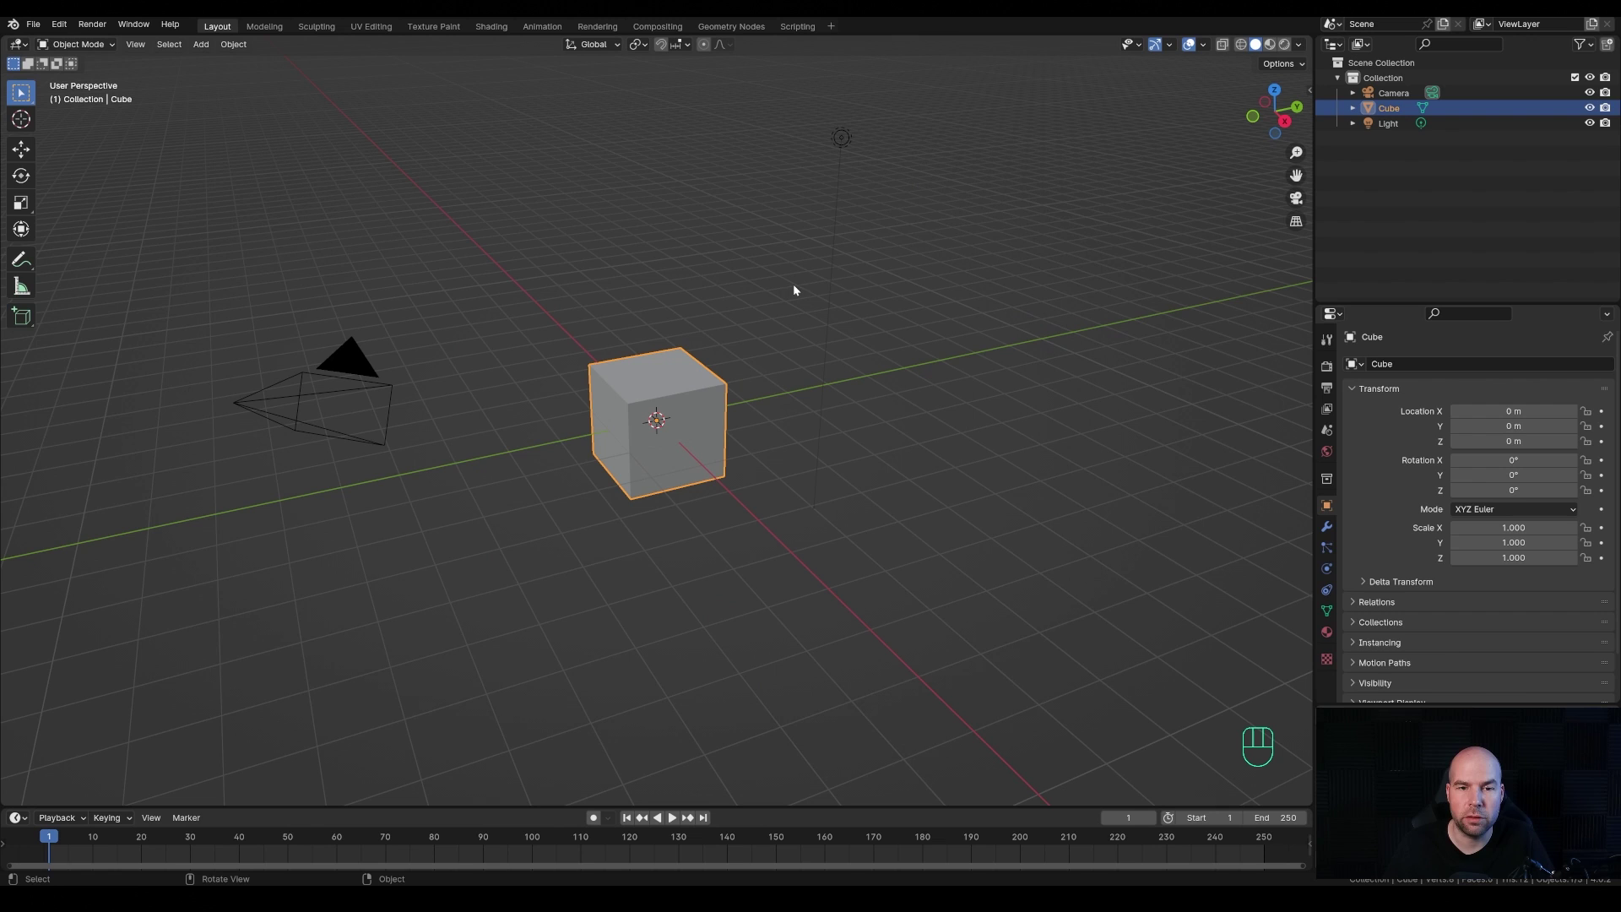
- Delete the default cube and light, then add a new plane at the origin
{"action": "left_click_drag", "start_coordinate": [536, 99], "coordinate": [954, 585]}
{"action": "key", "text": "x"}
{"action": "middle_click", "coordinate": [769, 370]}
{"action": "scroll", "scroll_direction": "up", "scroll_amount": 3}
{"action": "key", "text": "shift+a"}
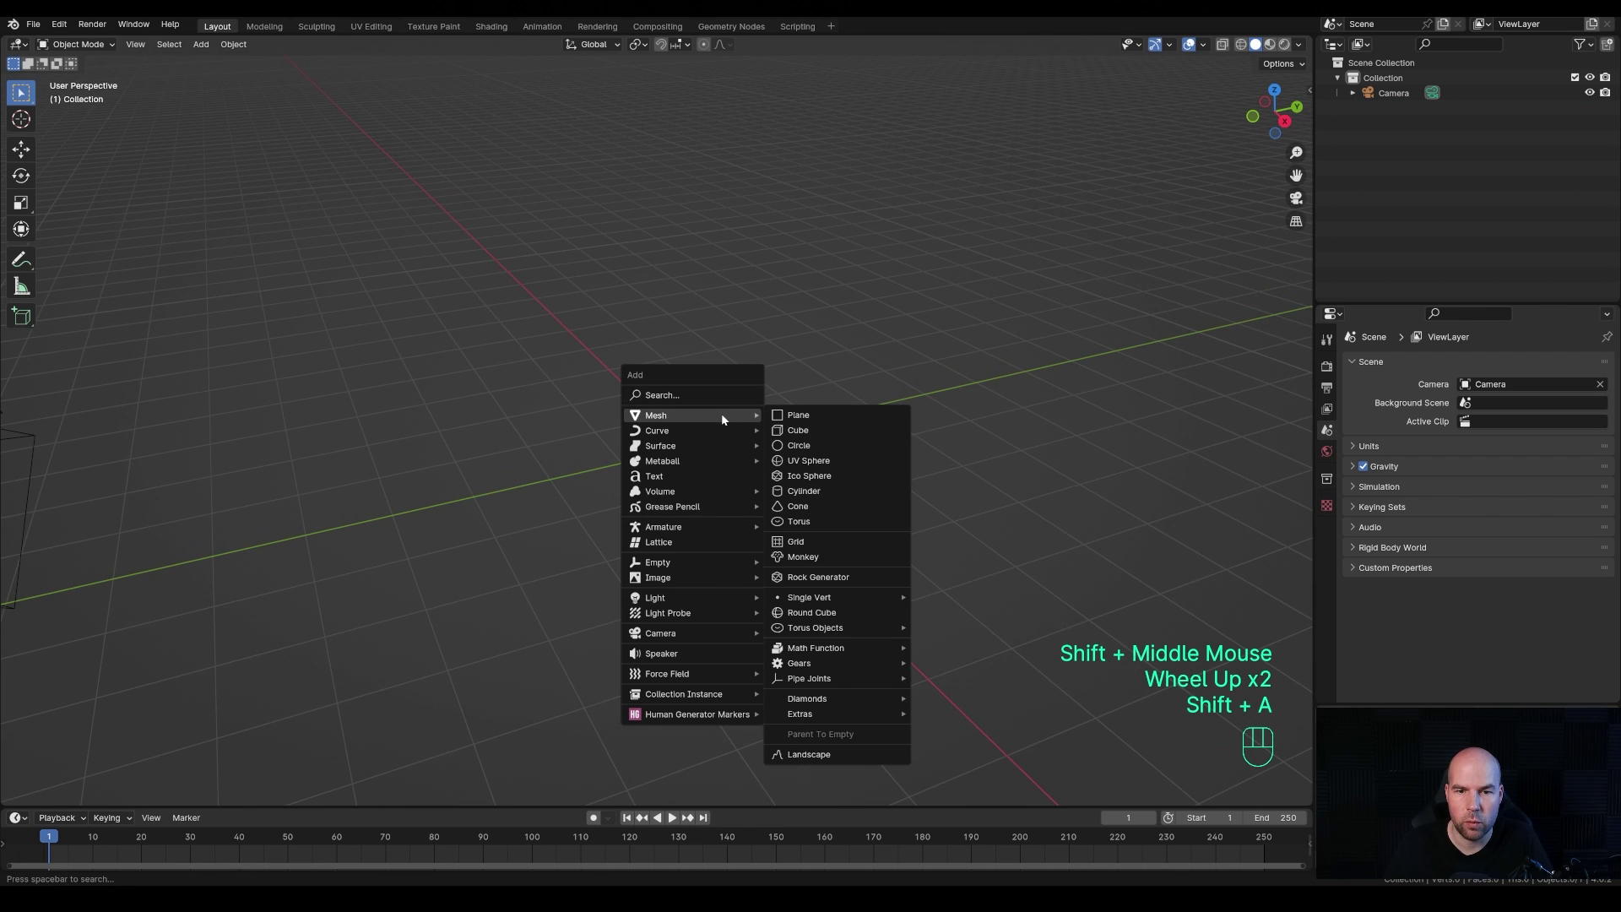
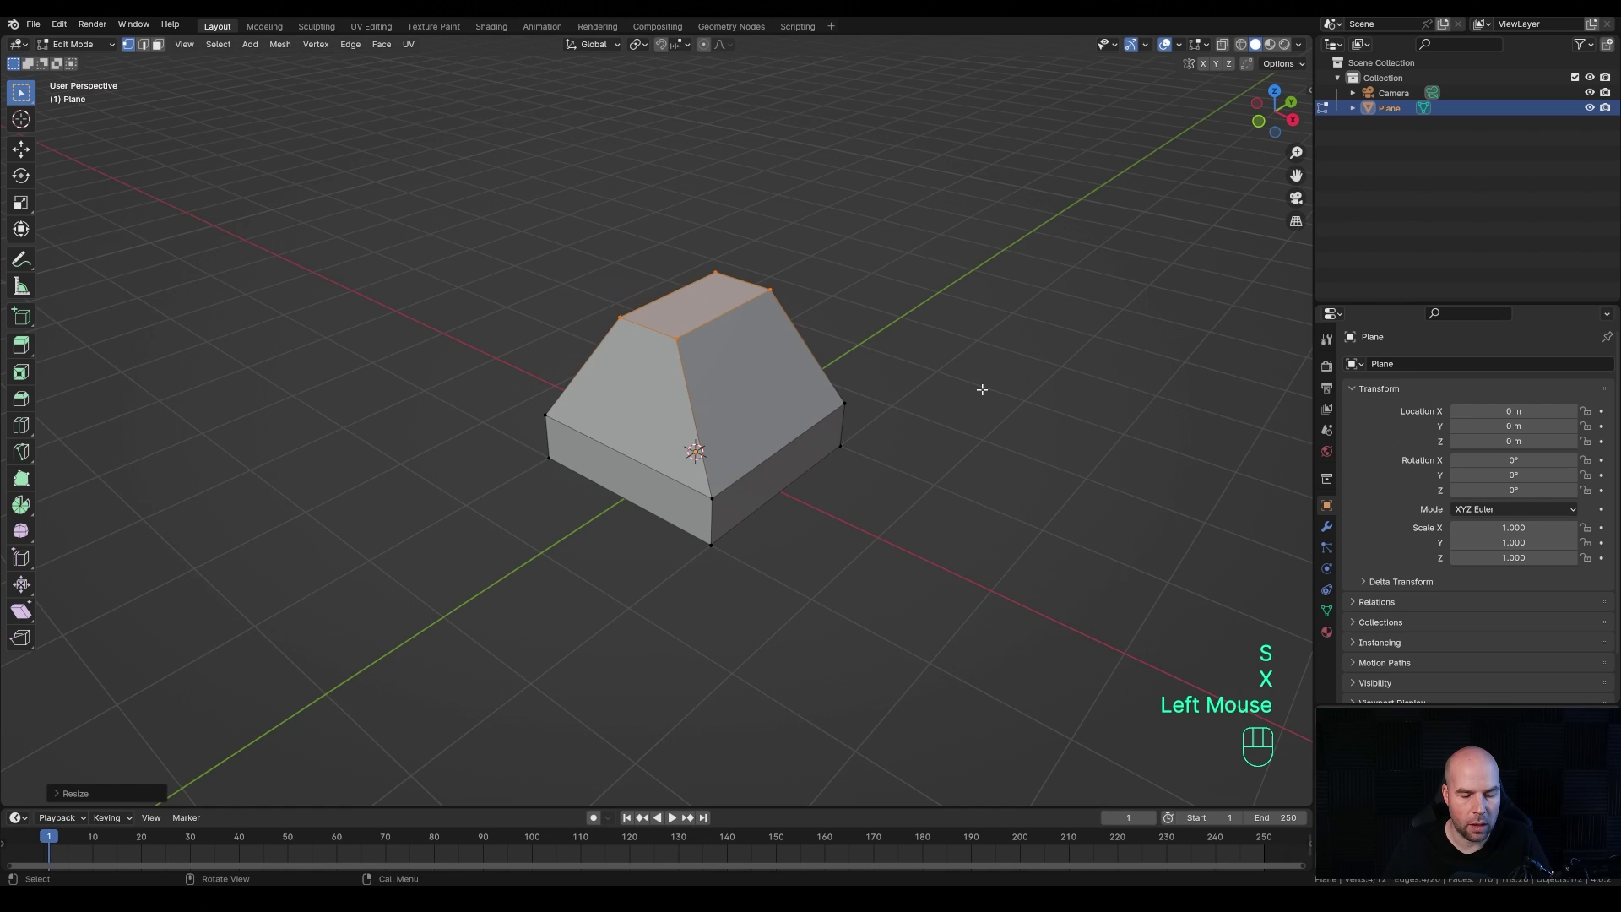
- Shift the extruded block's scaled-down top face sideways along X for a sloped shape
{"action": "key", "text": "g"}
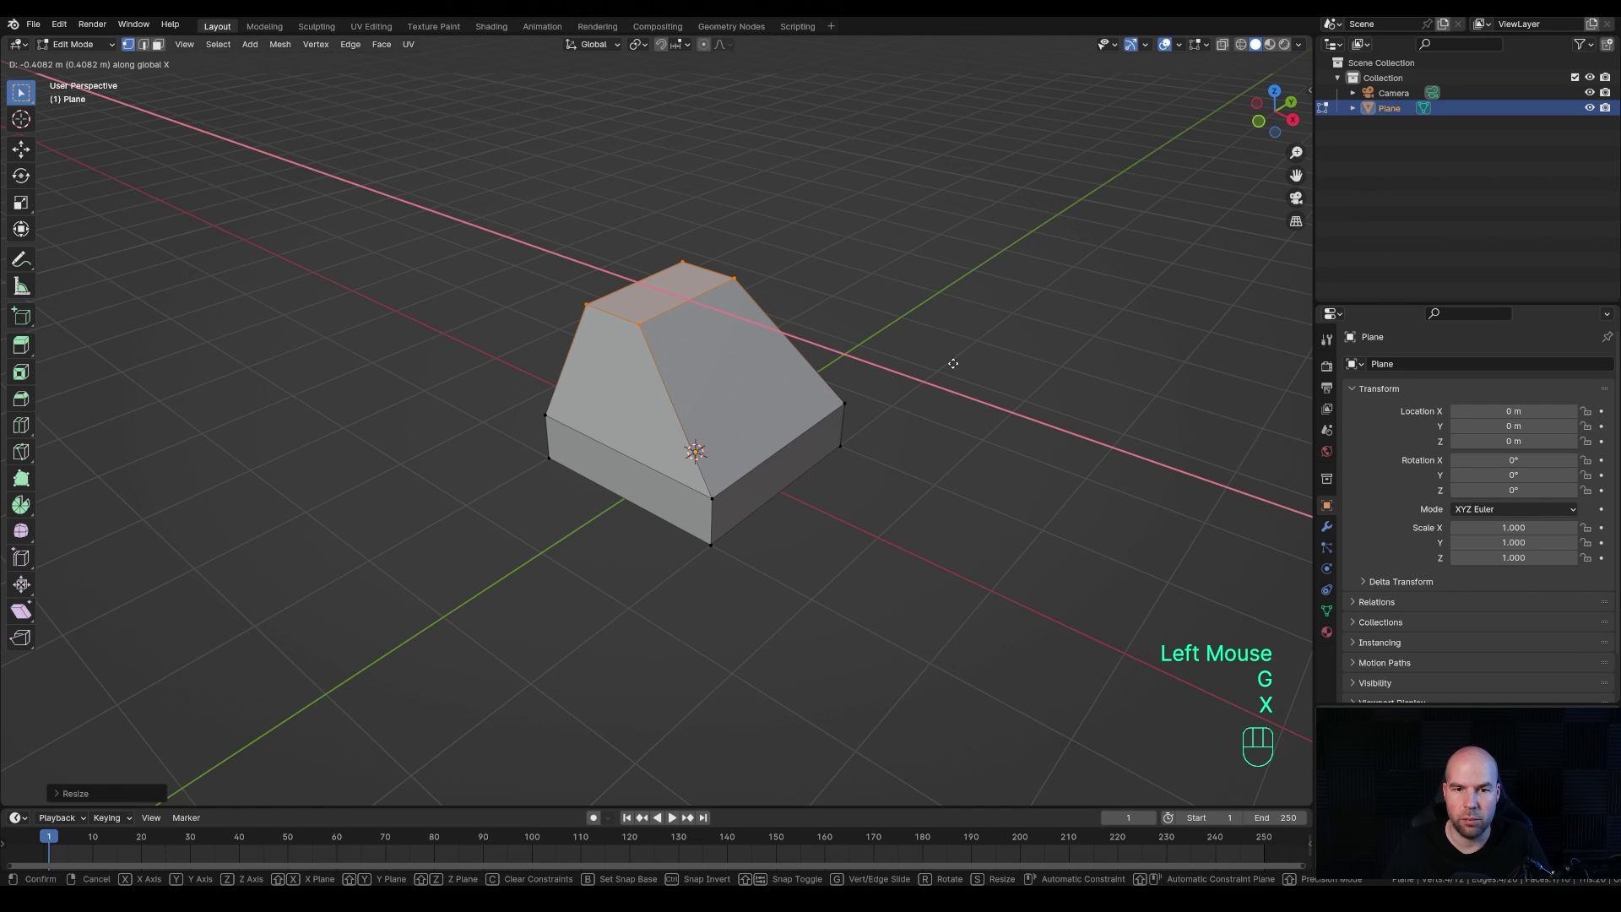
{"action": "key", "text": "x"}
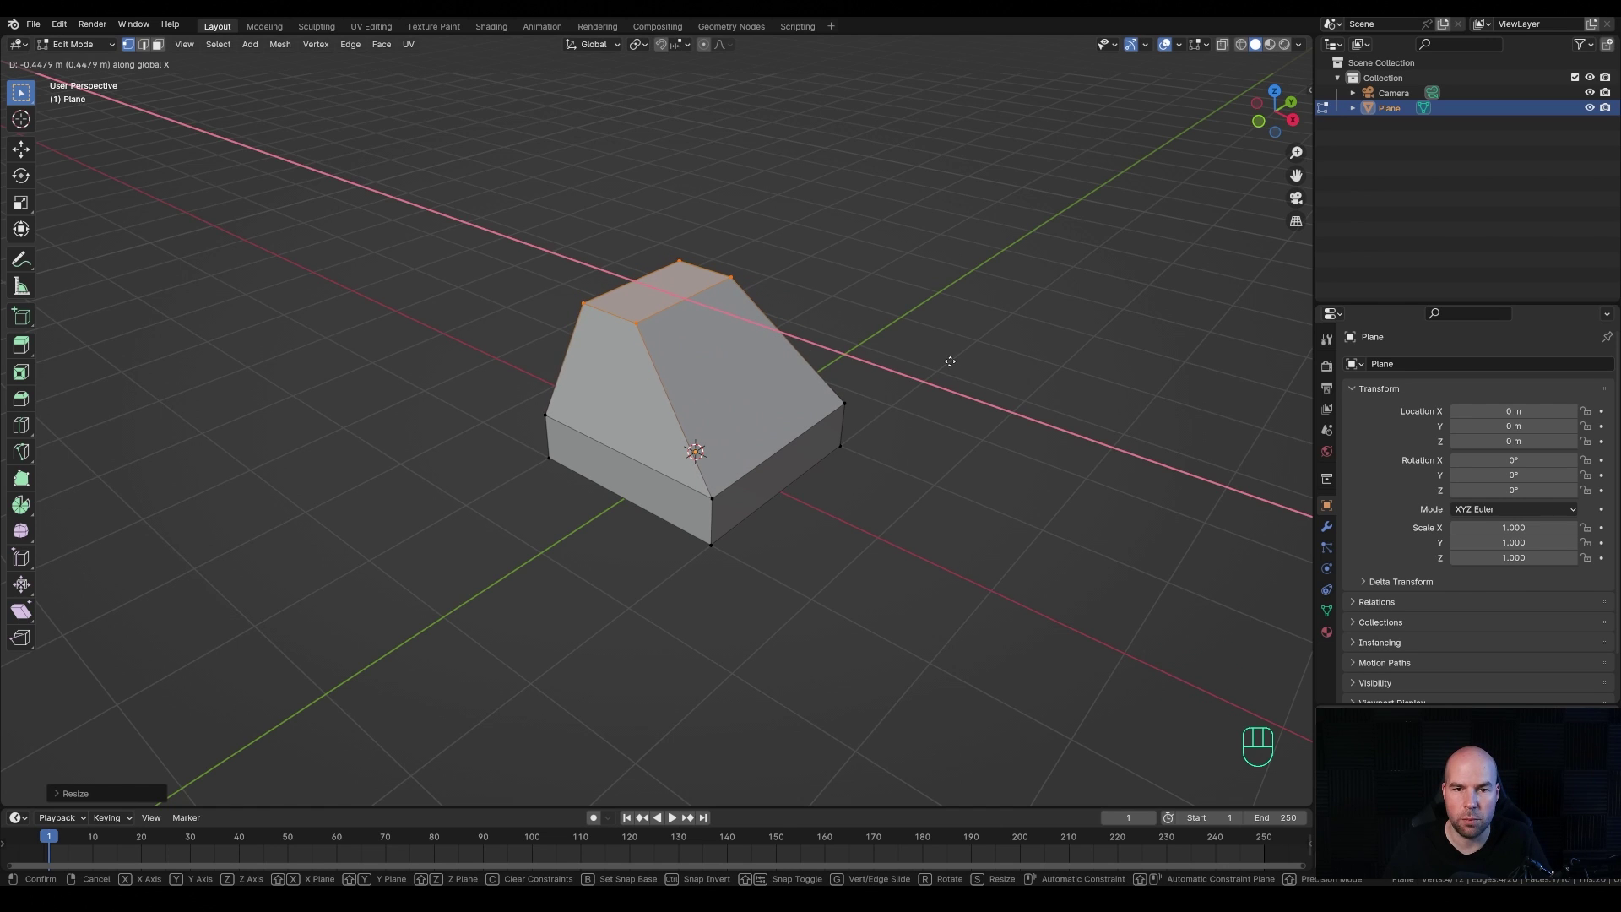
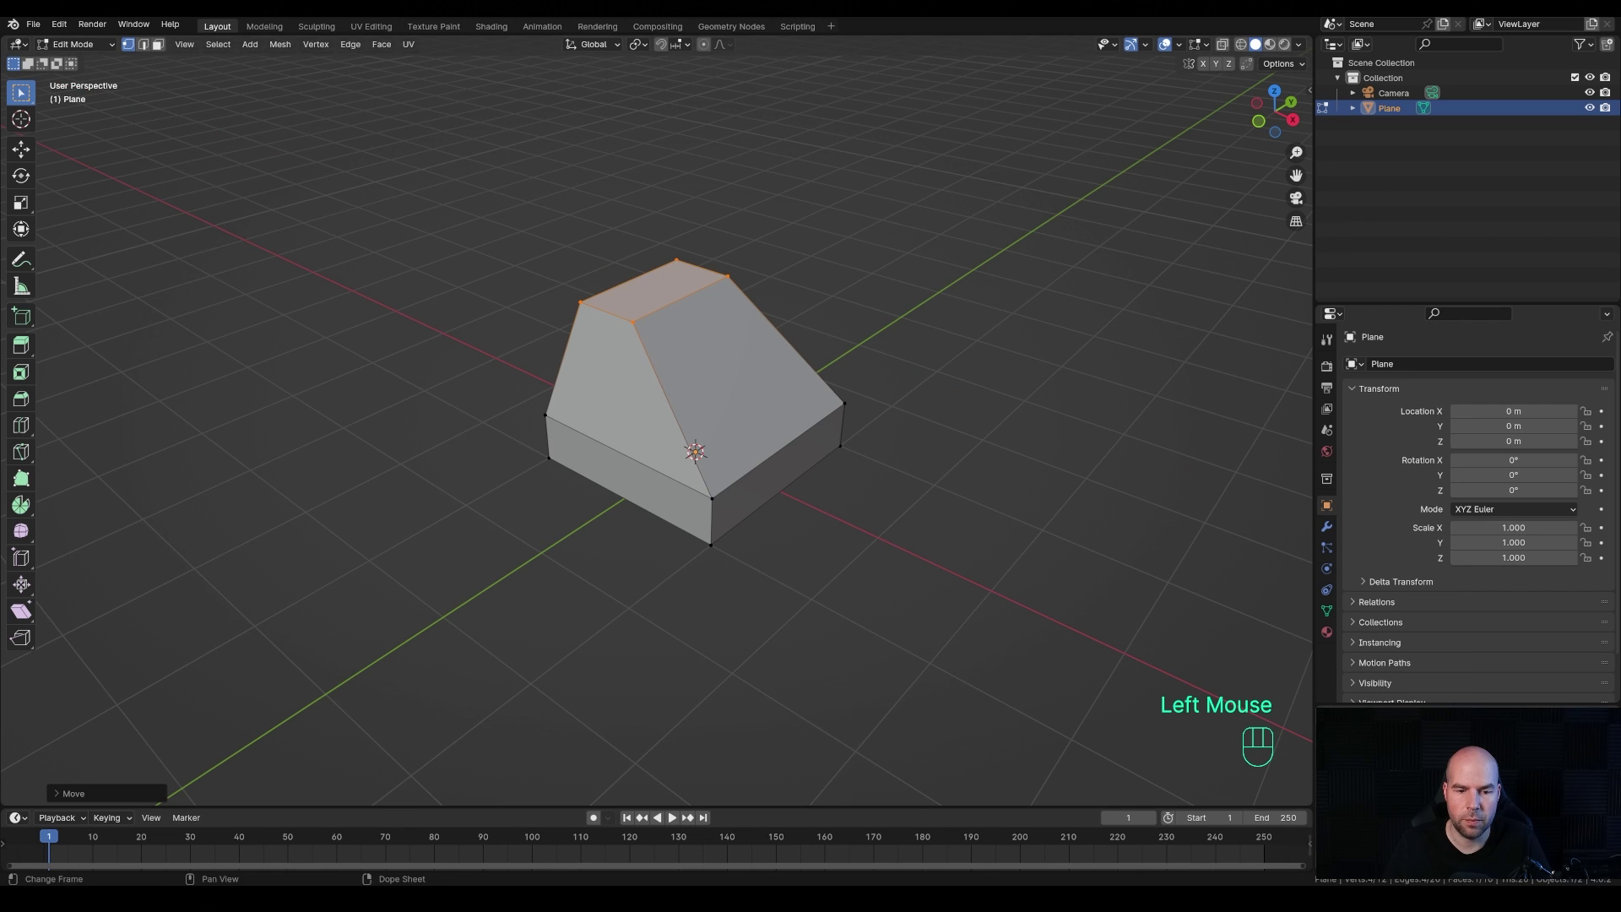
{"action": "middle_click", "coordinate": [1119, 702]}
- Add a Subdivision Surface modifier and edge loops near the base and top to keep the body chunky
{"action": "left_click", "coordinate": [1331, 529]}
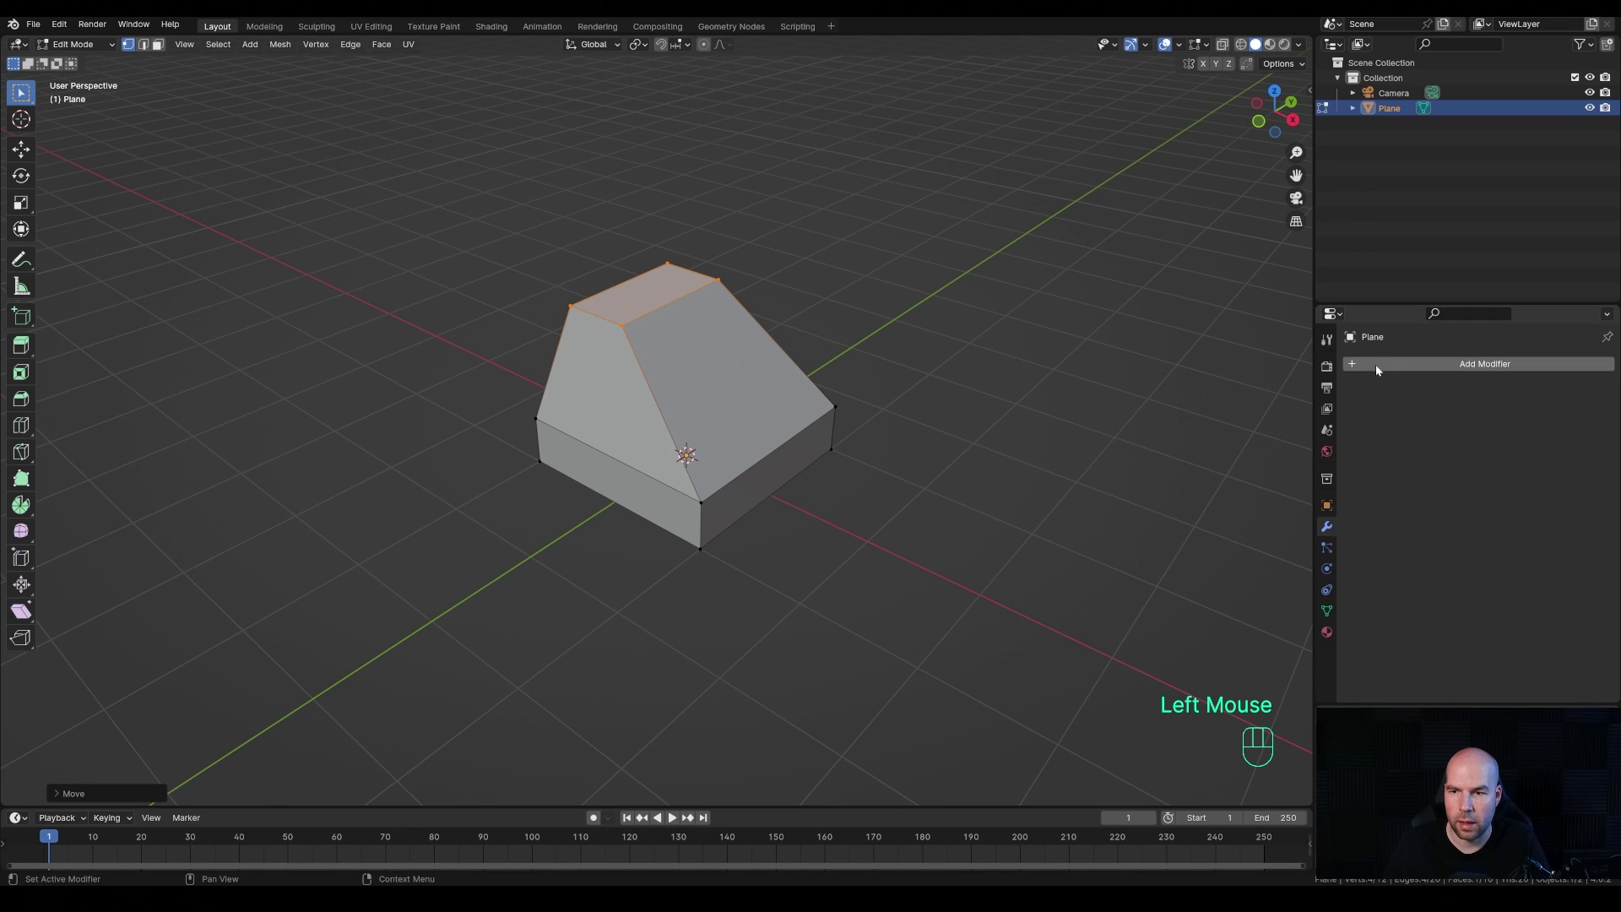
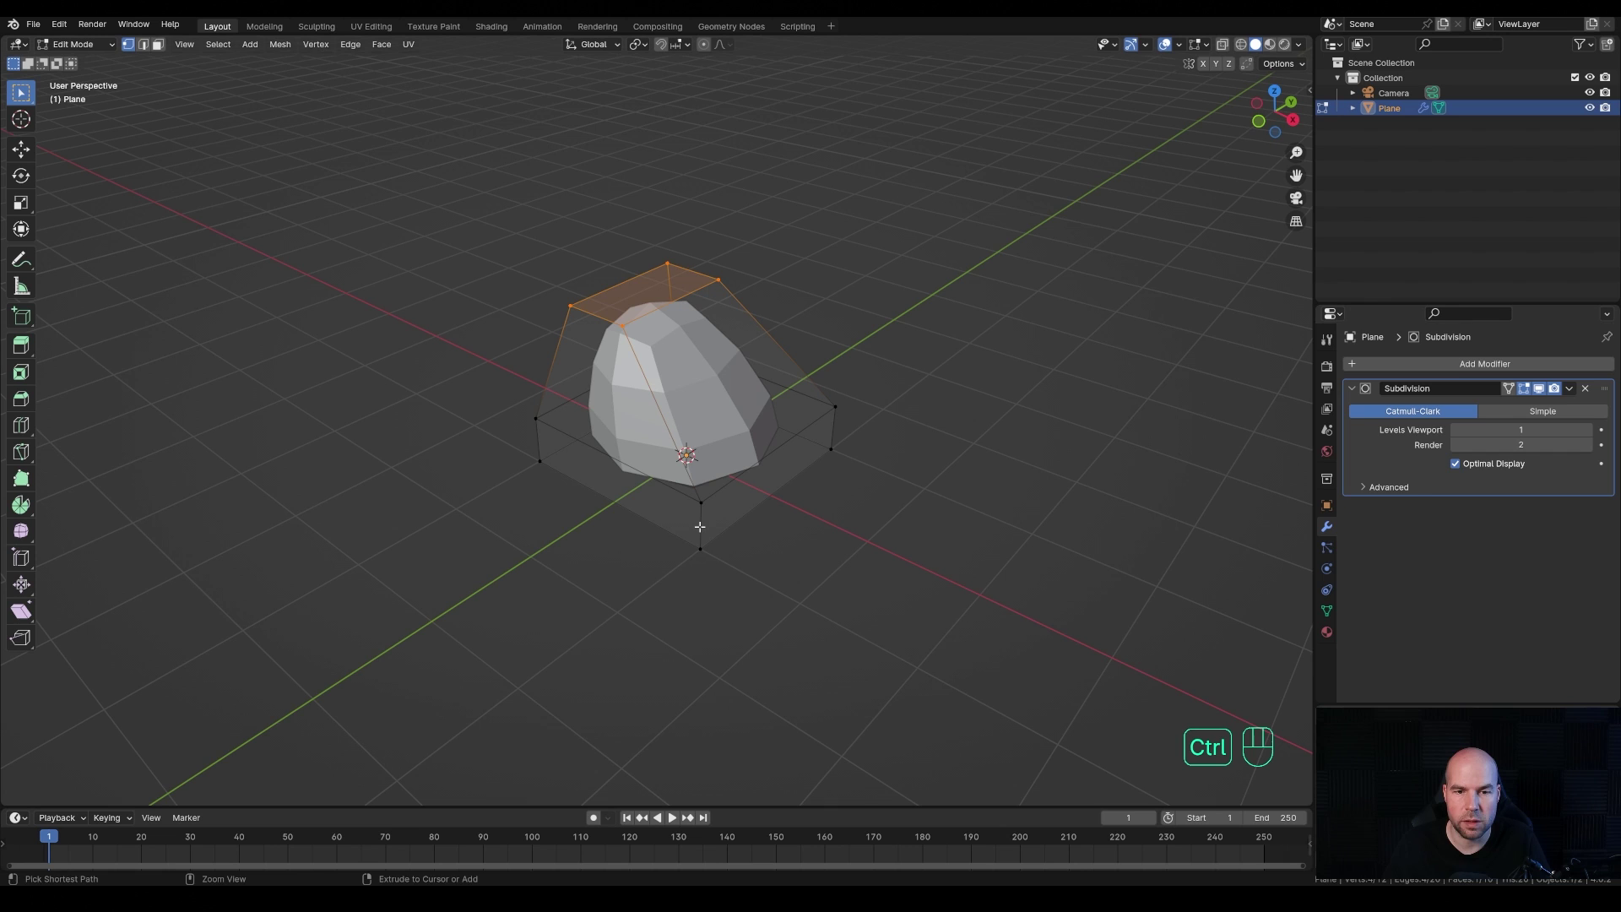
{"action": "key", "text": "ctrl+r"}
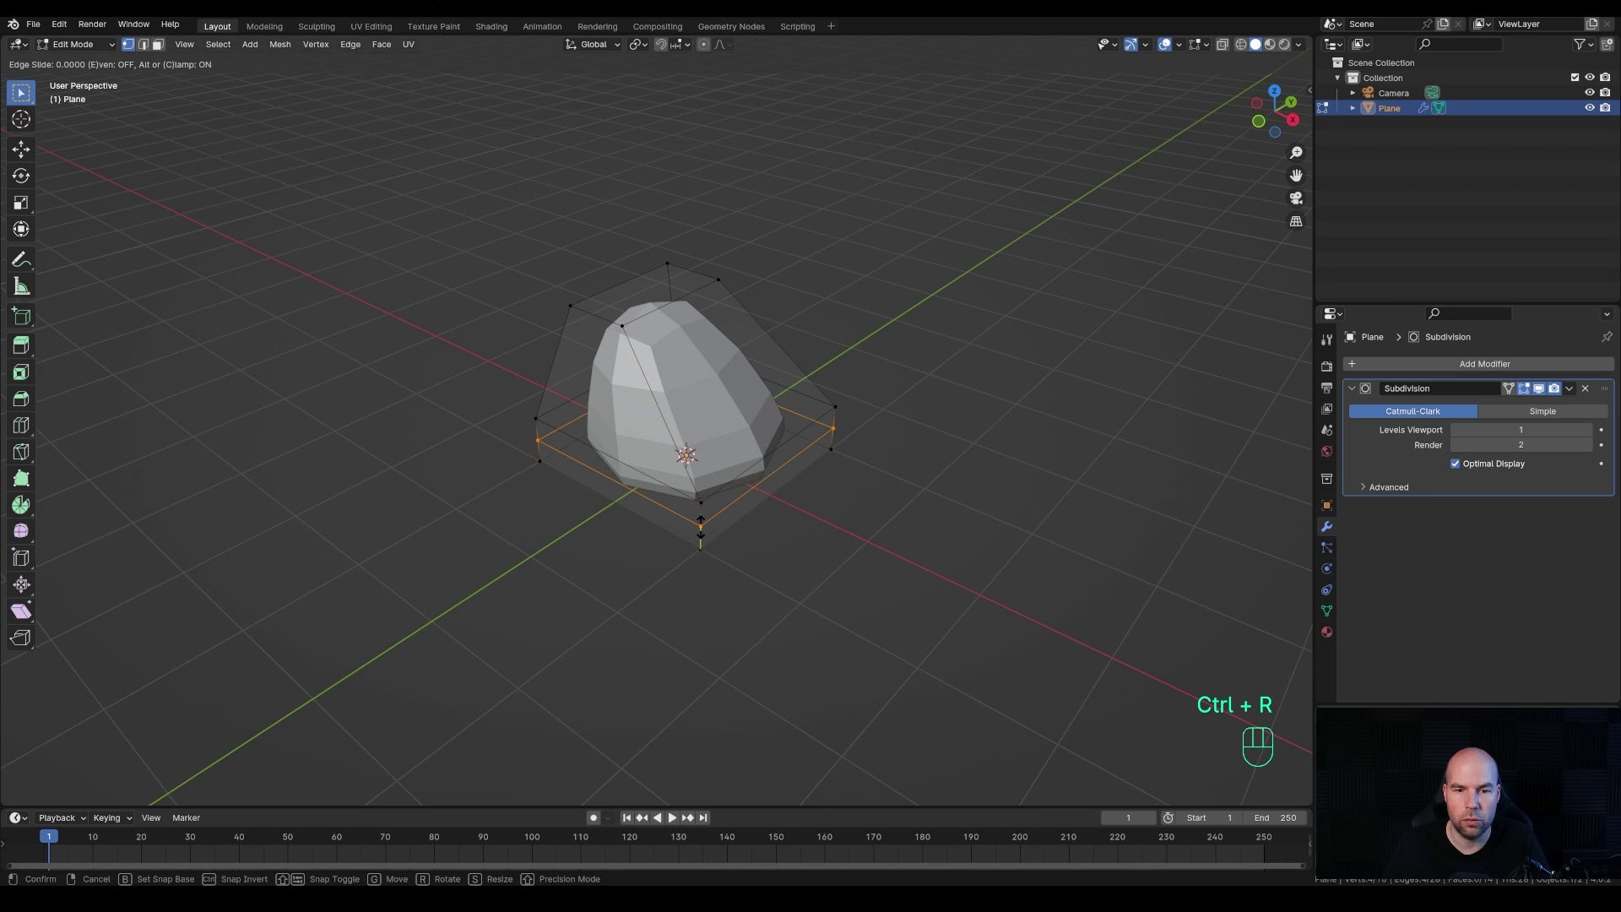
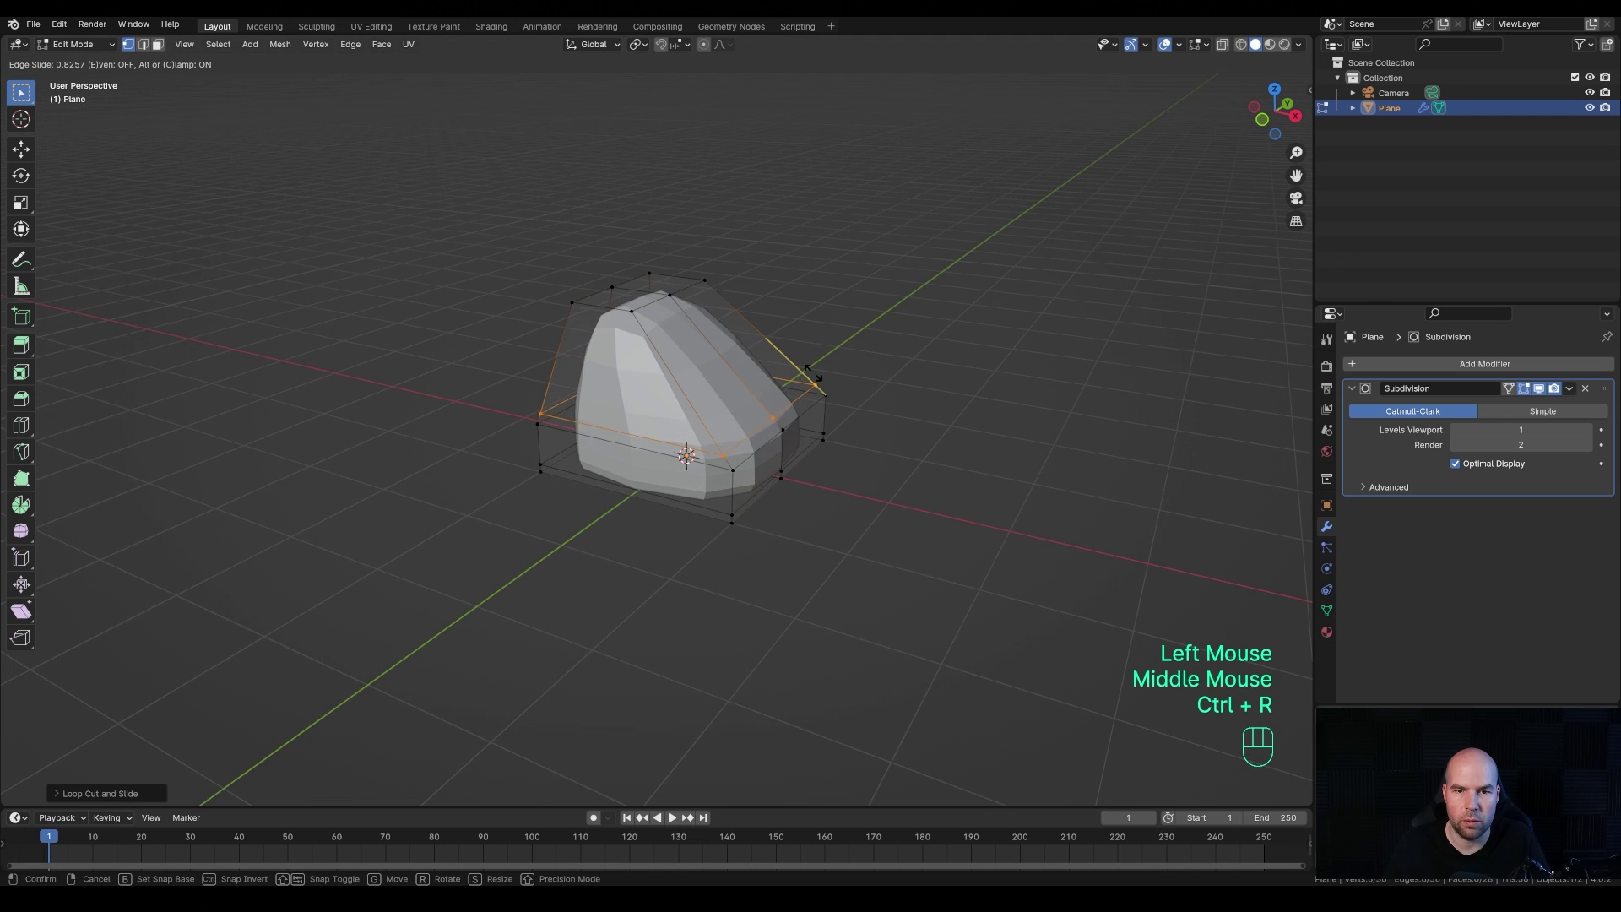
{"action": "left_click", "coordinate": [1246, 702]}
{"action": "key", "text": "ctrl+r"}
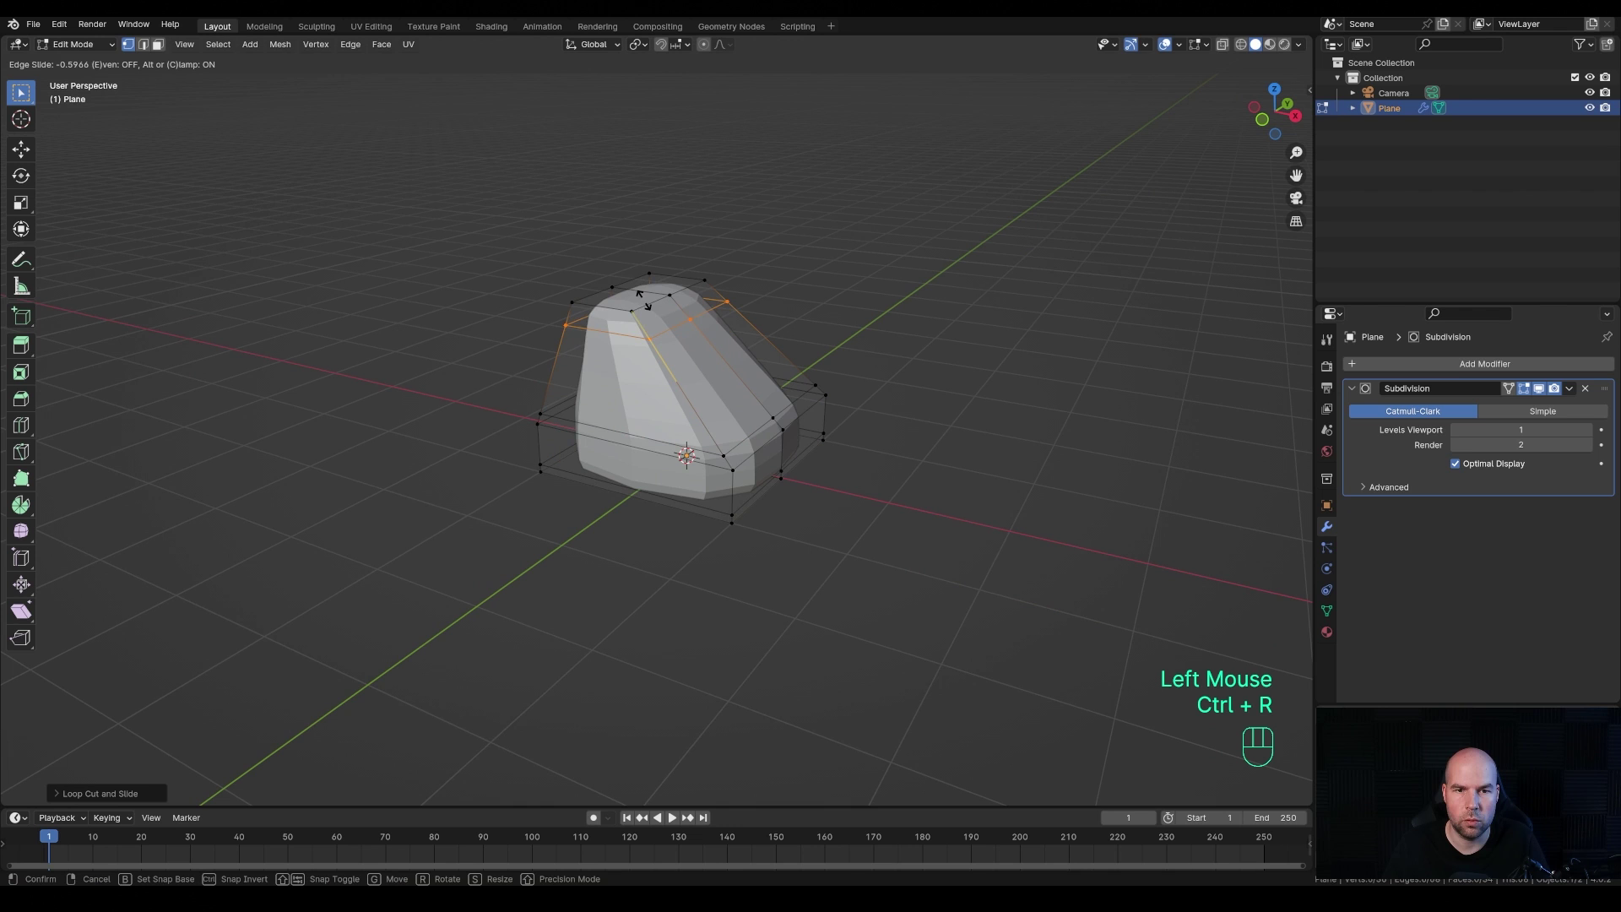
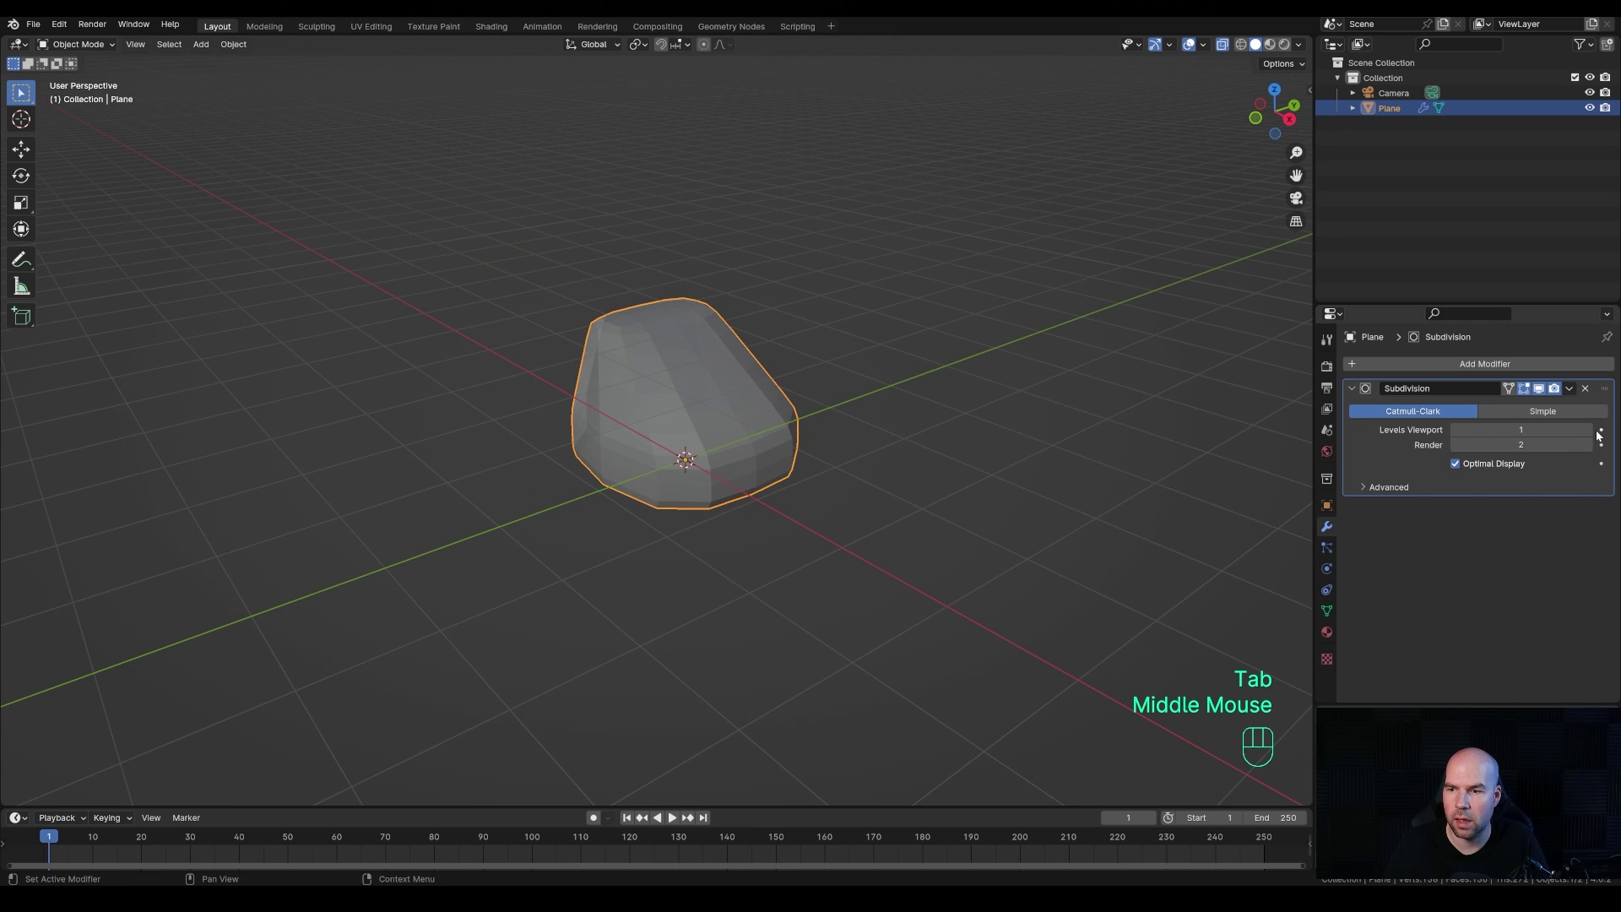
- Set viewport subdivision to 2 and shade the body smooth
{"action": "left_click", "coordinate": [1591, 434]}
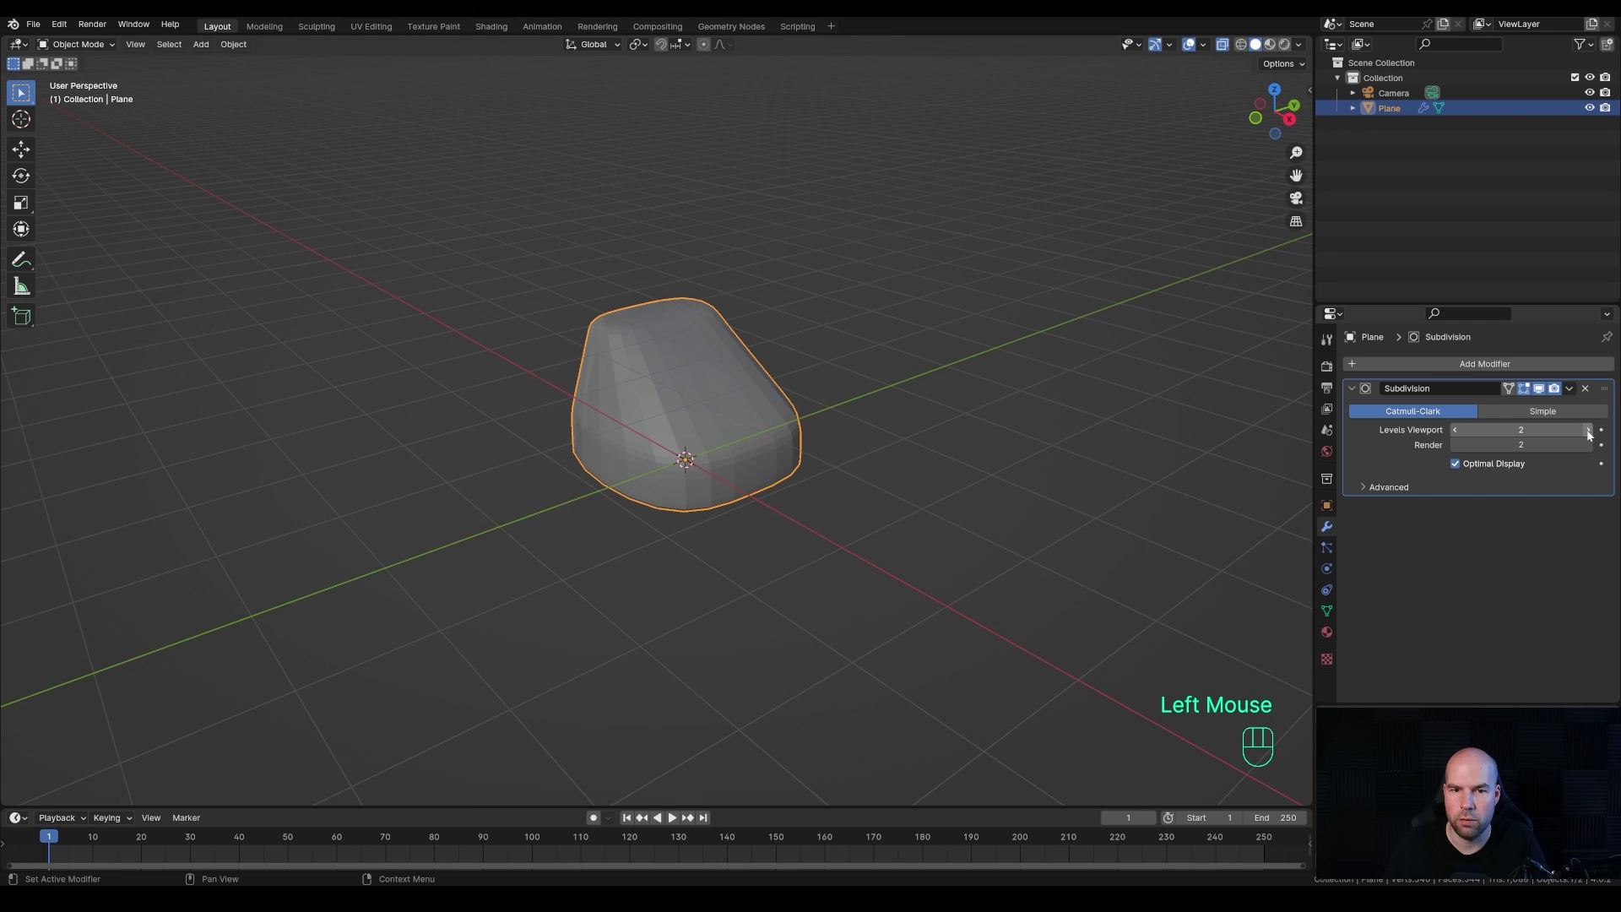
{"action": "right_click", "coordinate": [712, 370]}
{"action": "left_click_drag", "start_coordinate": [748, 427], "coordinate": [718, 431]}
{"action": "scroll", "scroll_direction": "up", "scroll_amount": 3}
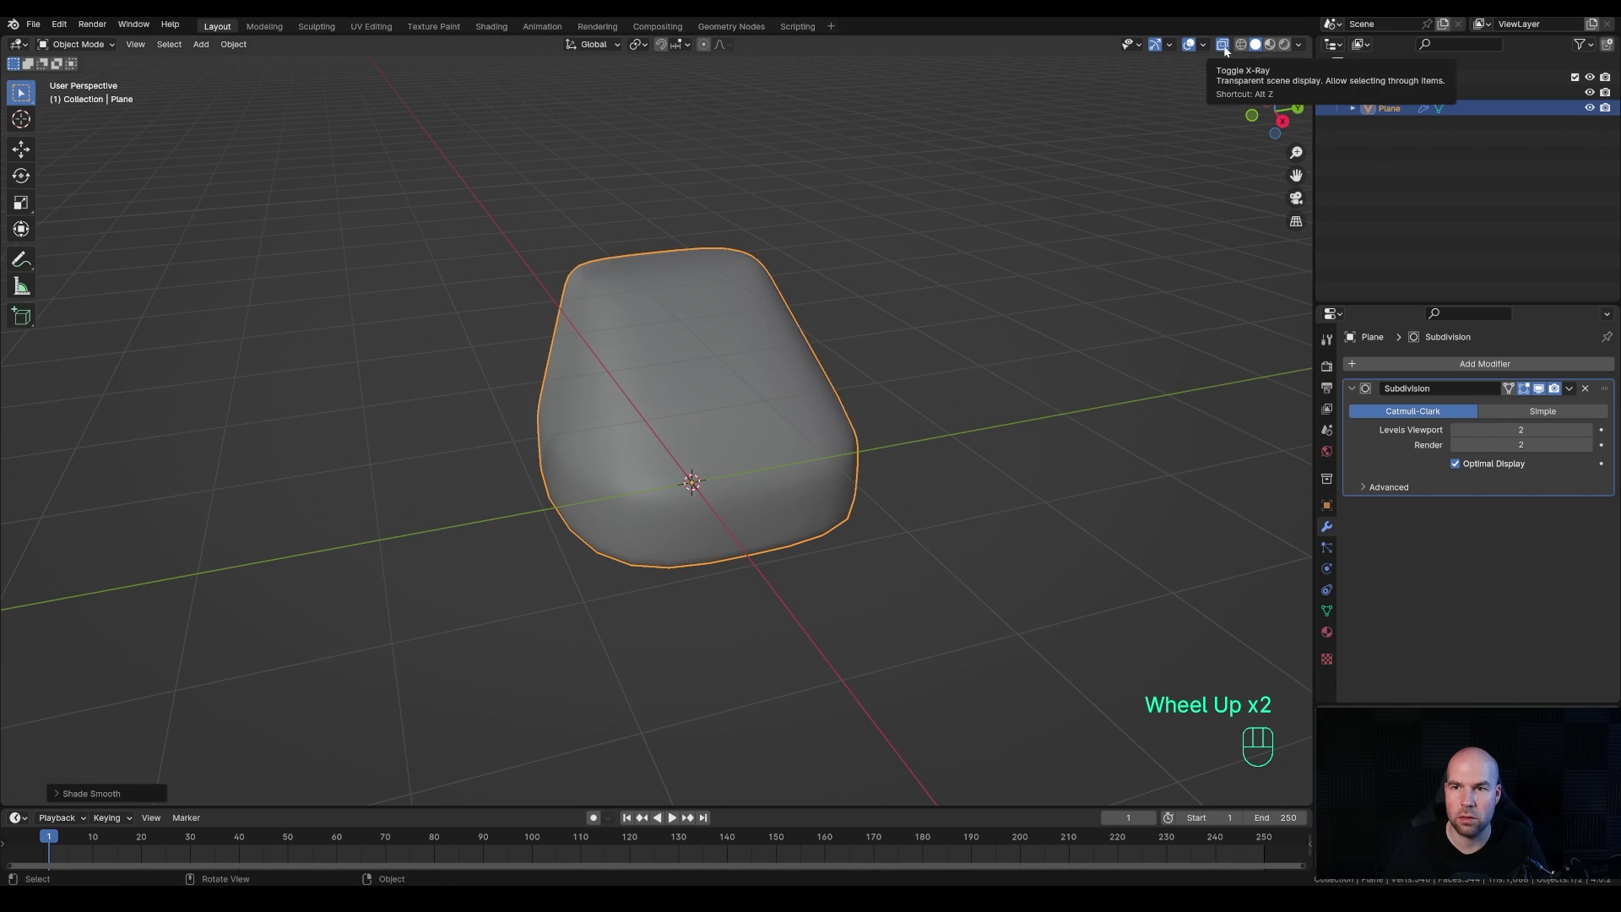
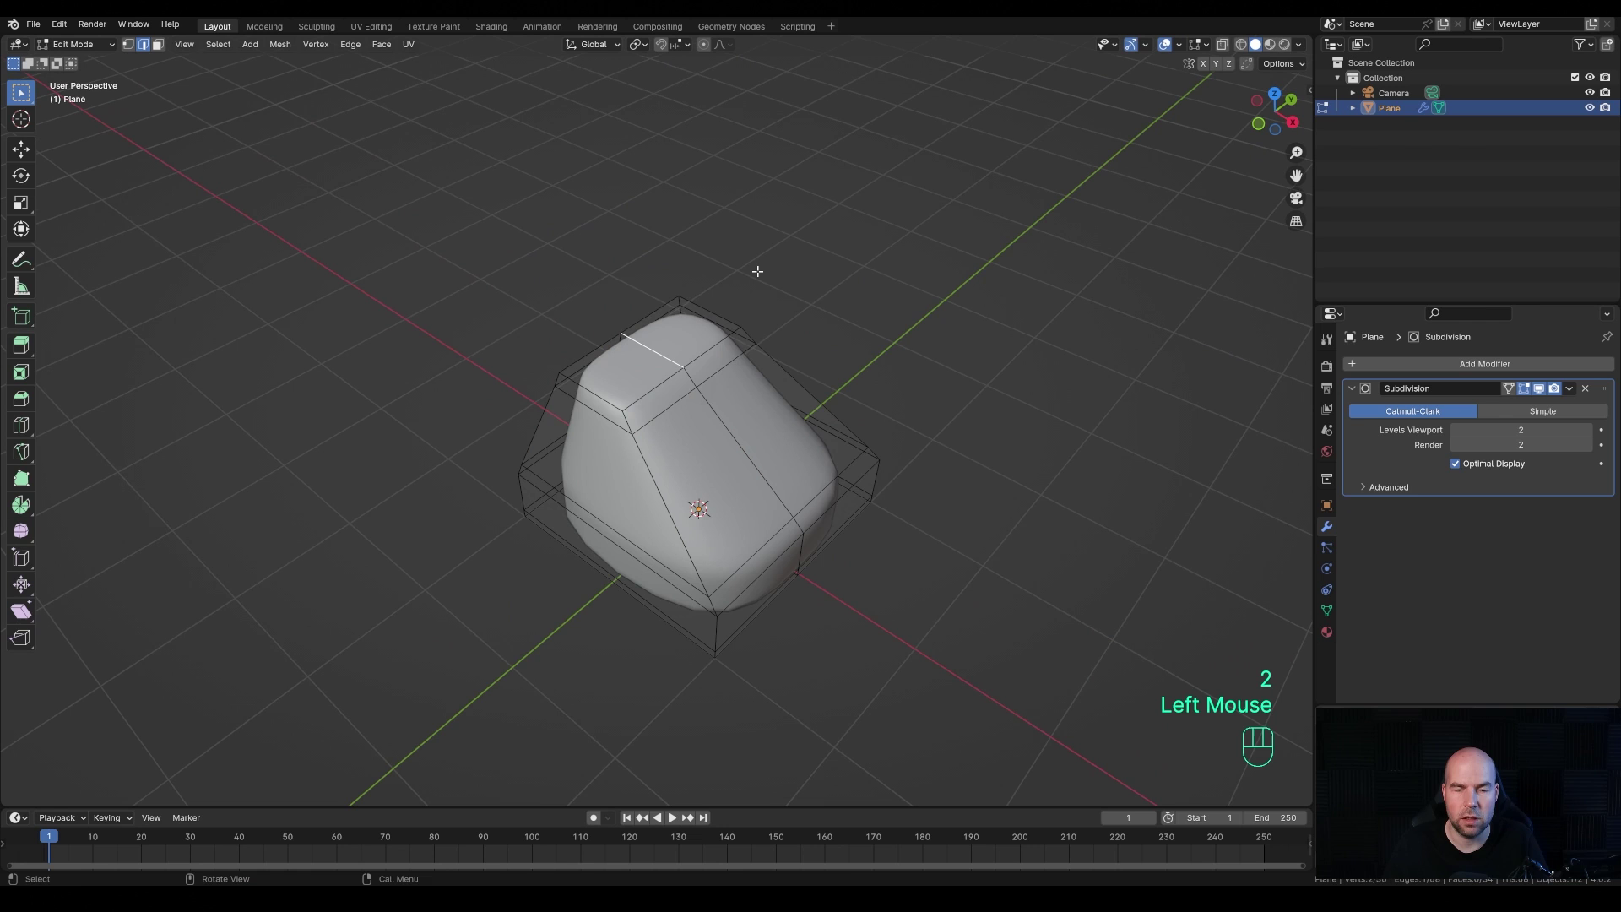
- Snap the 3D cursor to the body's top edge and return to Object Mode
{"action": "key", "text": "shift+s"}
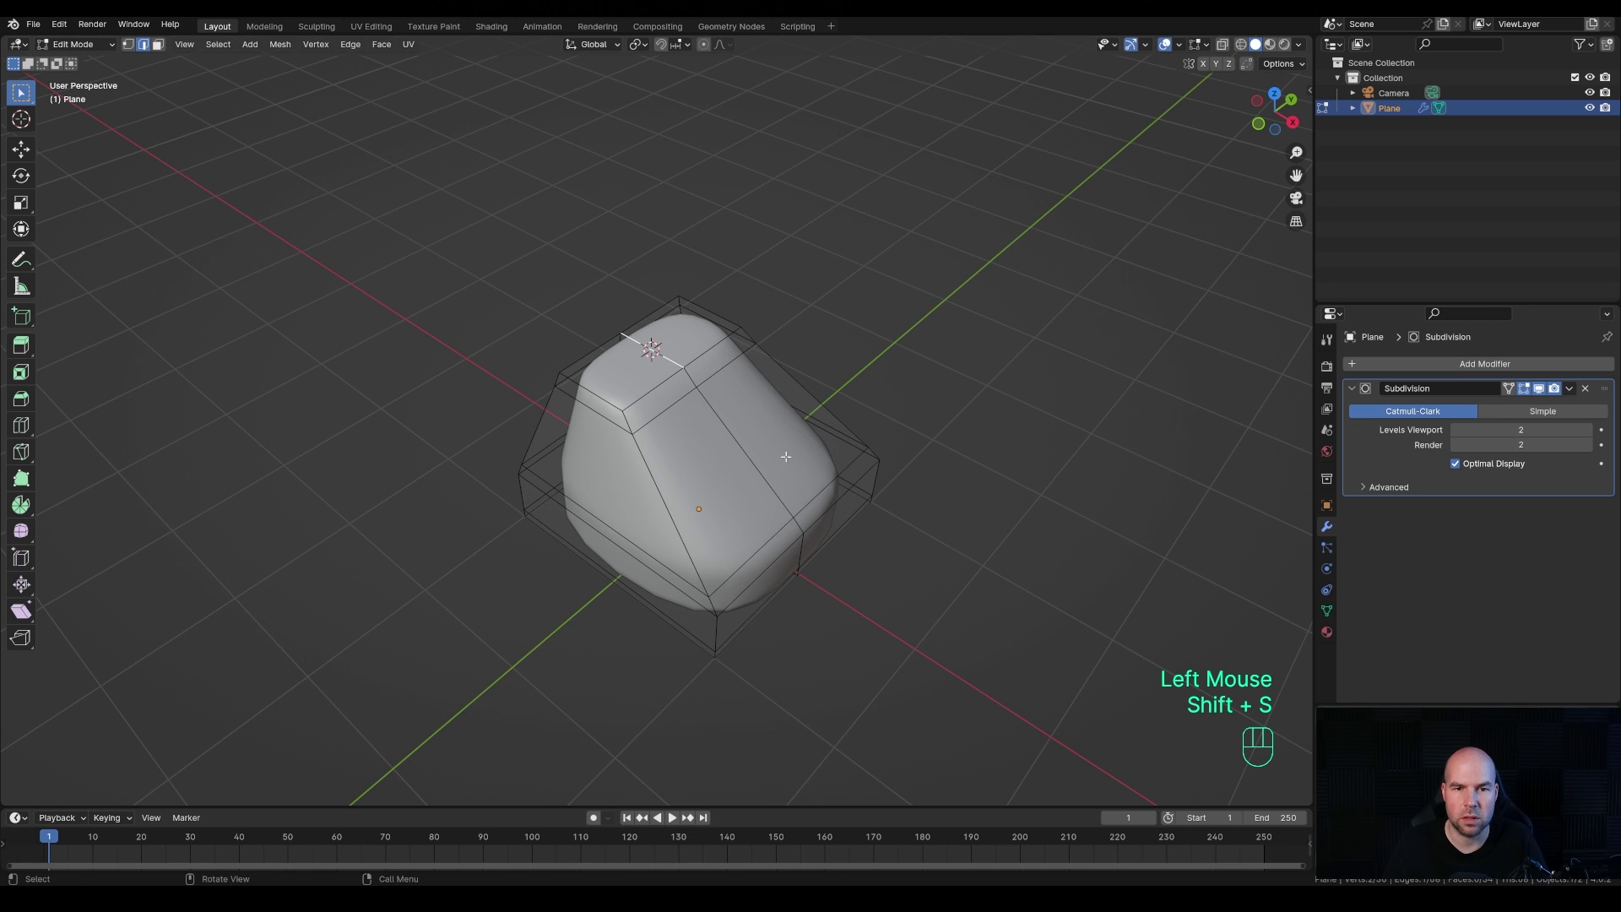
{"action": "middle_click", "coordinate": [1247, 676]}
{"action": "key", "text": "Tab"}
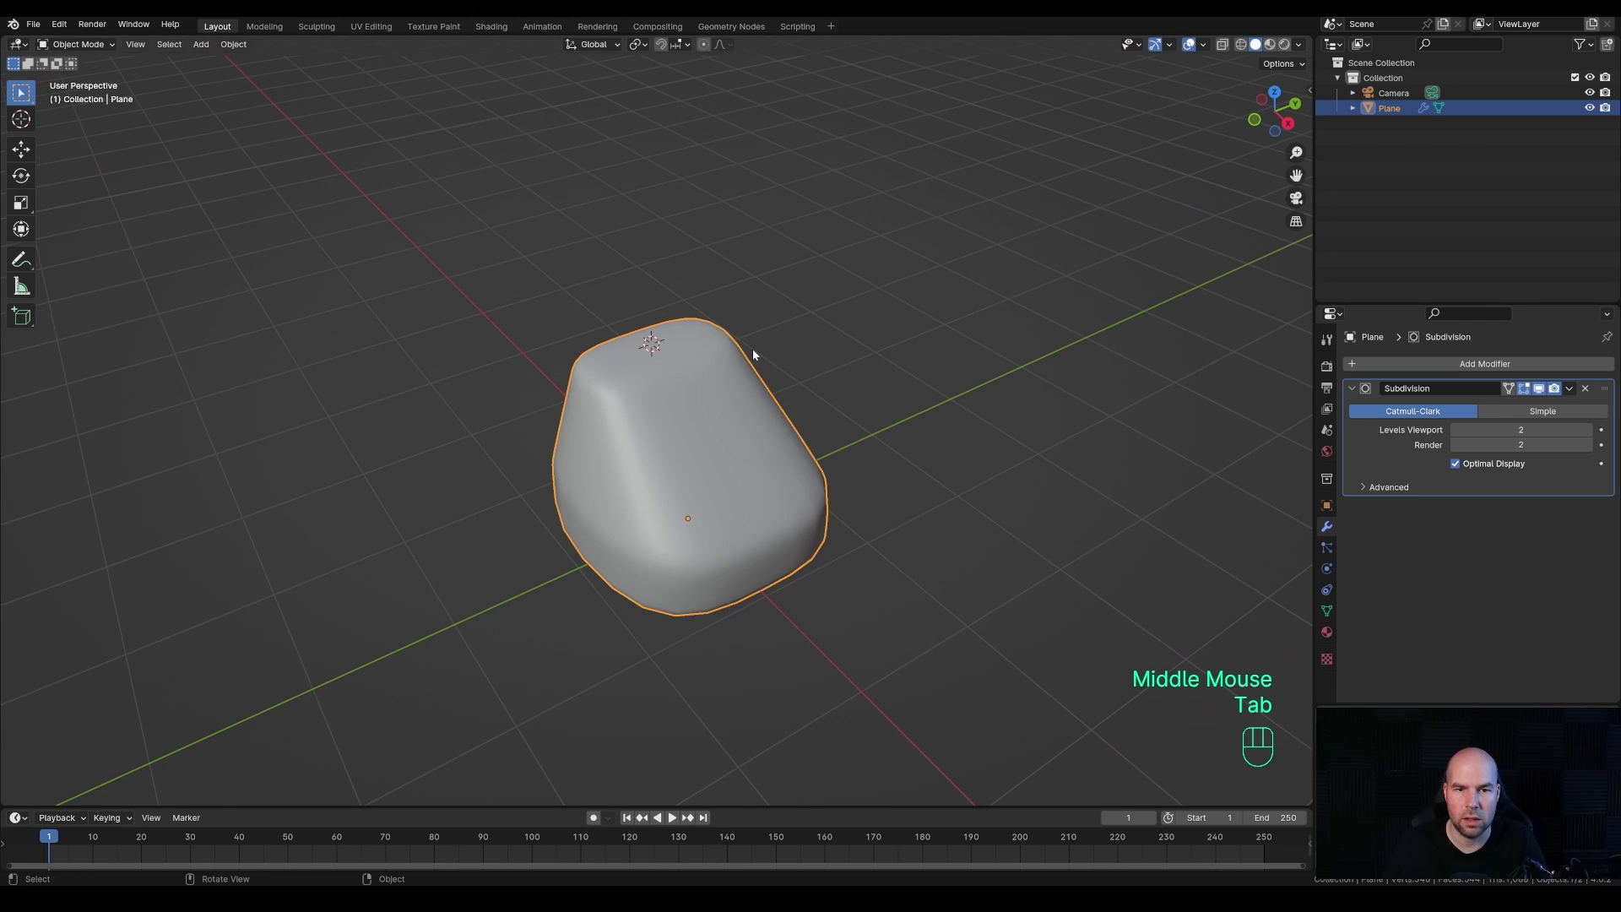
- Add a plane on top of the body and scale it down to about 0.2 for the cradle tab
{"action": "key", "text": "shift+a"}
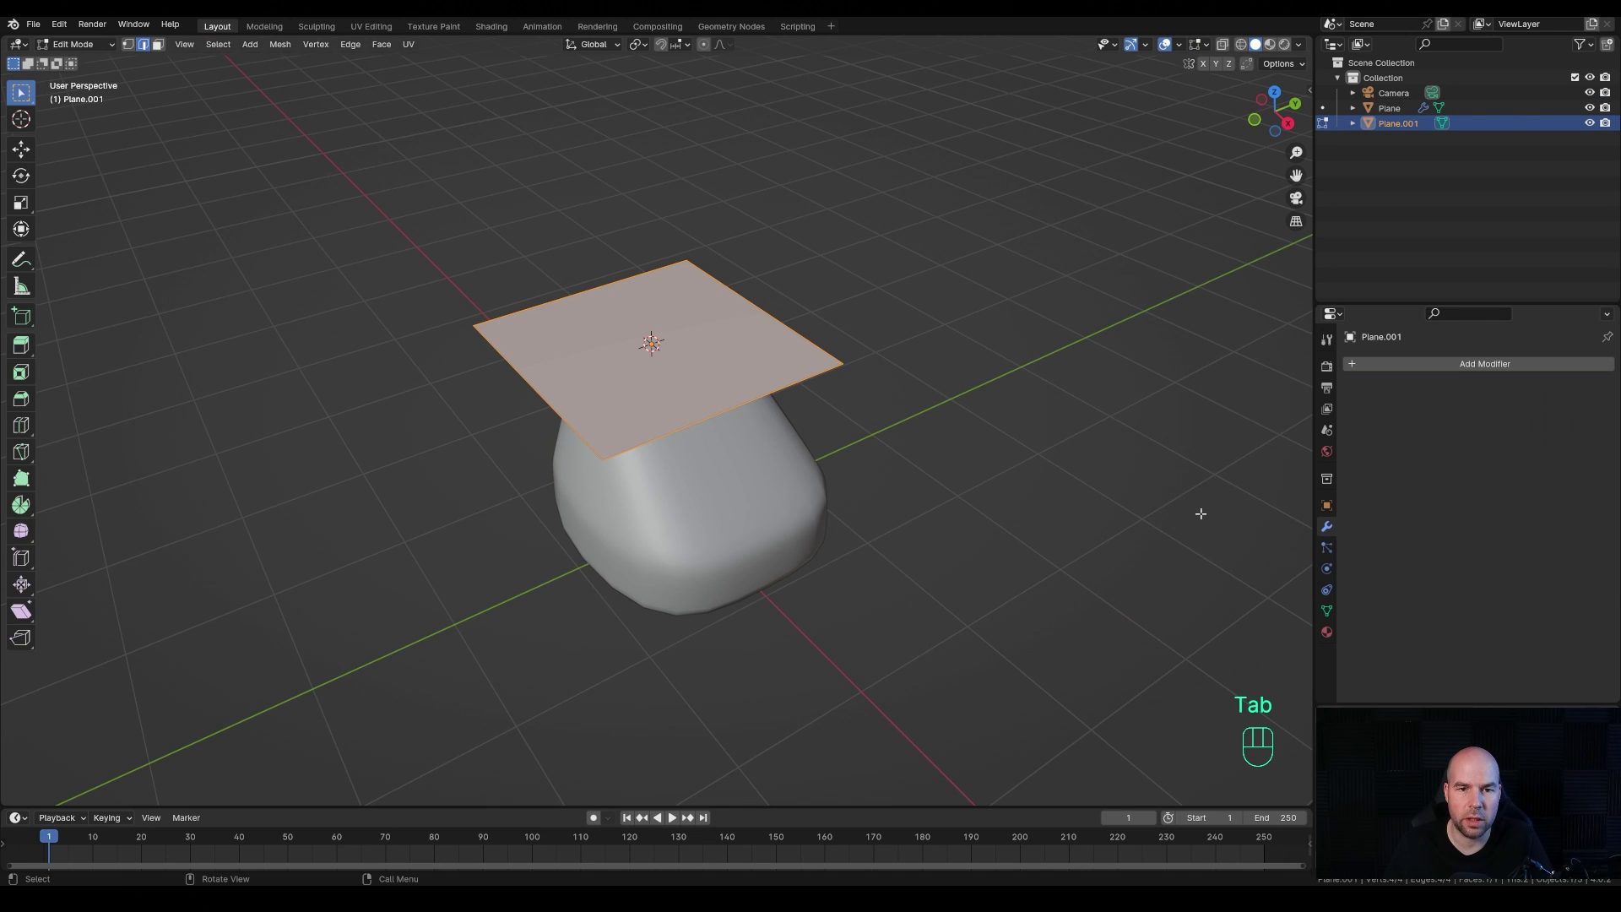
{"action": "key", "text": "Tab"}
{"action": "key", "text": "s"}
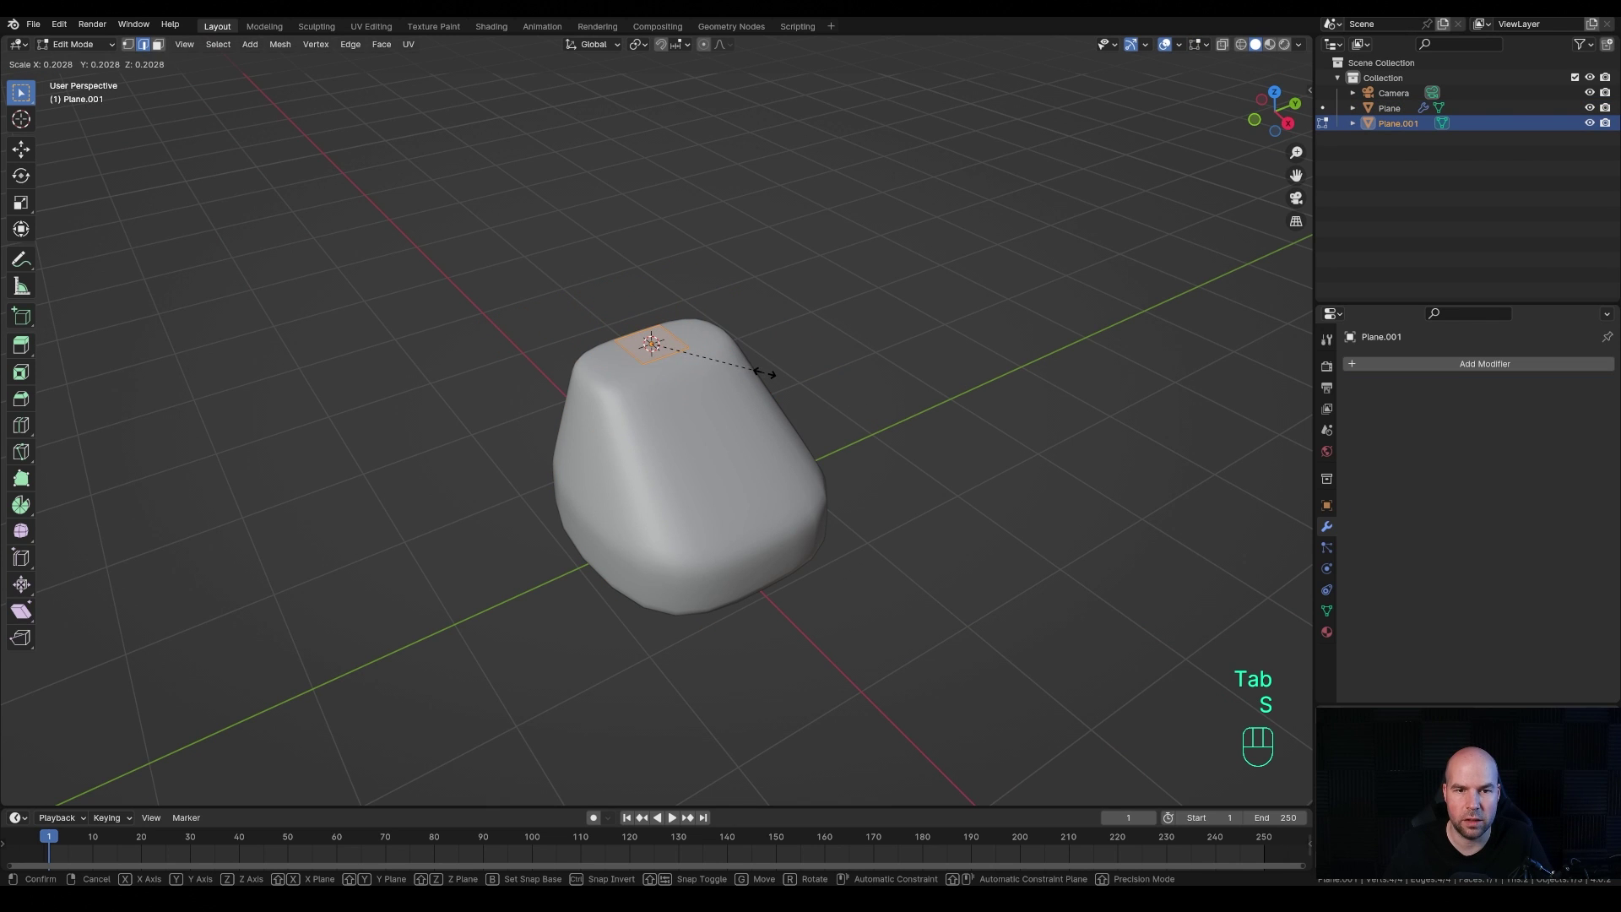
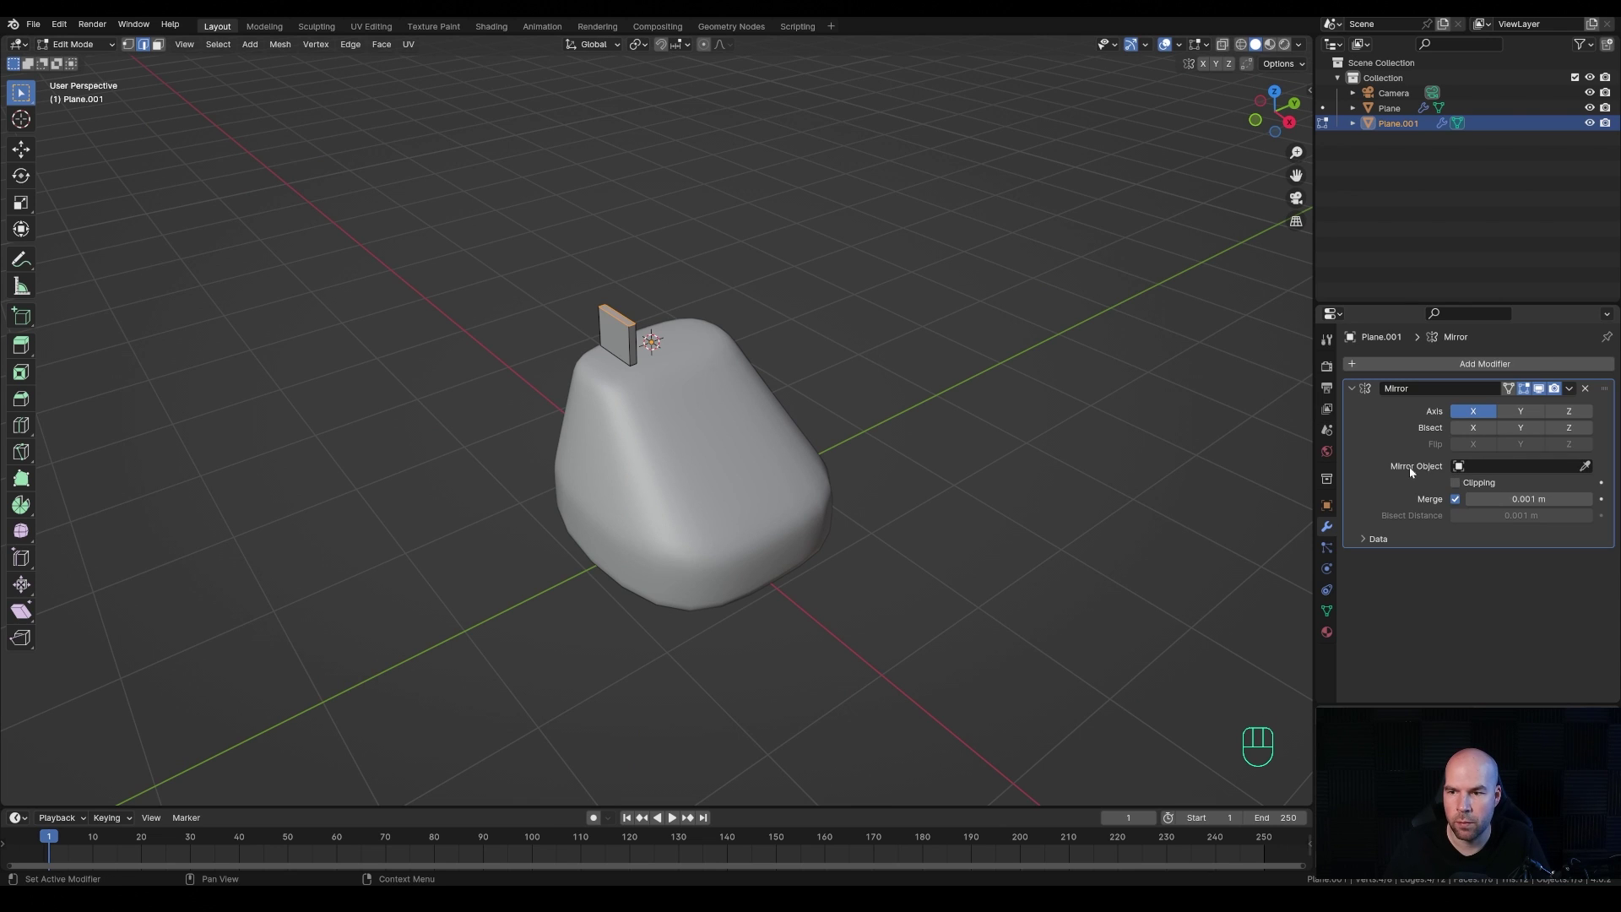
- Mirror the tab across Y instead of X and add a centred edge loop through it
{"action": "left_click", "coordinate": [1486, 414]}
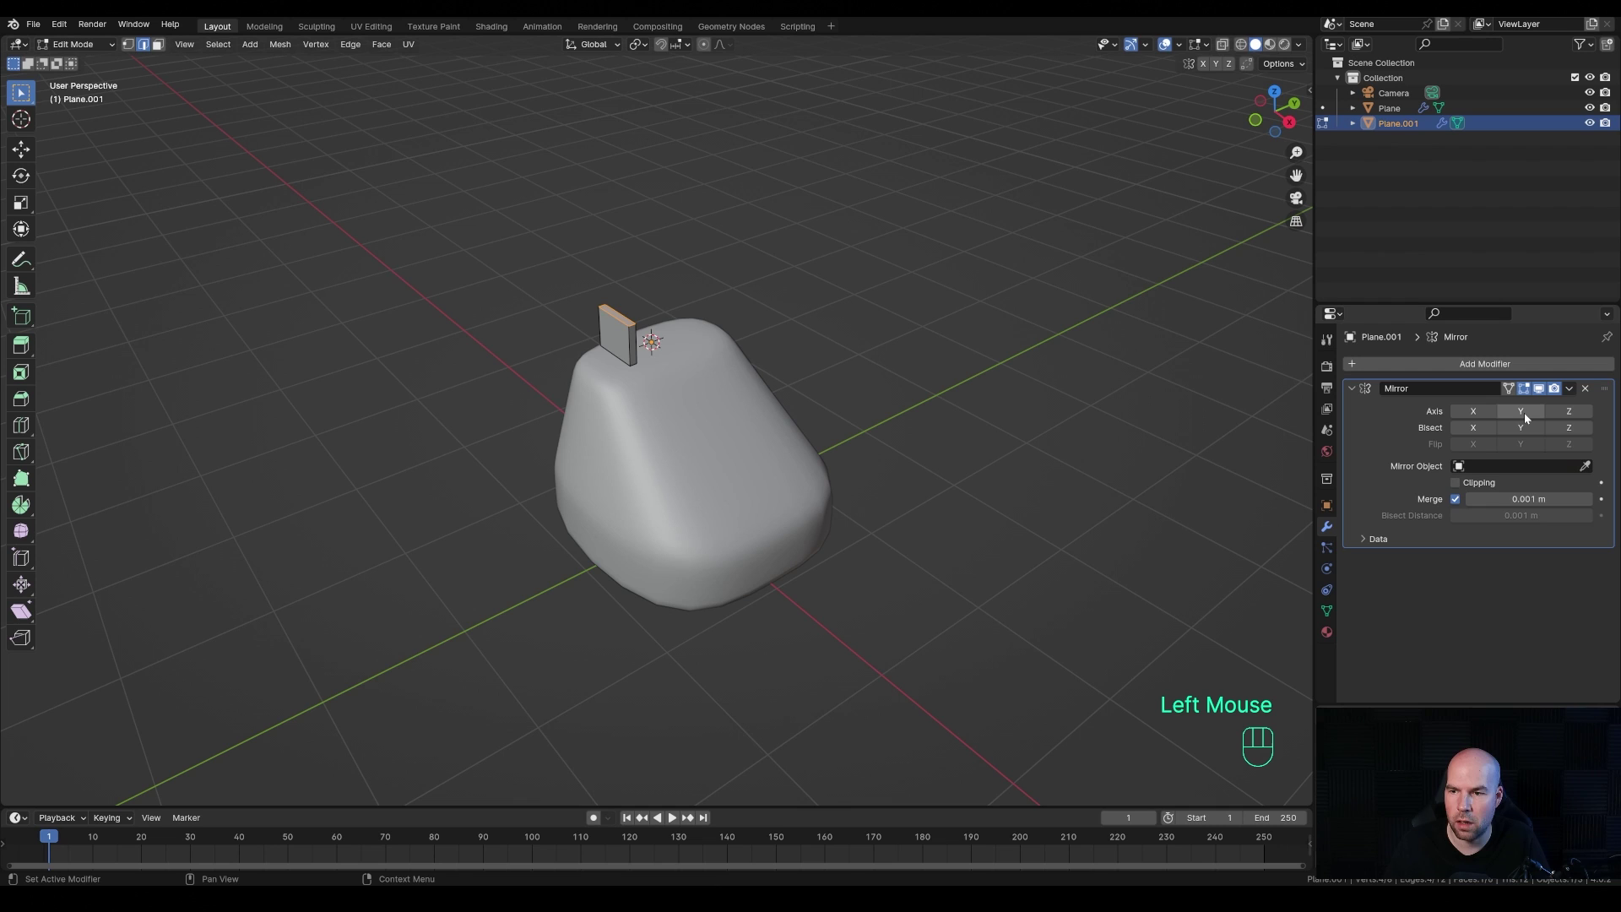
{"action": "left_click", "coordinate": [1527, 417]}
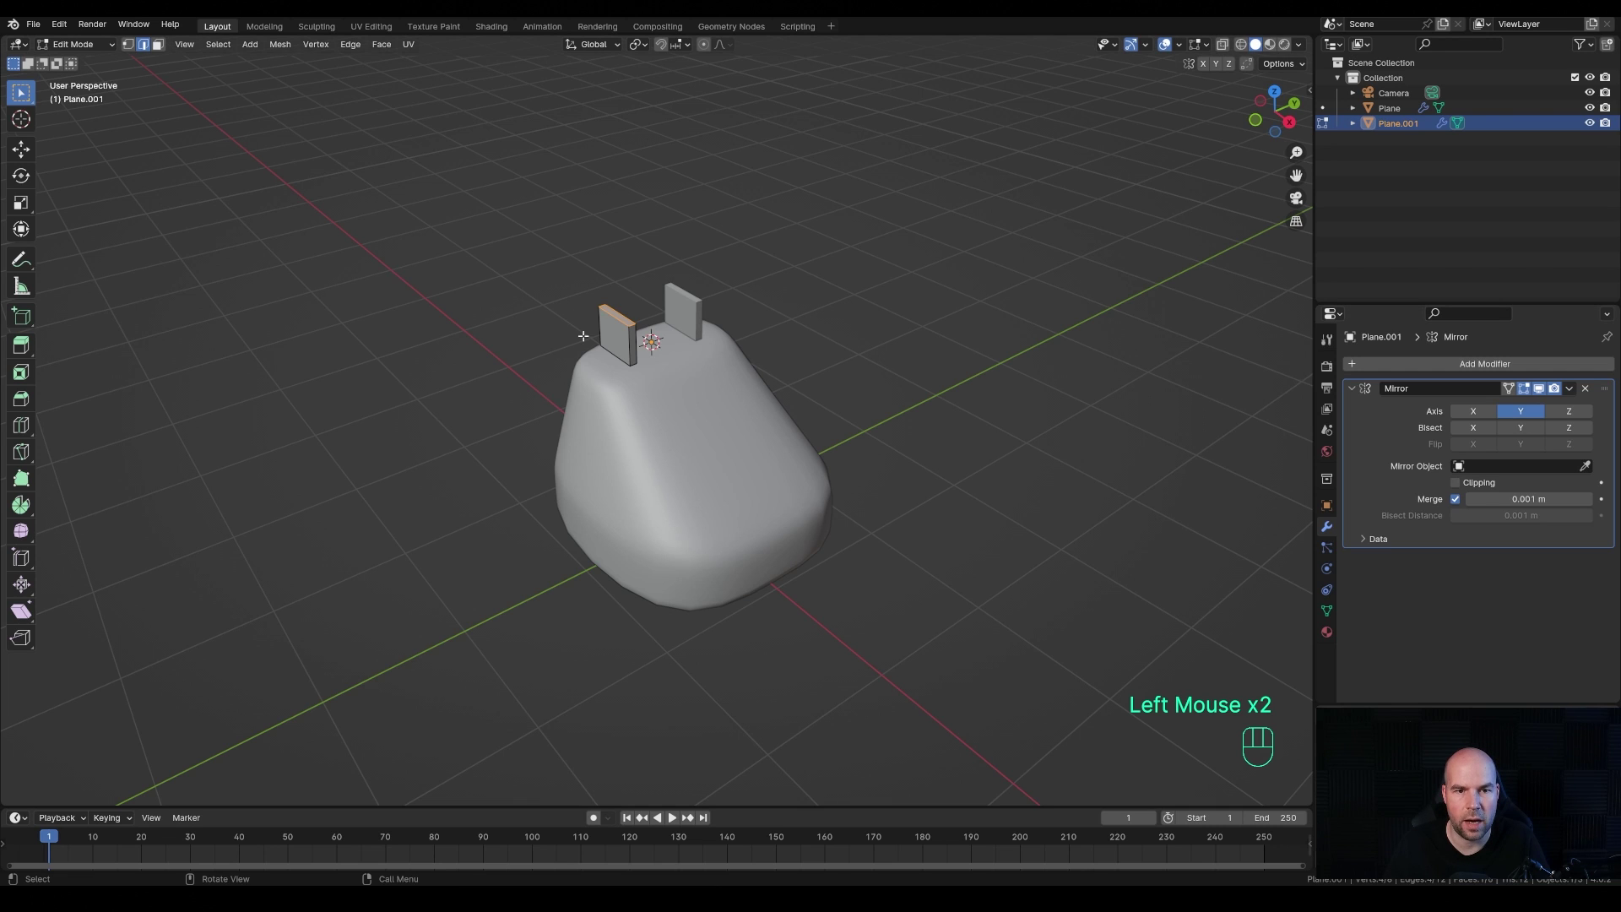
{"action": "key", "text": "ctrl+r"}
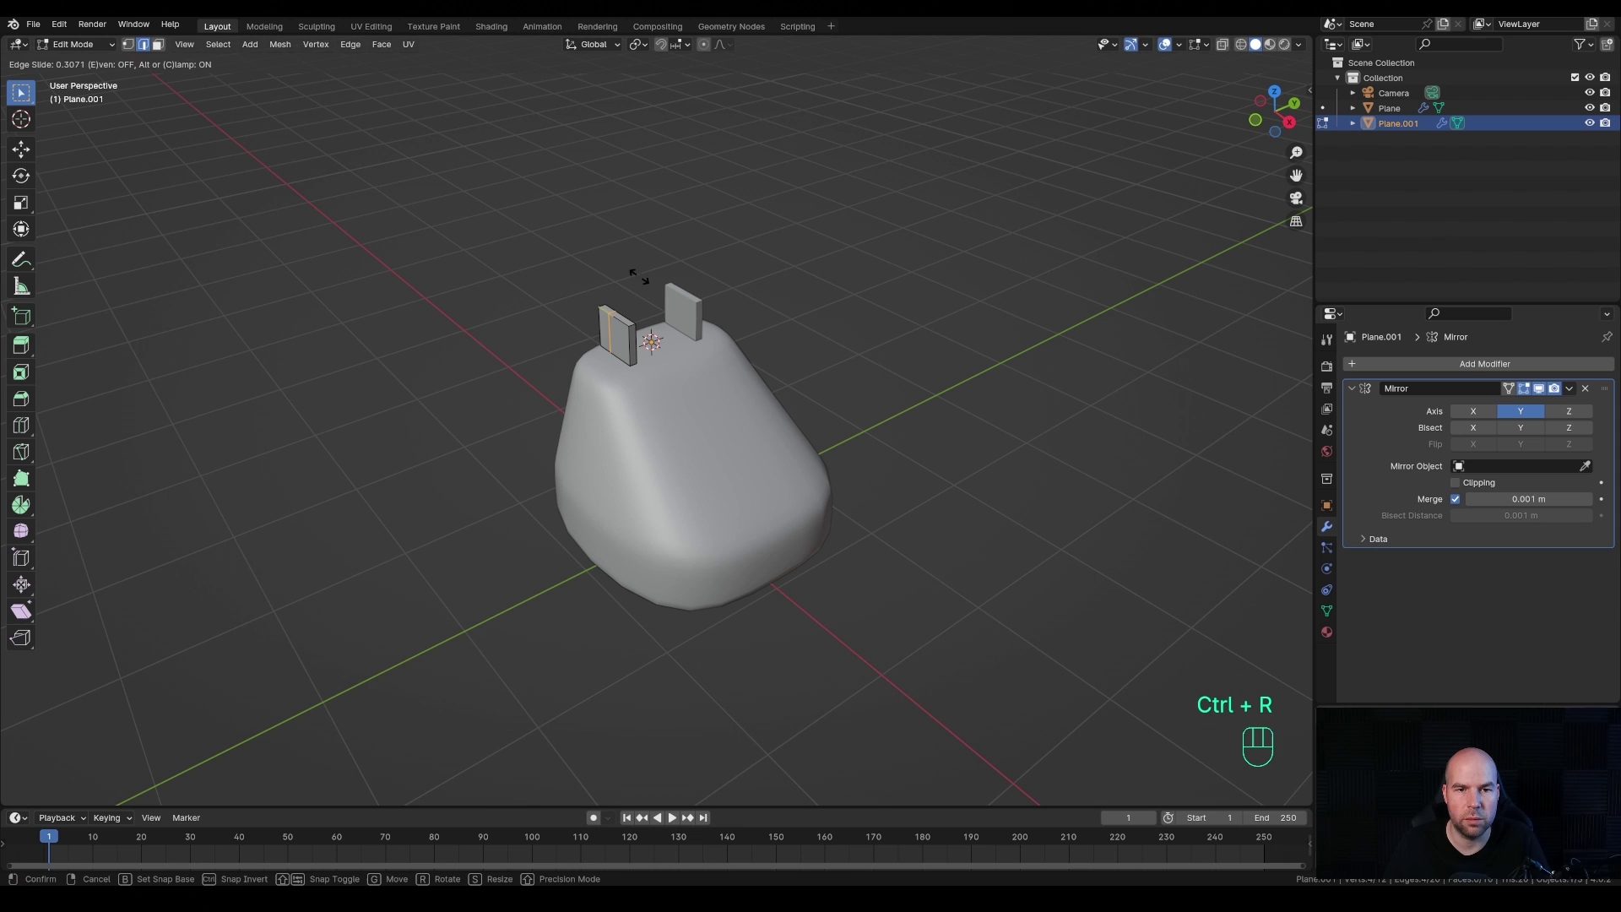
{"action": "right_click", "coordinate": [1247, 676]}
{"action": "middle_click", "coordinate": [682, 231]}
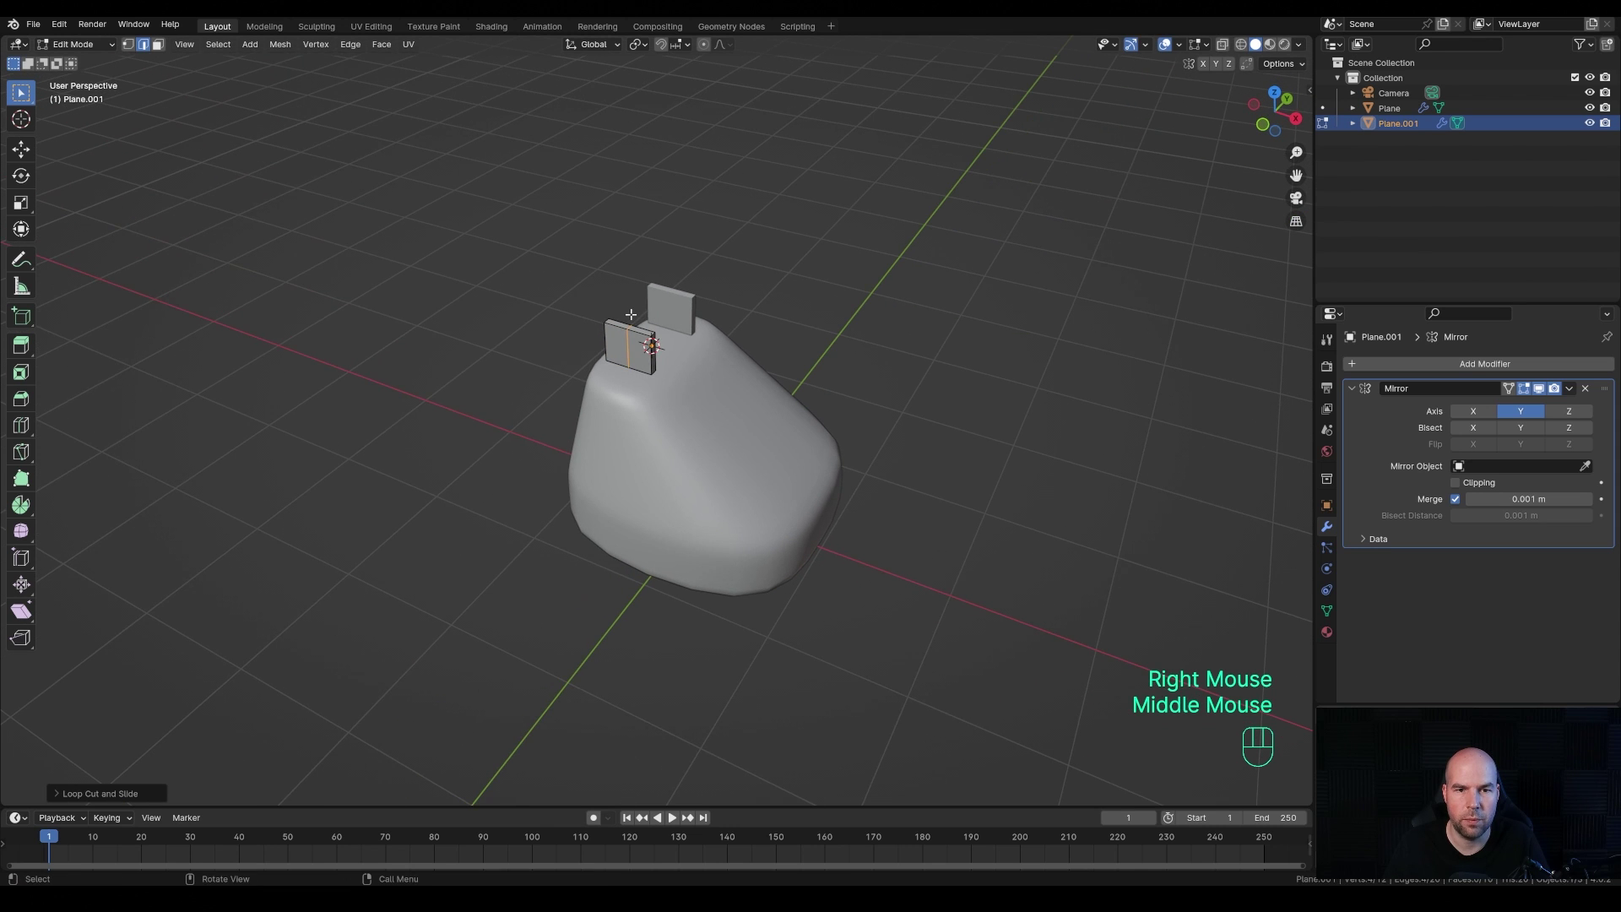
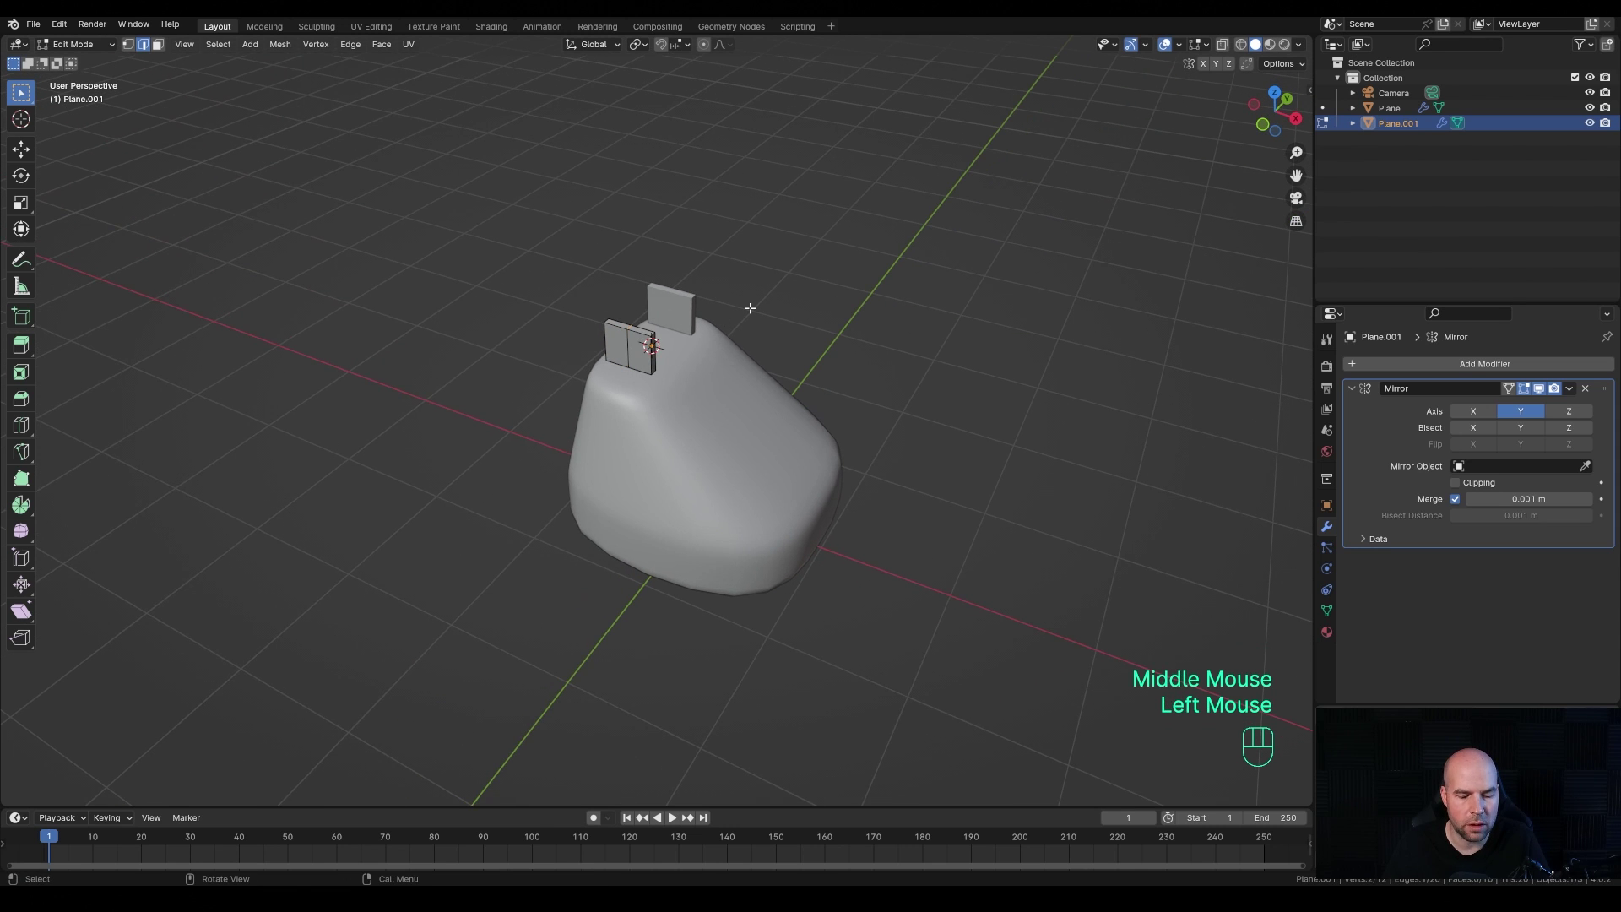
- Lower the tab's middle edge along Z and delete faces to form two notched prongs
{"action": "key", "text": "g"}
{"action": "key", "text": "z"}
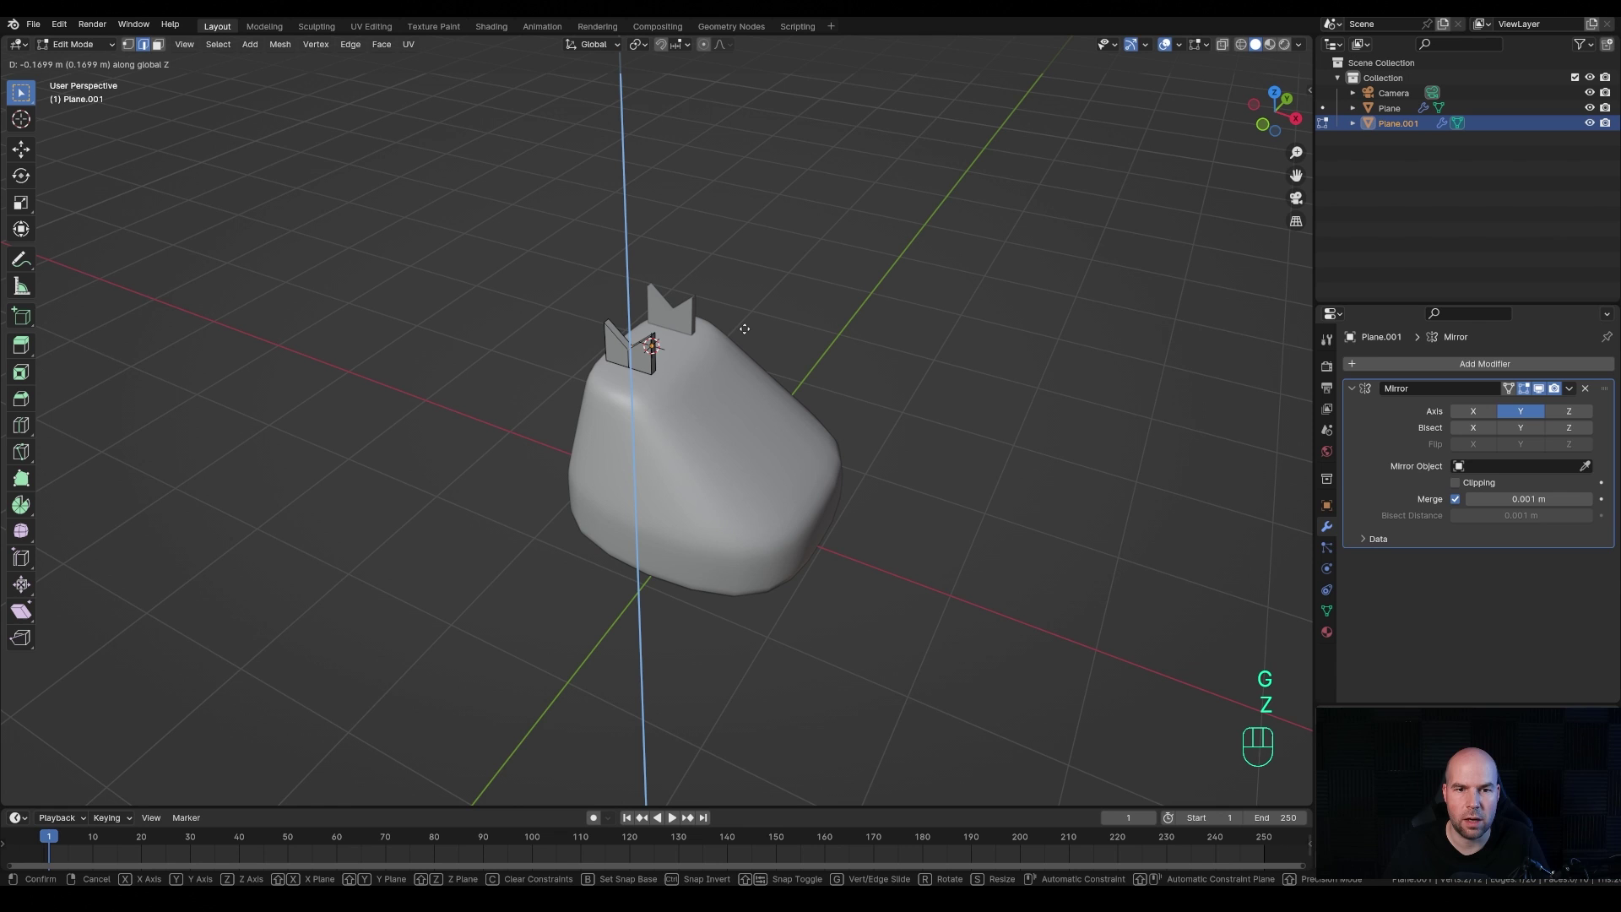
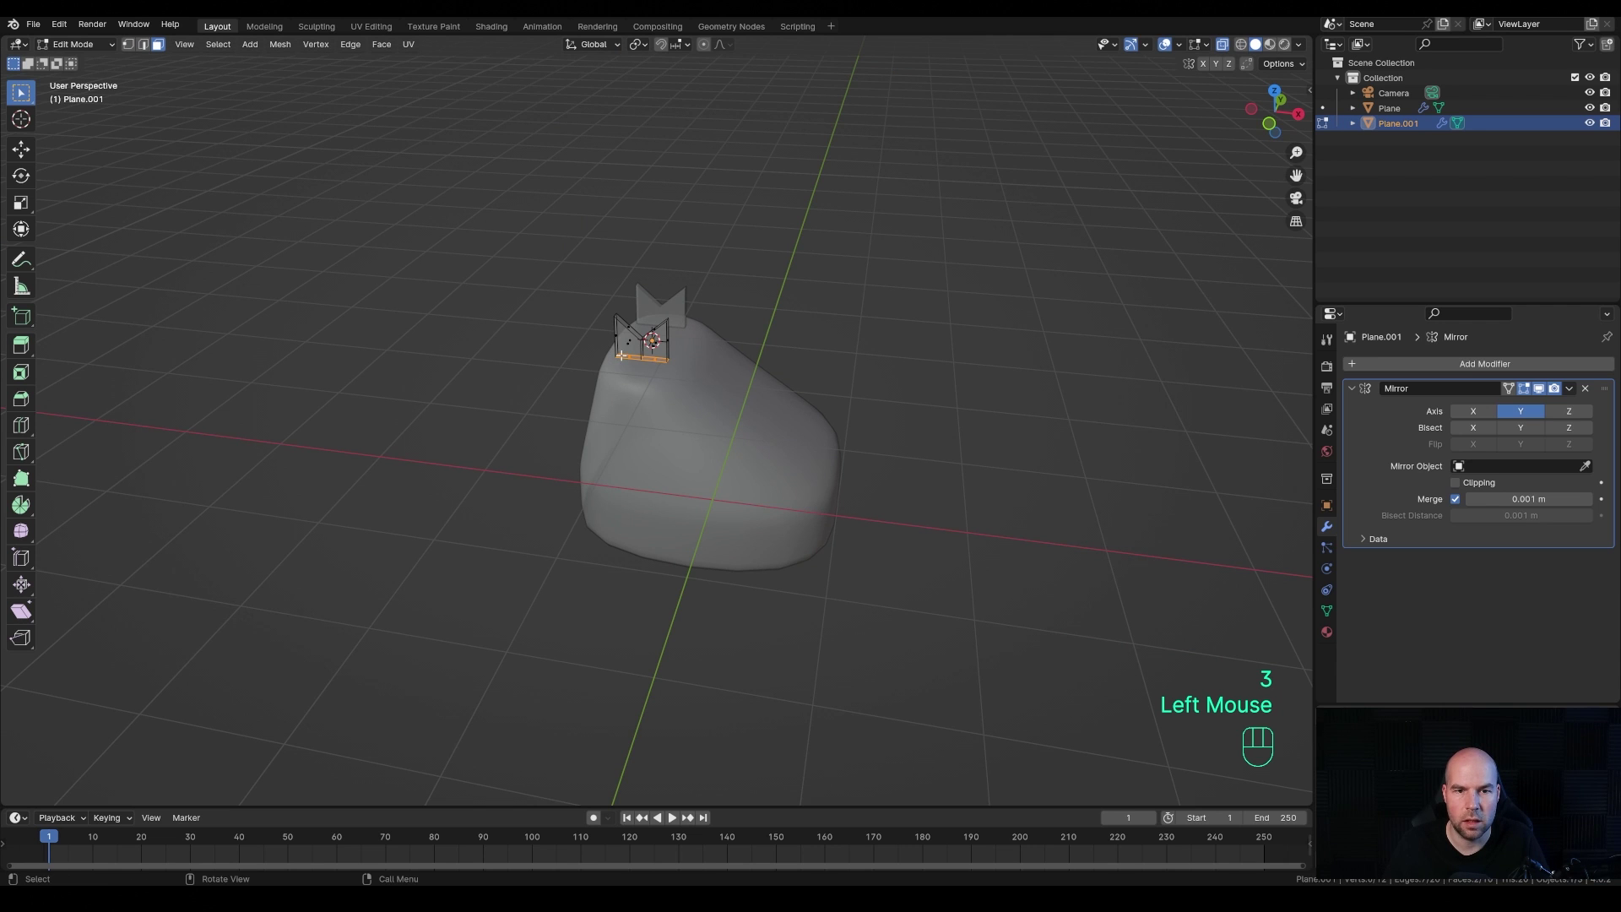
{"action": "middle_click", "coordinate": [859, 377]}
{"action": "key", "text": "x"}
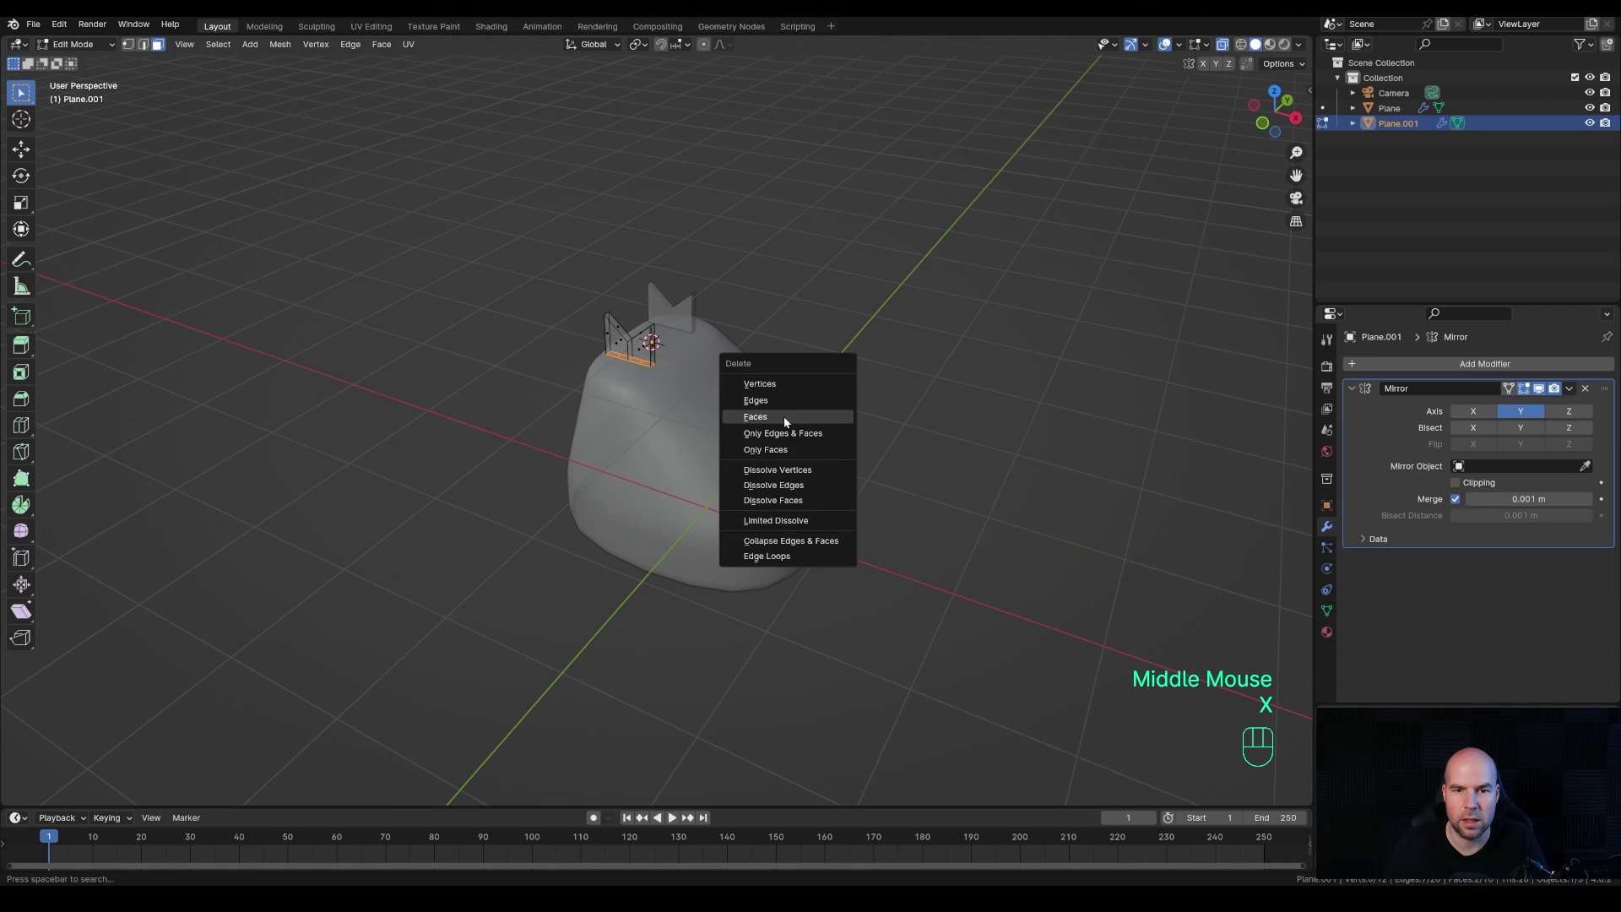
{"action": "key", "text": "Tab"}
{"action": "left_click", "coordinate": [1227, 48]}
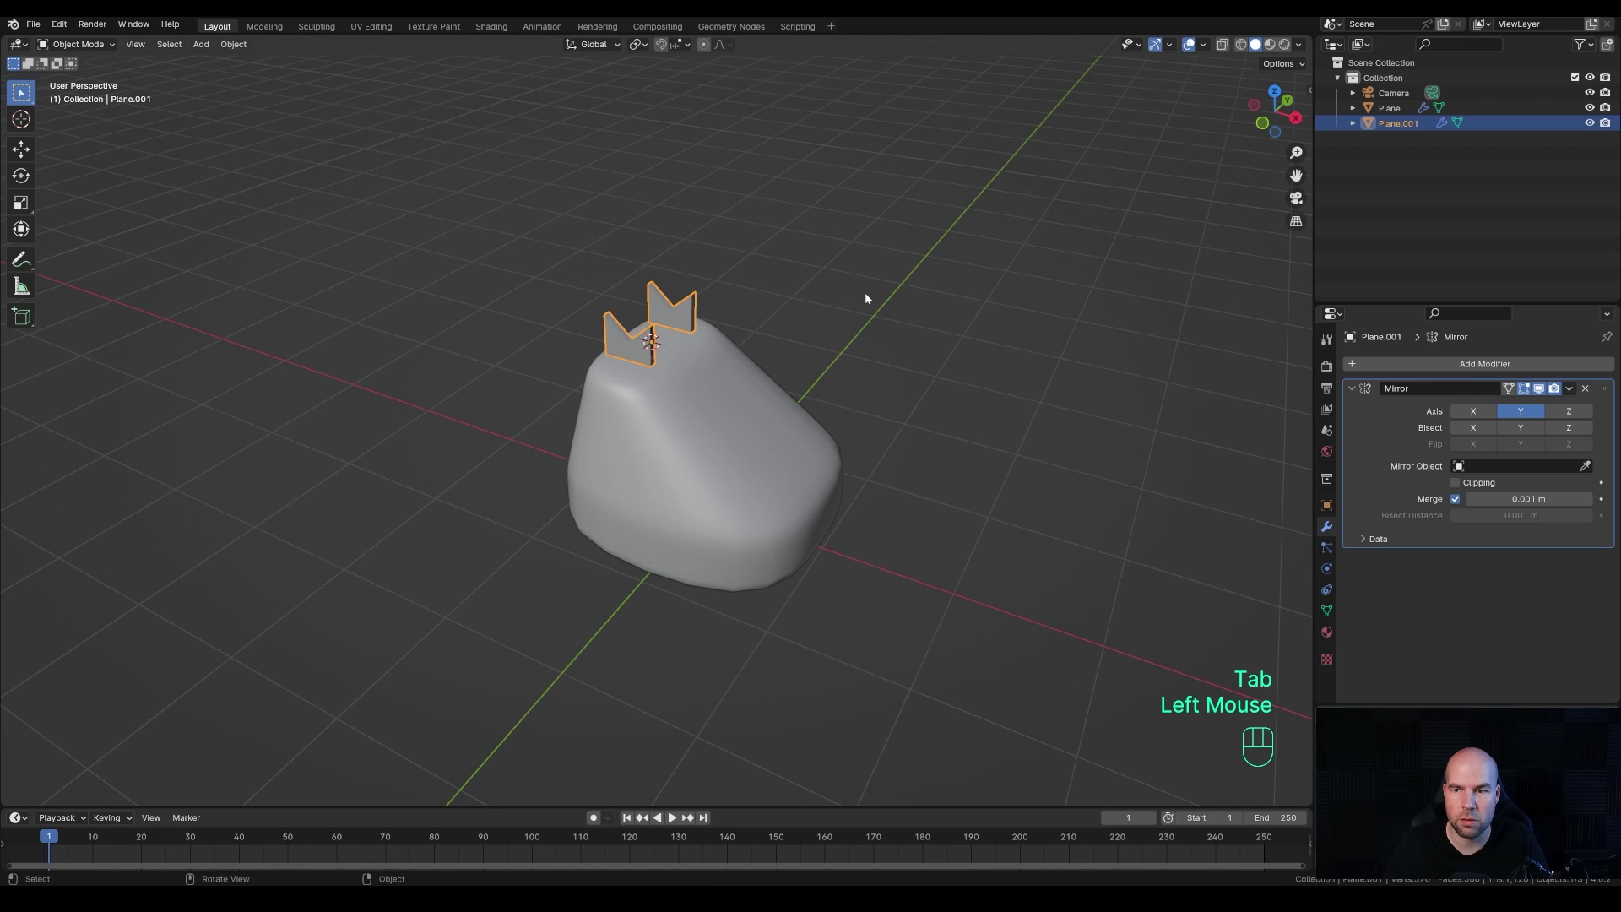
- Give the prongs a Subdivision Surface modifier at viewport level 2
{"action": "left_click_drag", "start_coordinate": [1387, 361], "coordinate": [1477, 559]}
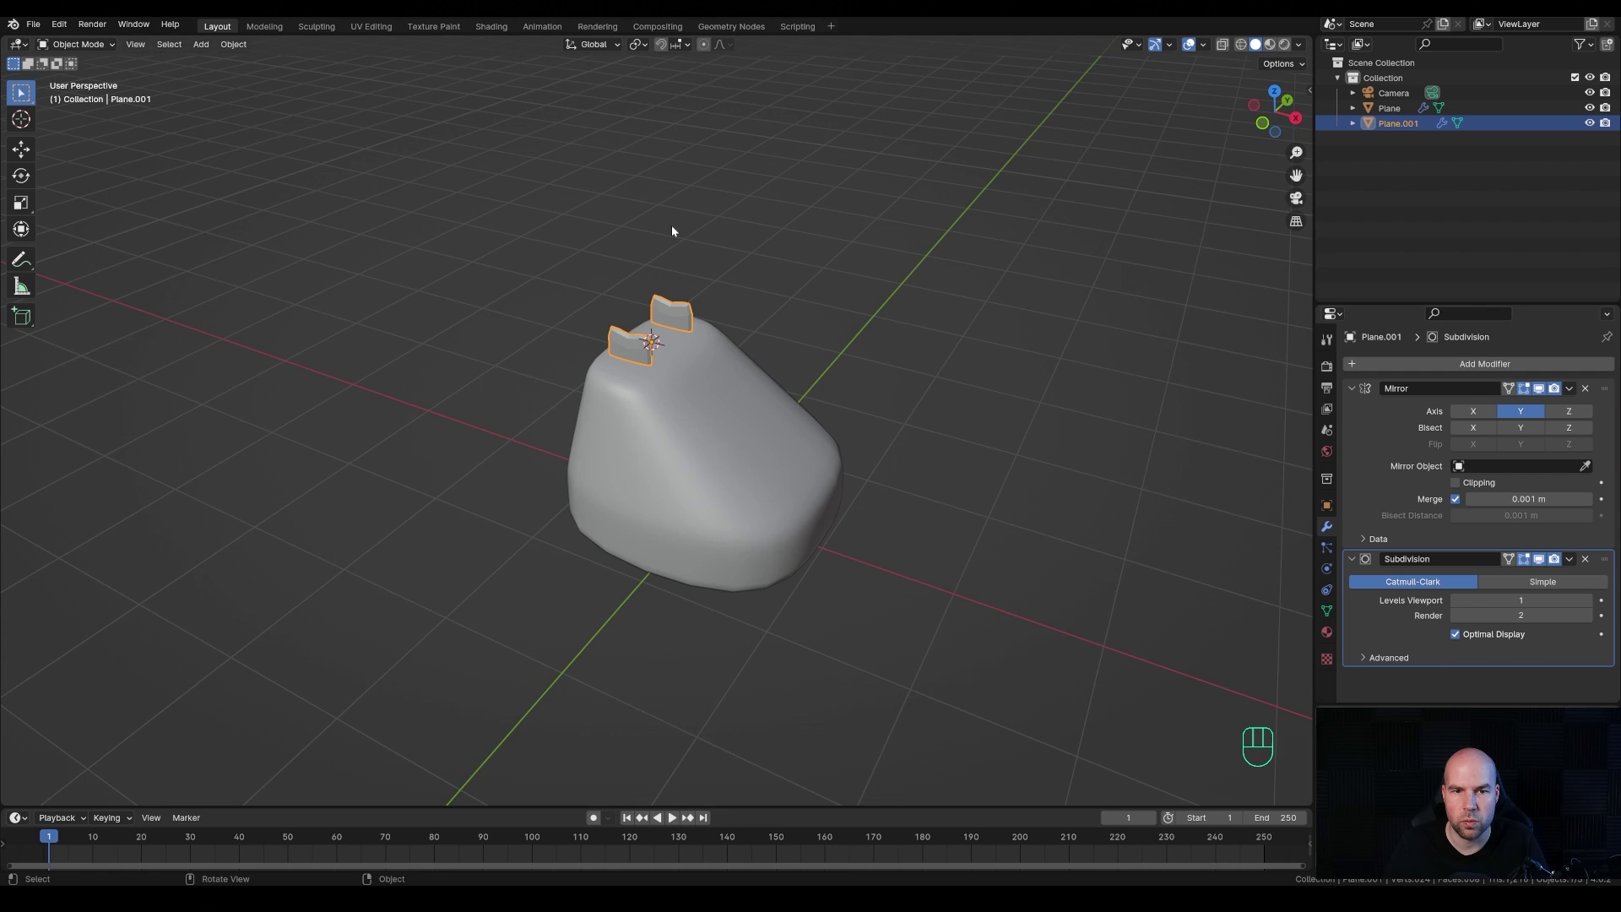
{"action": "middle_click", "coordinate": [660, 245]}
{"action": "scroll", "scroll_direction": "up", "scroll_amount": 3}
{"action": "middle_click", "coordinate": [652, 276]}
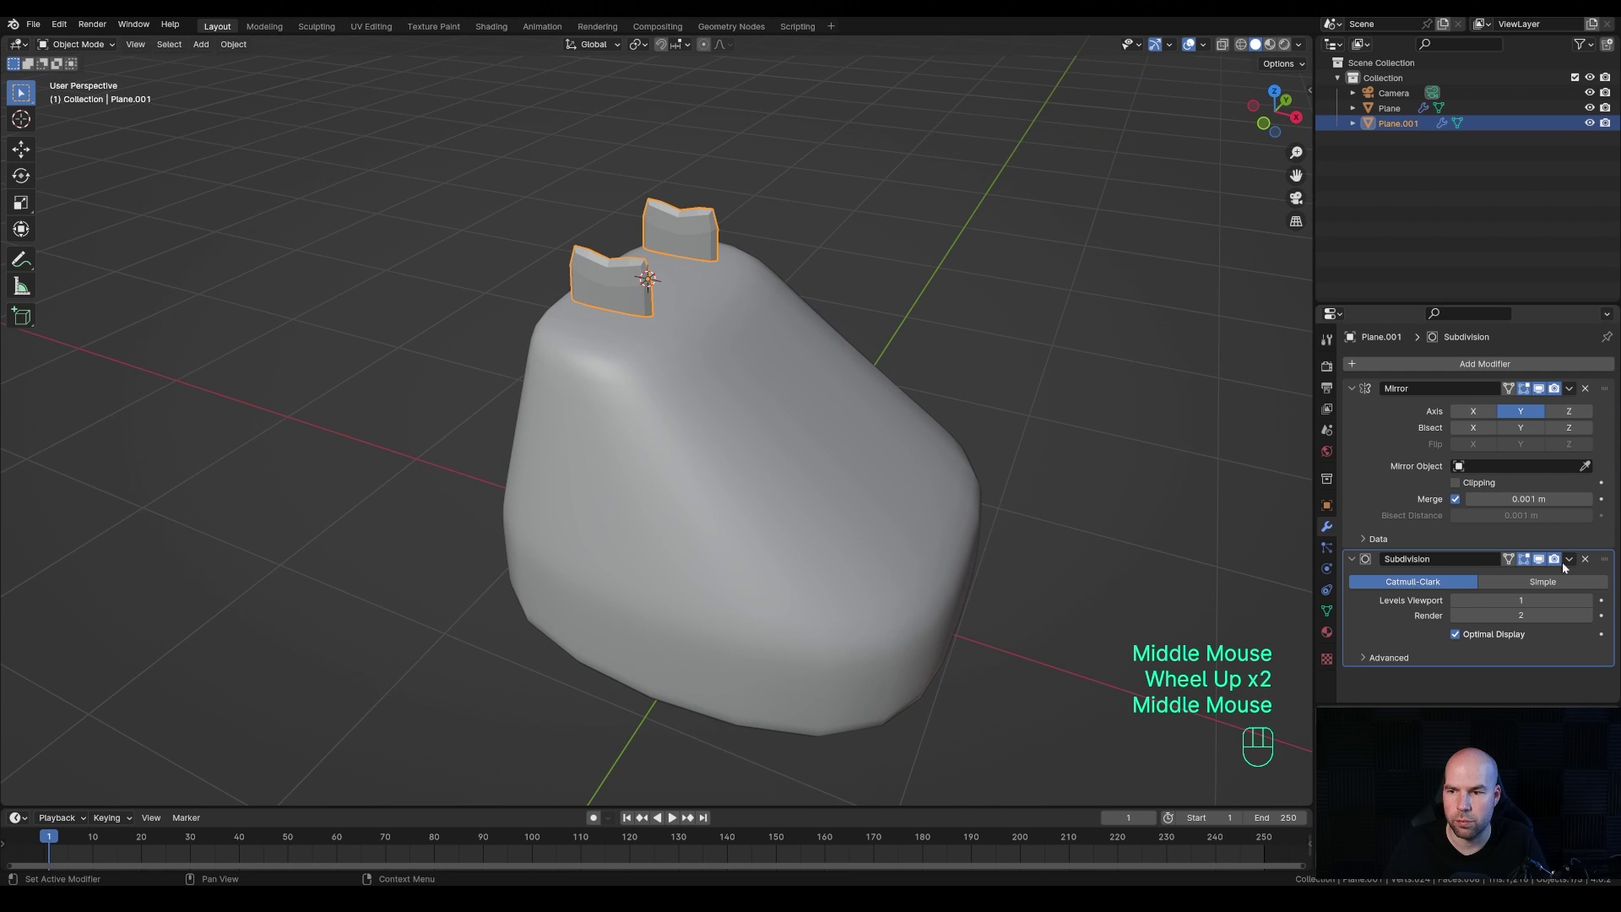
{"action": "left_click", "coordinate": [1590, 605]}
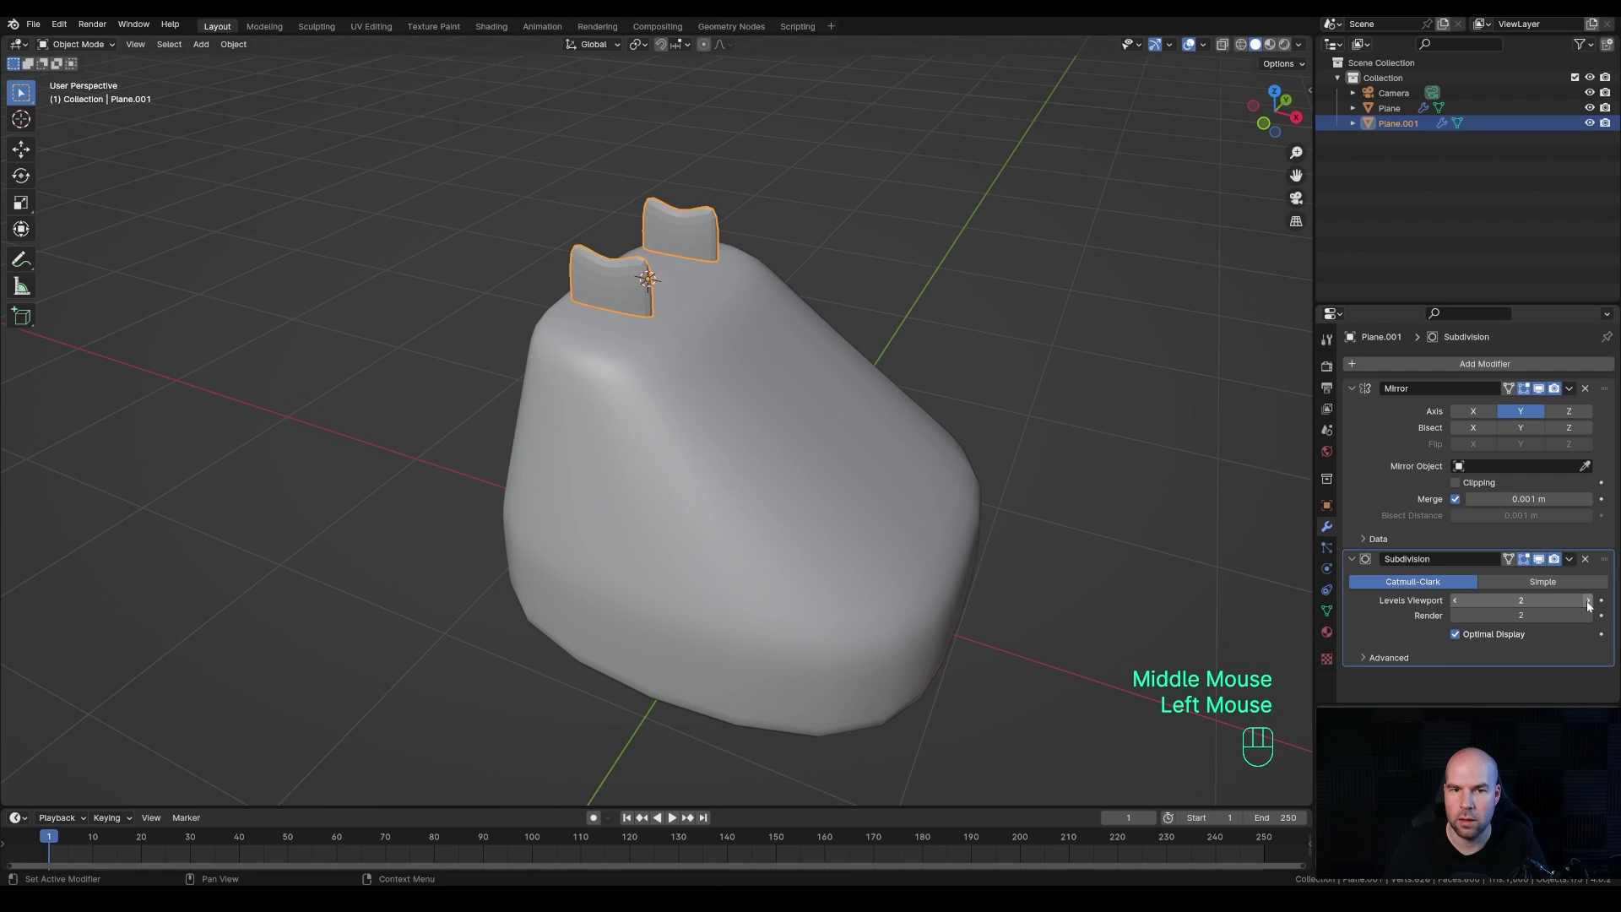
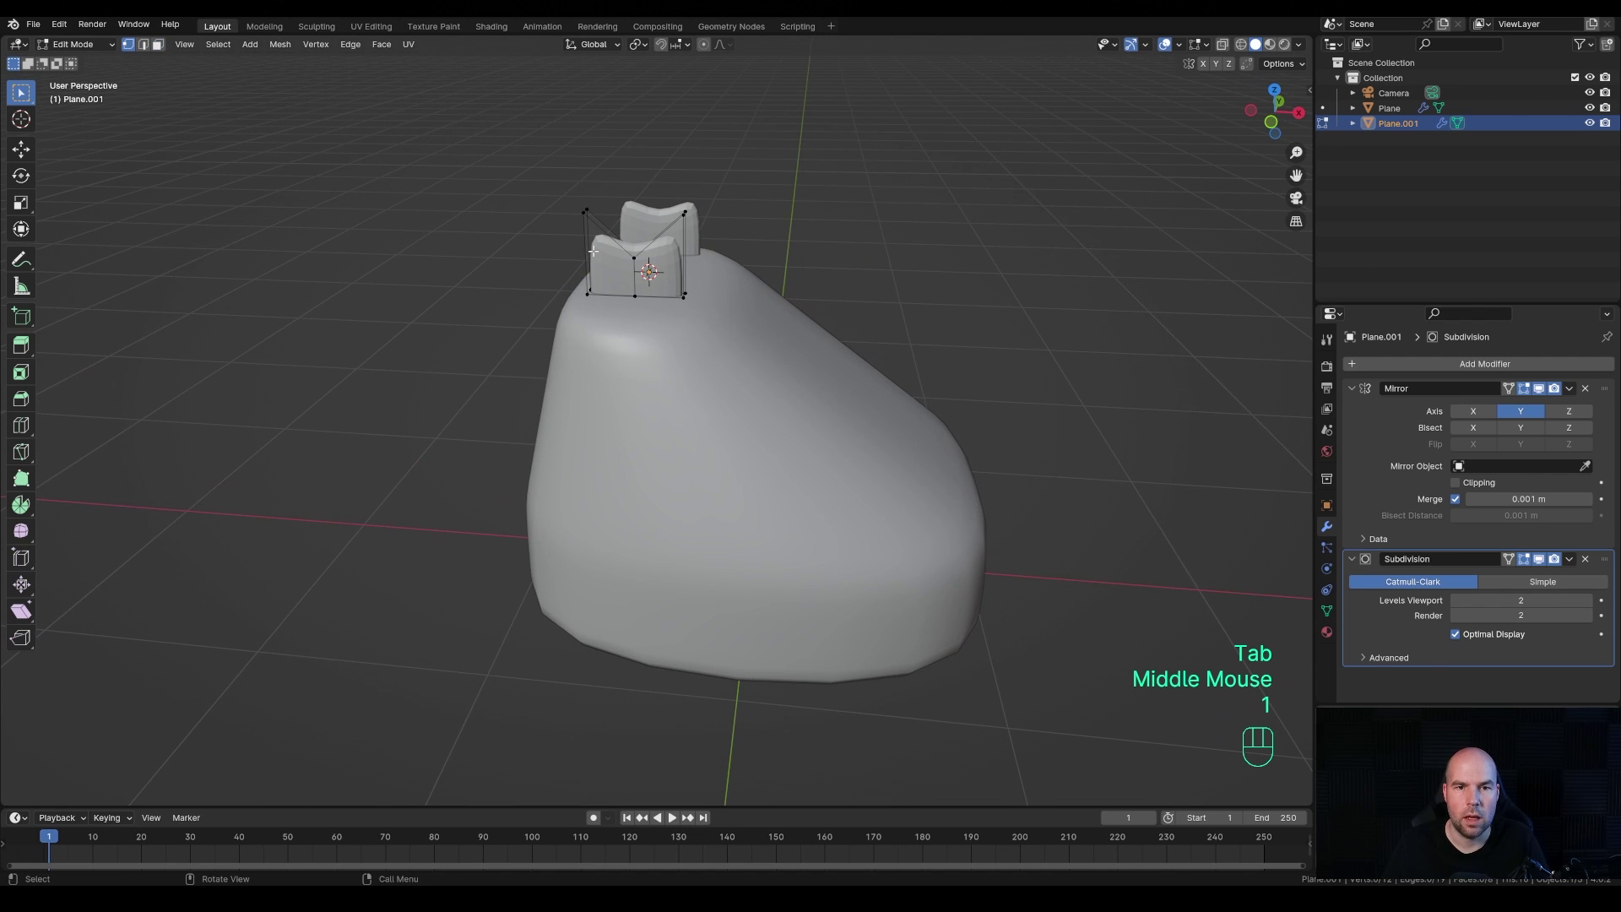
- Add edge loops to reshape the prongs into curved forks and shade them smooth
{"action": "key", "text": "ctrl+r"}
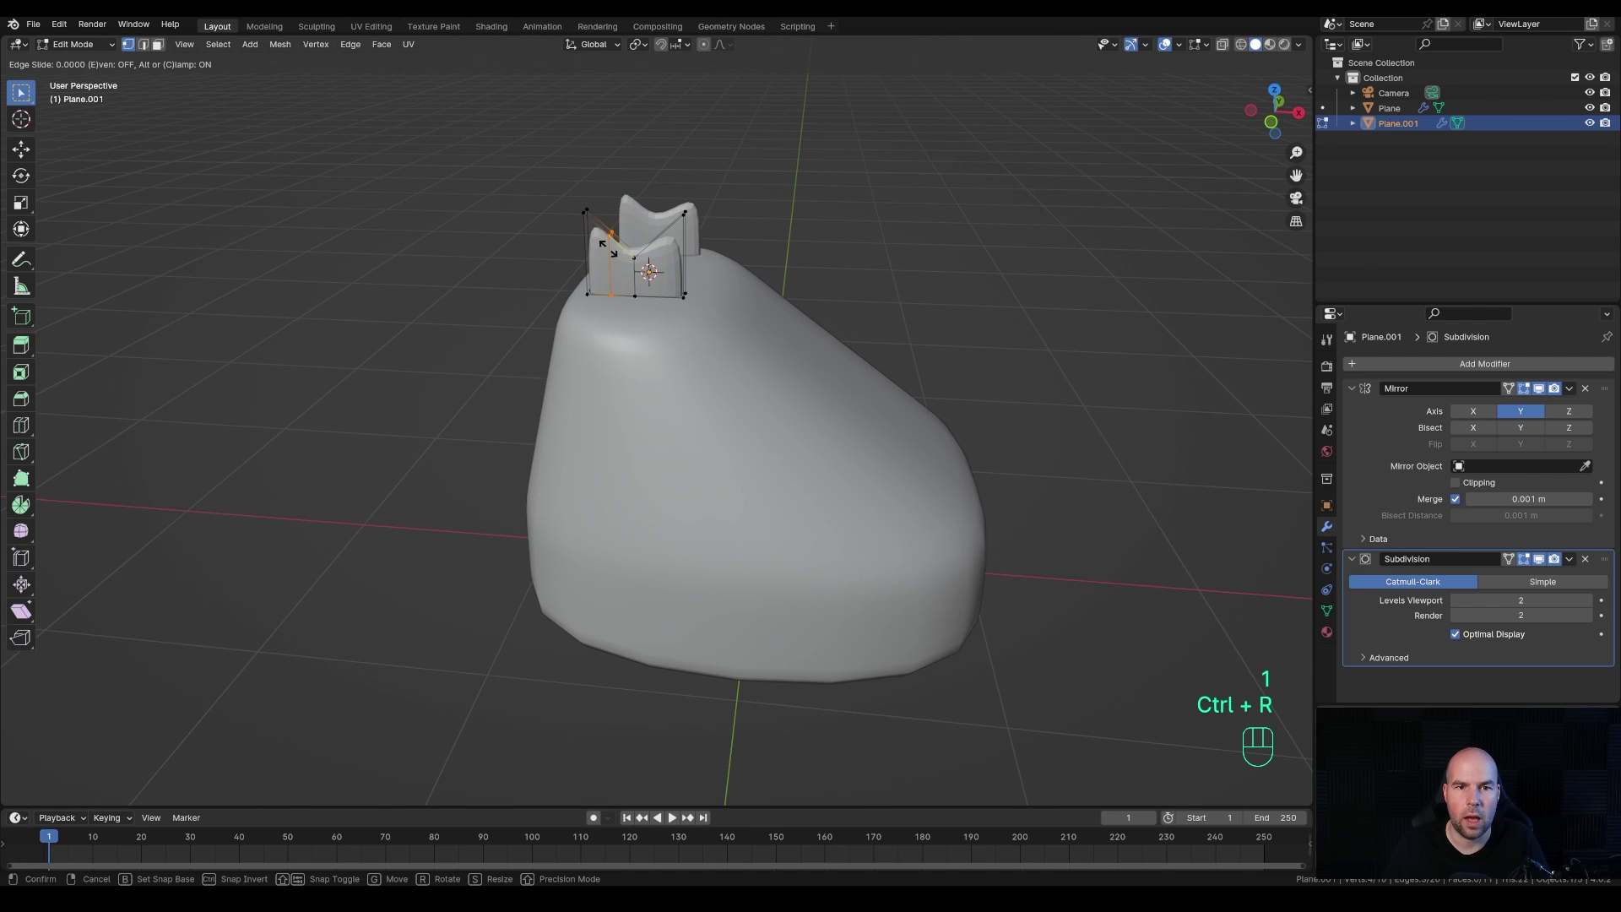
{"action": "left_click", "coordinate": [1246, 677]}
{"action": "key", "text": "ctrl+r"}
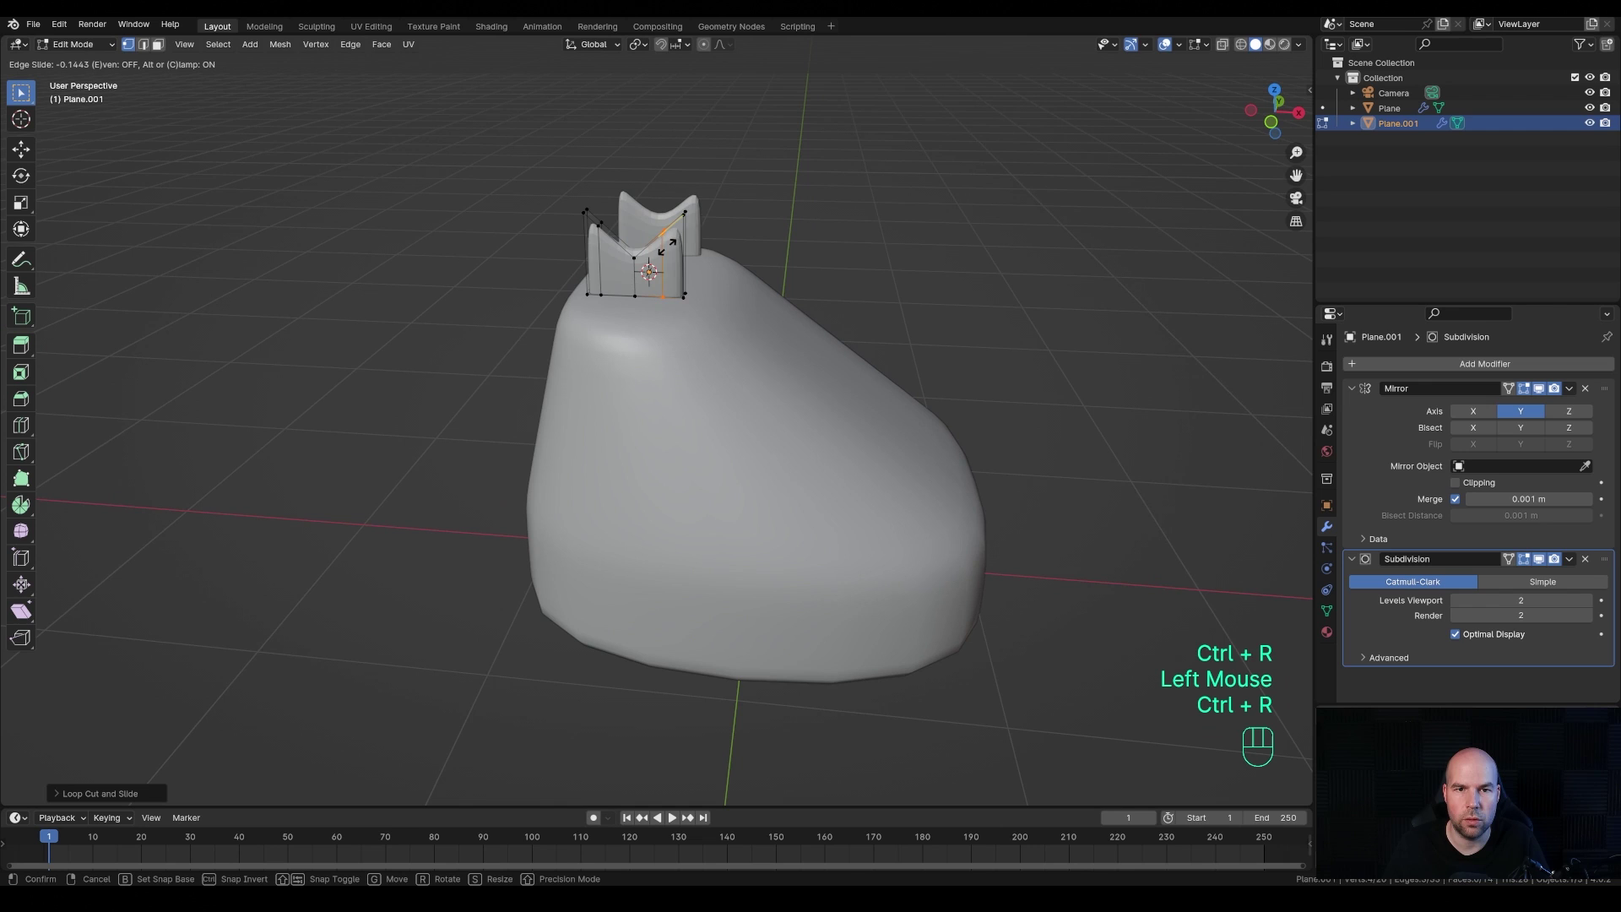
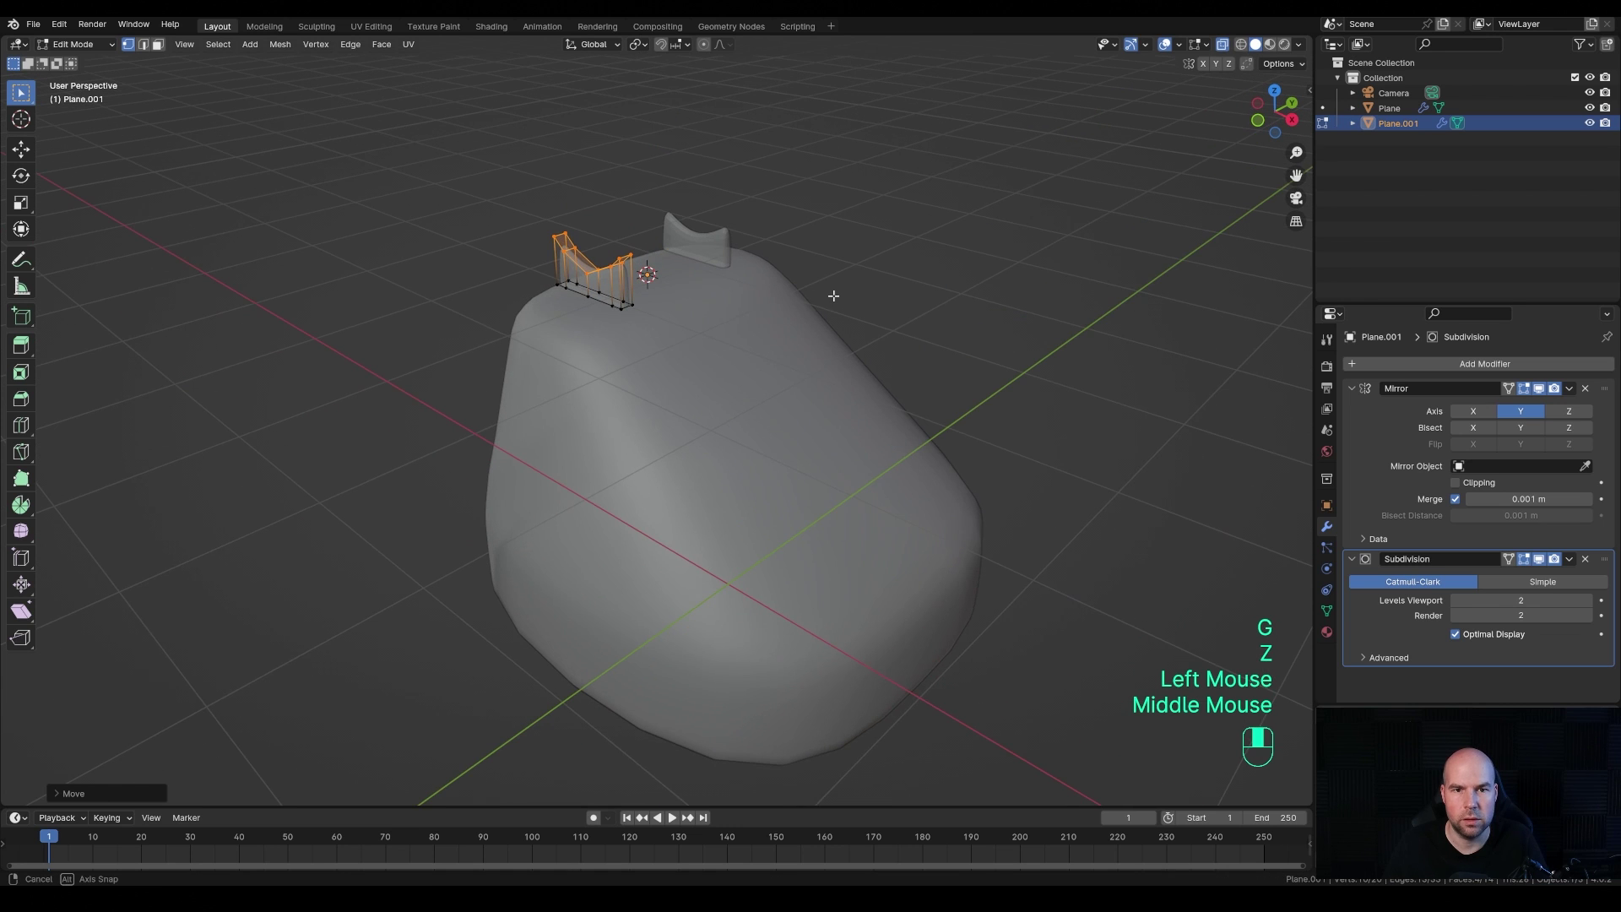
{"action": "key", "text": "Tab"}
{"action": "left_click_drag", "start_coordinate": [685, 284], "coordinate": [656, 285]}
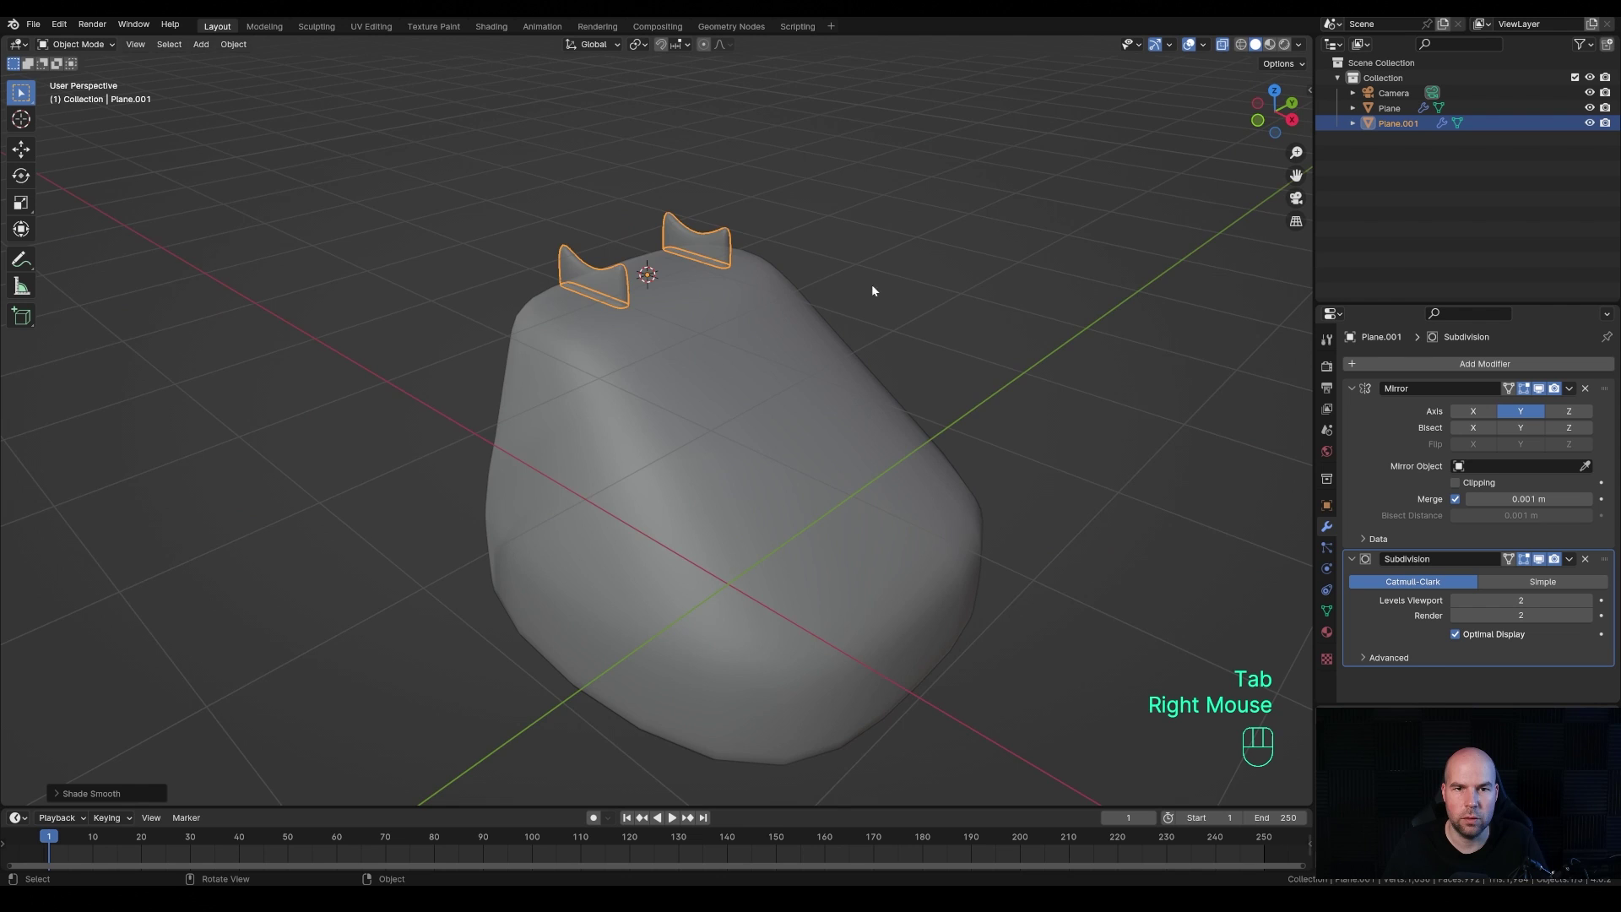
{"action": "middle_click", "coordinate": [934, 316]}
{"action": "key", "text": "shift+a"}
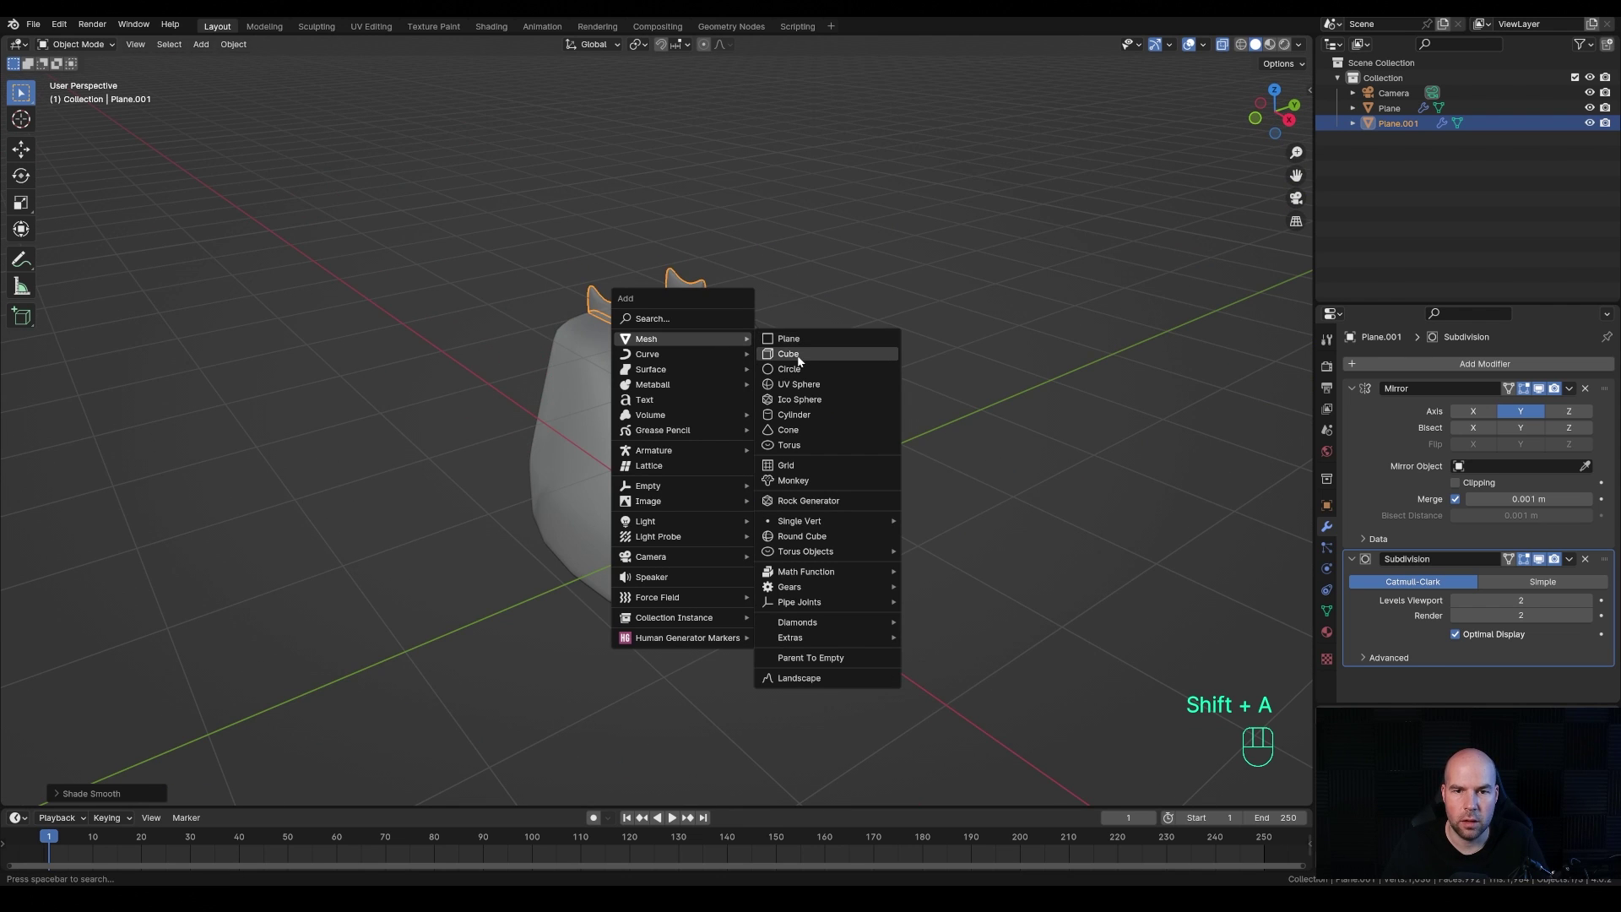
- Shrink the new cube, raise it along Z between the prongs and start an edge loop for the handset bar
{"action": "key", "text": "Tab"}
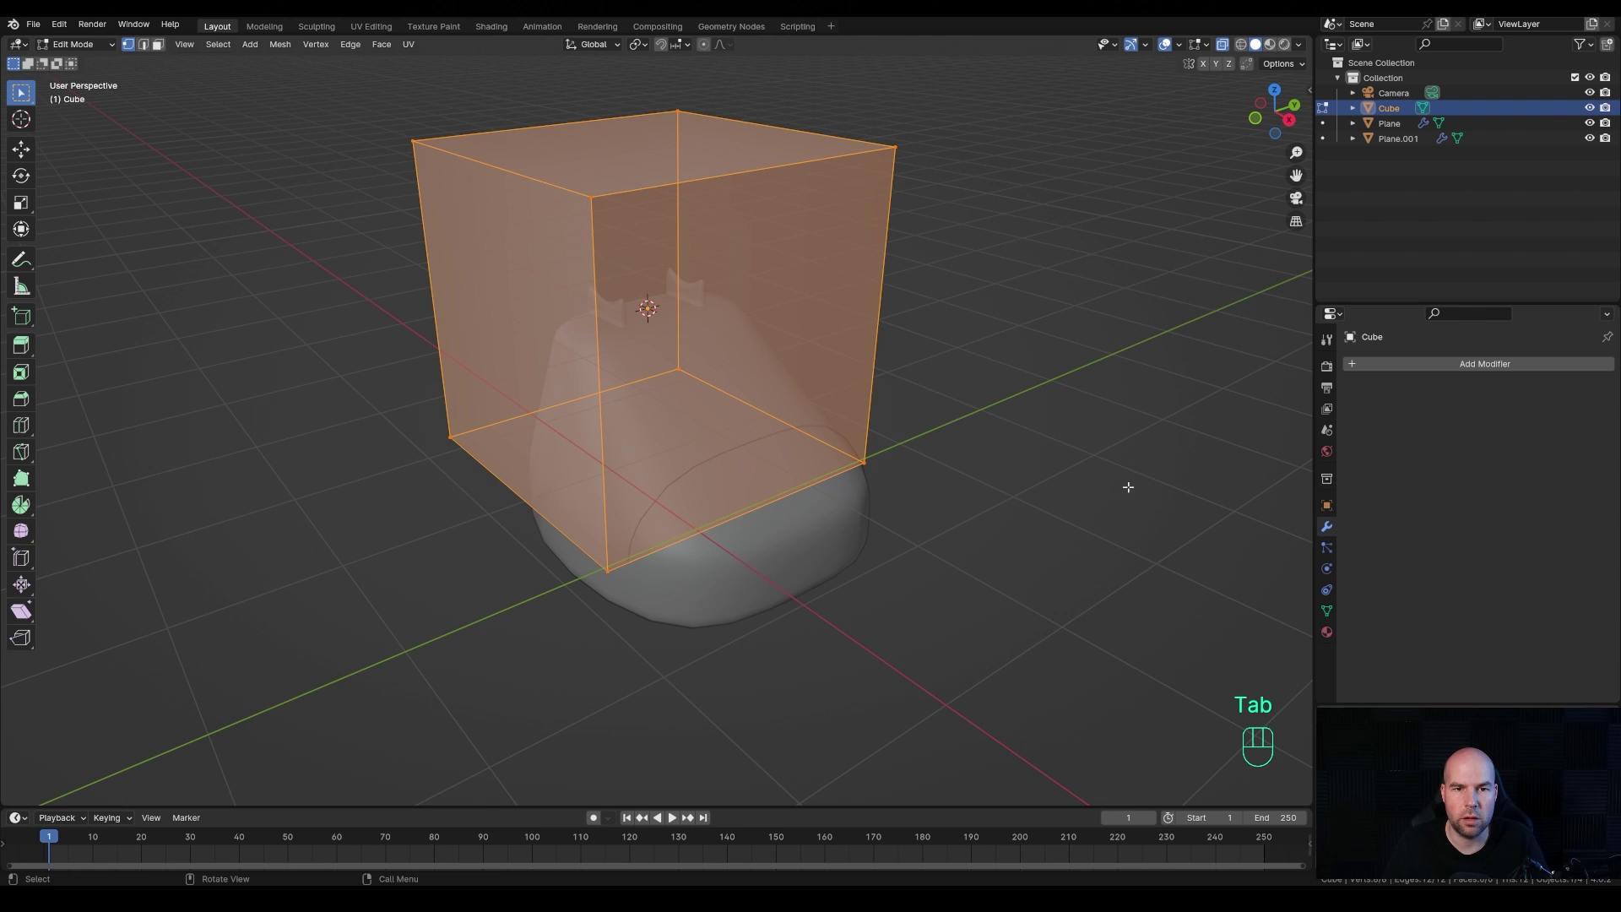
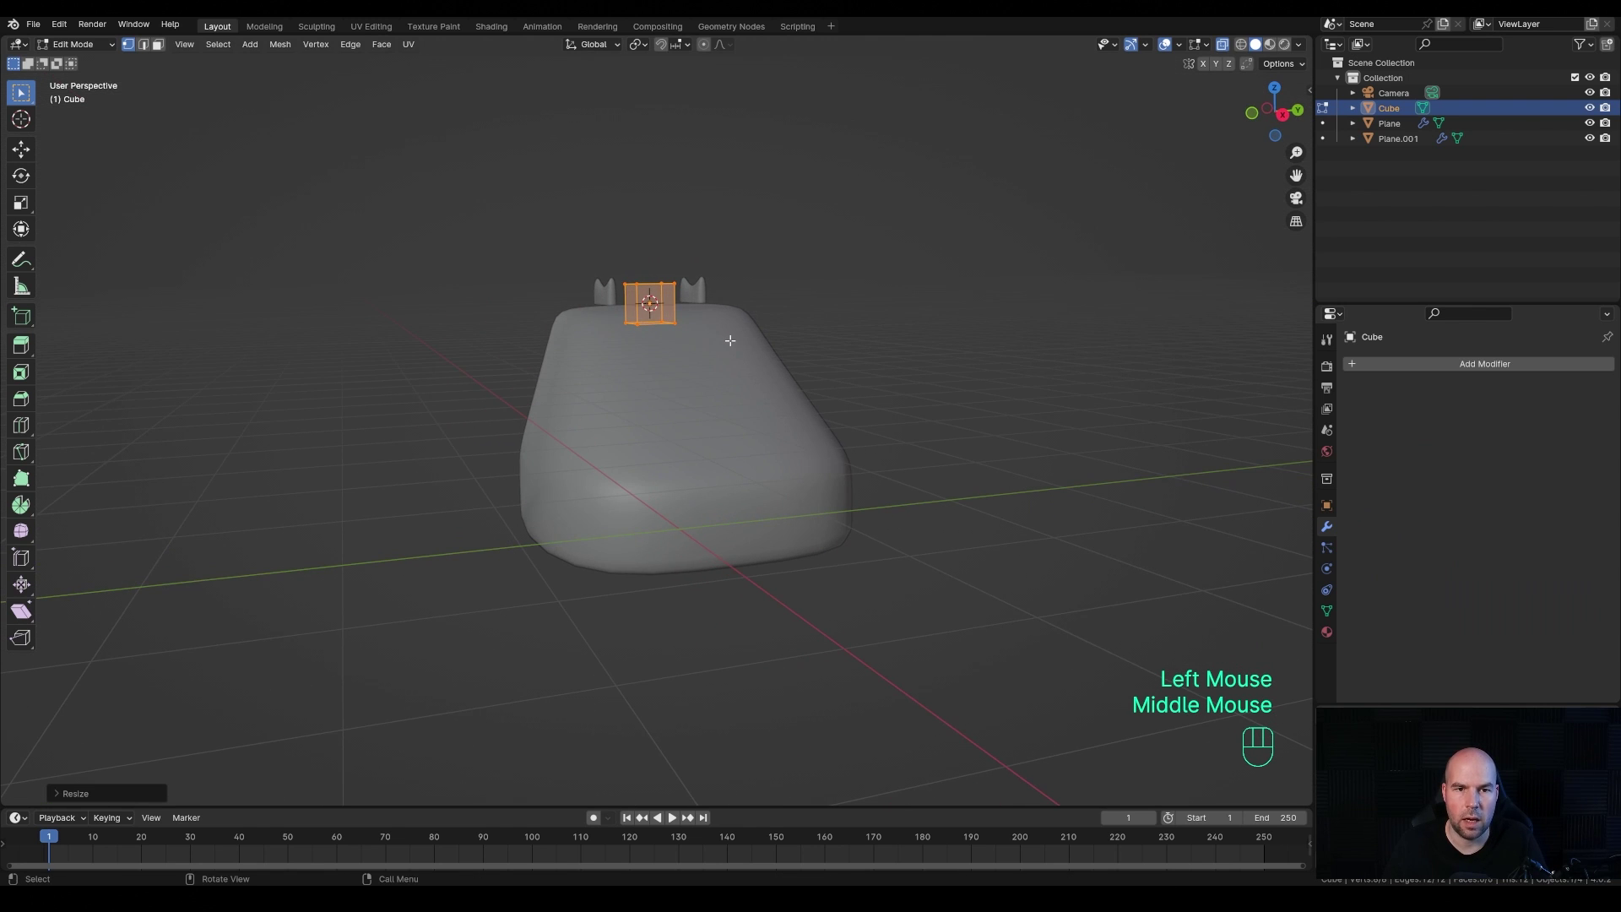
{"action": "key", "text": "Tab"}
{"action": "key", "text": "g"}
{"action": "key", "text": "z"}
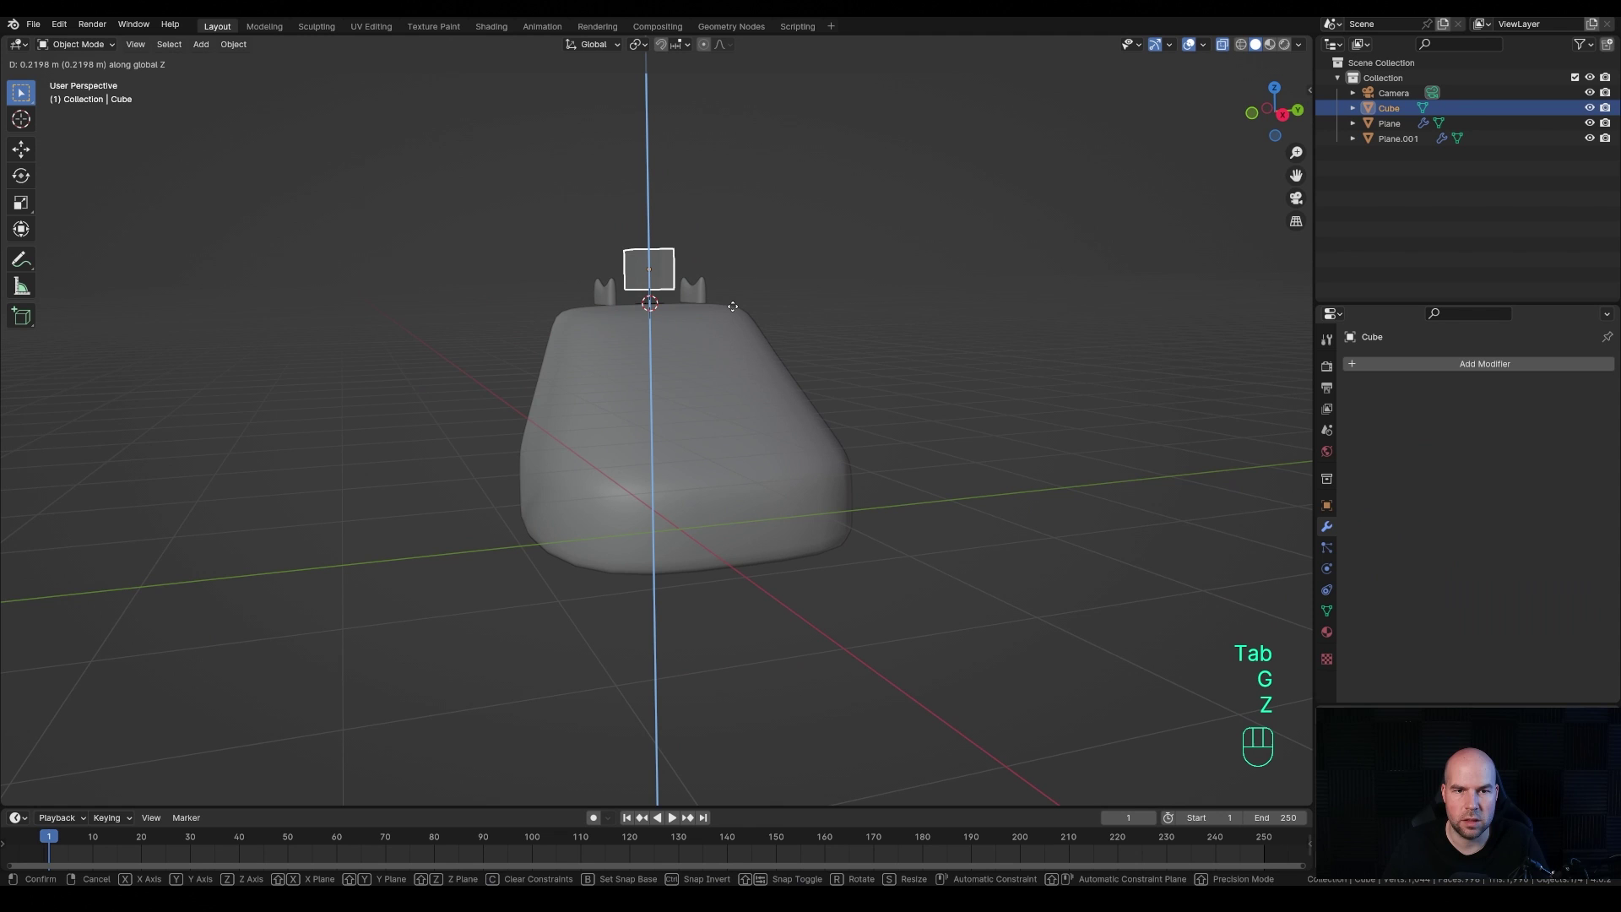
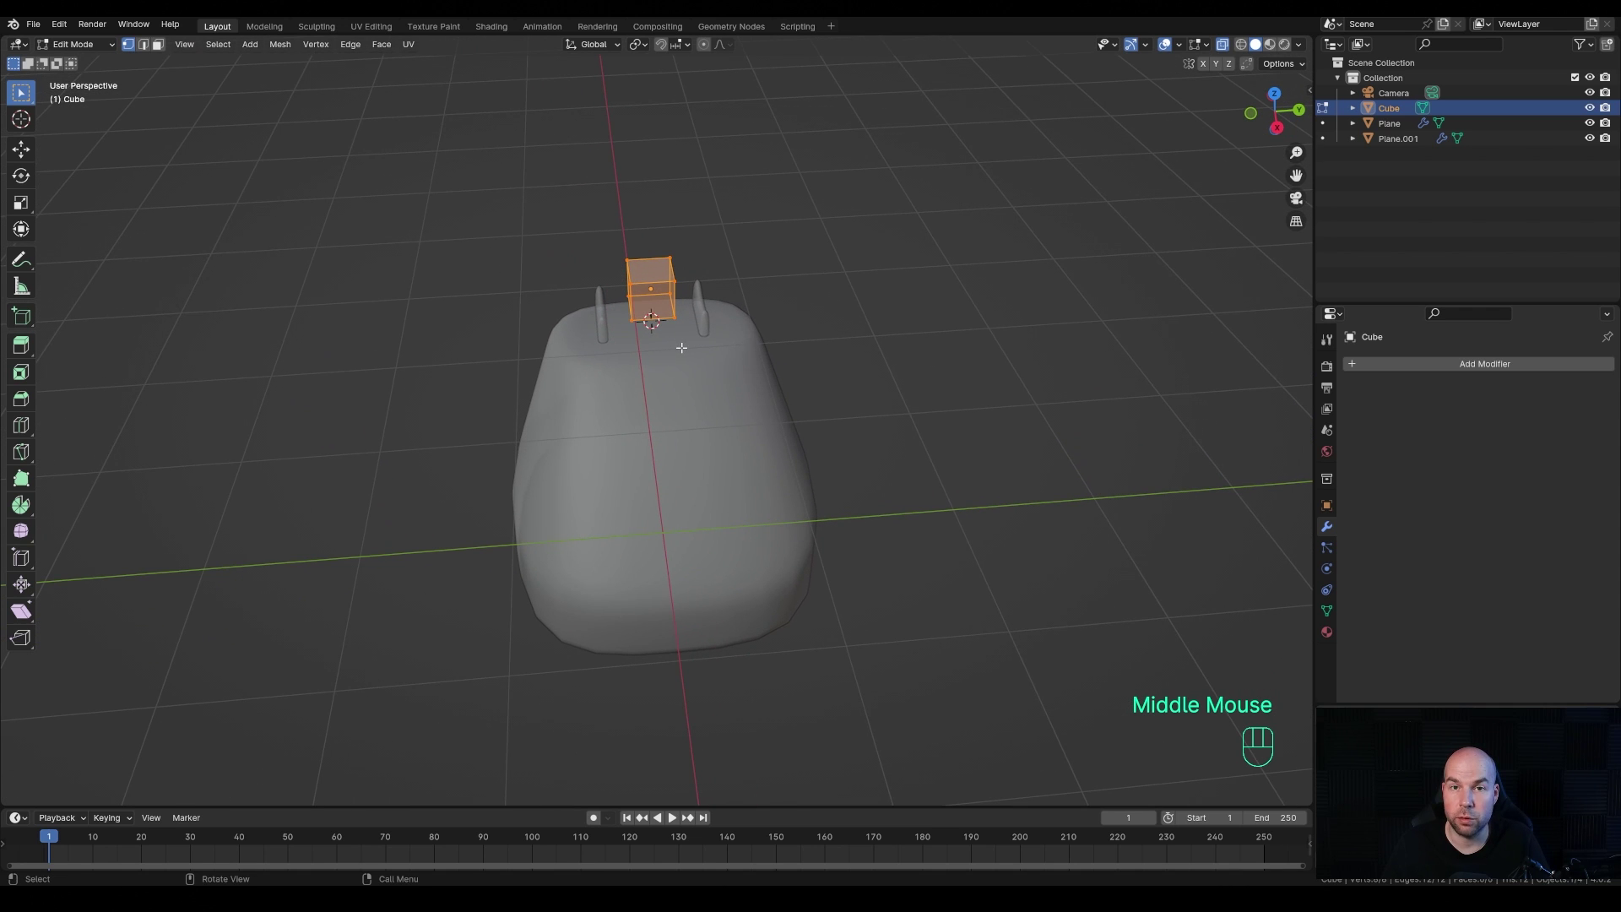
{"action": "key", "text": "ctrl+r"}
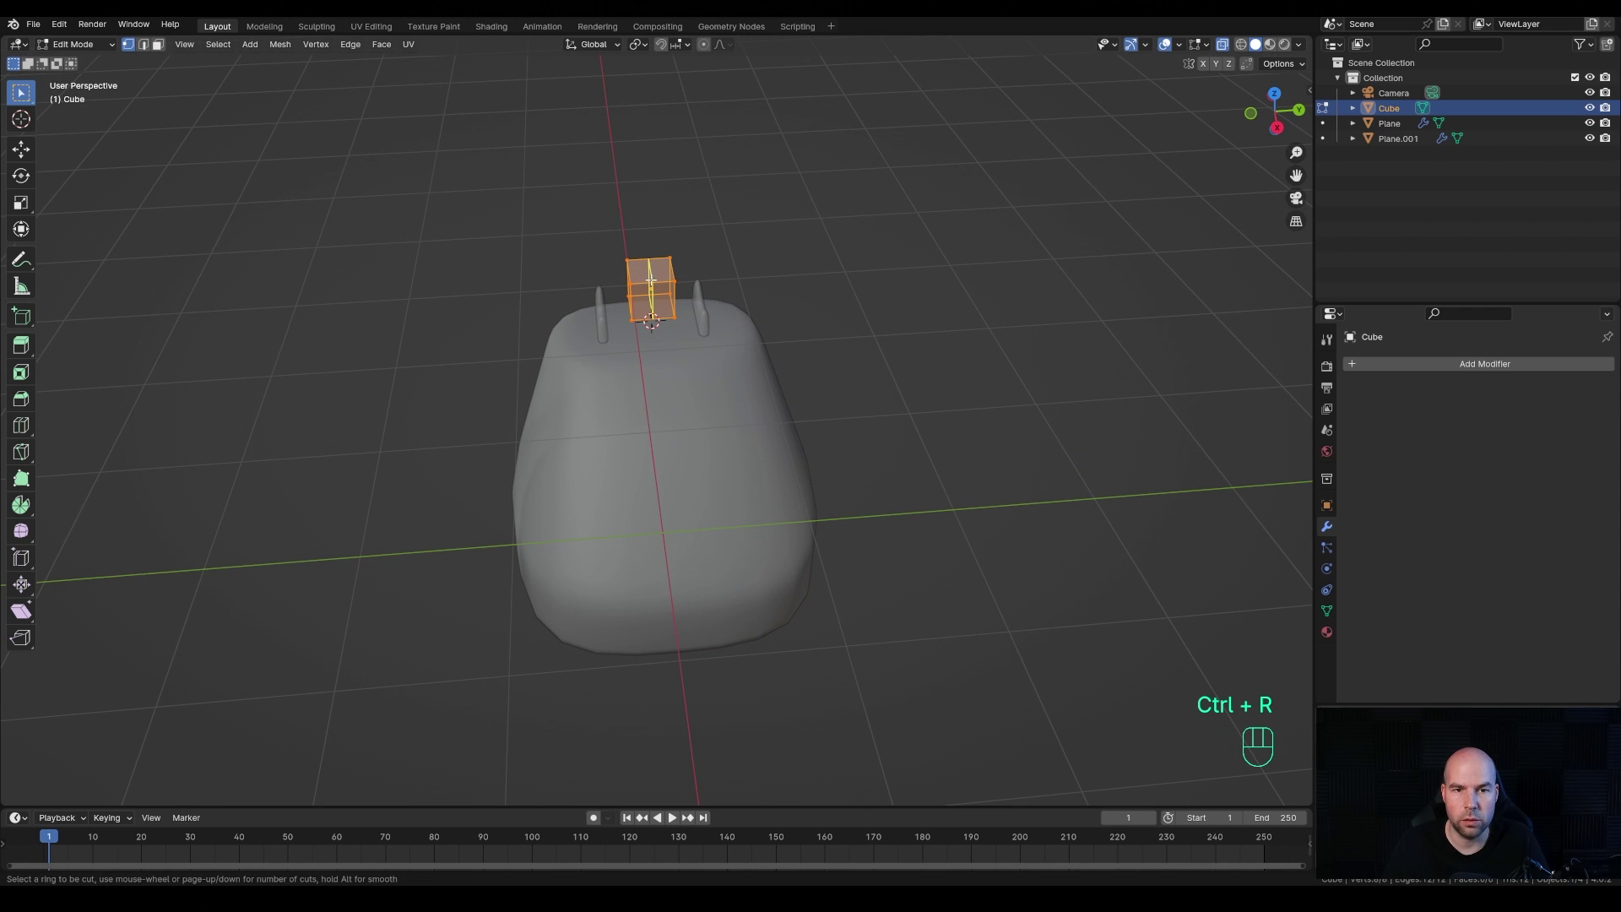
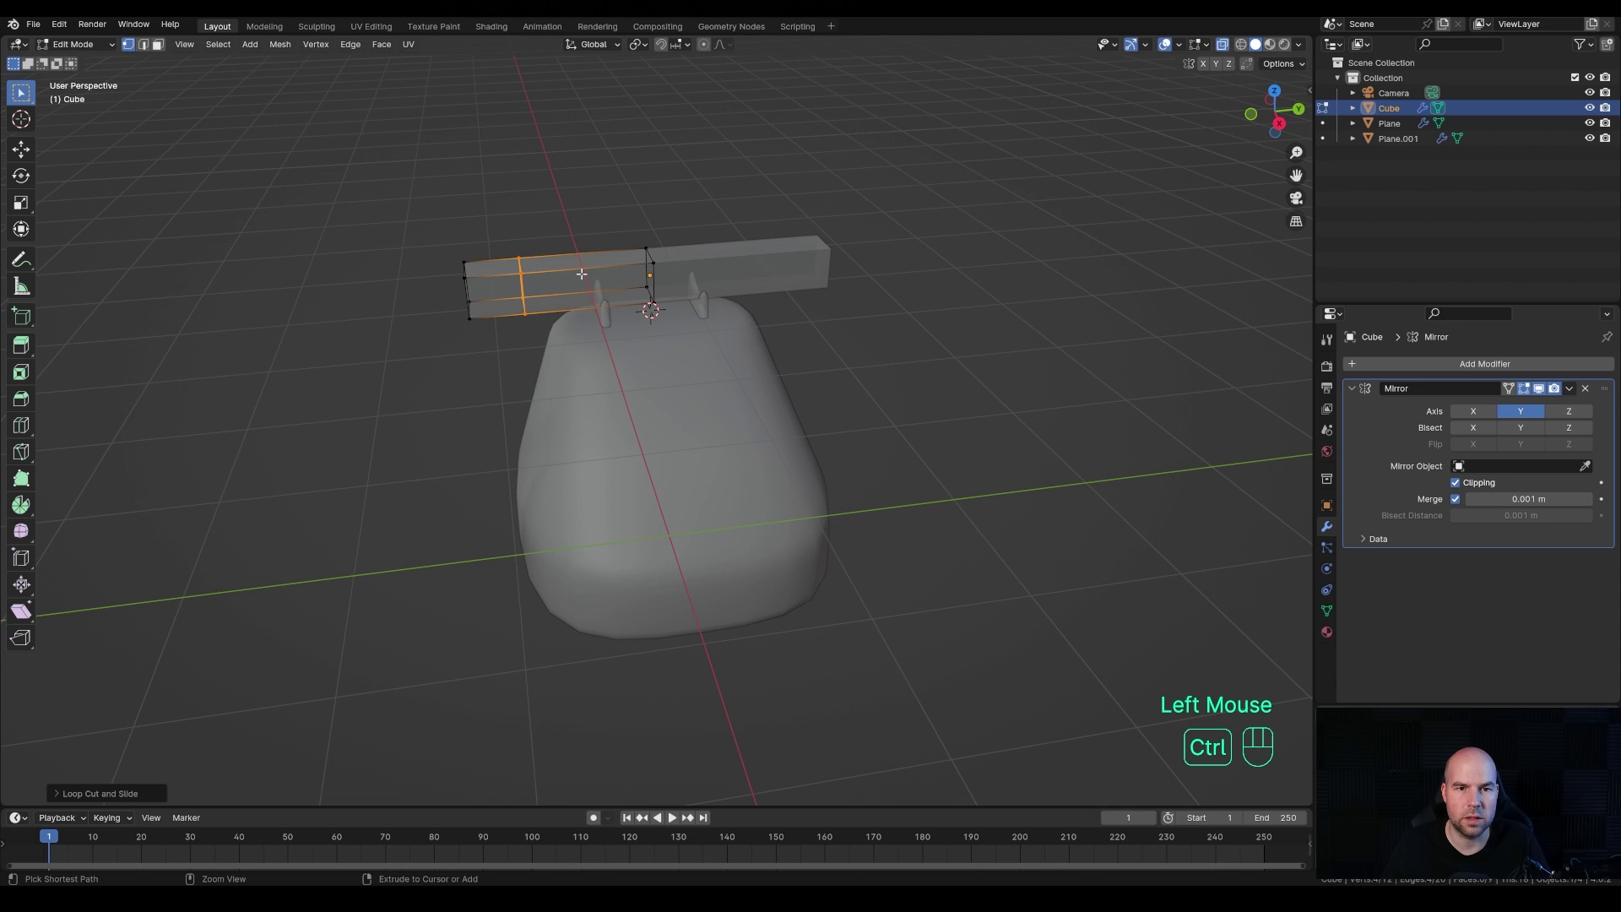
- Add a centred edge loop through the handset bar's middle section
{"action": "key", "text": "ctrl+r"}
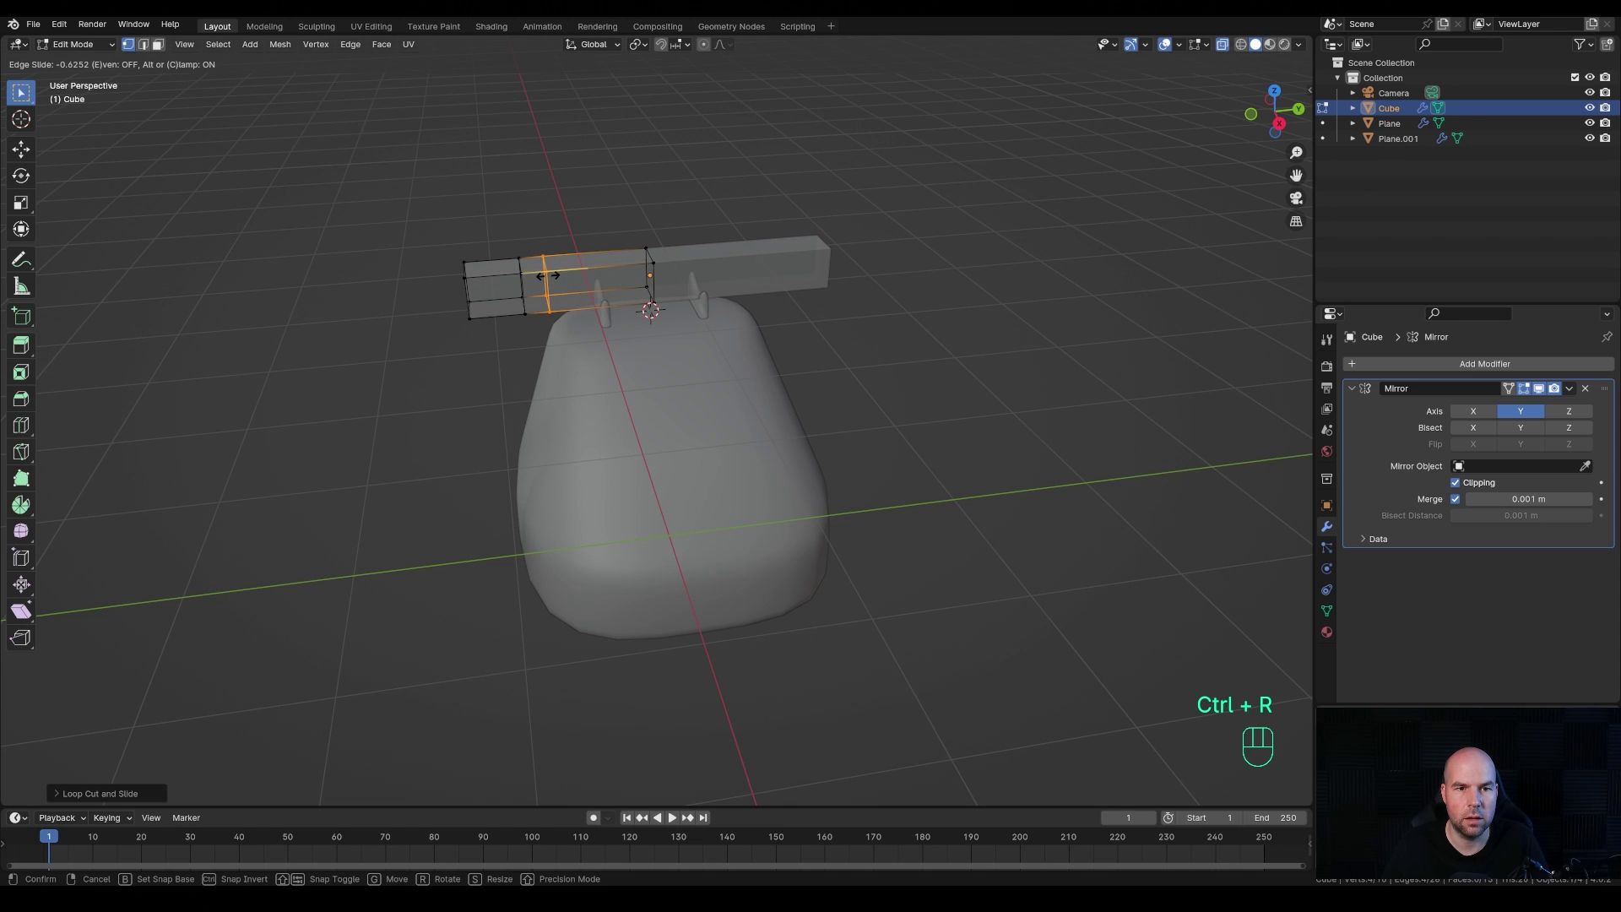
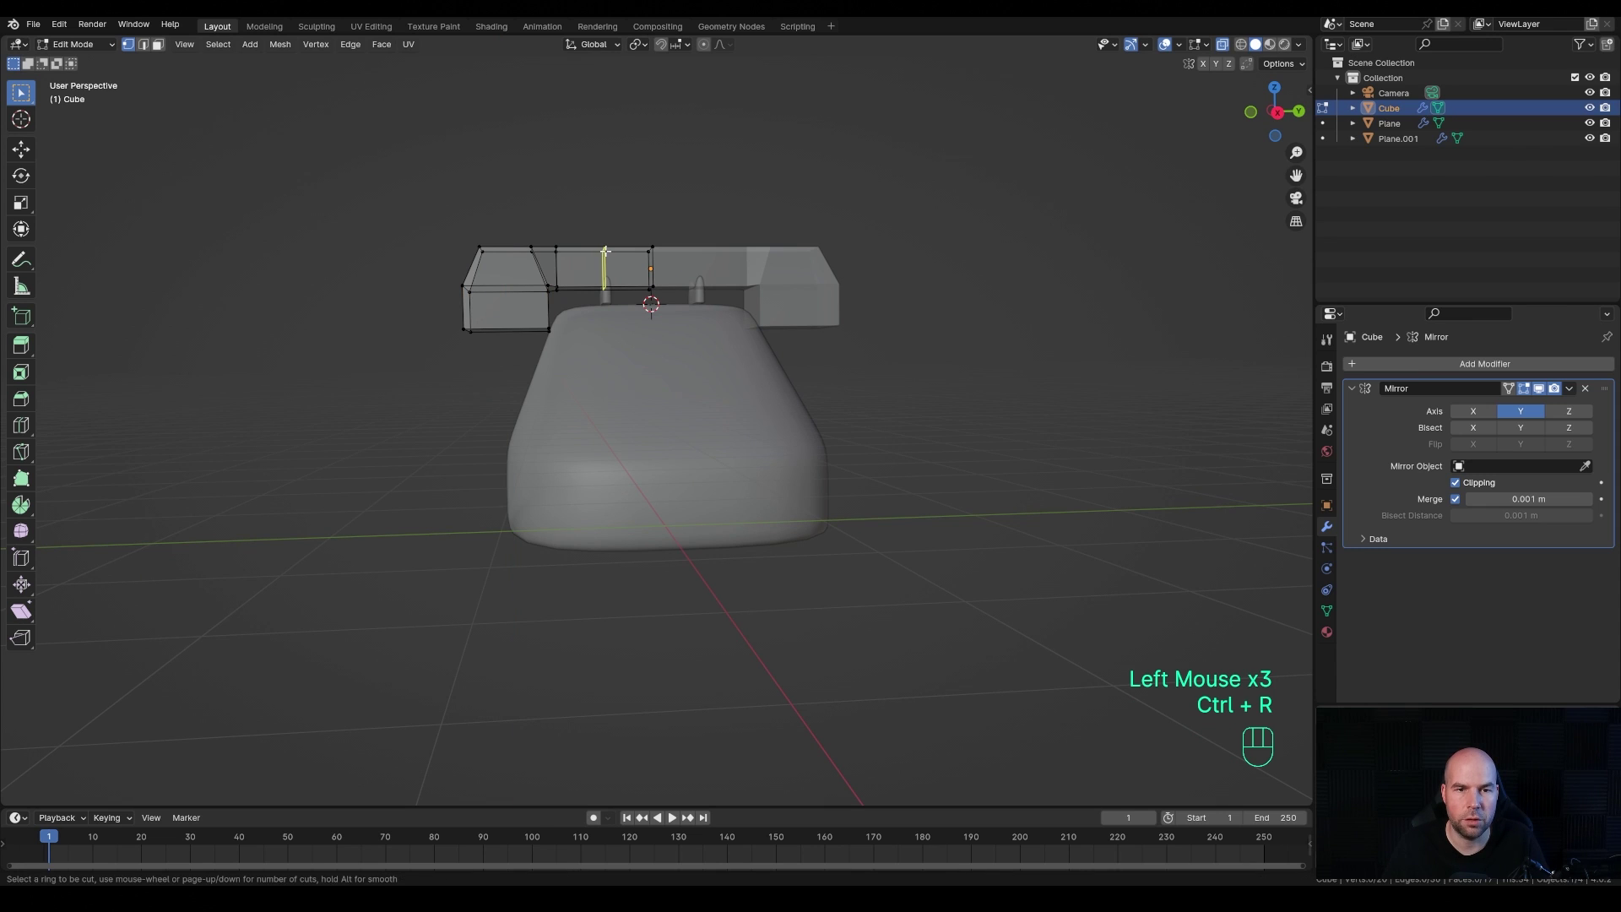
{"action": "right_click", "coordinate": [1247, 676]}
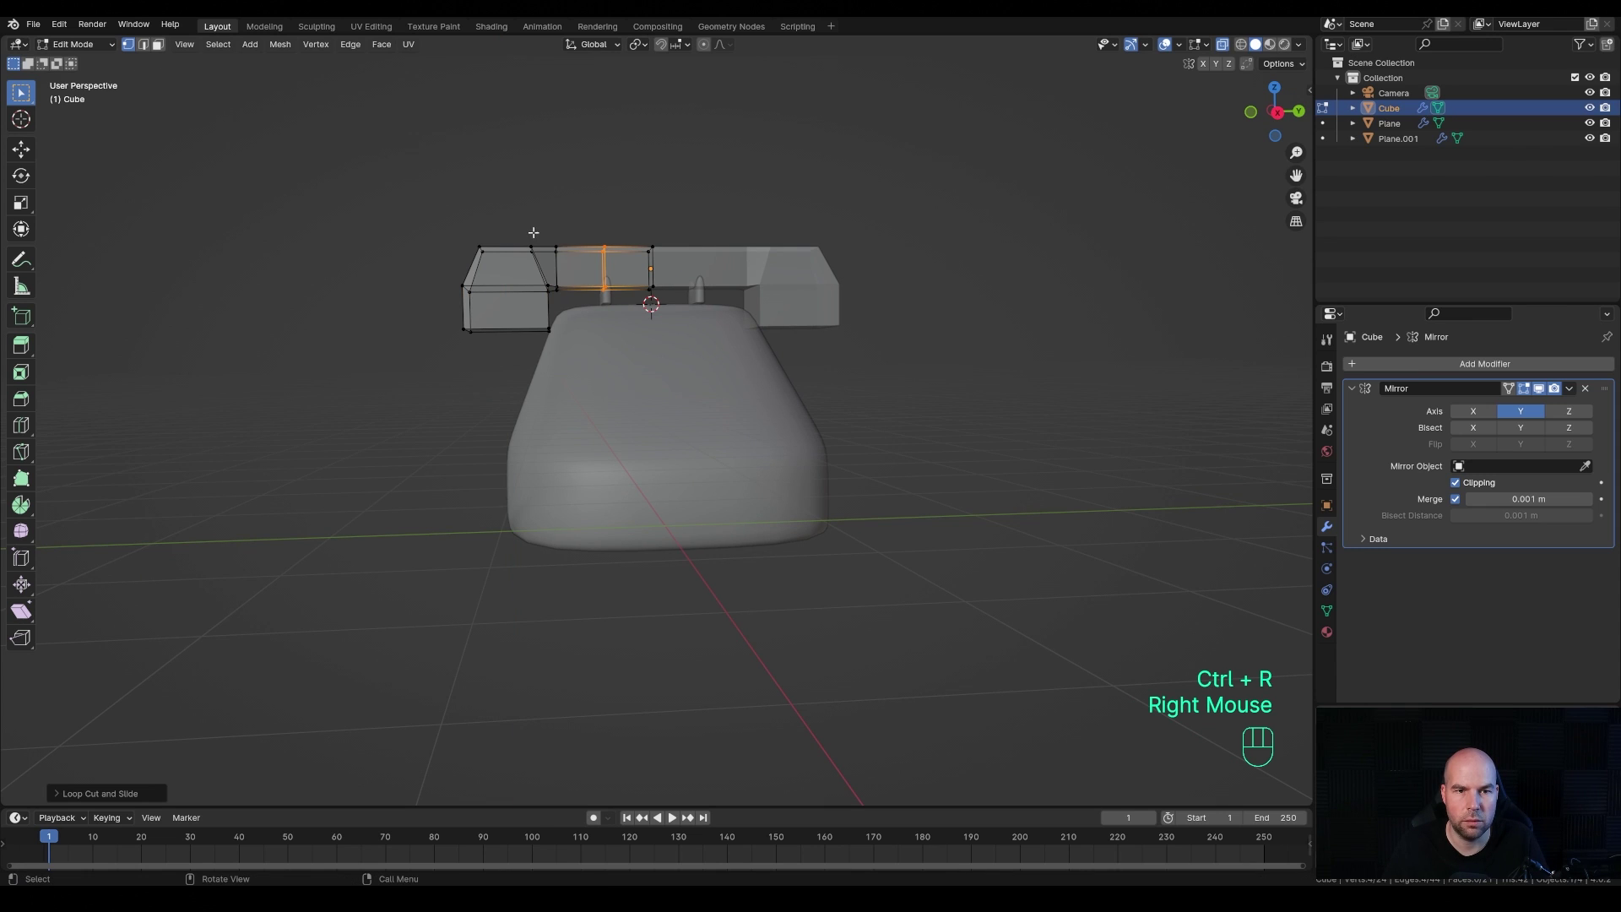
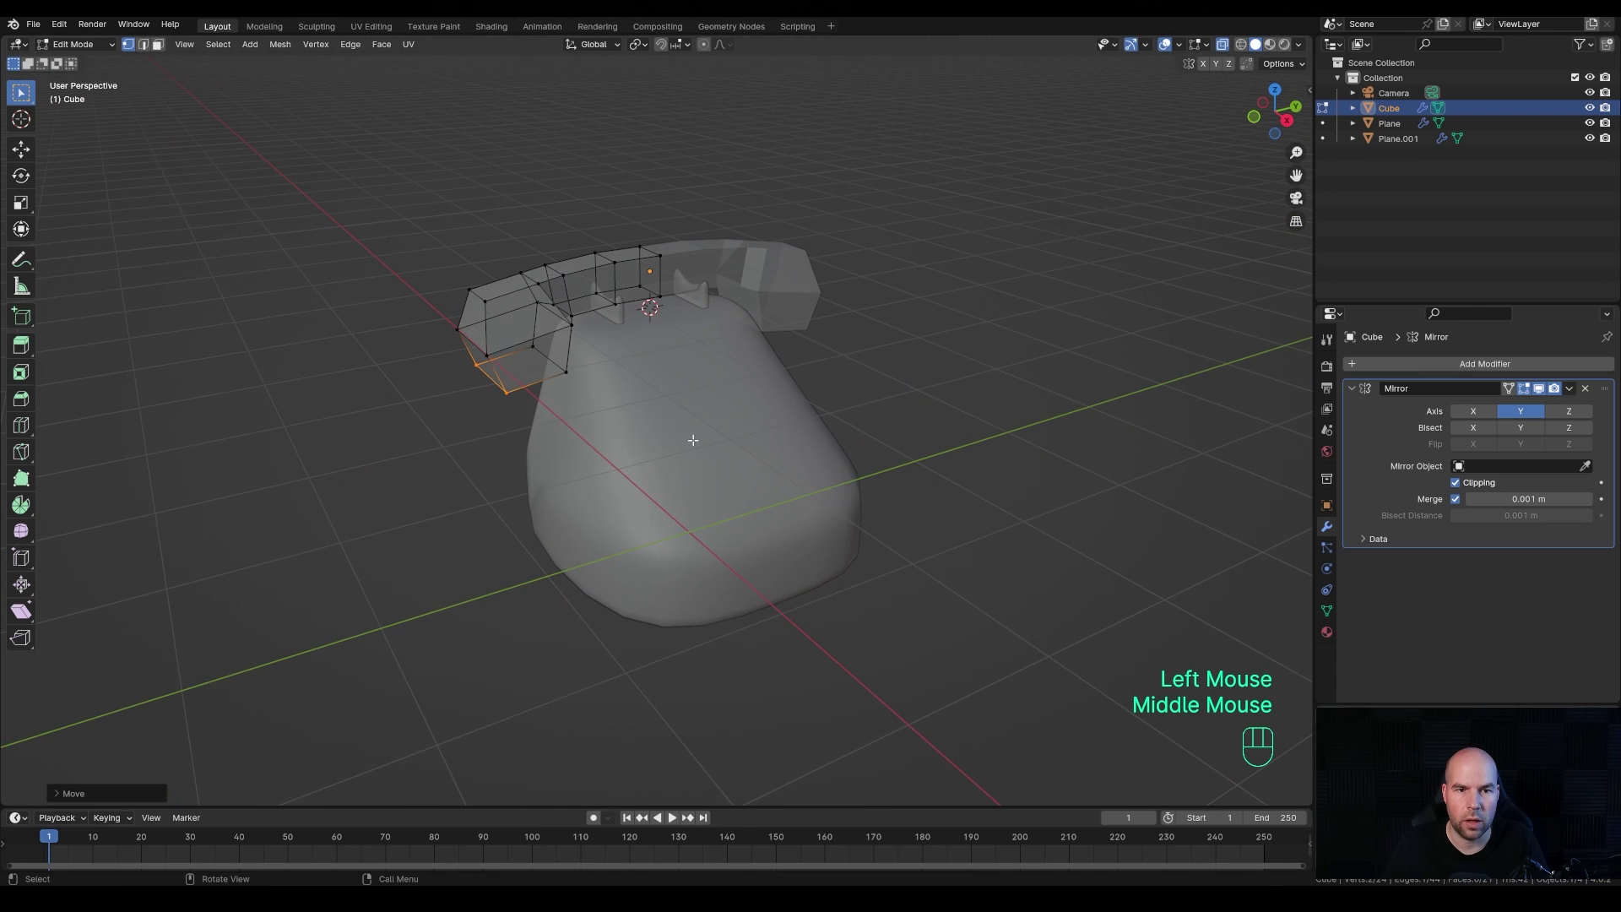
- Add a Subdivision Surface modifier to the handset and an edge loop near its end
{"action": "key", "text": "Tab"}
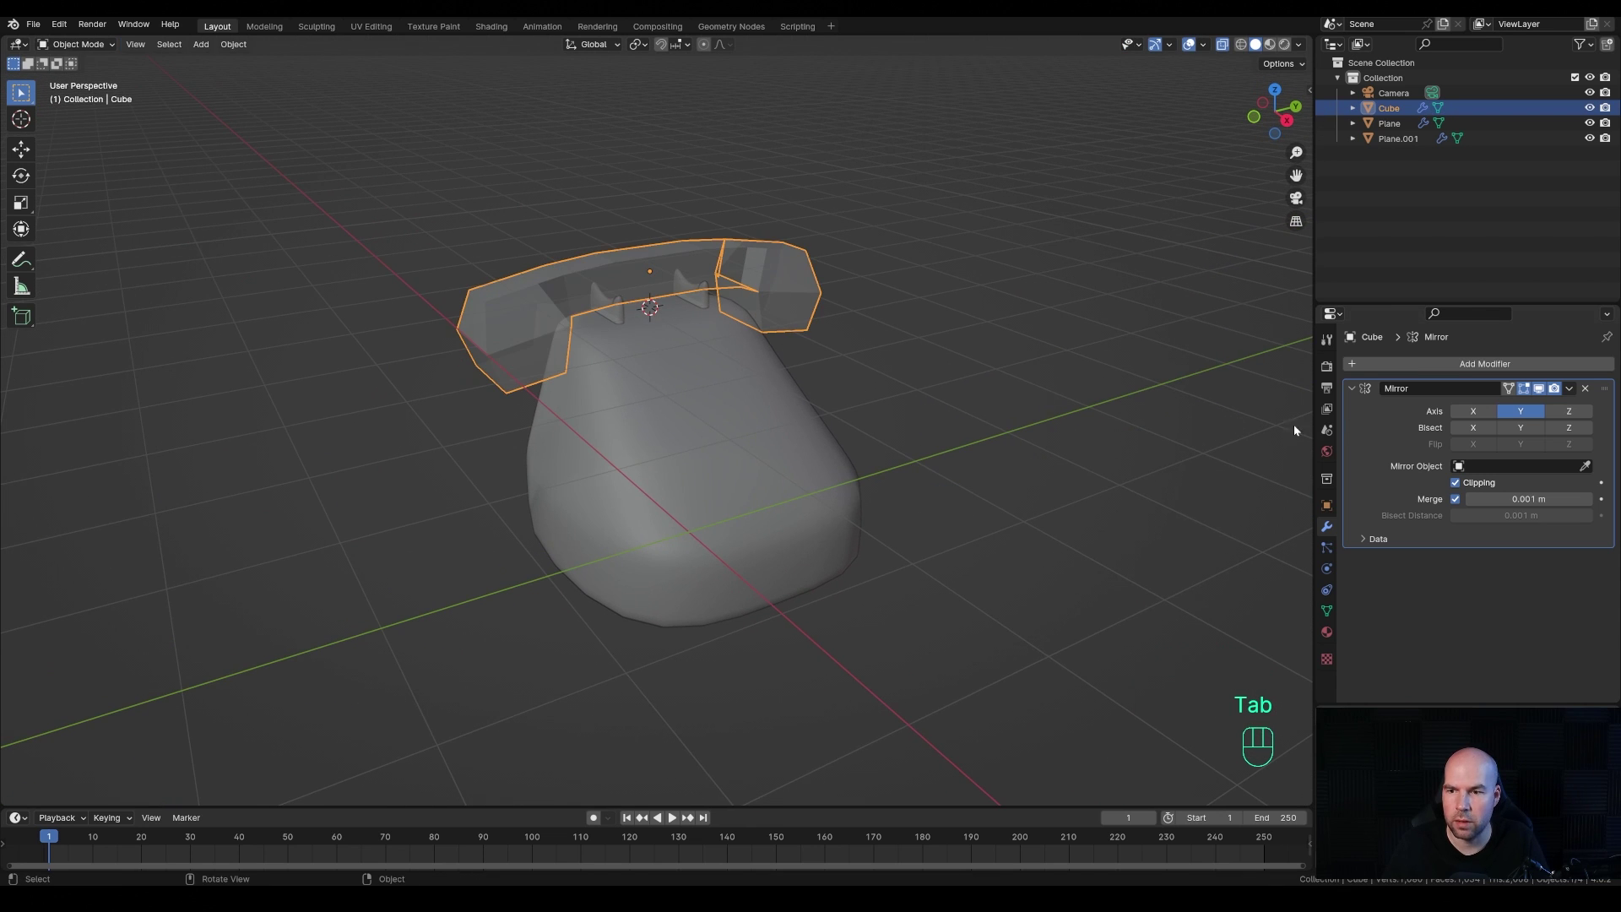
{"action": "left_click_drag", "start_coordinate": [1365, 367], "coordinate": [1458, 562]}
{"action": "left_click_drag", "start_coordinate": [732, 303], "coordinate": [754, 298]}
{"action": "middle_click", "coordinate": [650, 343]}
{"action": "key", "text": "Tab"}
{"action": "key", "text": "ctrl+r"}
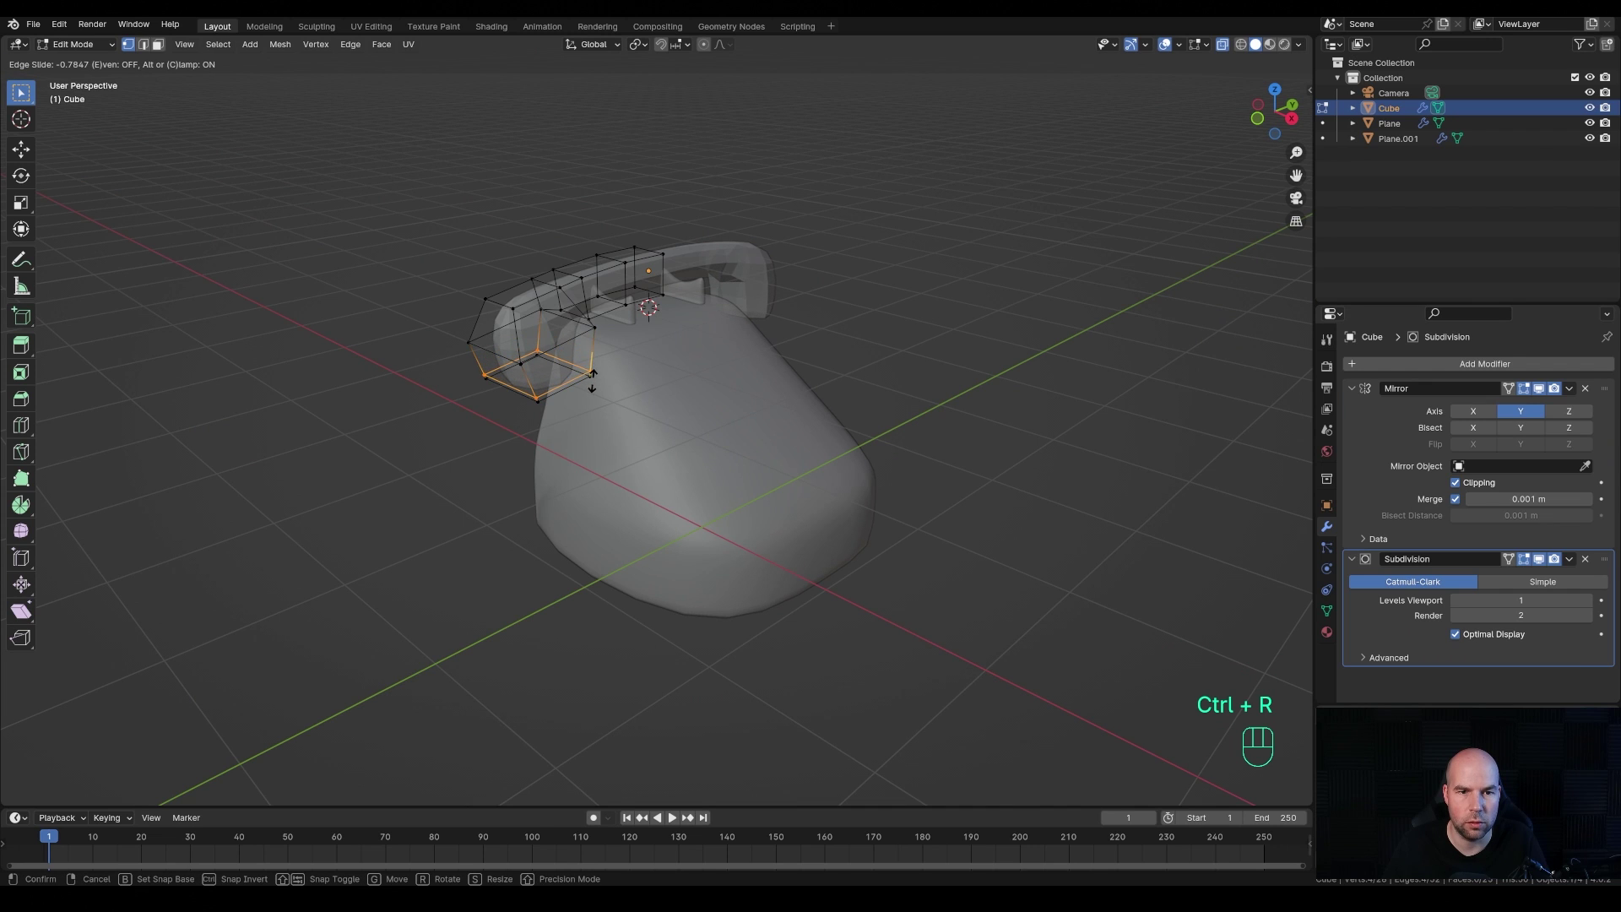
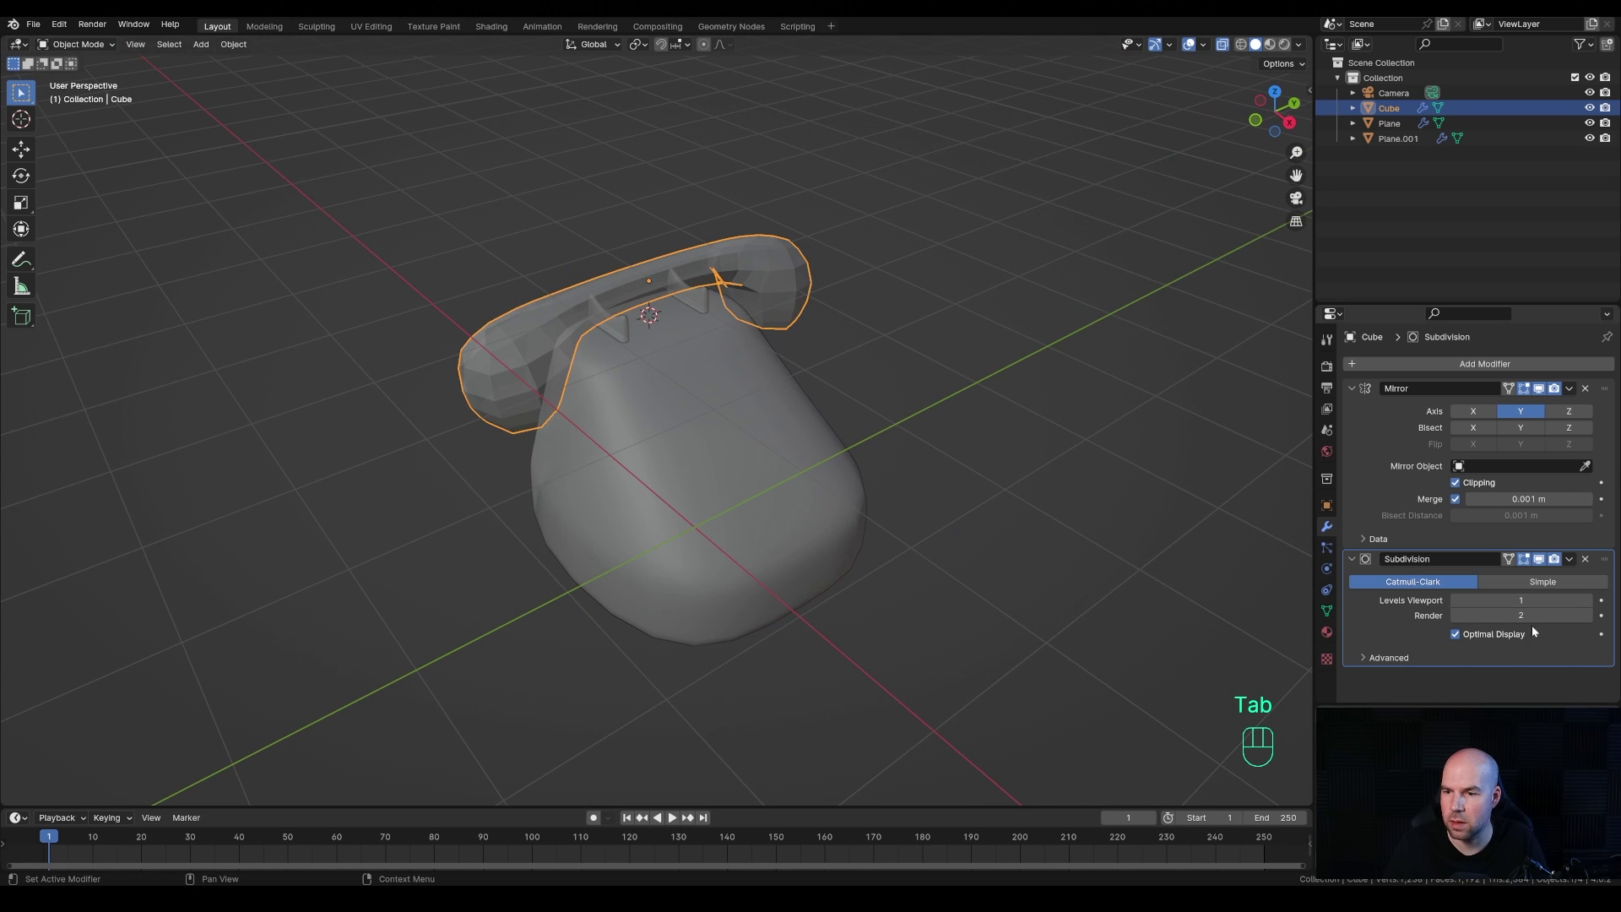
- Set the handset's viewport subdivision to 2 and shade it smooth
{"action": "left_click", "coordinate": [1593, 602]}
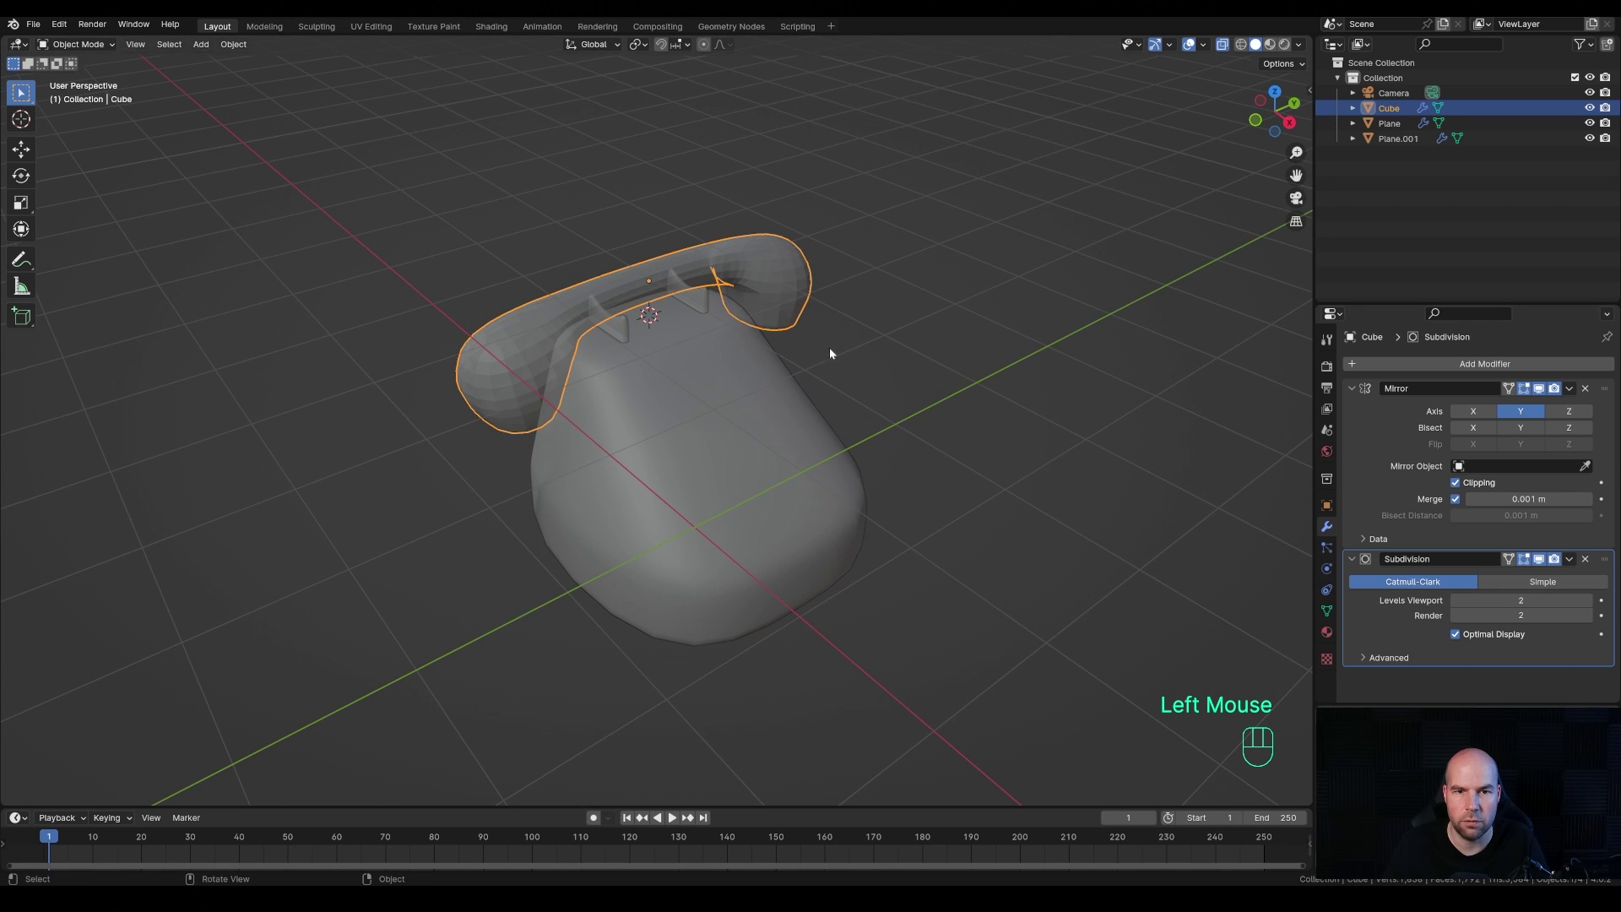
{"action": "left_click_drag", "start_coordinate": [873, 356], "coordinate": [642, 328]}
{"action": "right_click", "coordinate": [642, 328]}
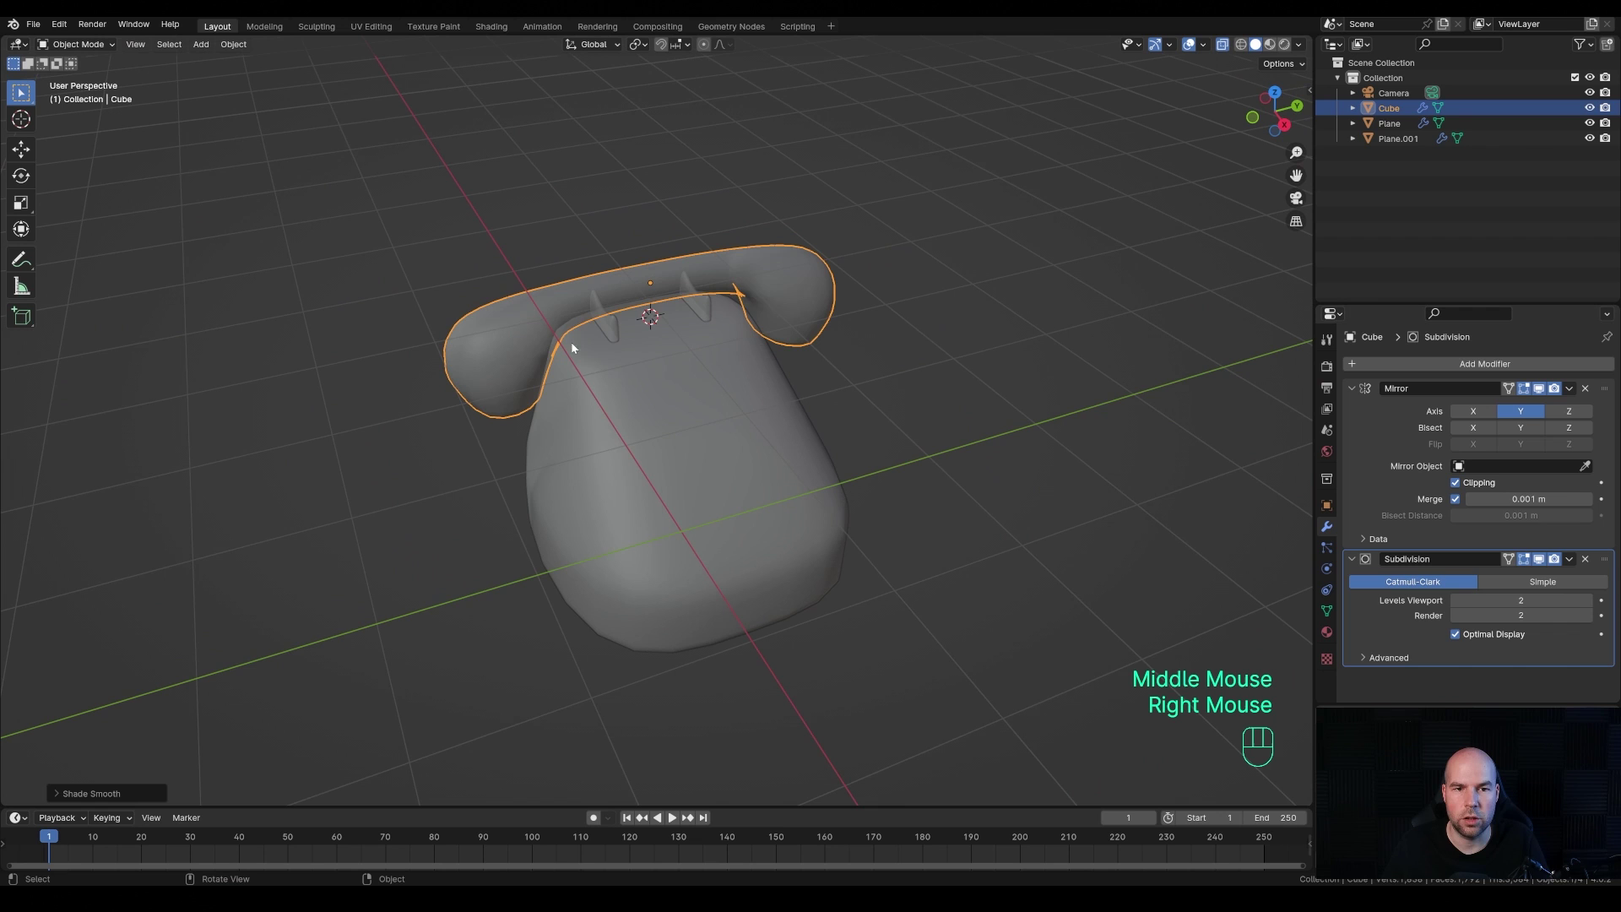
{"action": "key", "text": "z"}
{"action": "key", "text": "z"}
{"action": "left_click_drag", "start_coordinate": [895, 440], "coordinate": [912, 431]}
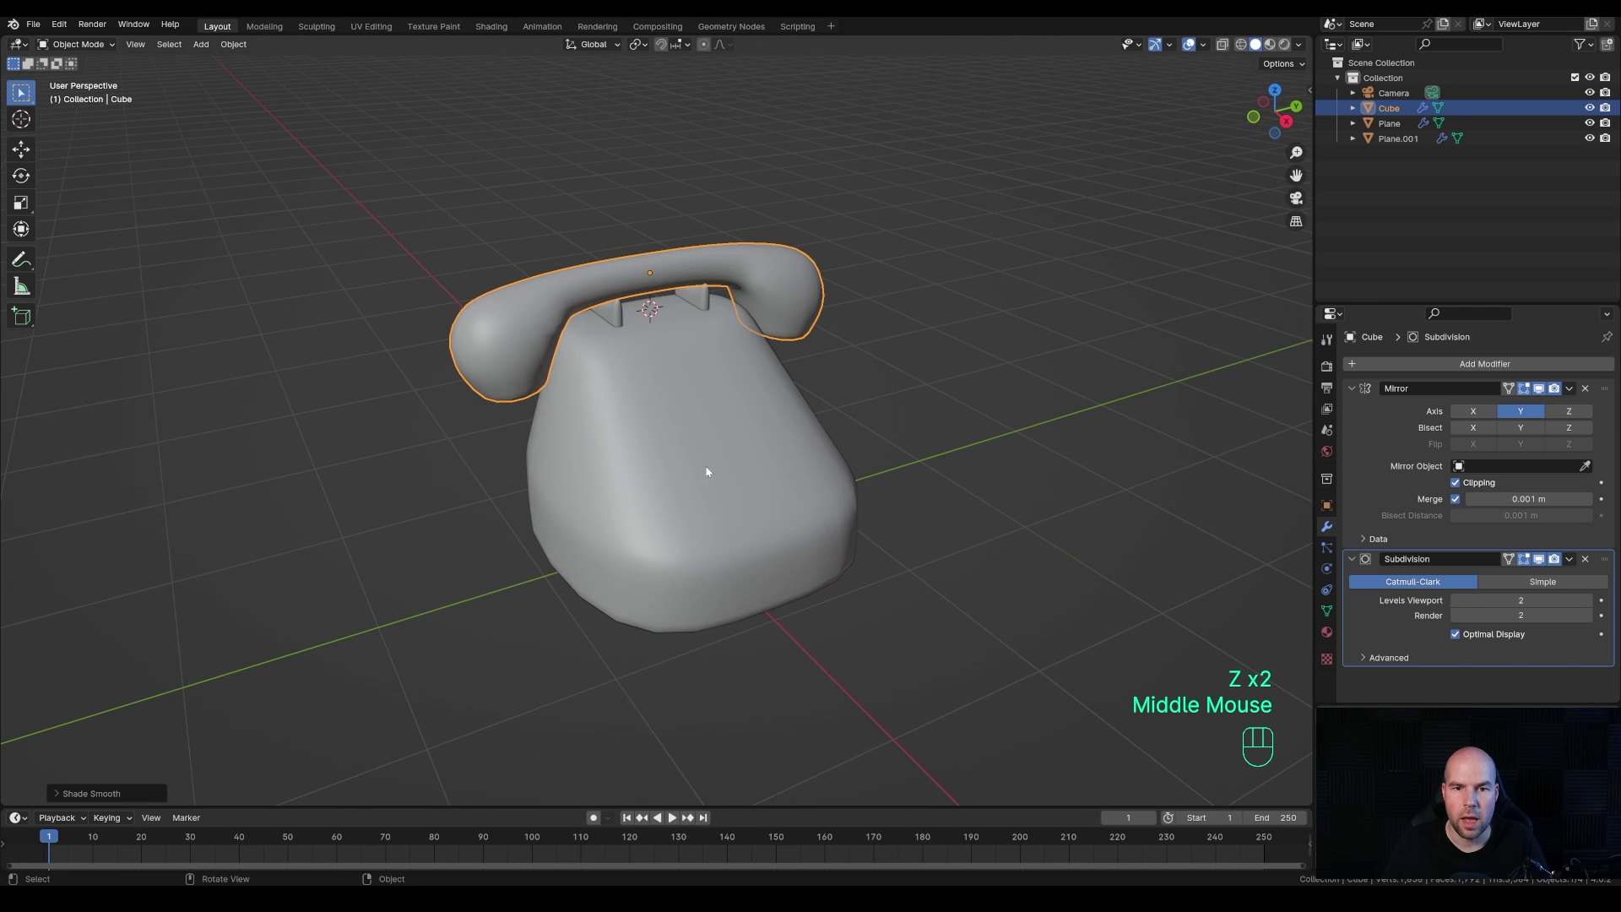
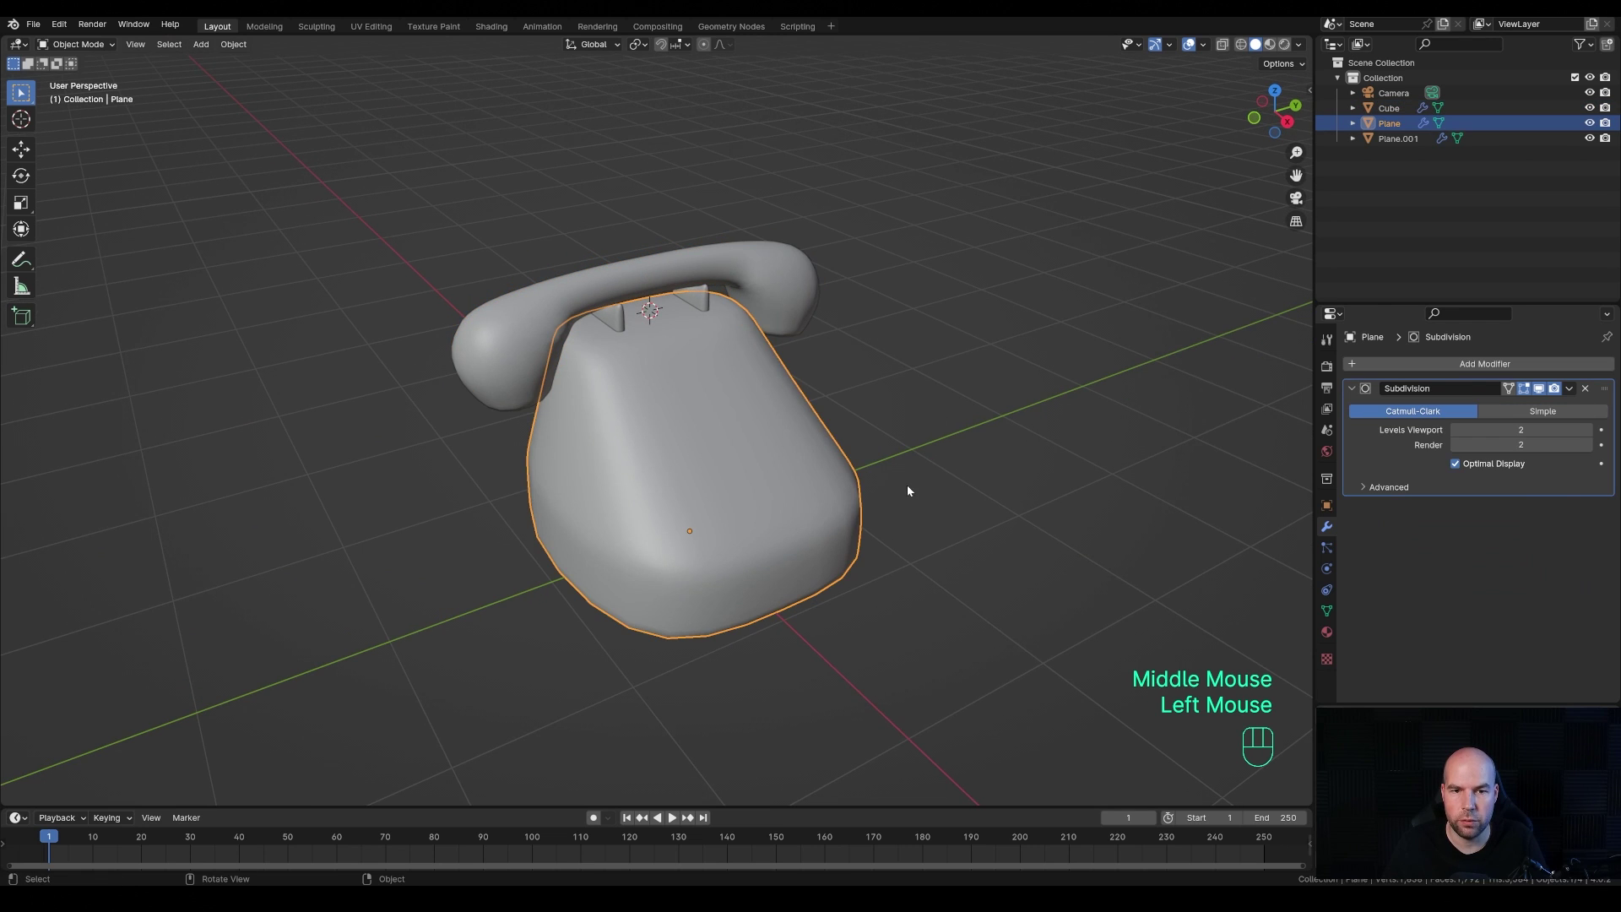
- Place the 3D cursor at the body's front centre and bring up the add-mesh list
{"action": "key", "text": "Tab"}
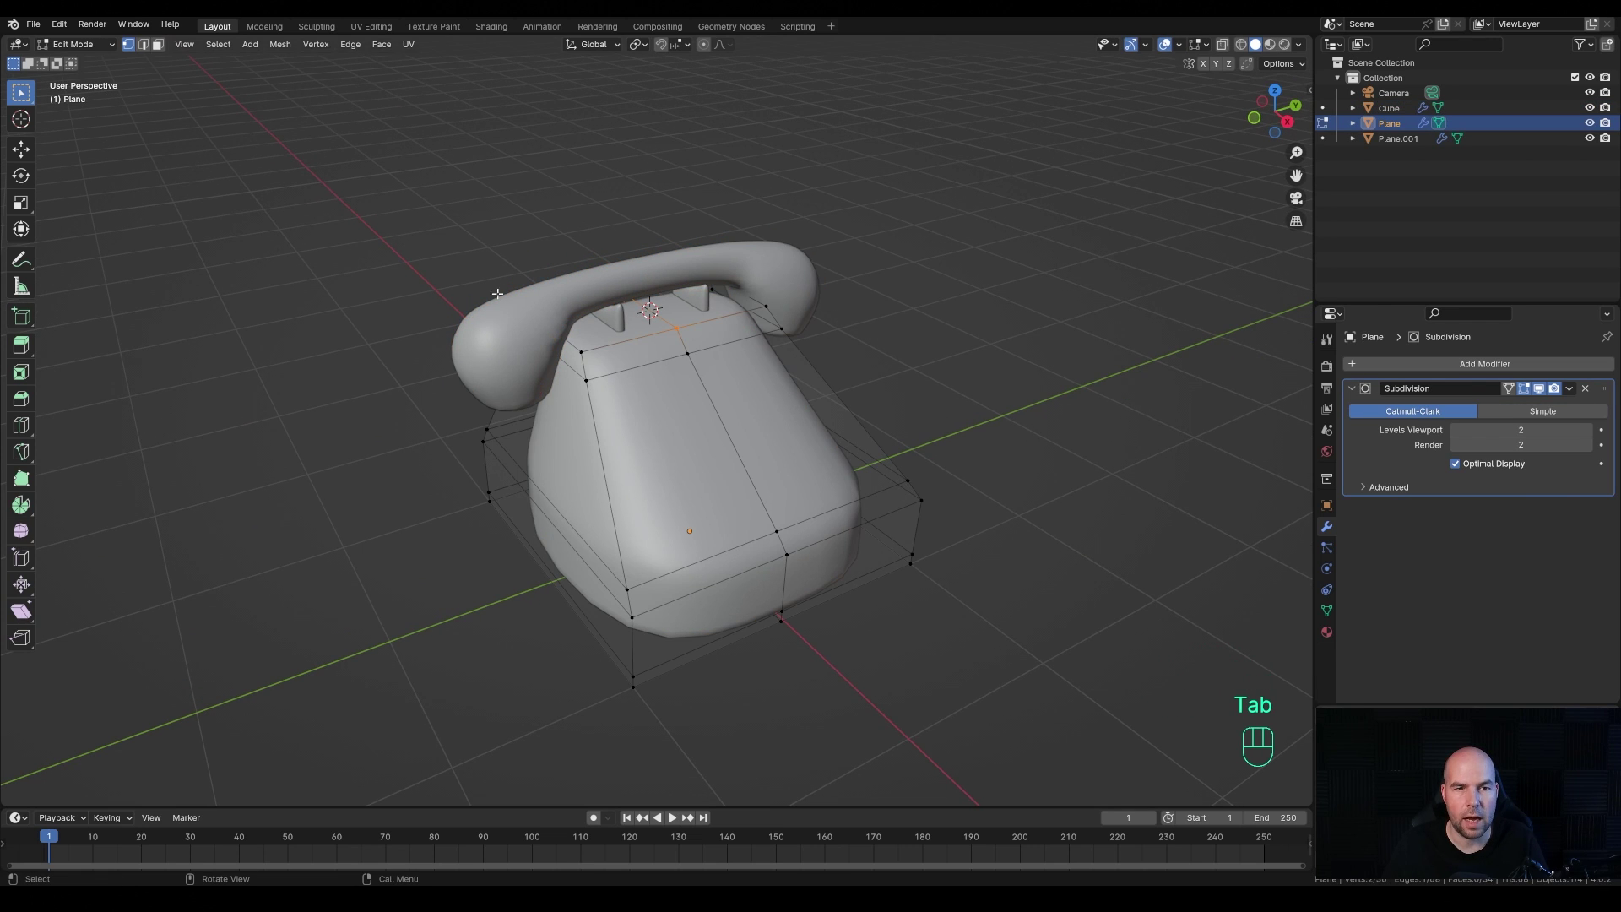
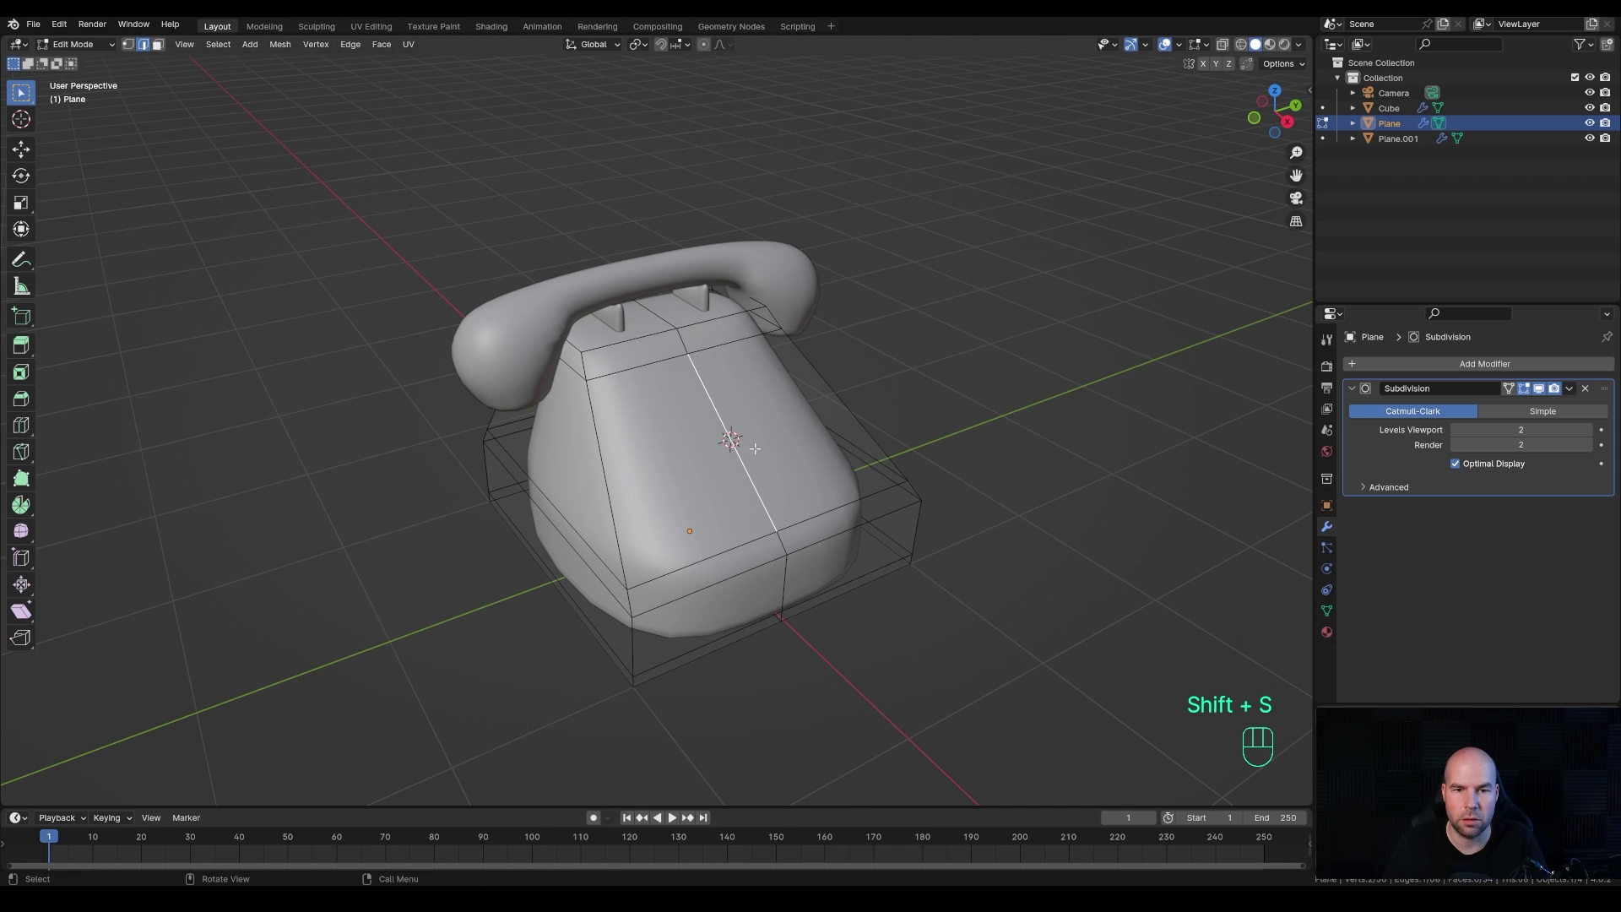
{"action": "key", "text": "Tab"}
{"action": "key", "text": "shift+a"}
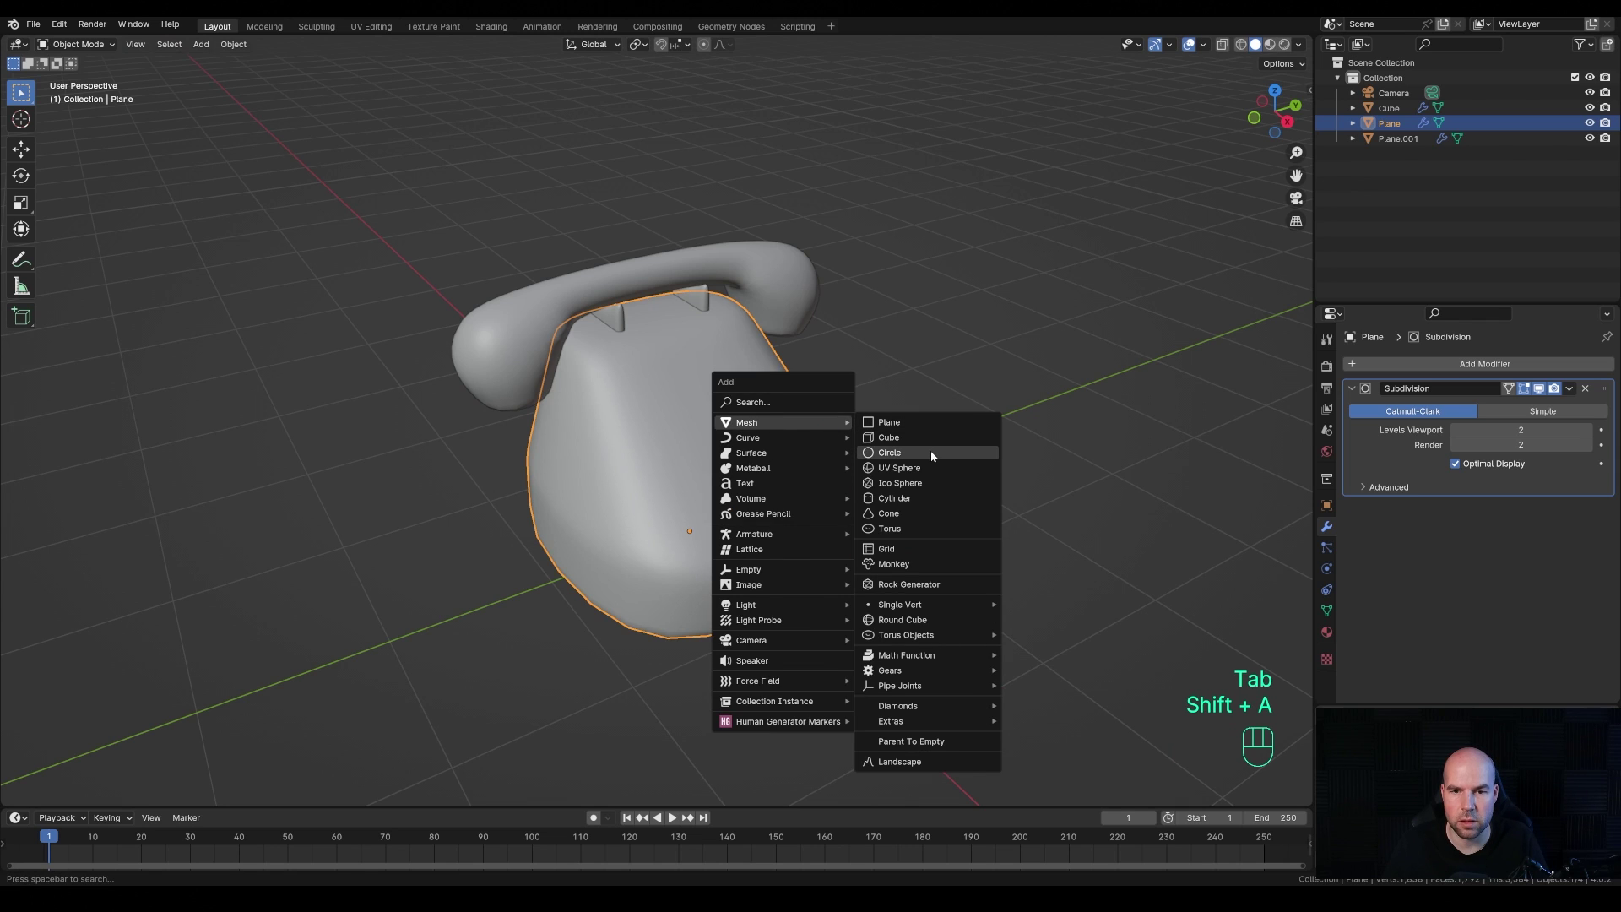
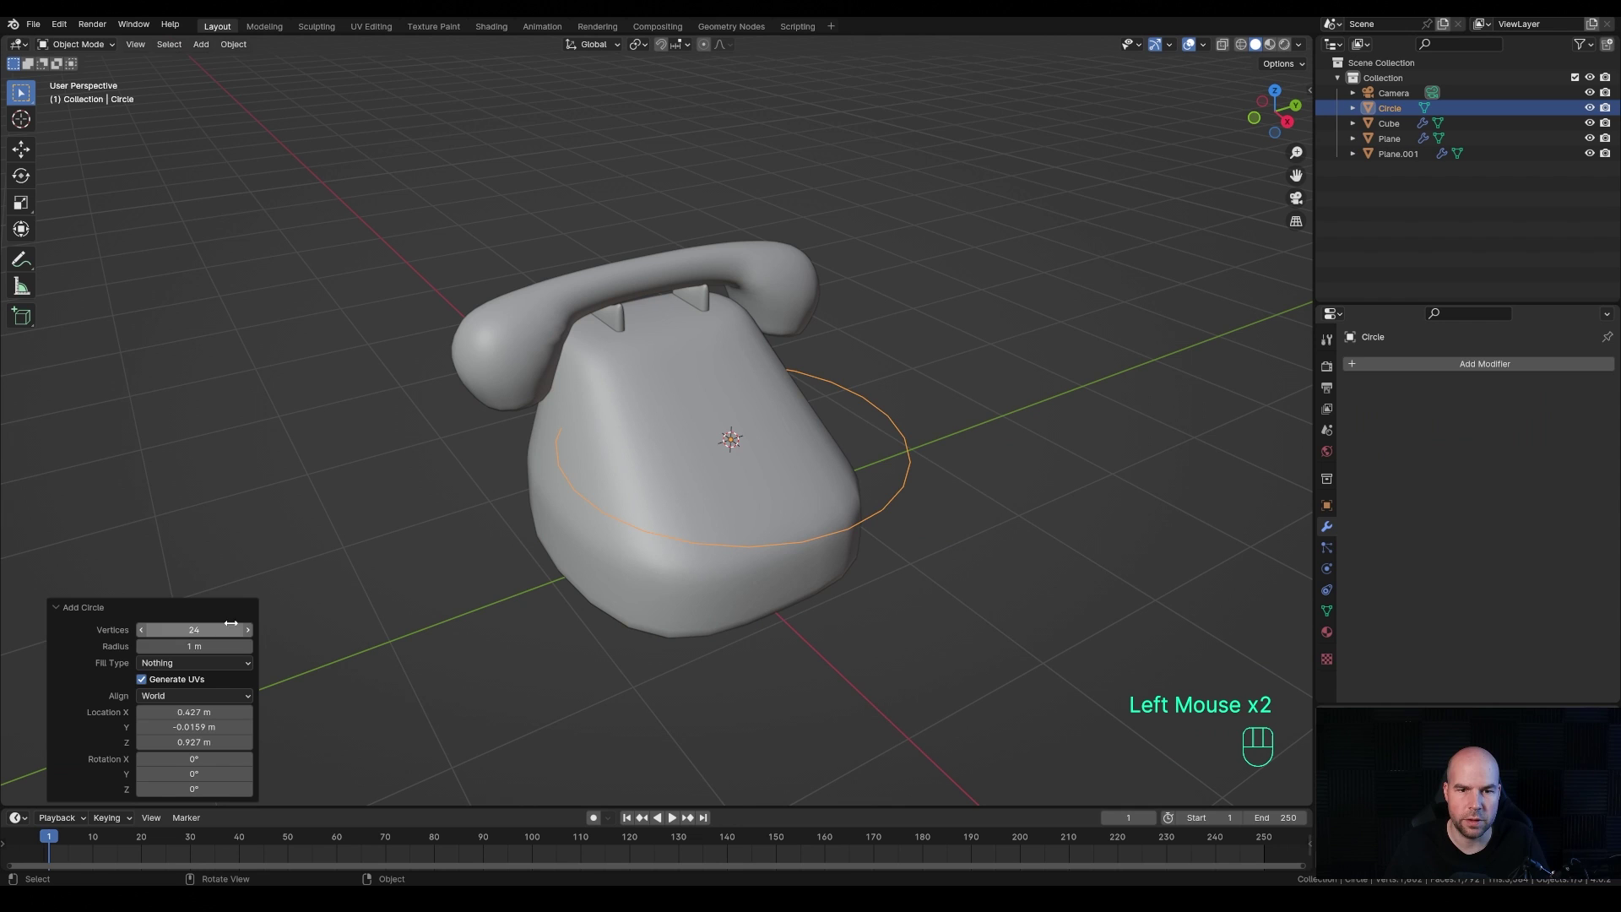
- Shrink the new circle to dial size and inset an inner disc into its filled face
{"action": "key", "text": "Tab"}
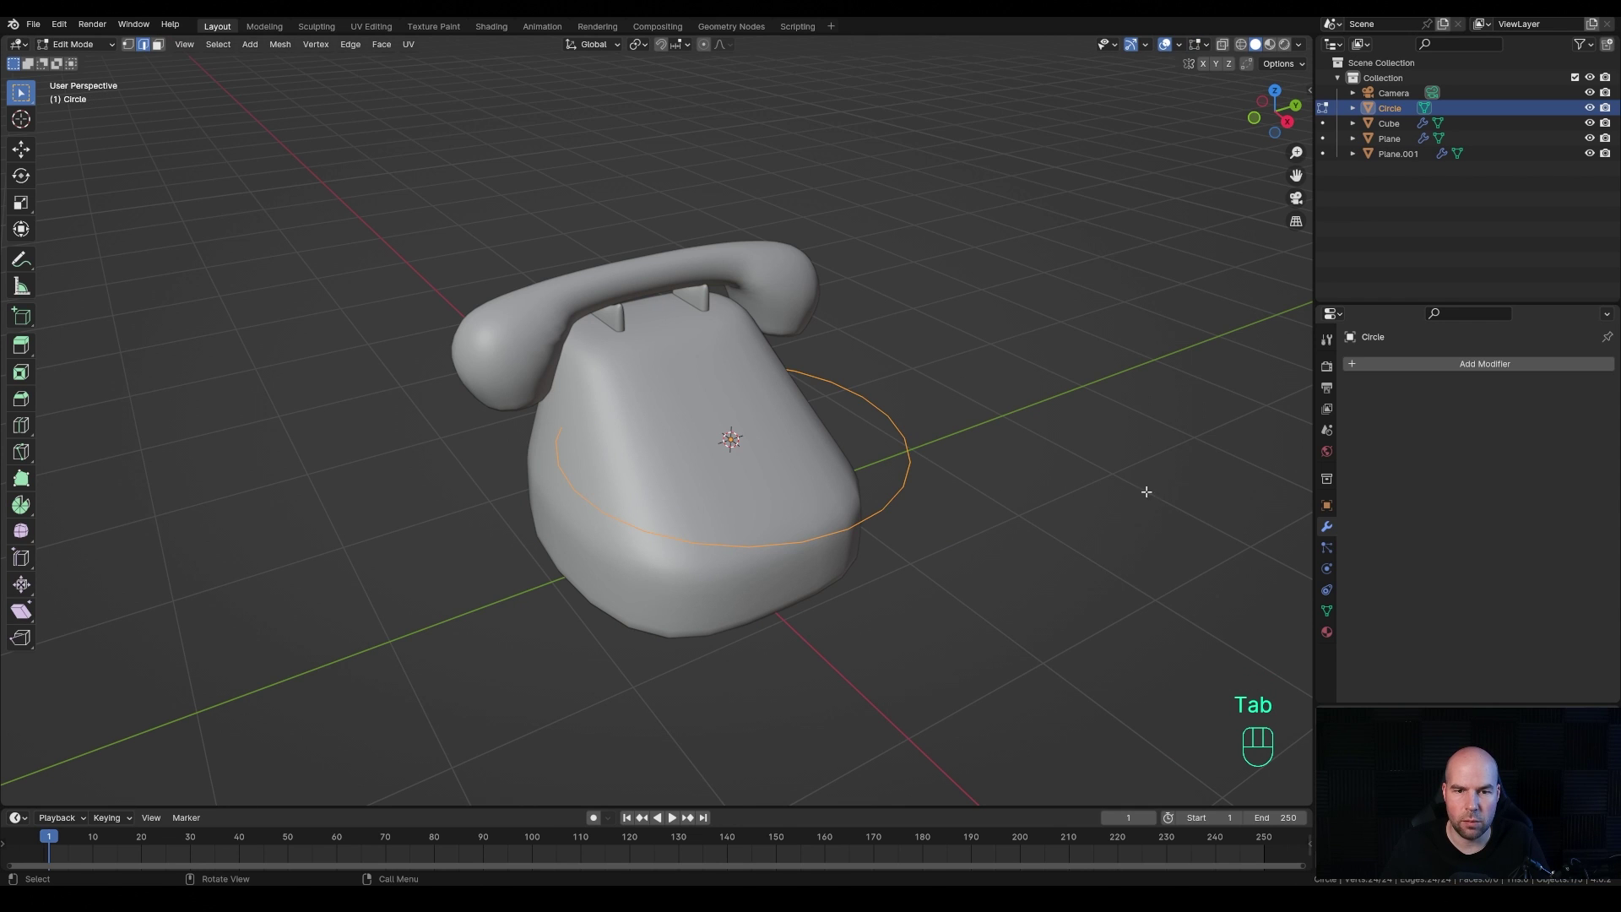
{"action": "key", "text": "s"}
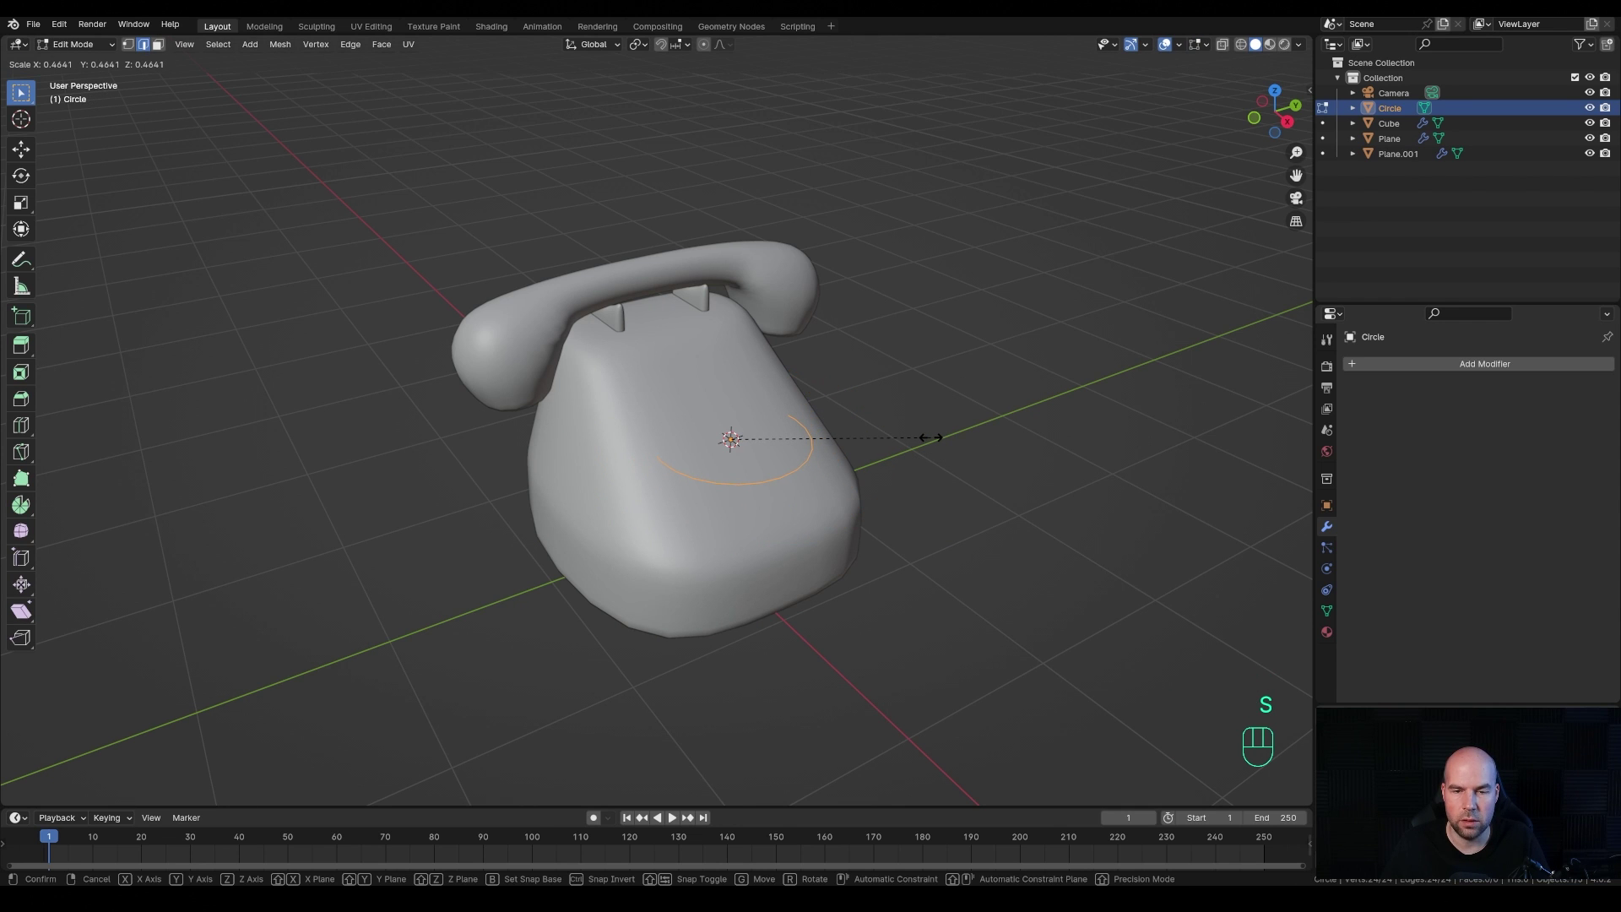
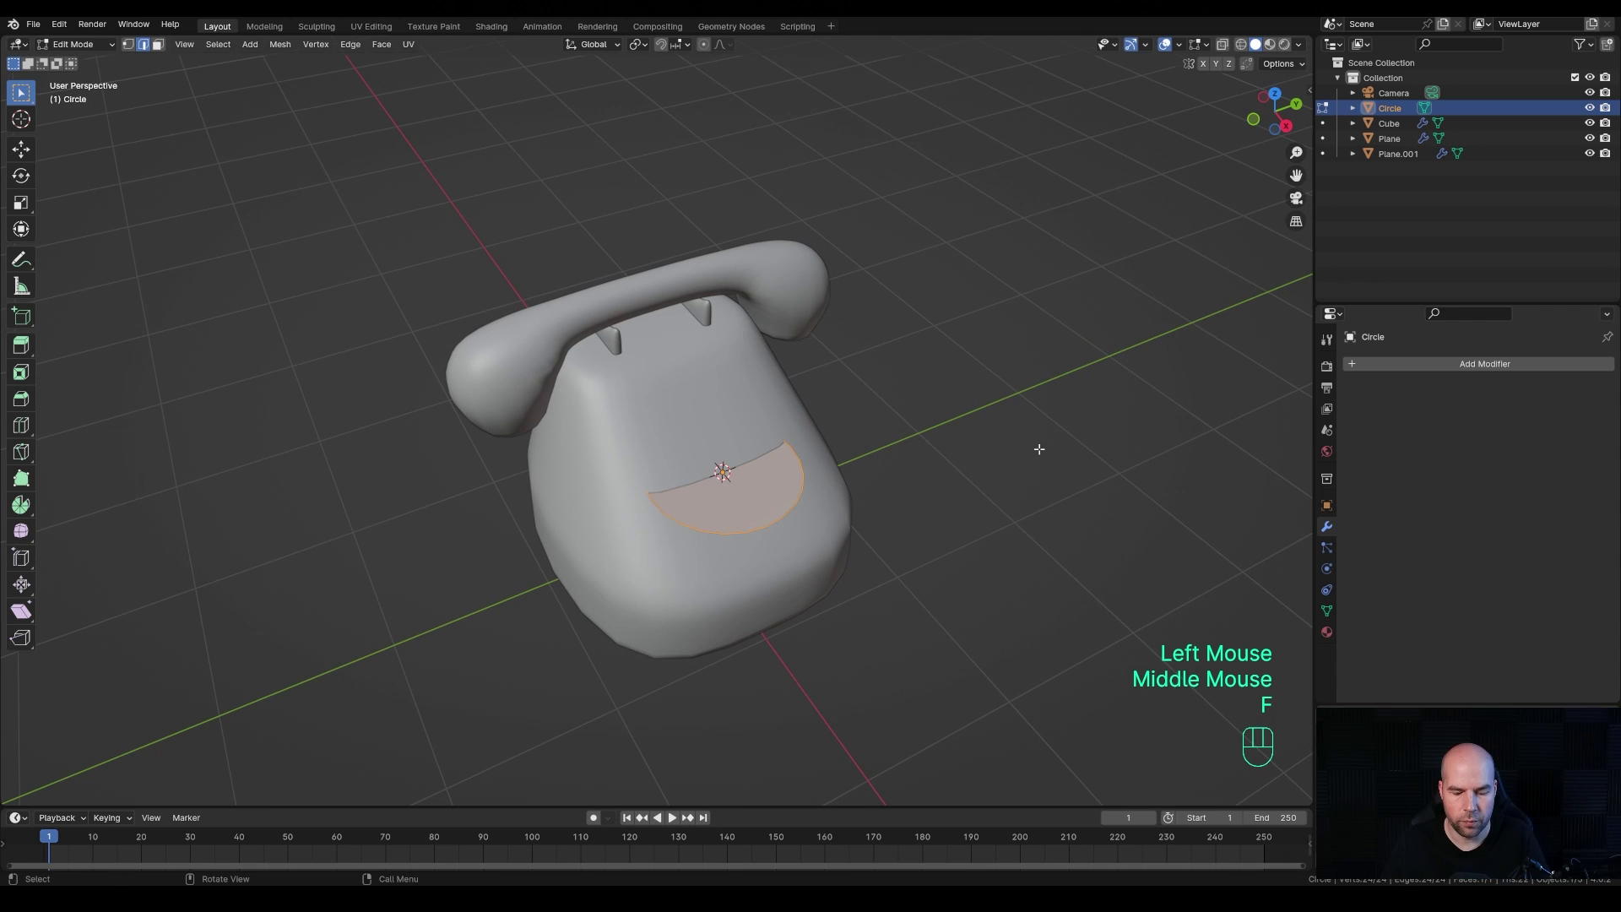
{"action": "key", "text": "i"}
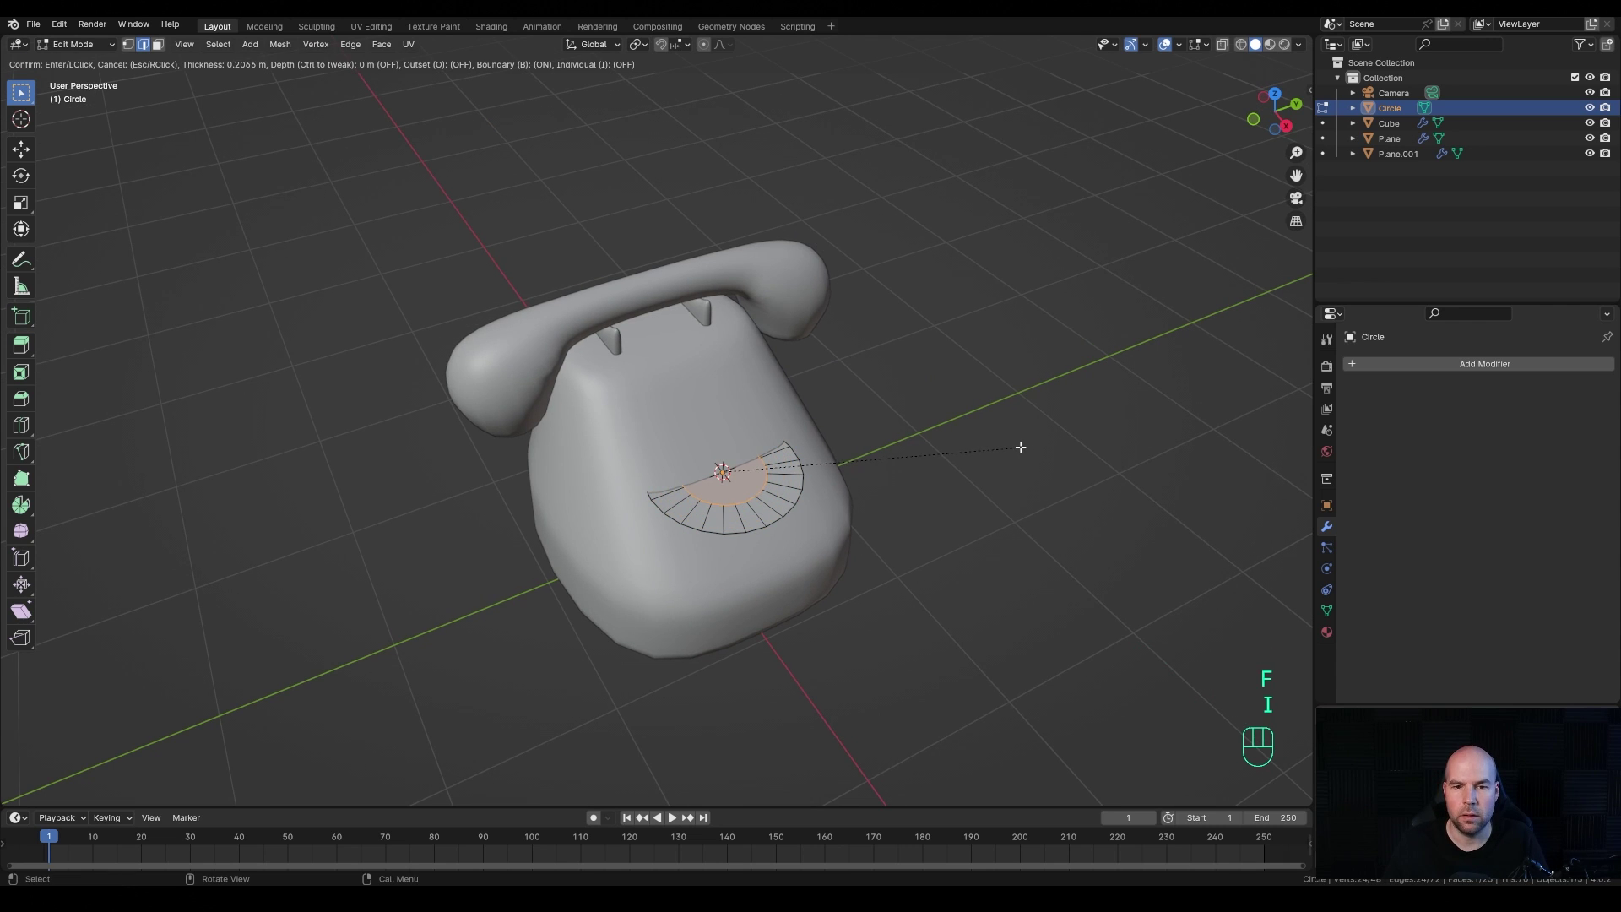
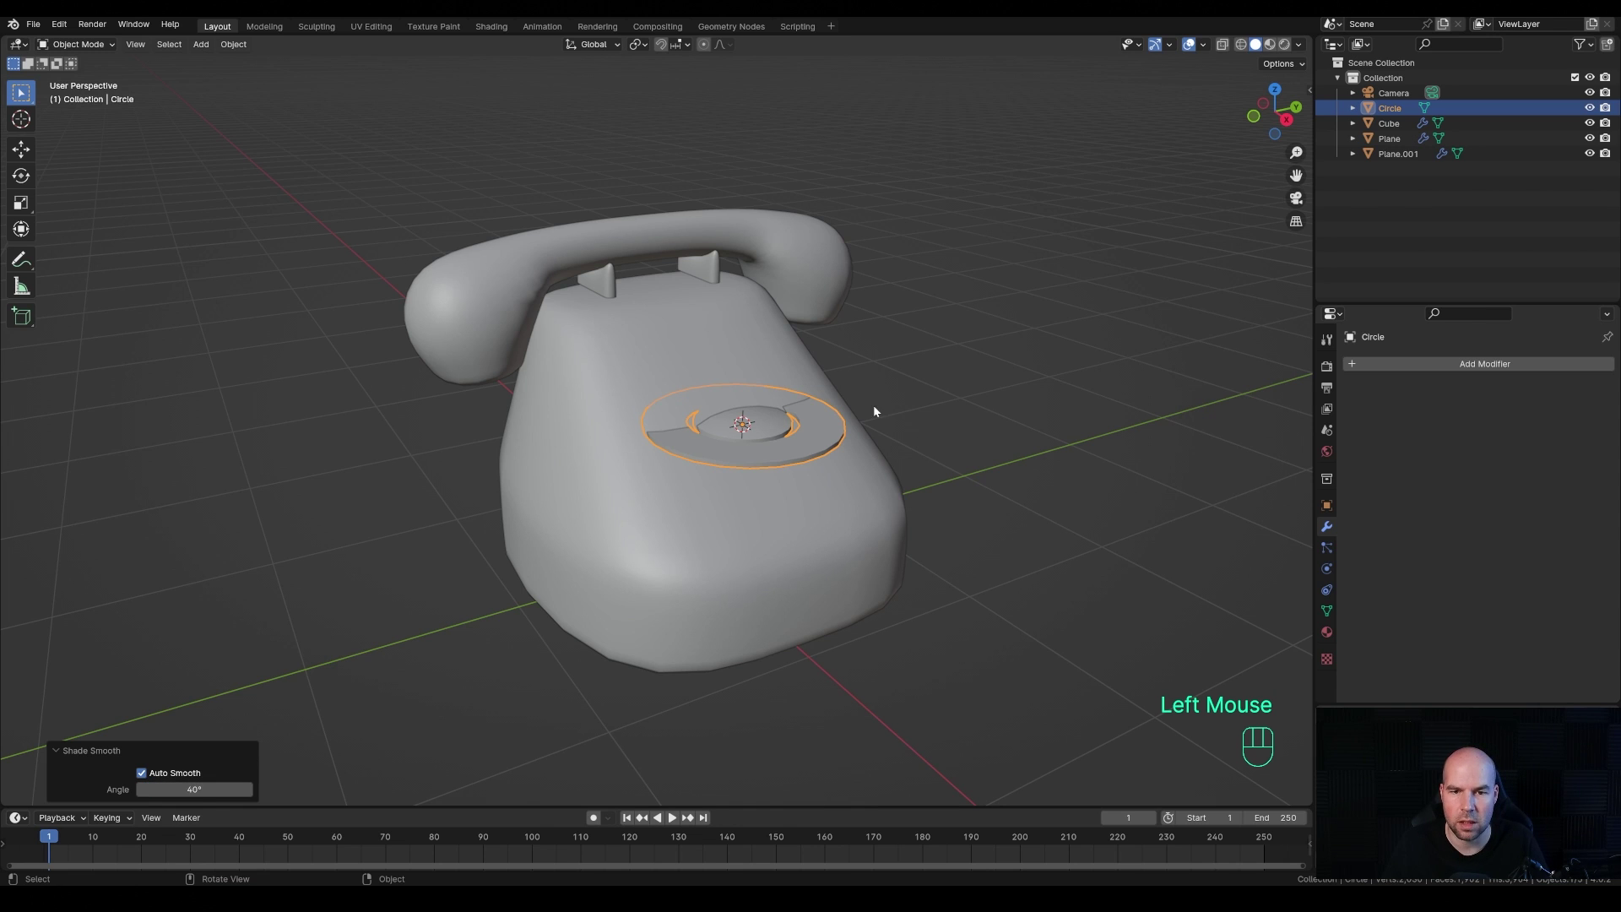
- Add a cylinder and shrink all its geometry into a small peg, viewed from the top
{"action": "key", "text": "shift+a"}
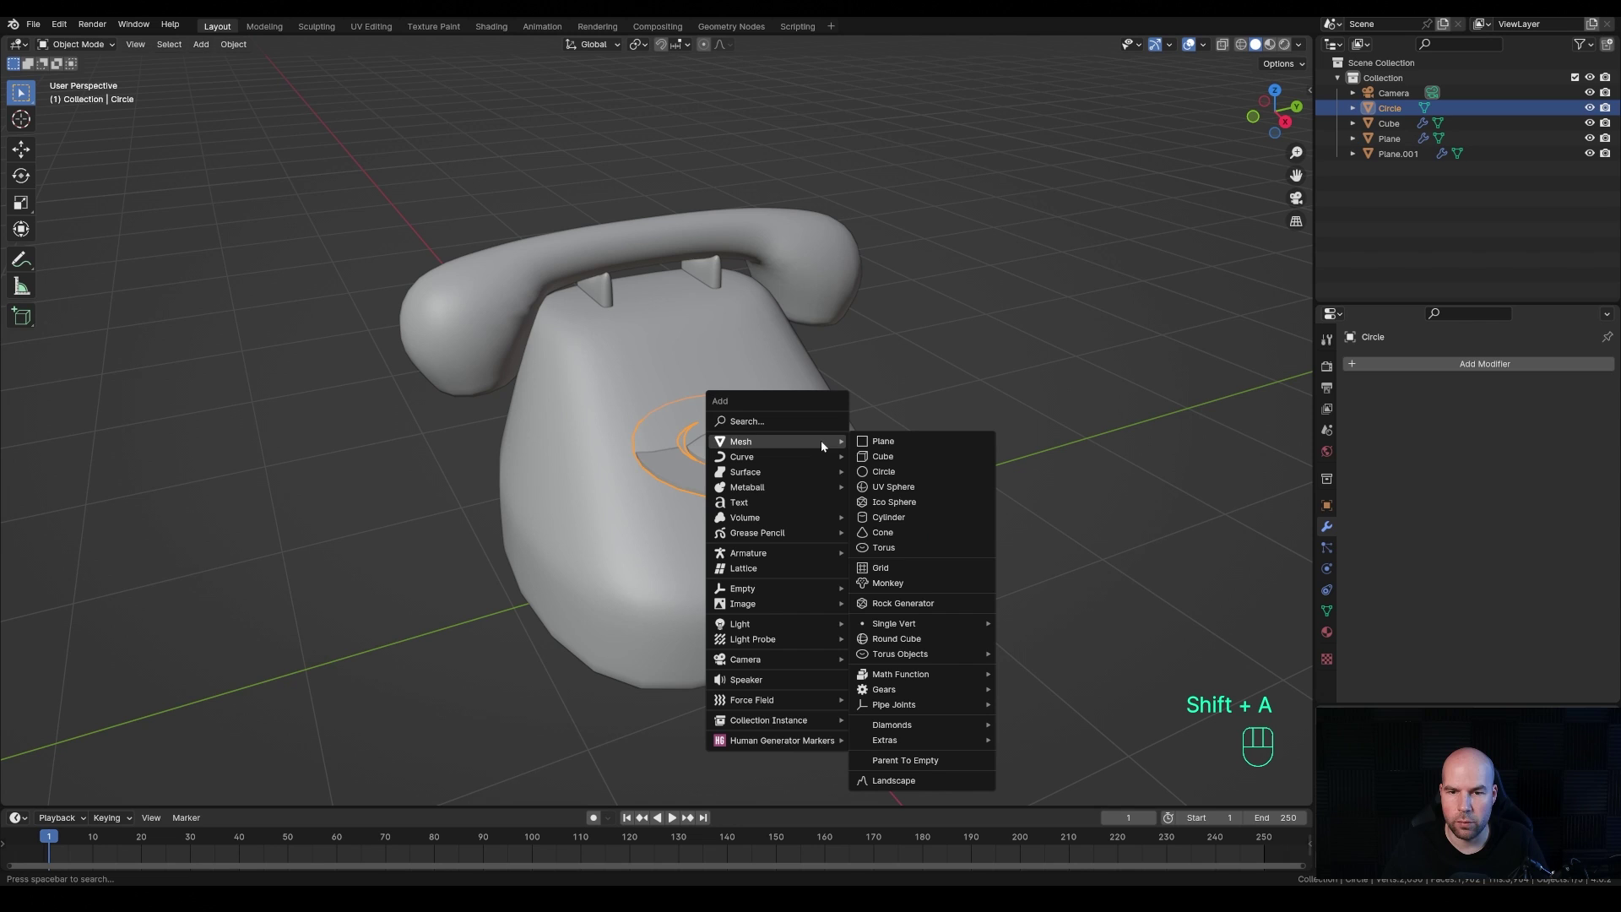
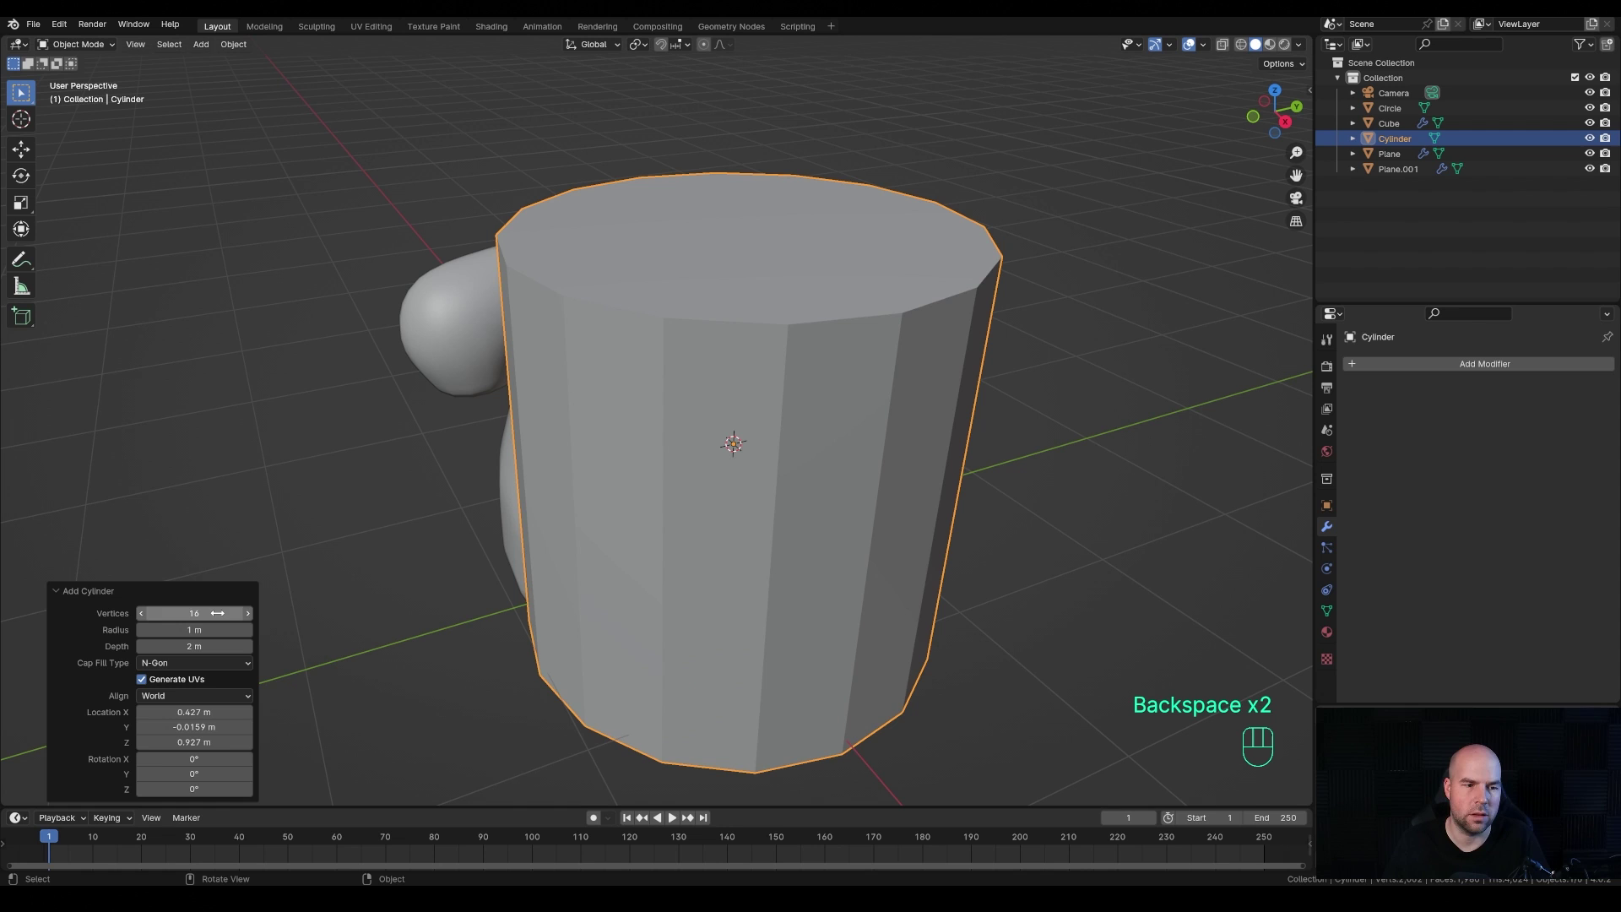
{"action": "key", "text": "Tab"}
{"action": "key", "text": "Tab"}
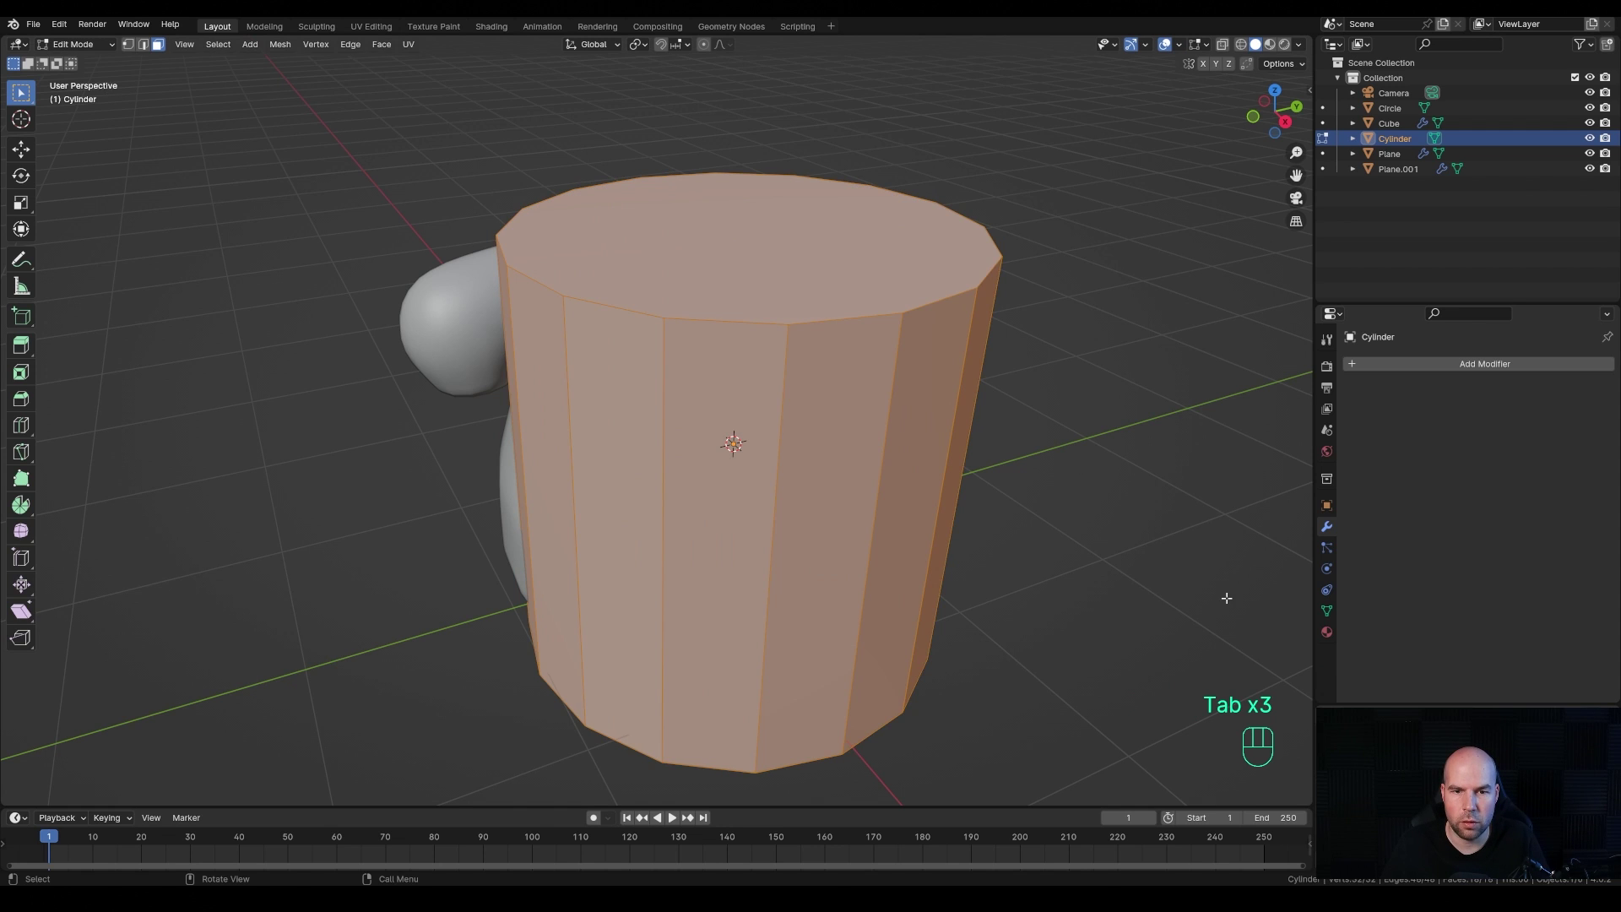
{"action": "key", "text": "s"}
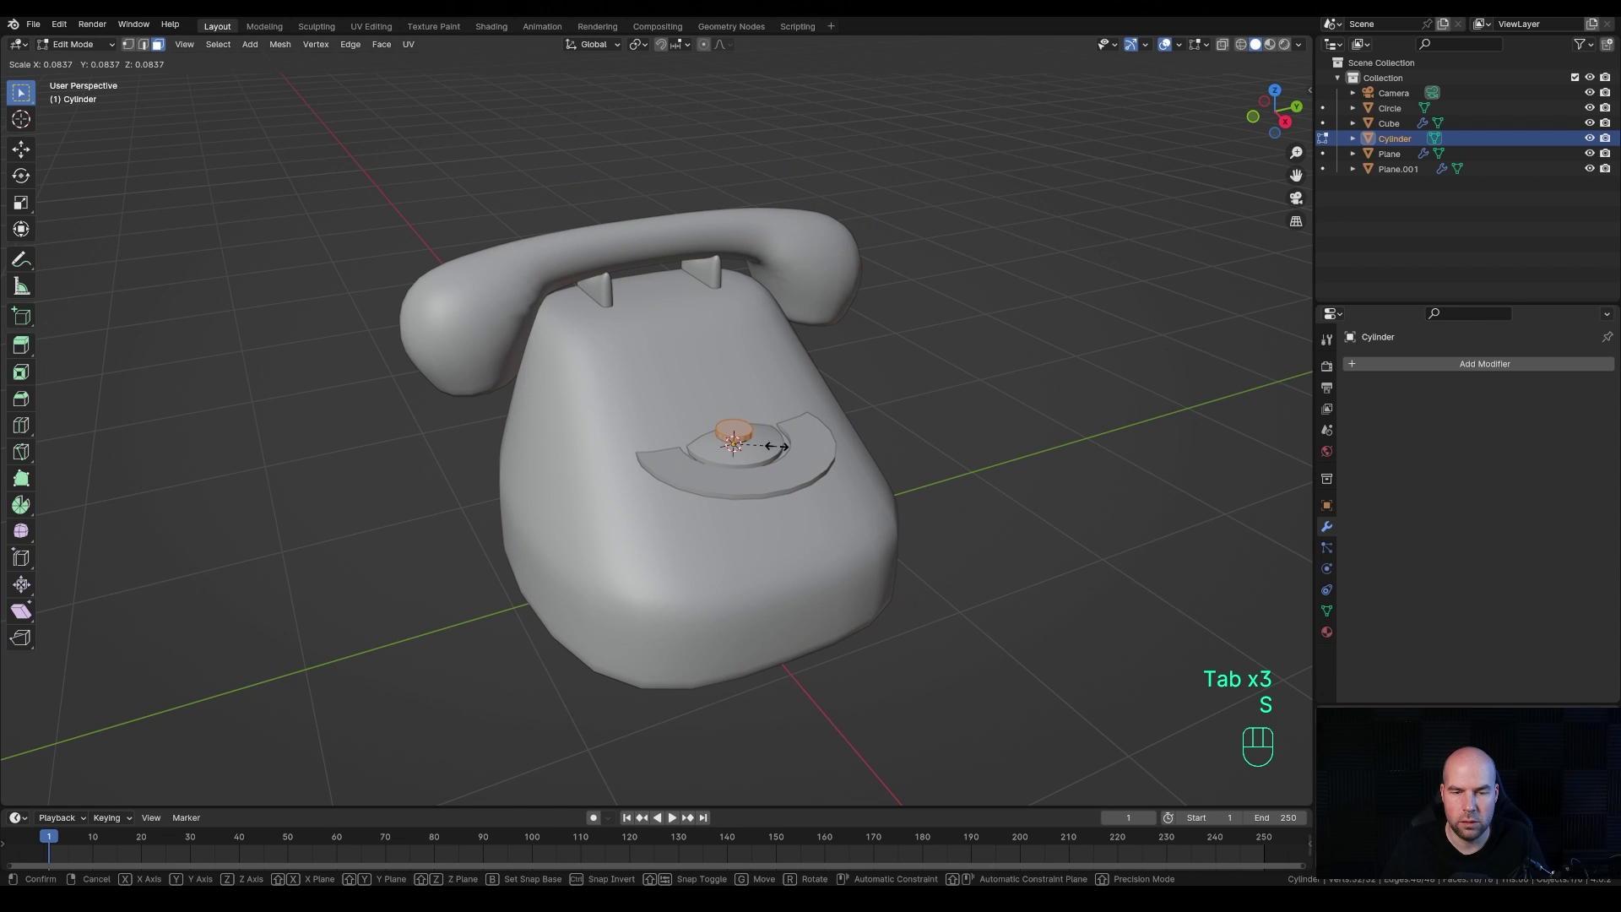
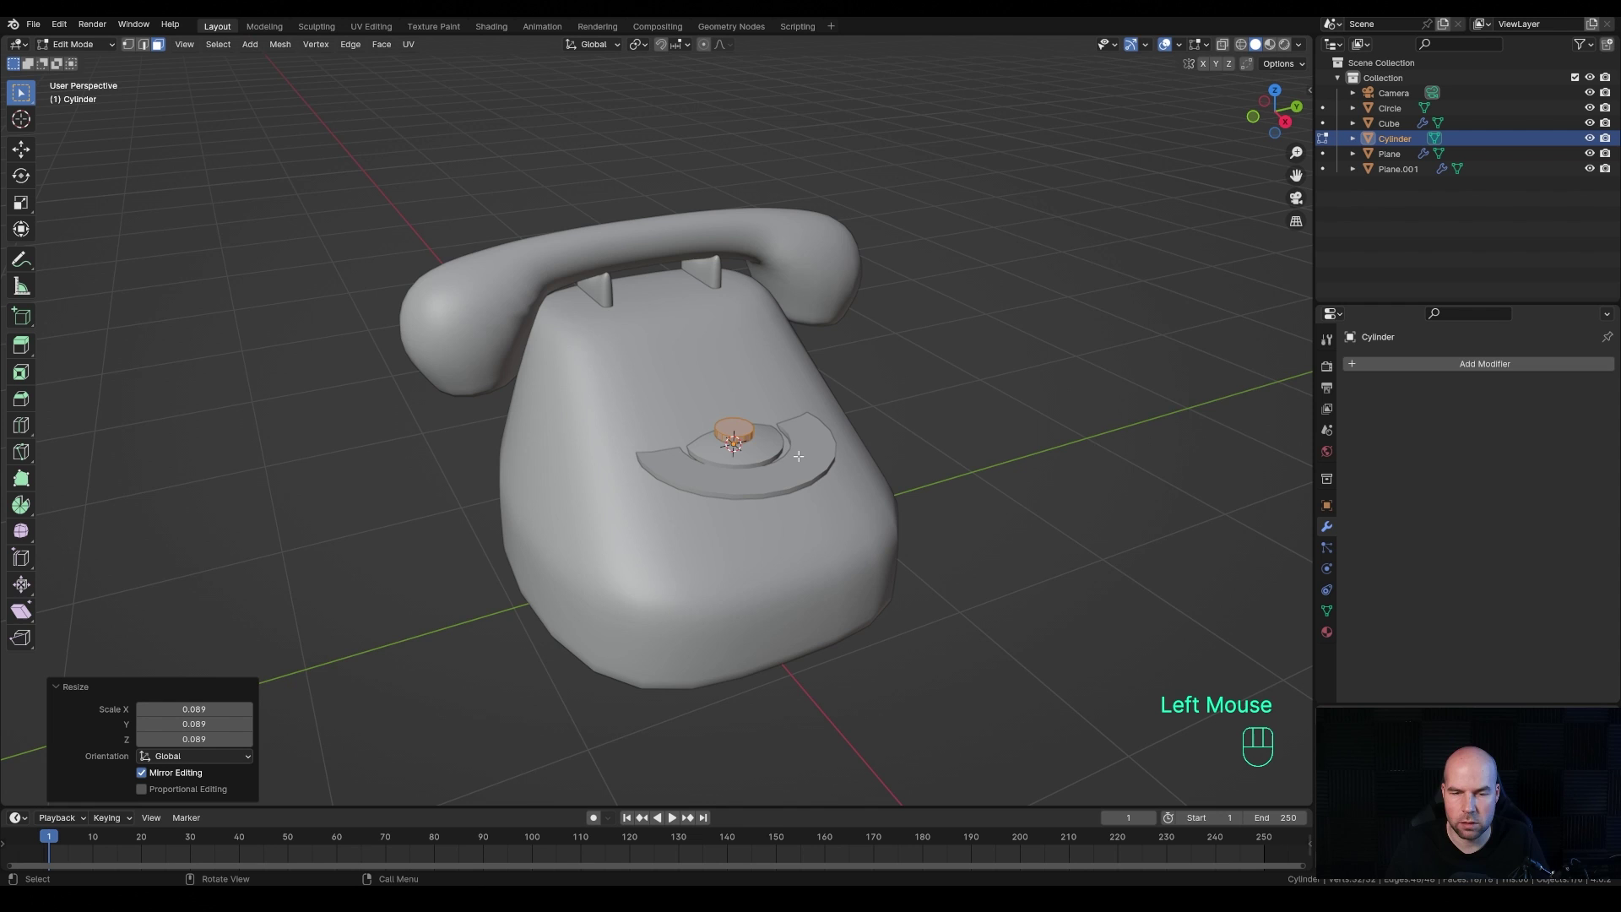
{"action": "key", "text": "KP_7"}
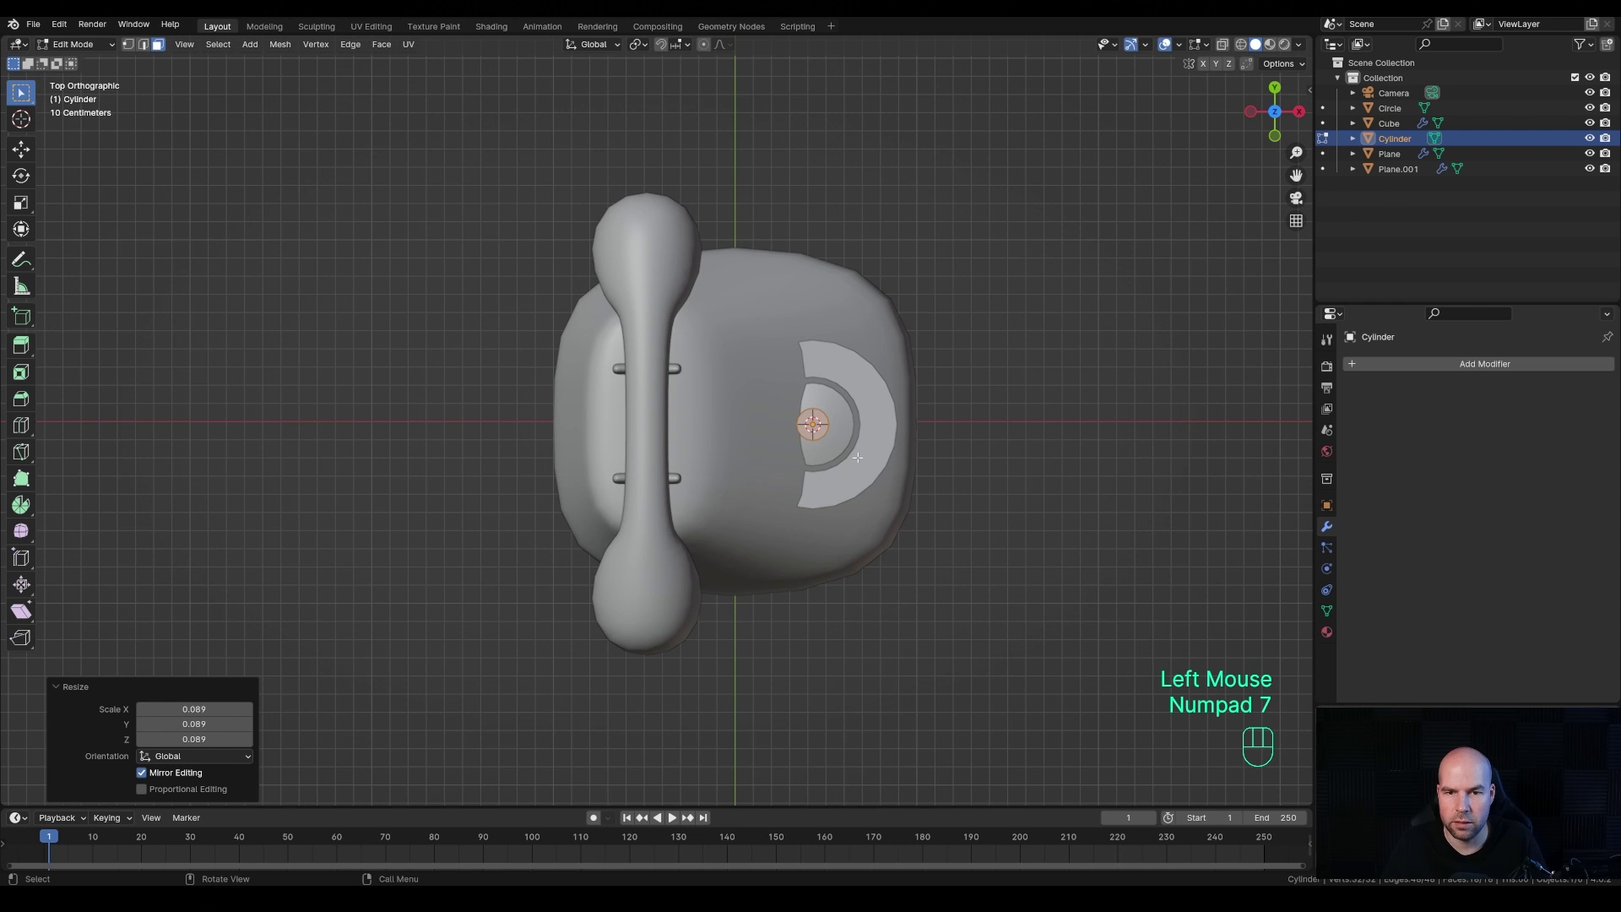
{"action": "key", "text": "Tab"}
- Move the peg along X onto the dial's outer ring and scale it to 0.883
{"action": "left_click_drag", "start_coordinate": [936, 452], "coordinate": [791, 433]}
{"action": "scroll", "scroll_direction": "up", "scroll_amount": 3}
{"action": "key", "text": "g"}
{"action": "key", "text": "x"}
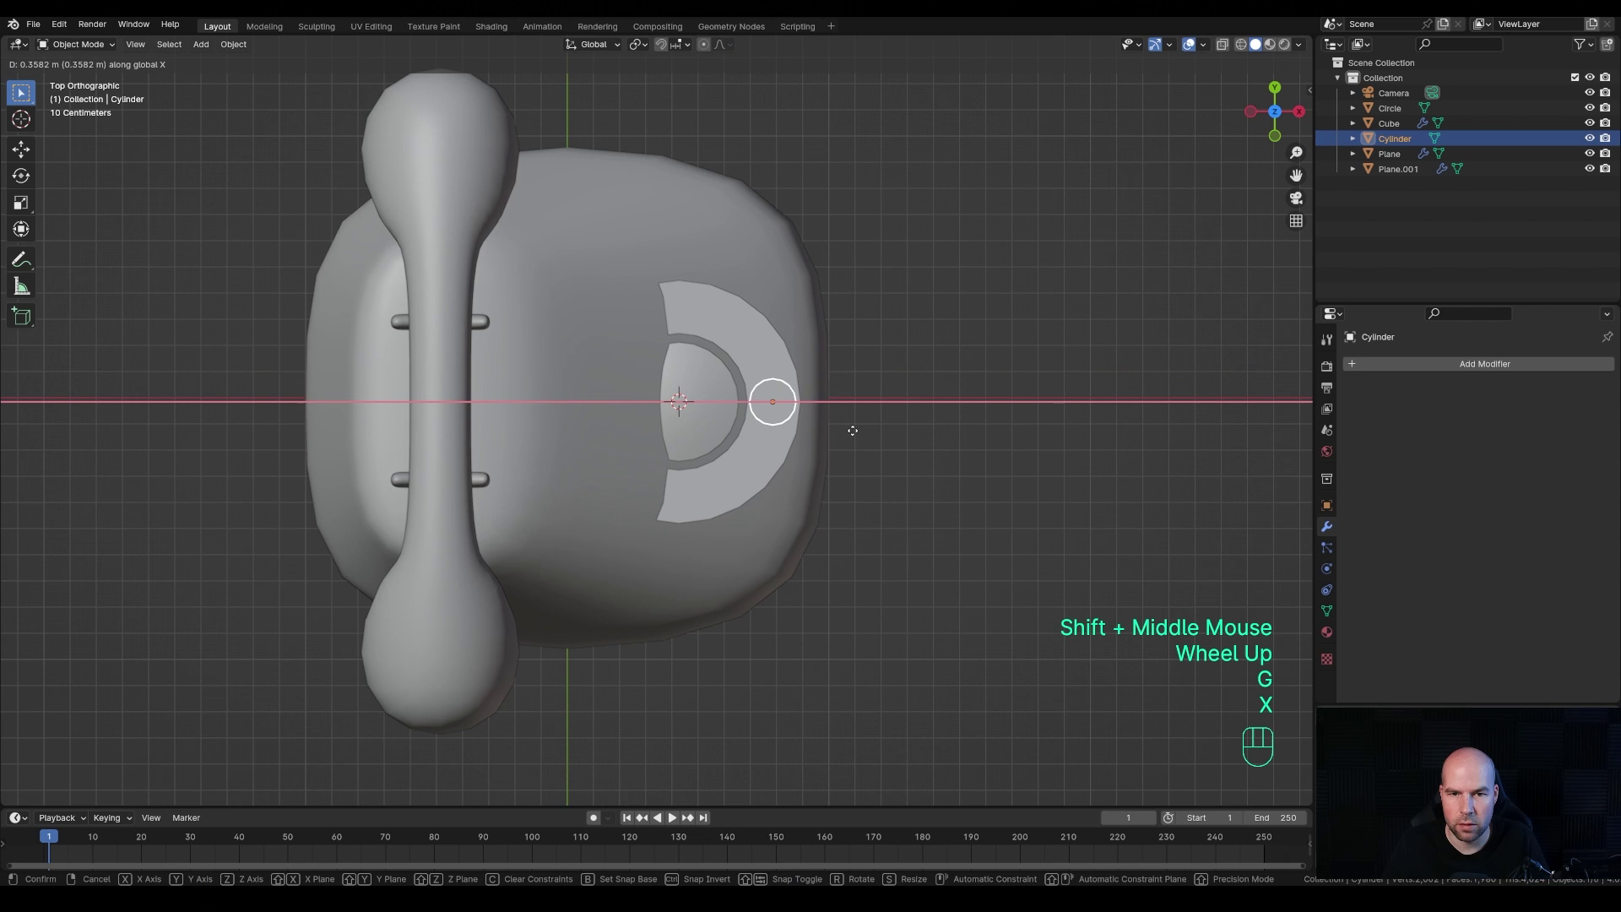
{"action": "left_click", "coordinate": [854, 432]}
{"action": "key", "text": "s"}
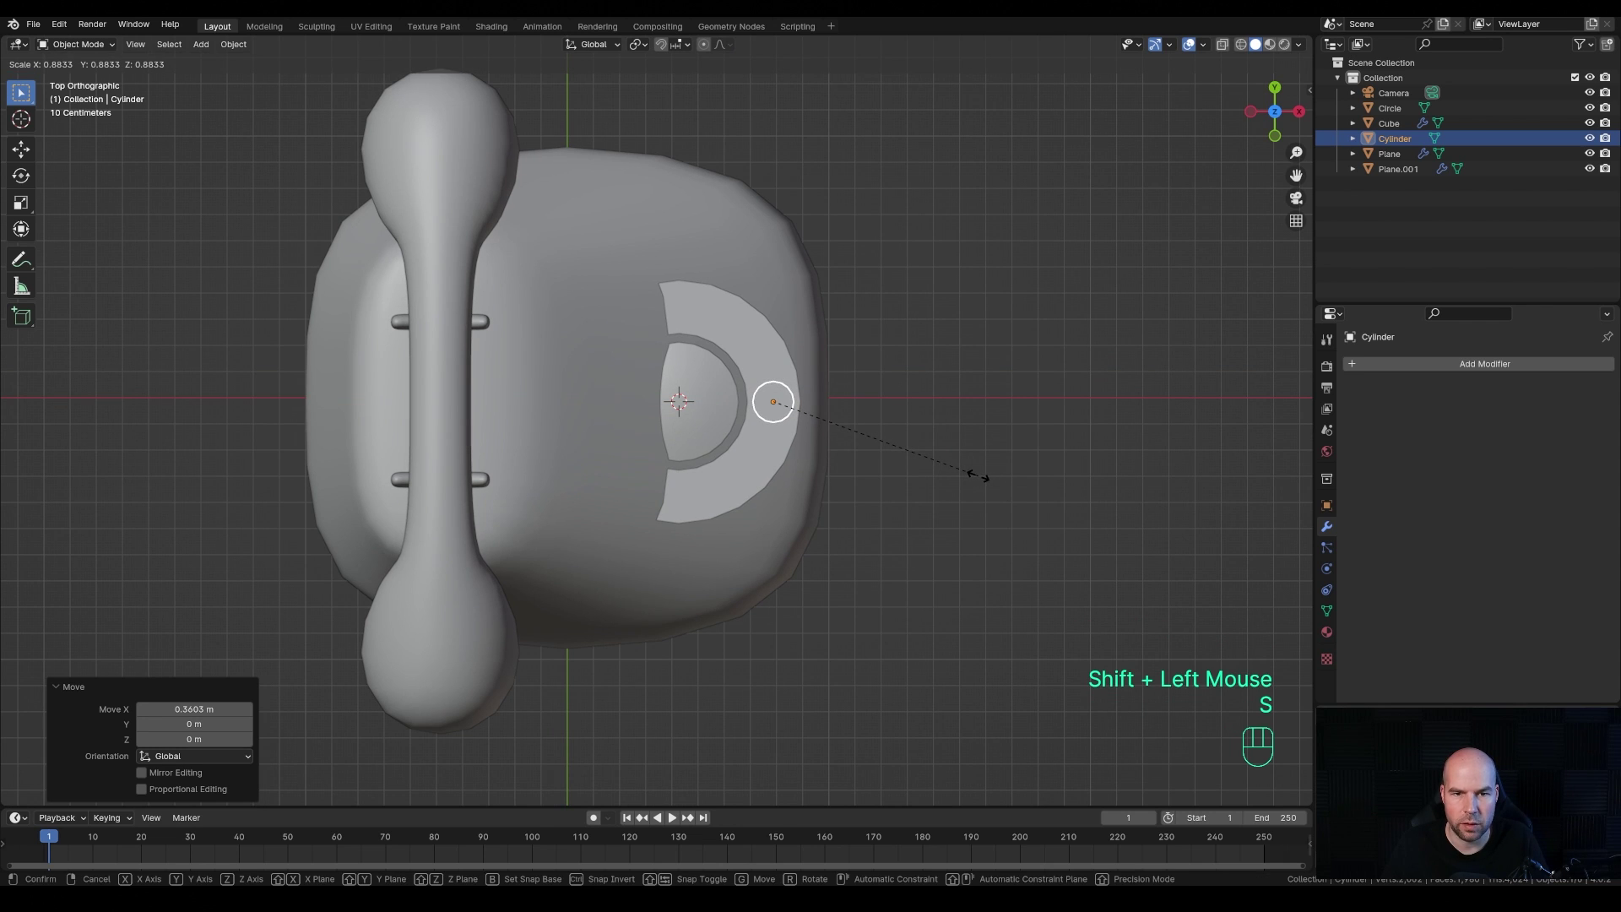
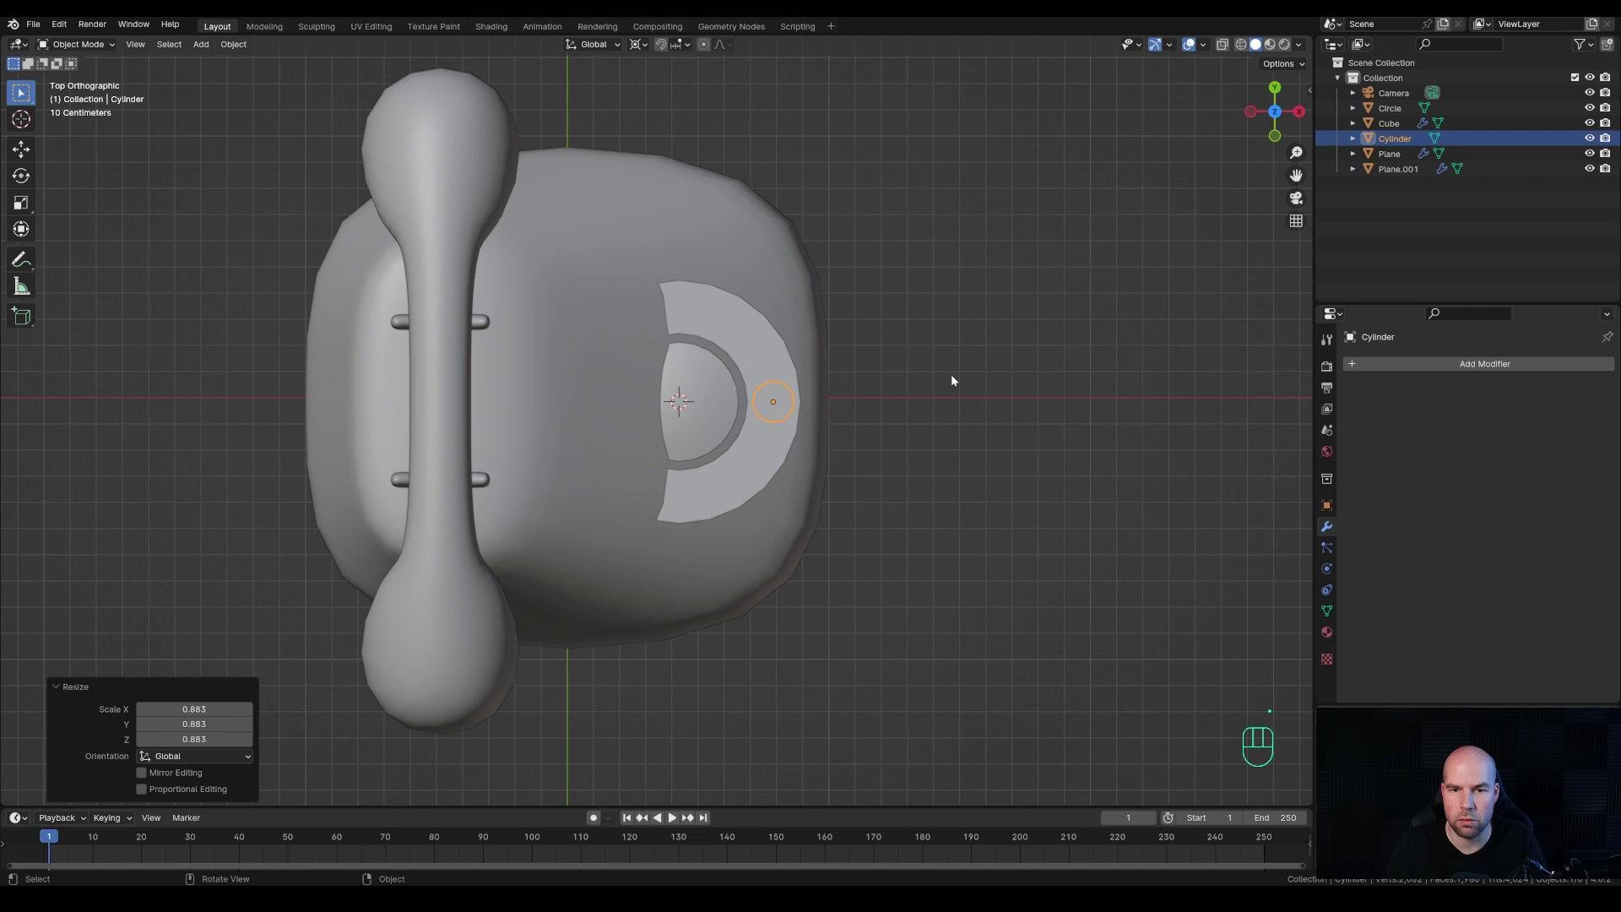
- Set transforms to pivot around the dial's centre, testing with a cancelled rotation
{"action": "left_click_drag", "start_coordinate": [648, 47], "coordinate": [639, 51]}
{"action": "key", "text": "r"}
{"action": "key", "text": "Escape"}
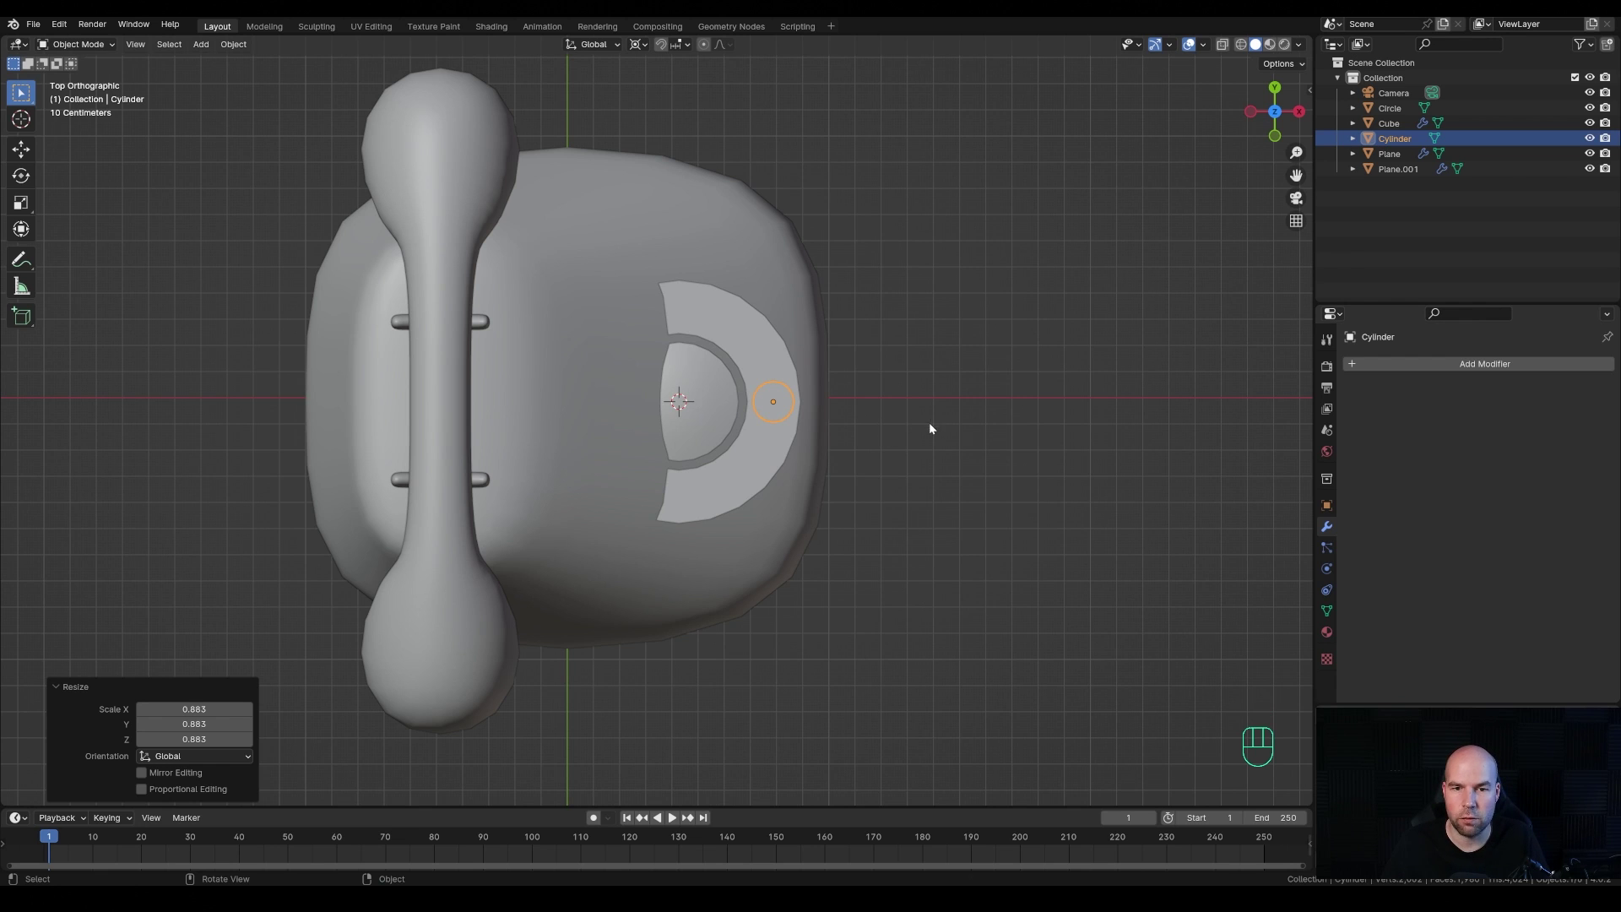
- Make a linked copy of the peg rotated 36° around the dial centre
{"action": "key", "text": "alt+d"}
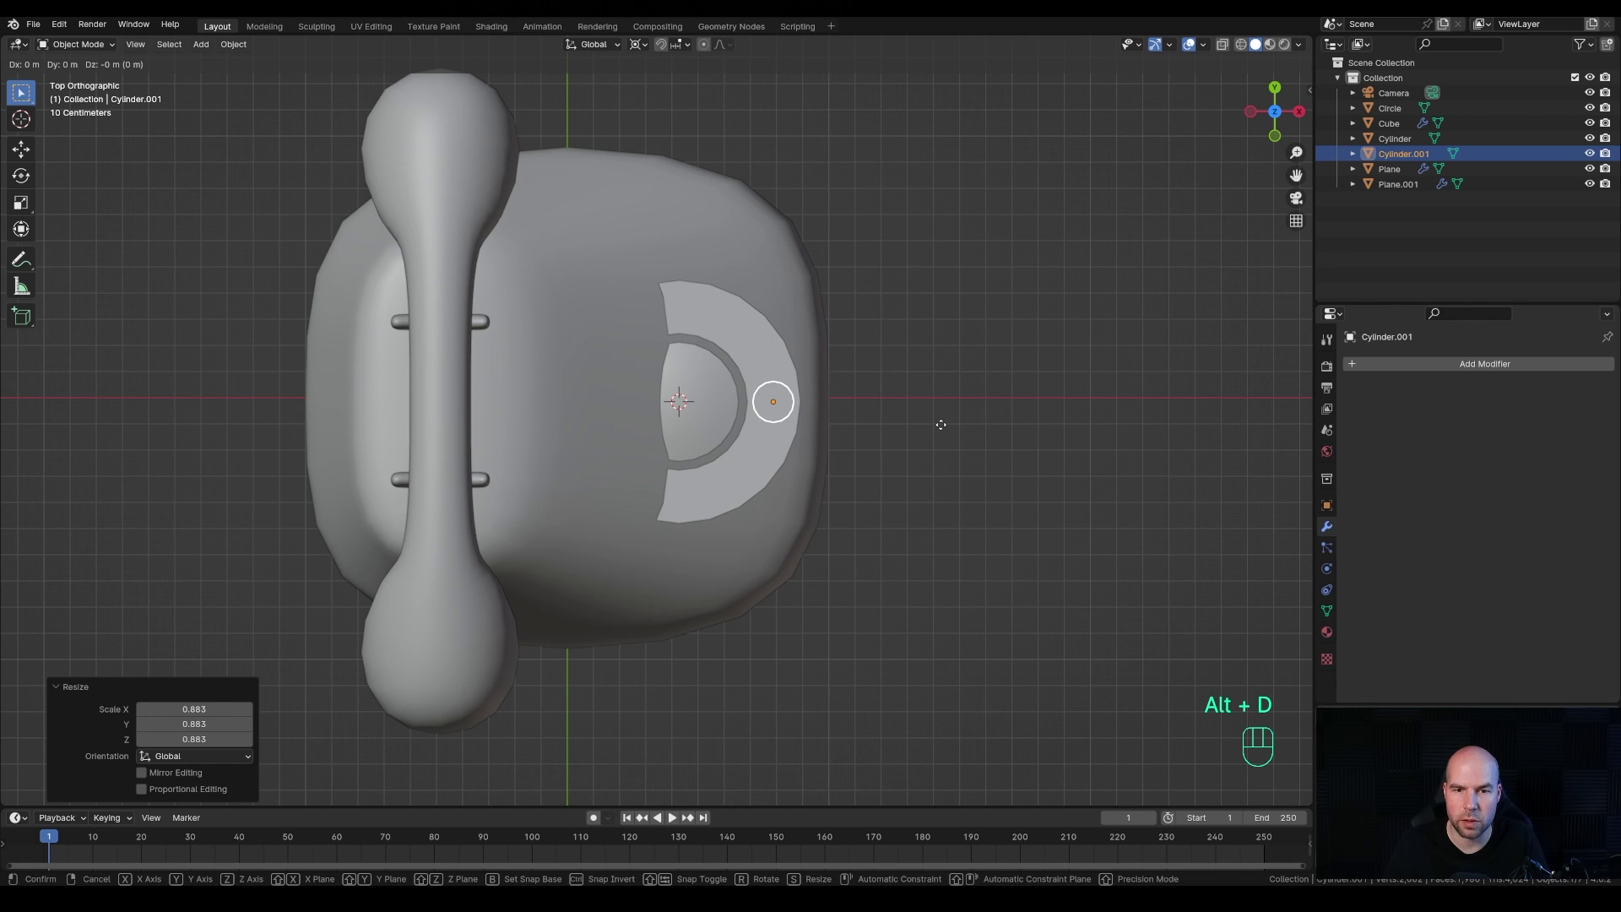
{"action": "key", "text": "r"}
{"action": "key", "text": "KP_3"}
{"action": "key", "text": "KP_6"}
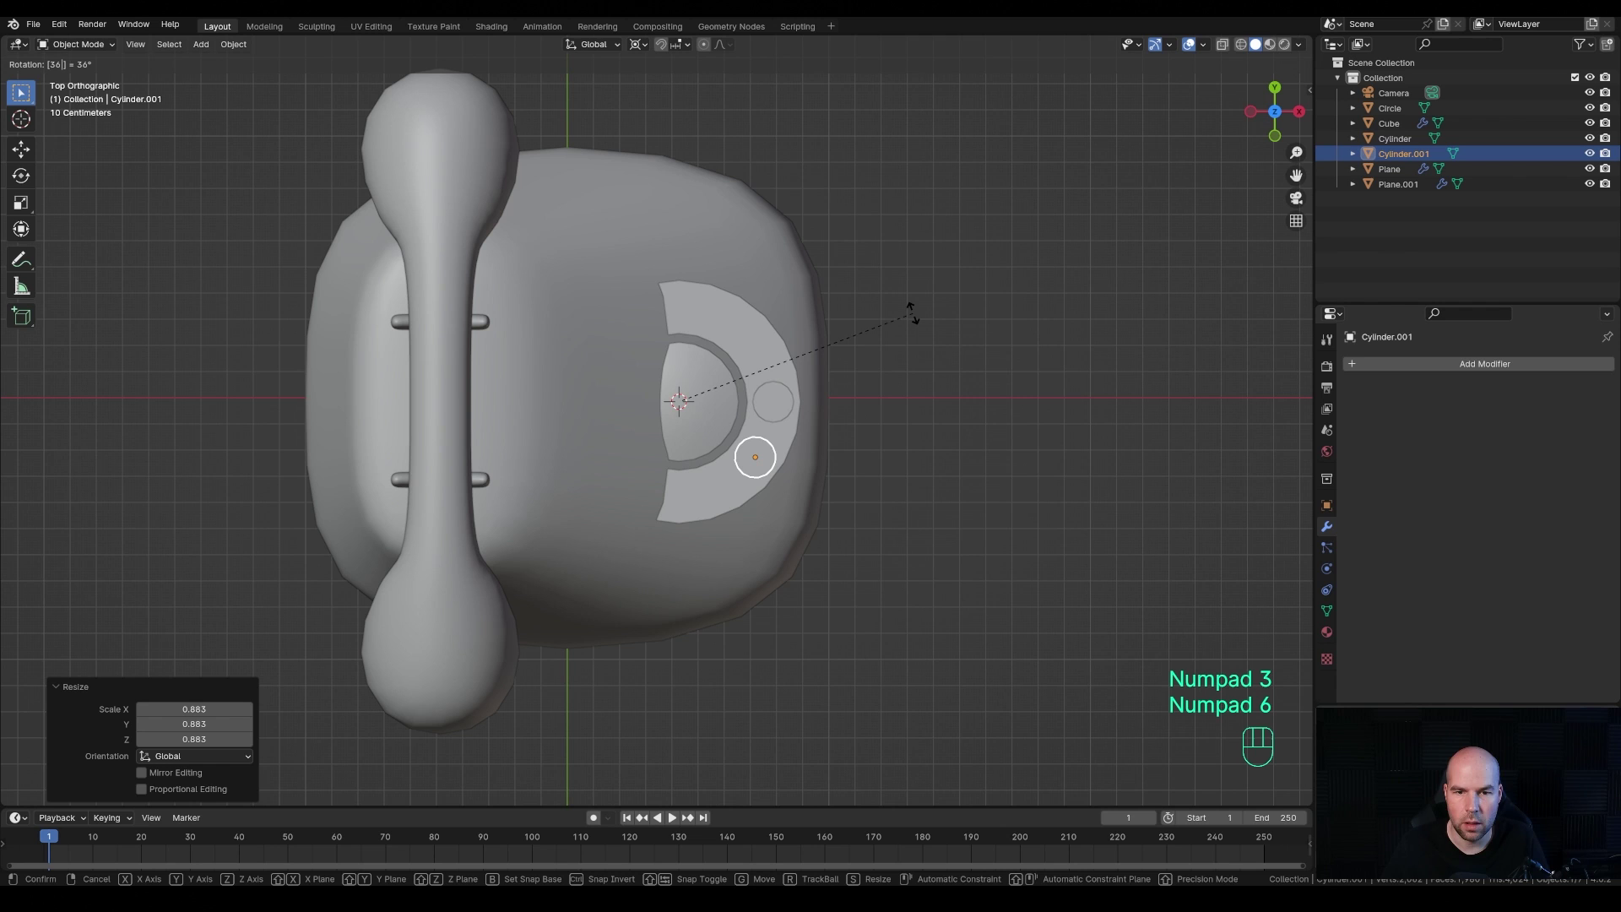
{"action": "key", "text": "KP_Enter"}
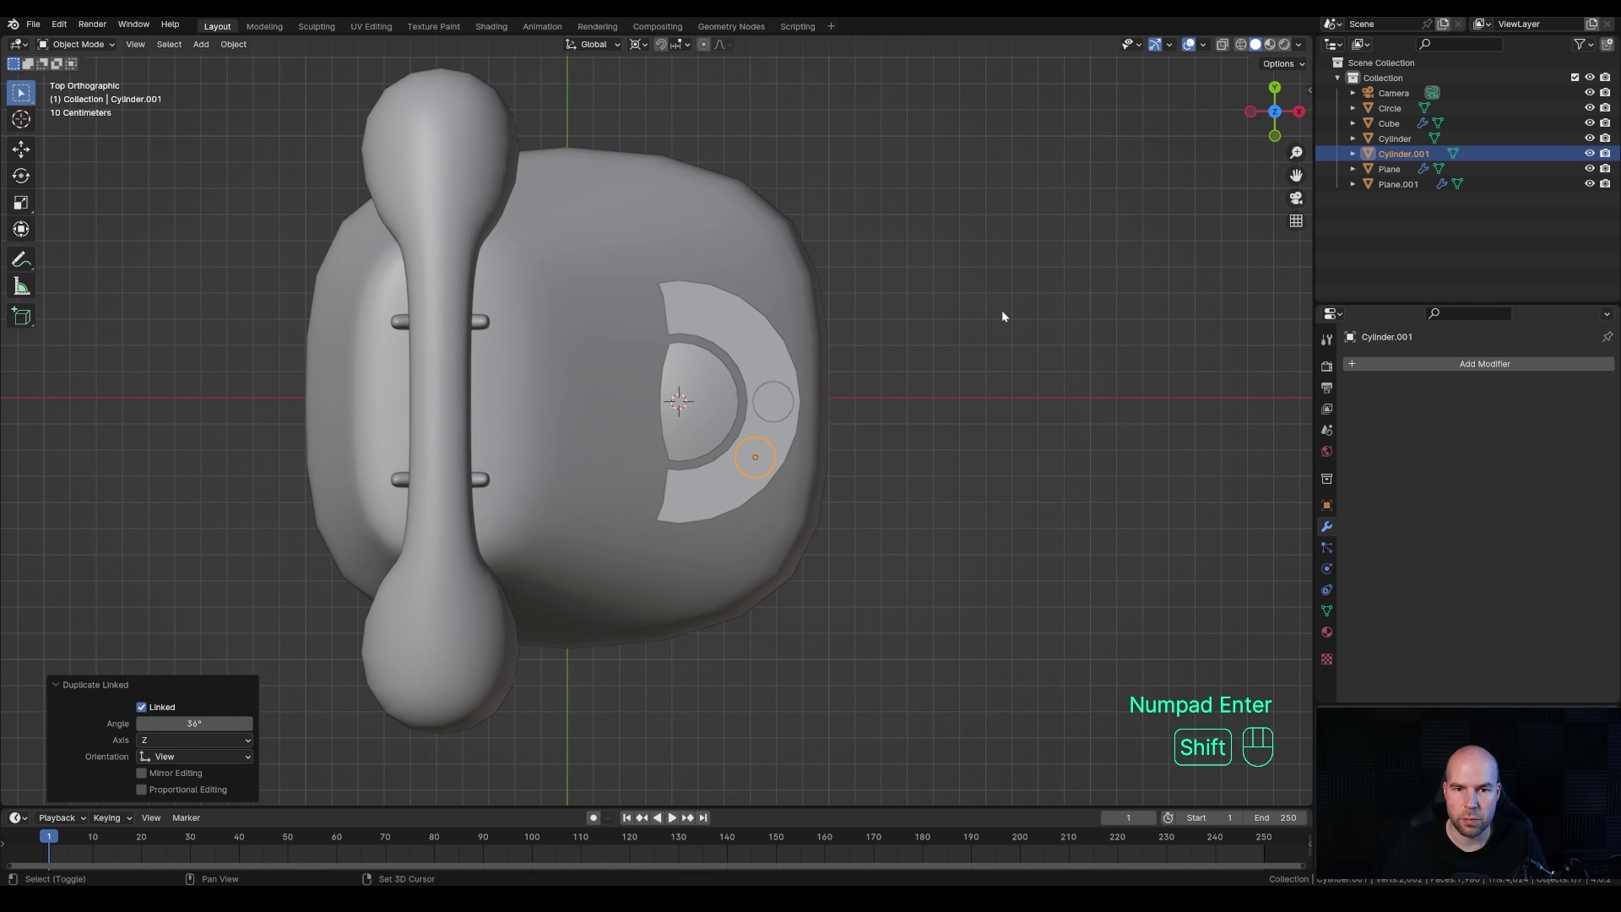
- Repeat the copy-and-rotate eight more times so ten pegs ring the dial at 36° steps
{"action": "key", "text": "shift+r"}
{"action": "key", "text": "shift+r"}
{"action": "key", "text": "shift+r"}
{"action": "key", "text": "shift+r"}
{"action": "key", "text": "shift+r"}
{"action": "key", "text": "shift+r"}
{"action": "key", "text": "shift+r"}
{"action": "key", "text": "shift+r"}
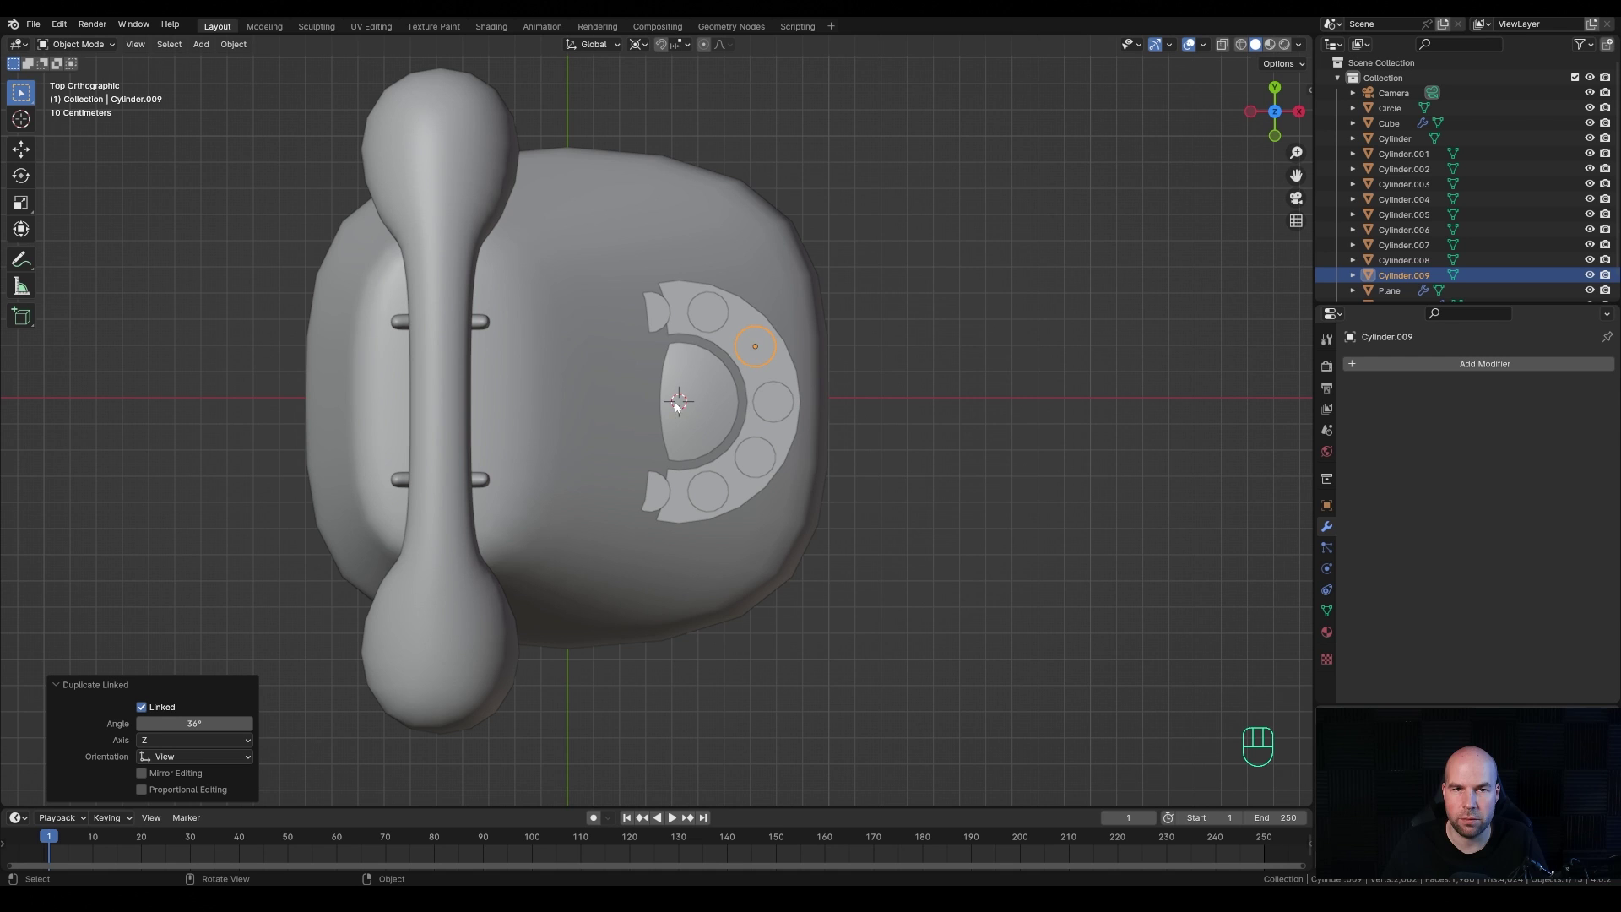
{"action": "left_click_drag", "start_coordinate": [643, 50], "coordinate": [659, 133]}
- Restore the transform pivot, then select the ten pegs and join them into one Cylinder object
{"action": "left_click", "coordinate": [1228, 49]}
{"action": "left_click_drag", "start_coordinate": [668, 453], "coordinate": [647, 393]}
{"action": "left_click", "coordinate": [605, 368]}
{"action": "left_click_drag", "start_coordinate": [569, 244], "coordinate": [900, 465]}
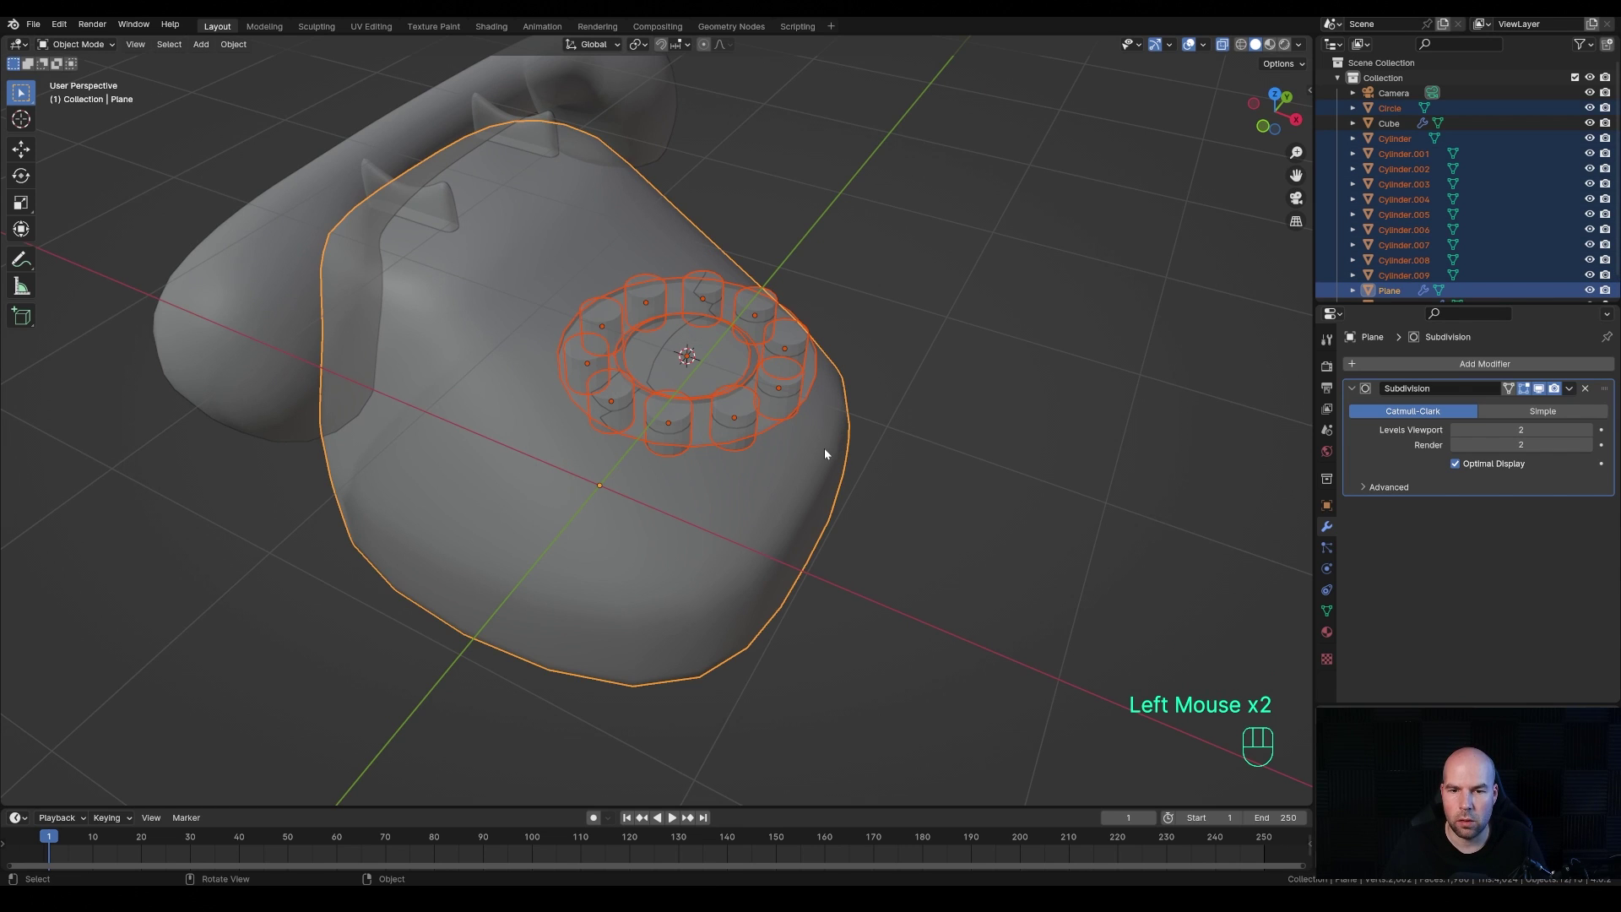
{"action": "left_click_drag", "start_coordinate": [828, 448], "coordinate": [1002, 572]}
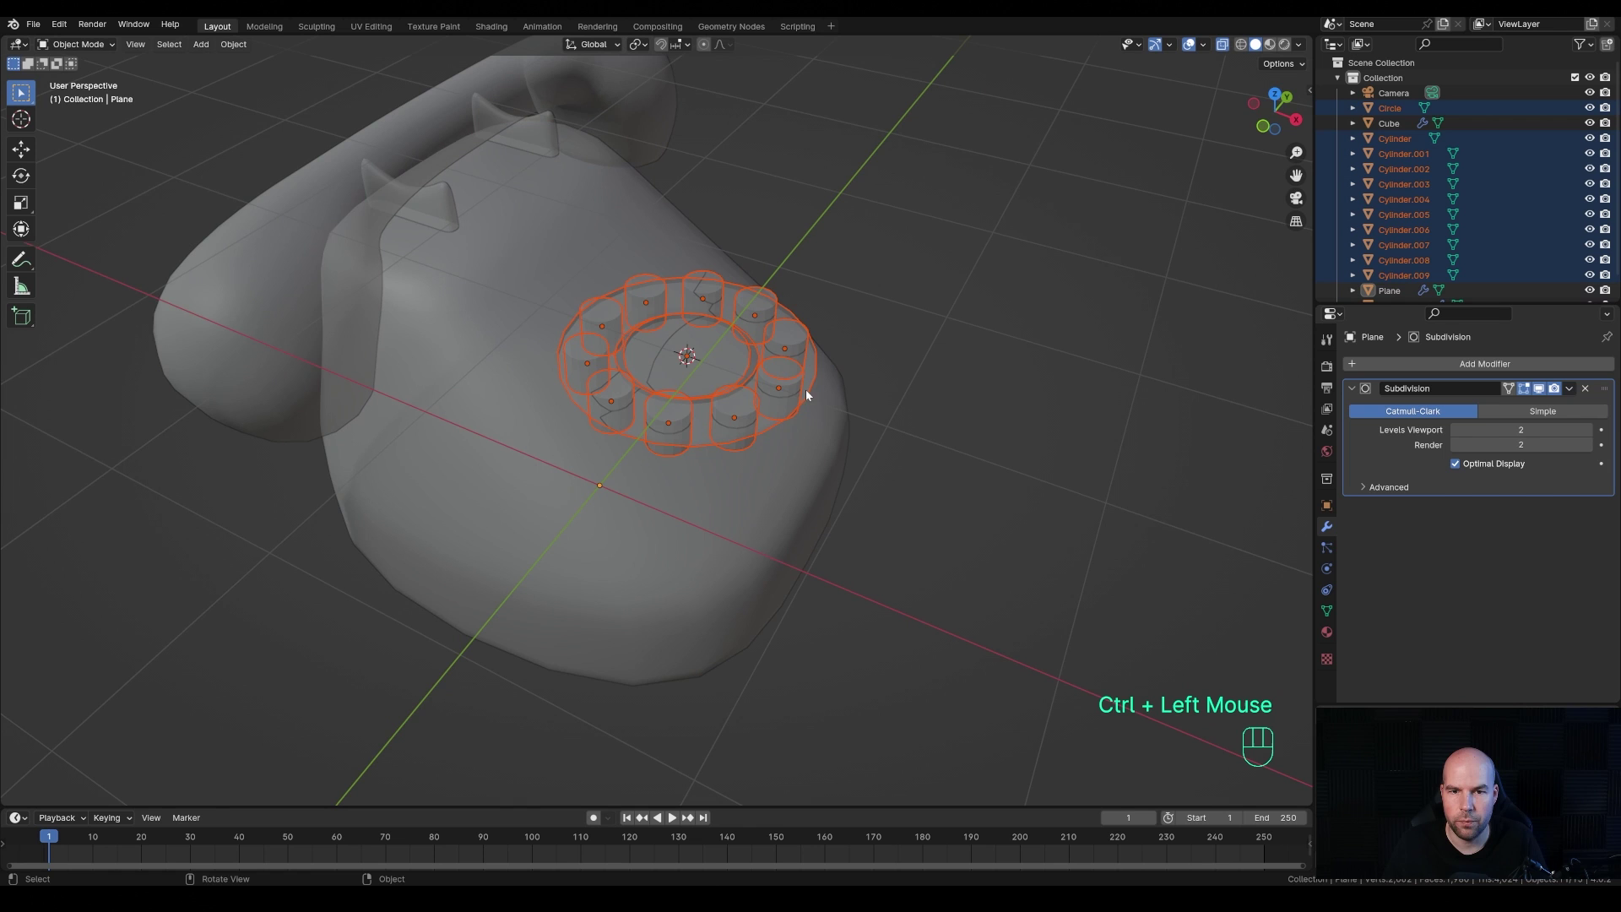
{"action": "left_click_drag", "start_coordinate": [814, 366], "coordinate": [863, 384]}
{"action": "middle_click", "coordinate": [787, 425]}
{"action": "middle_click", "coordinate": [793, 379]}
{"action": "left_click", "coordinate": [800, 324]}
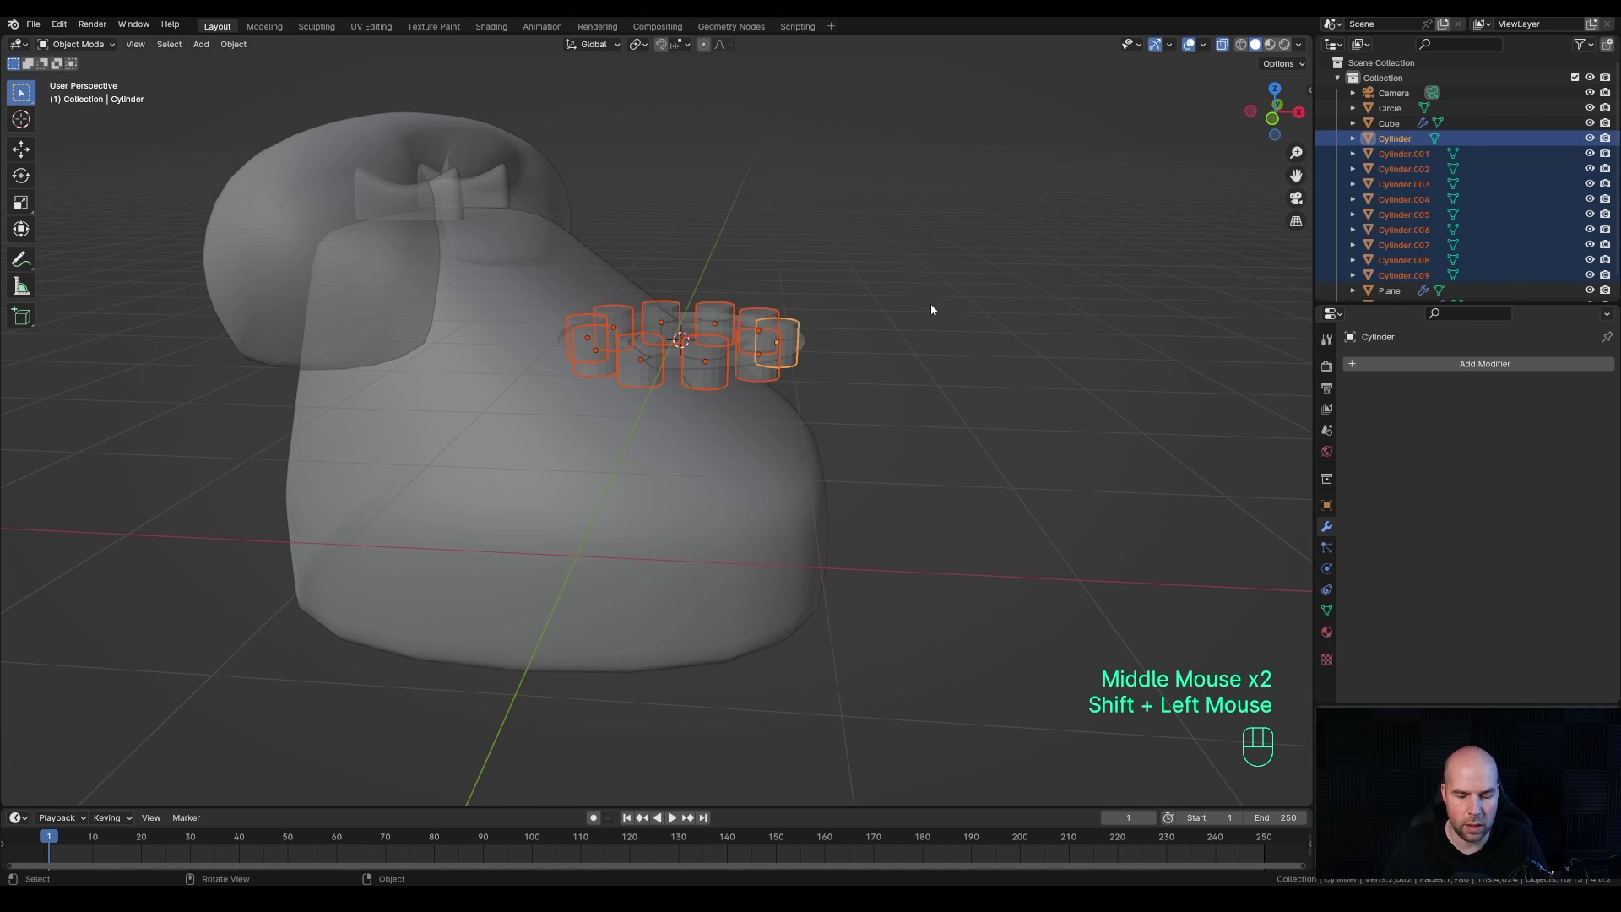
{"action": "key", "text": "ctrl+j"}
- Confirm the Bool Tool add-on is enabled in Preferences
{"action": "left_click_drag", "start_coordinate": [905, 317], "coordinate": [873, 358]}
{"action": "middle_click", "coordinate": [887, 379]}
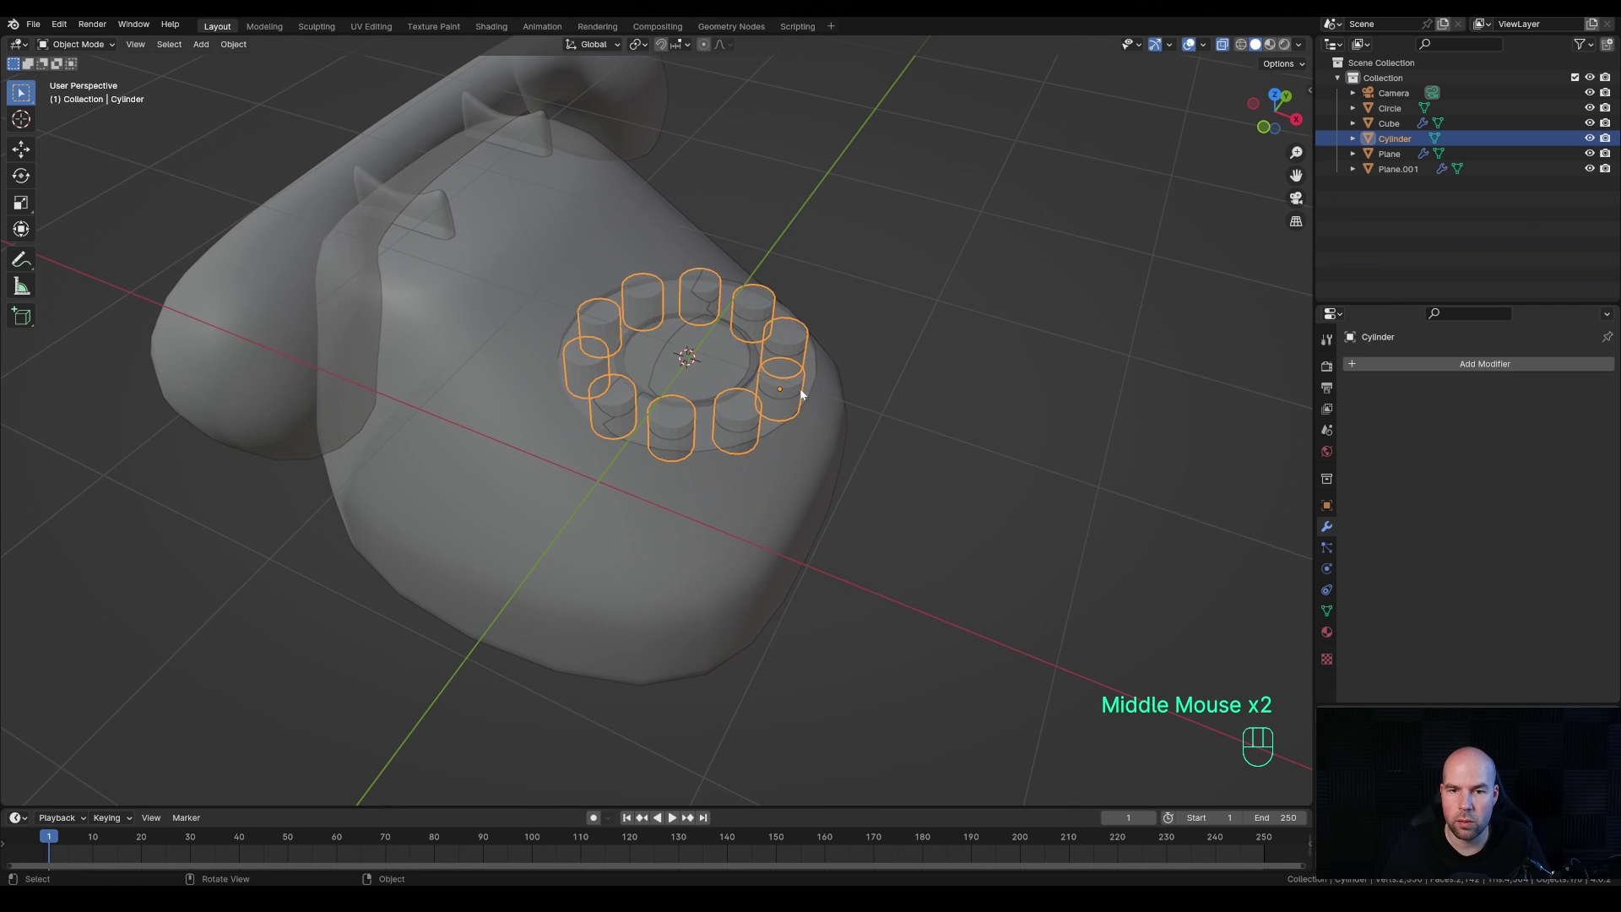
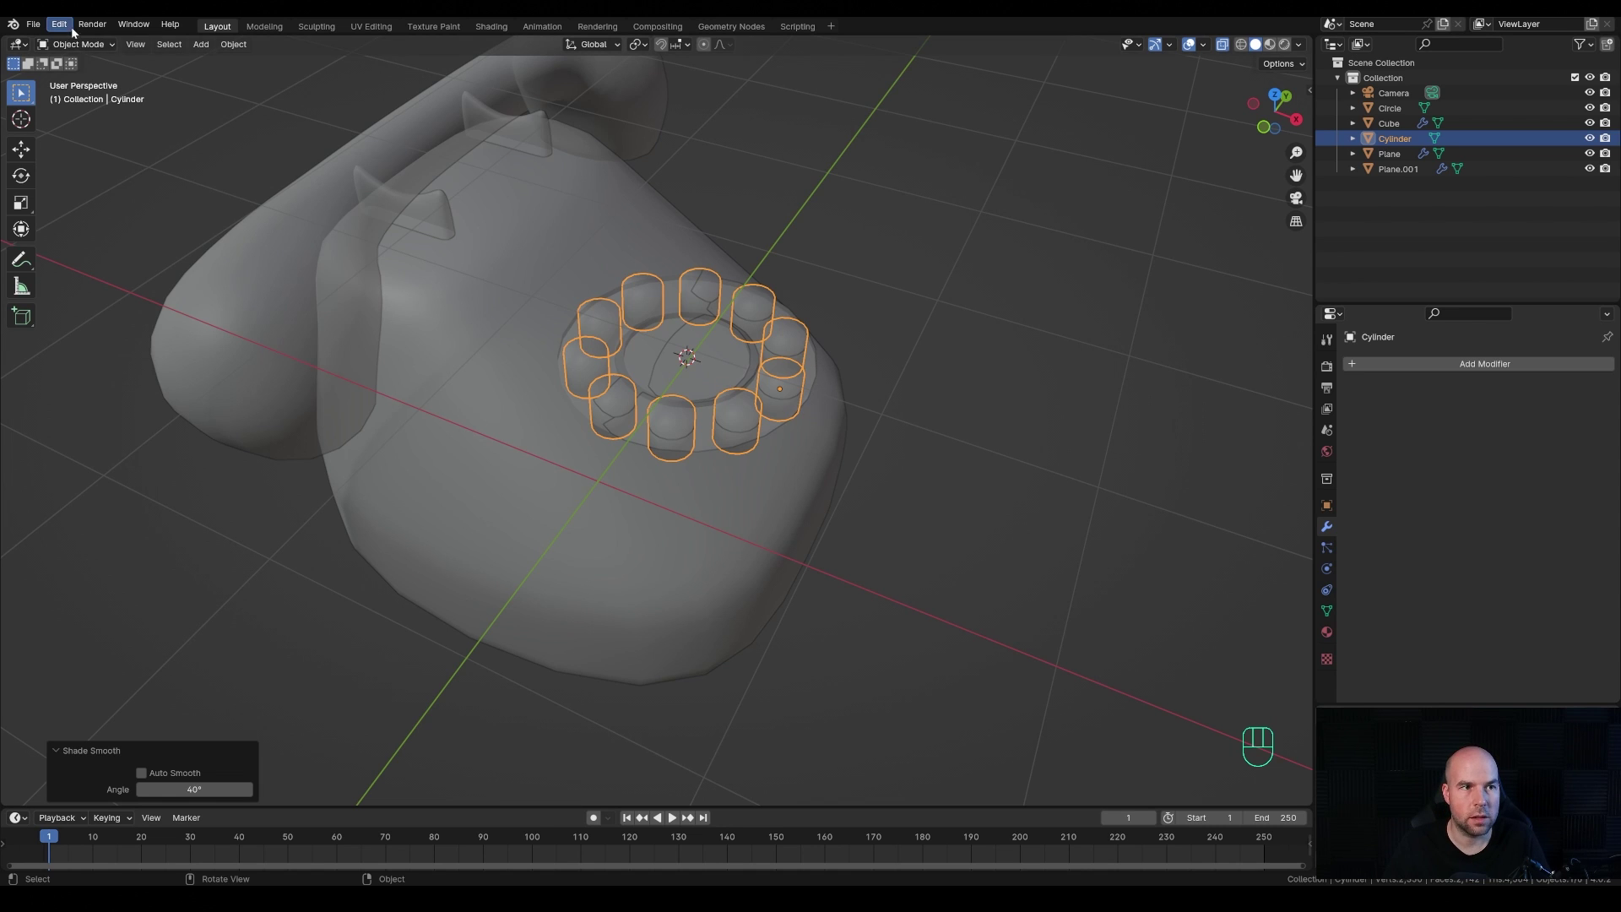
{"action": "left_click_drag", "start_coordinate": [71, 29], "coordinate": [118, 233]}
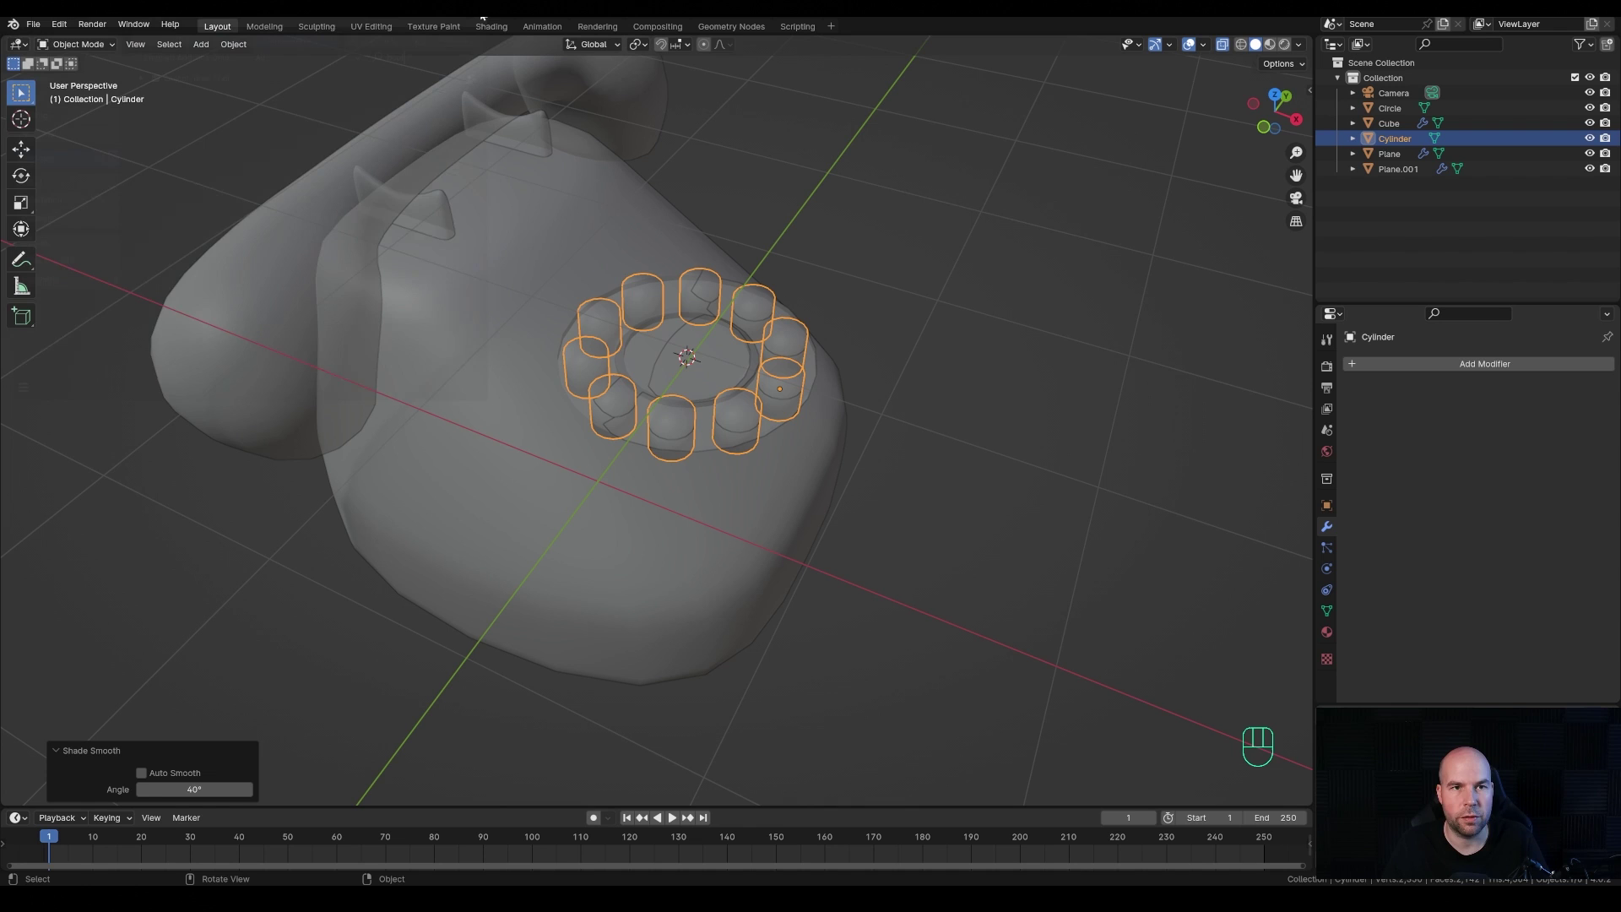
{"action": "left_click_drag", "start_coordinate": [840, 416], "coordinate": [851, 384]}
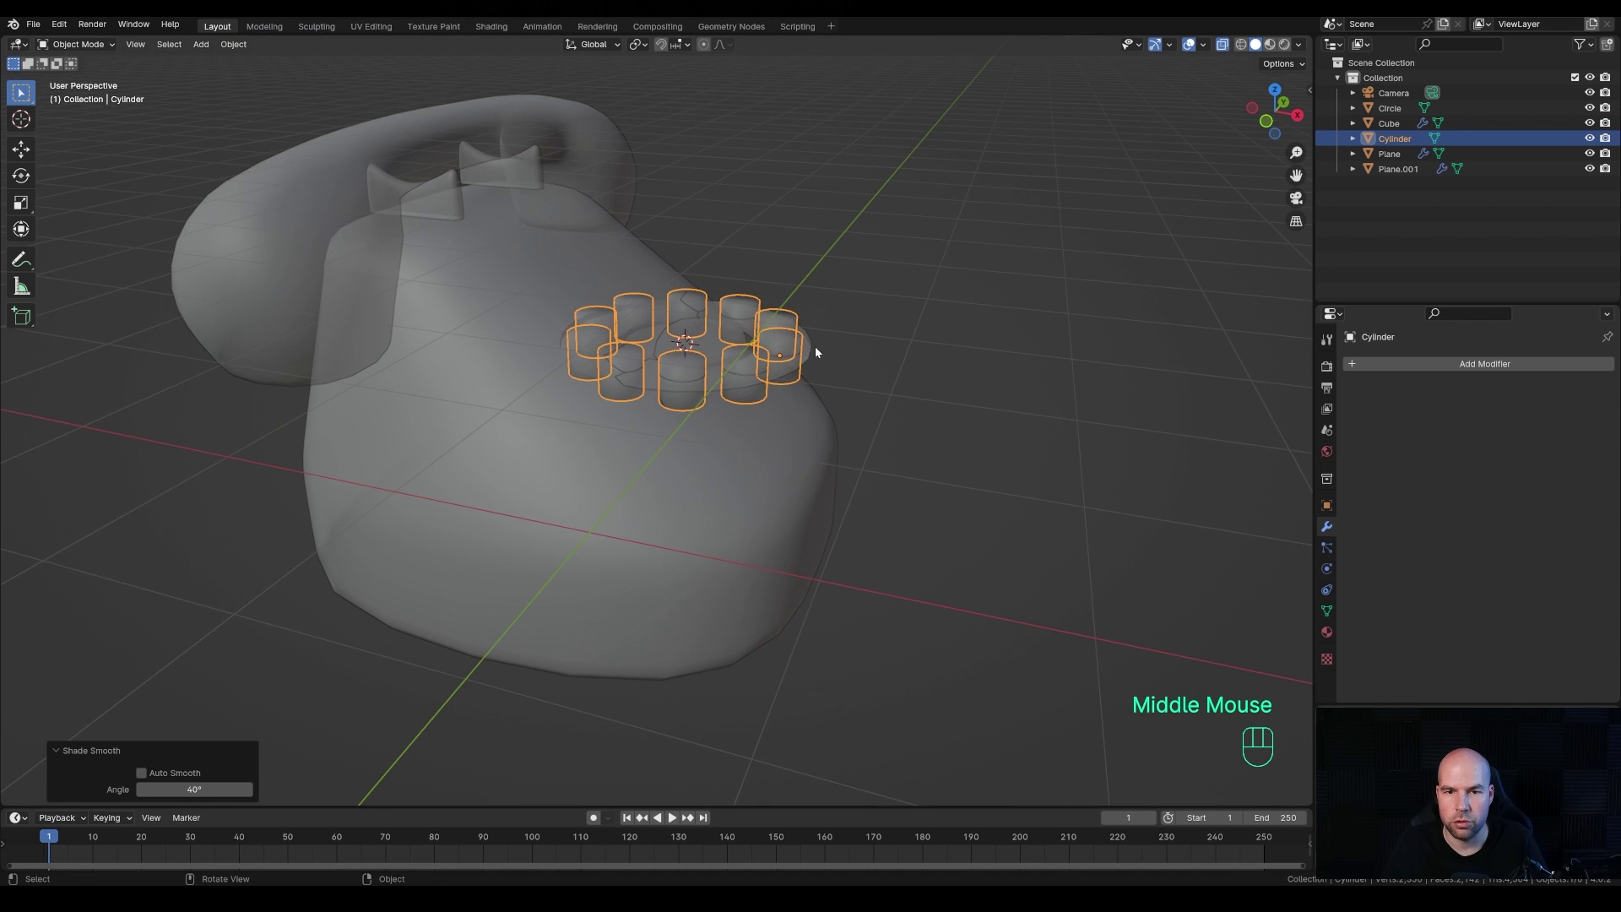
- Cut the peg ring out of the dial with Bool Tool Difference and parent it with Keep Transform
{"action": "left_click", "coordinate": [814, 348]}
{"action": "scroll", "scroll_direction": "up", "scroll_amount": 3}
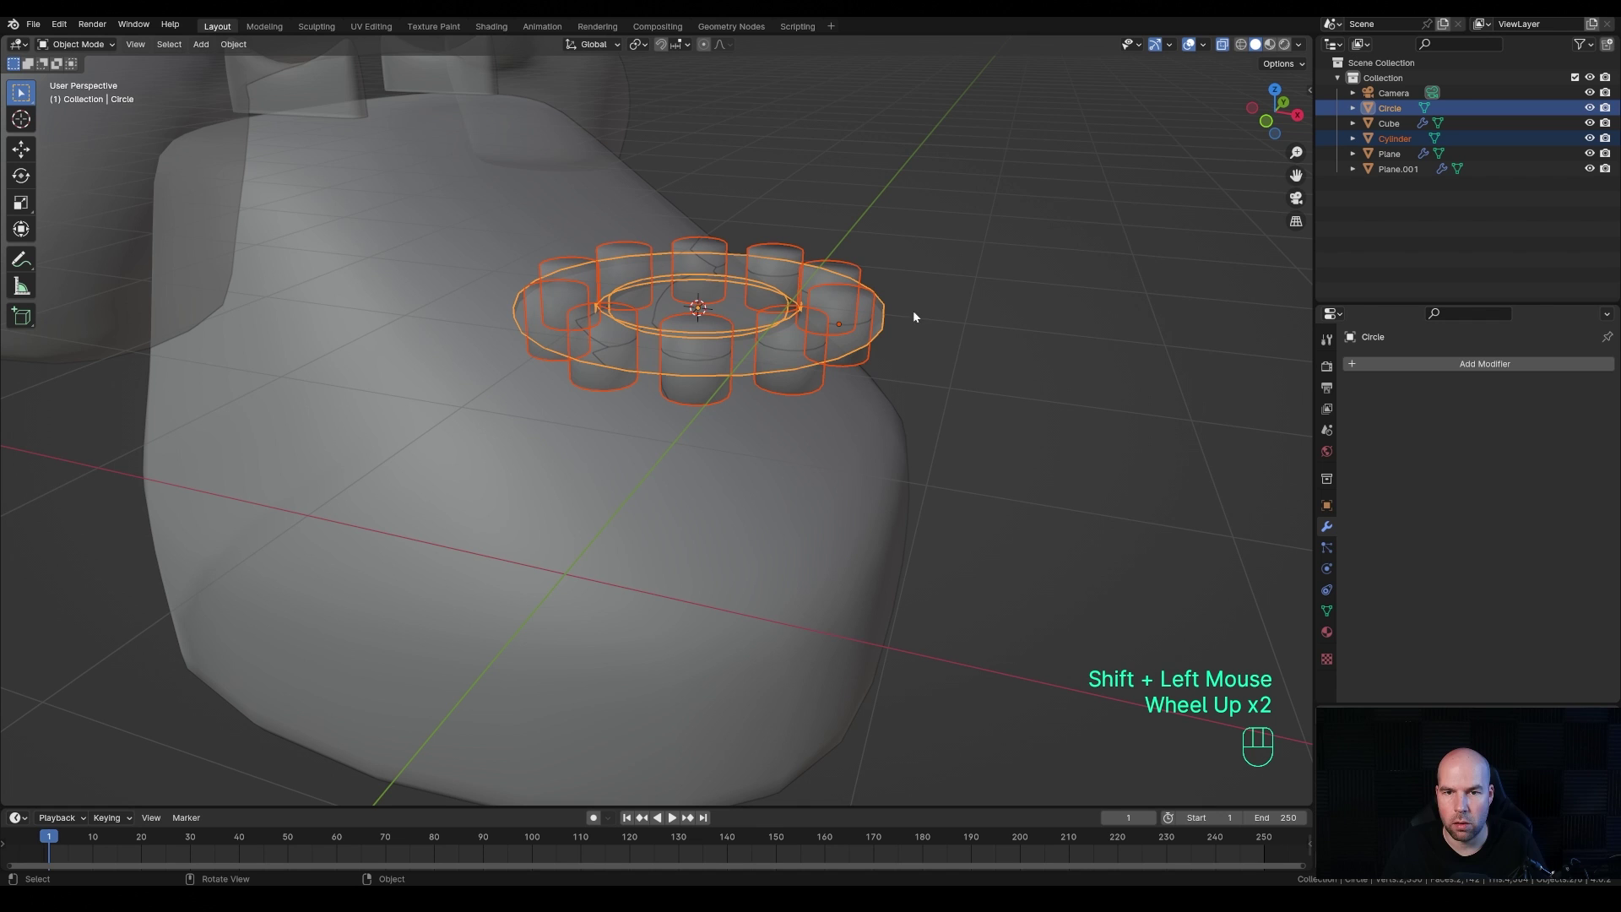
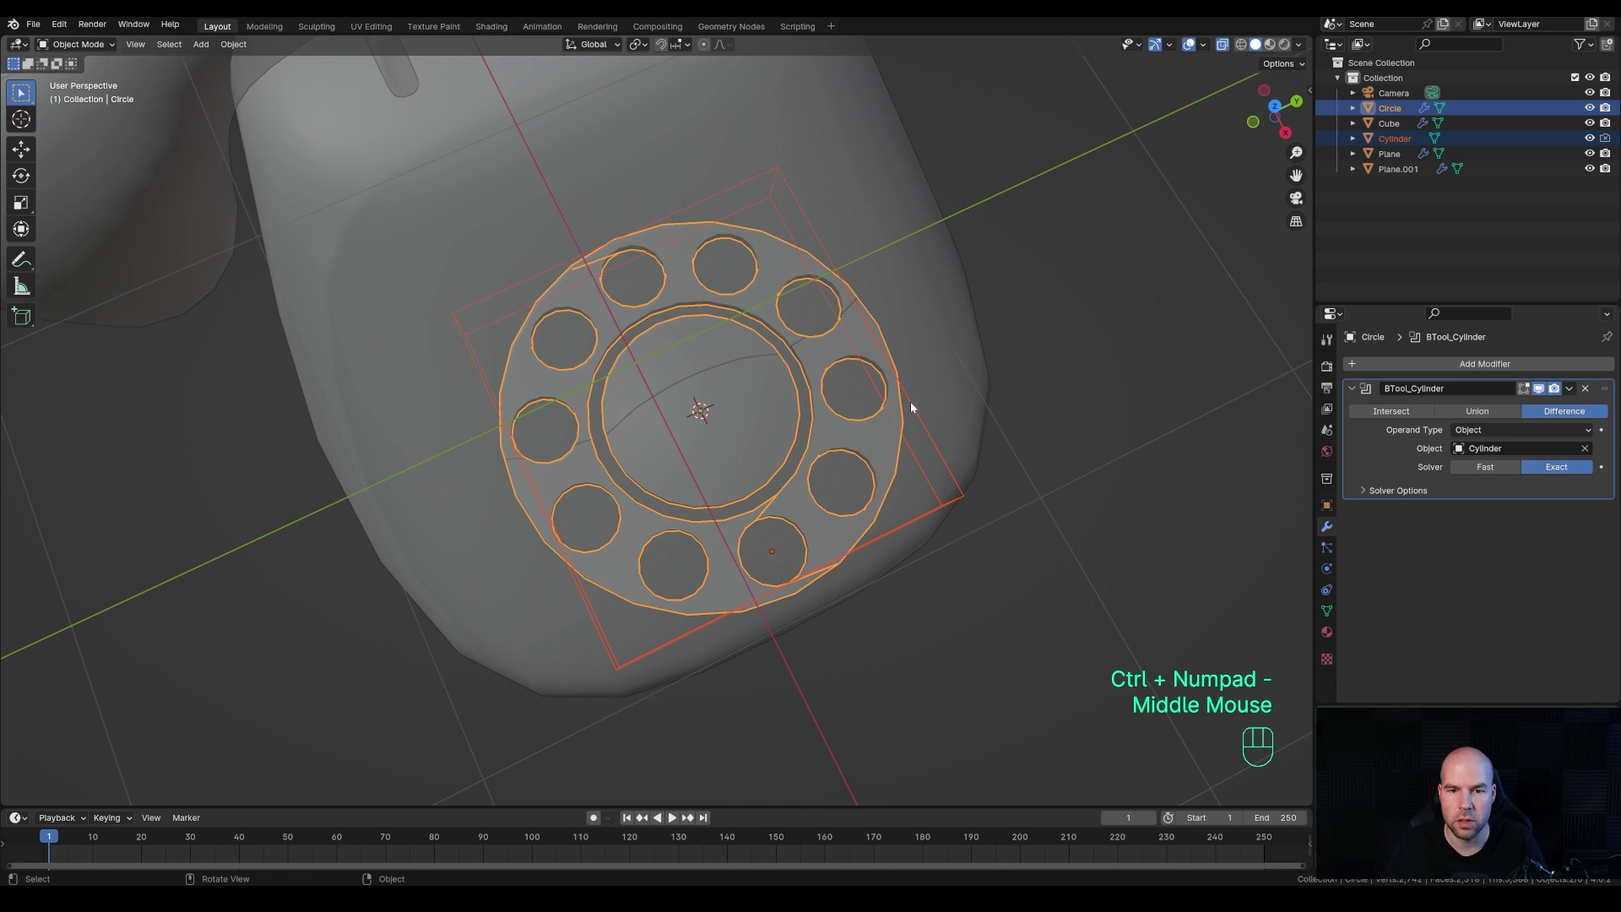
{"action": "left_click_drag", "start_coordinate": [902, 469], "coordinate": [960, 378]}
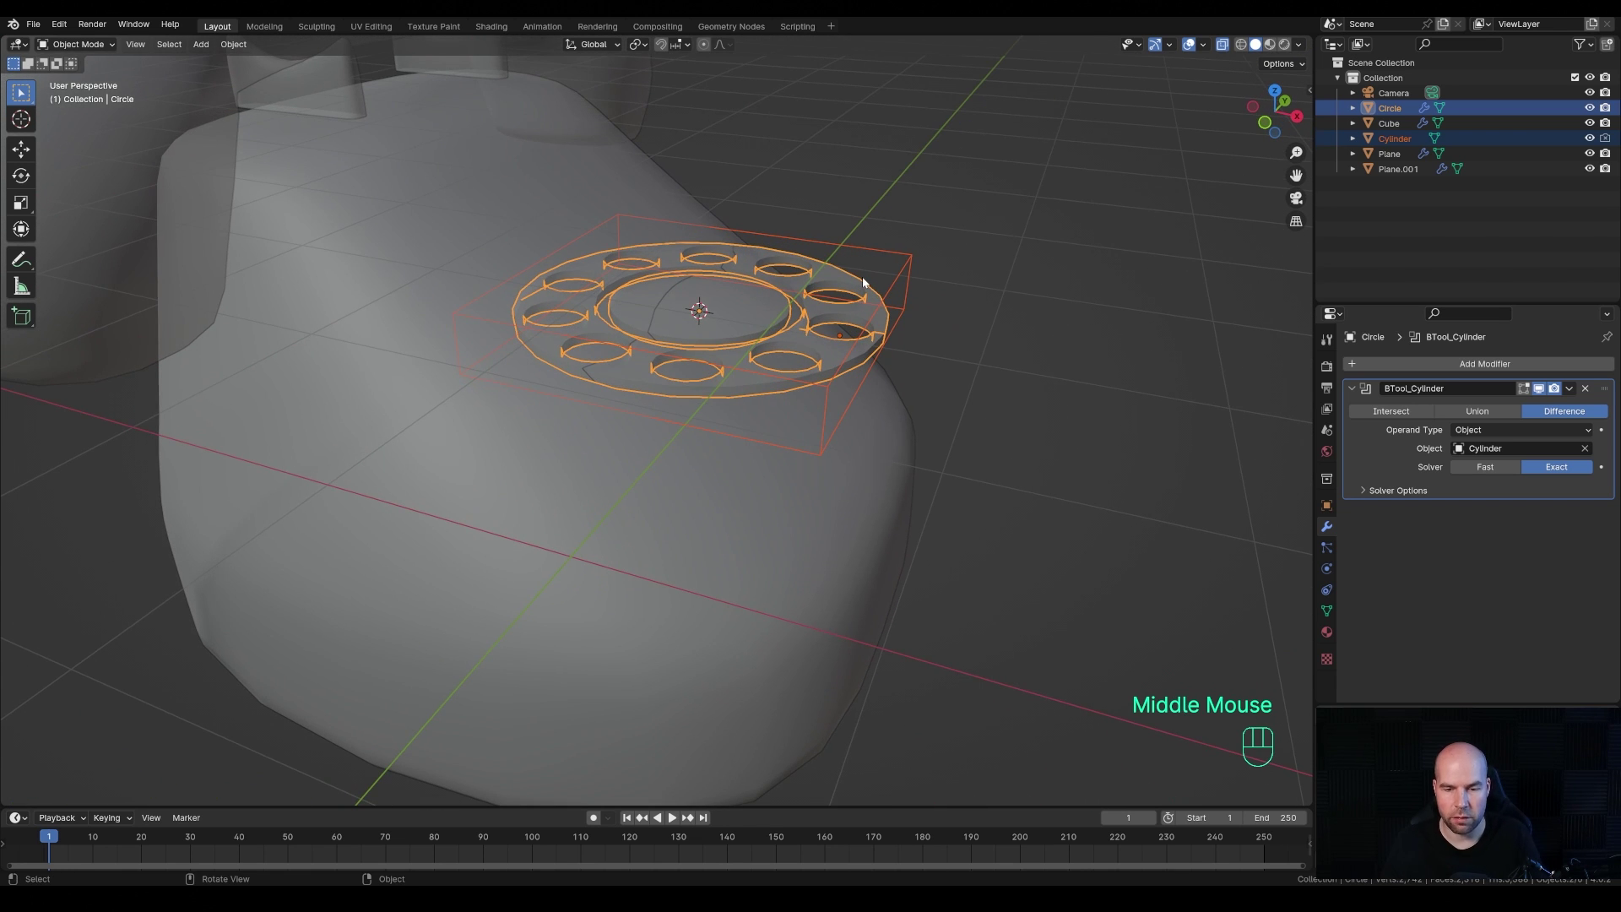
{"action": "key", "text": "ctrl+p"}
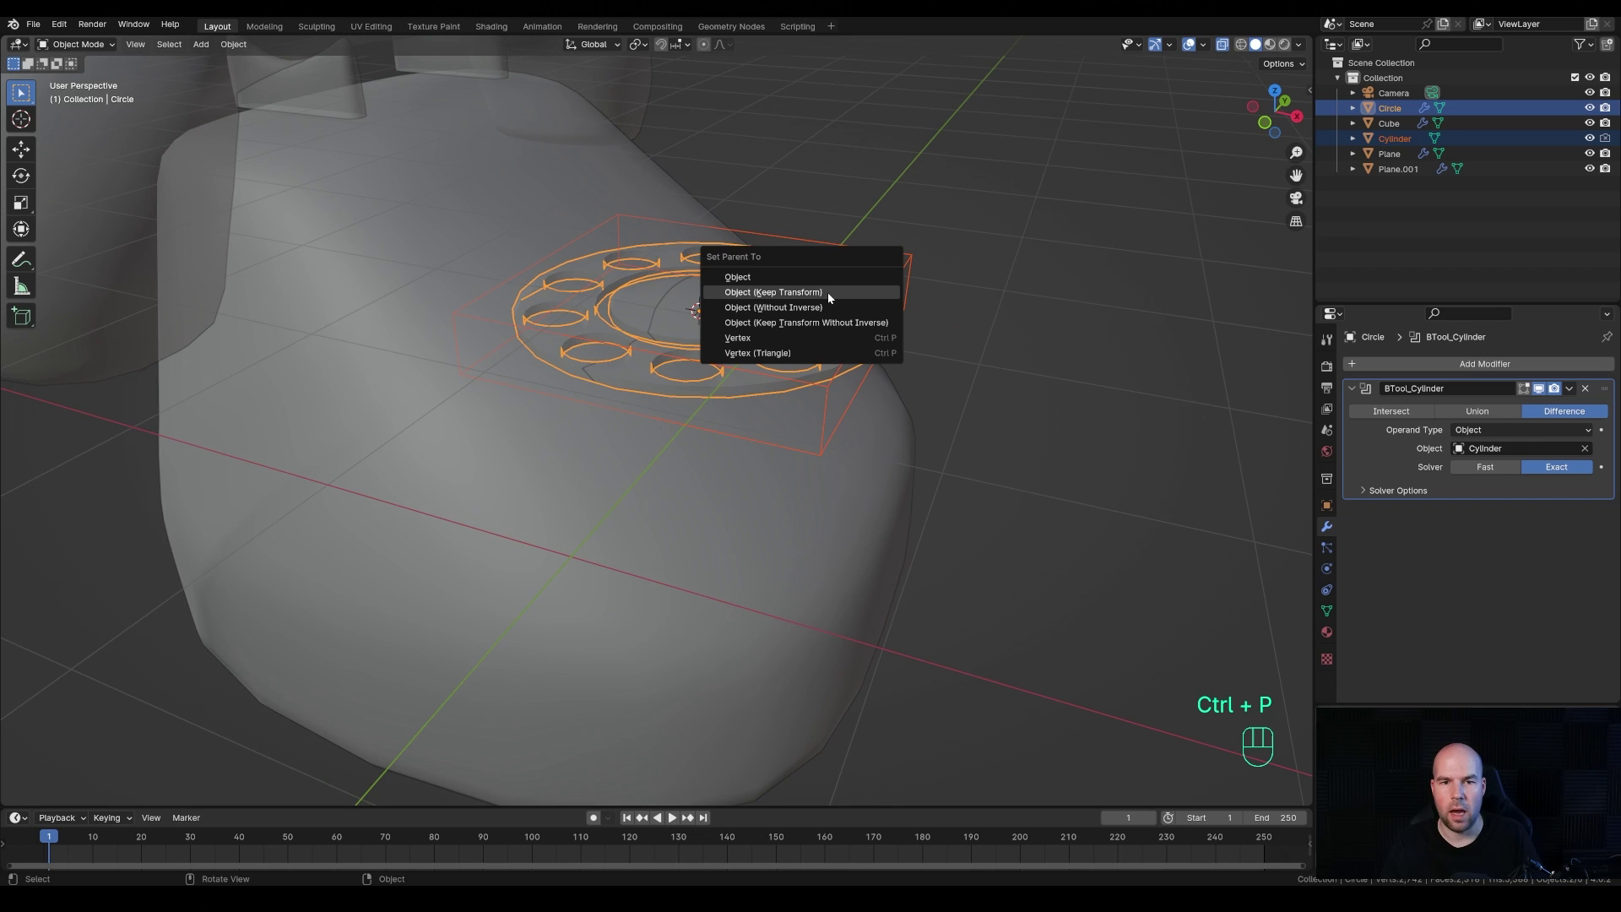
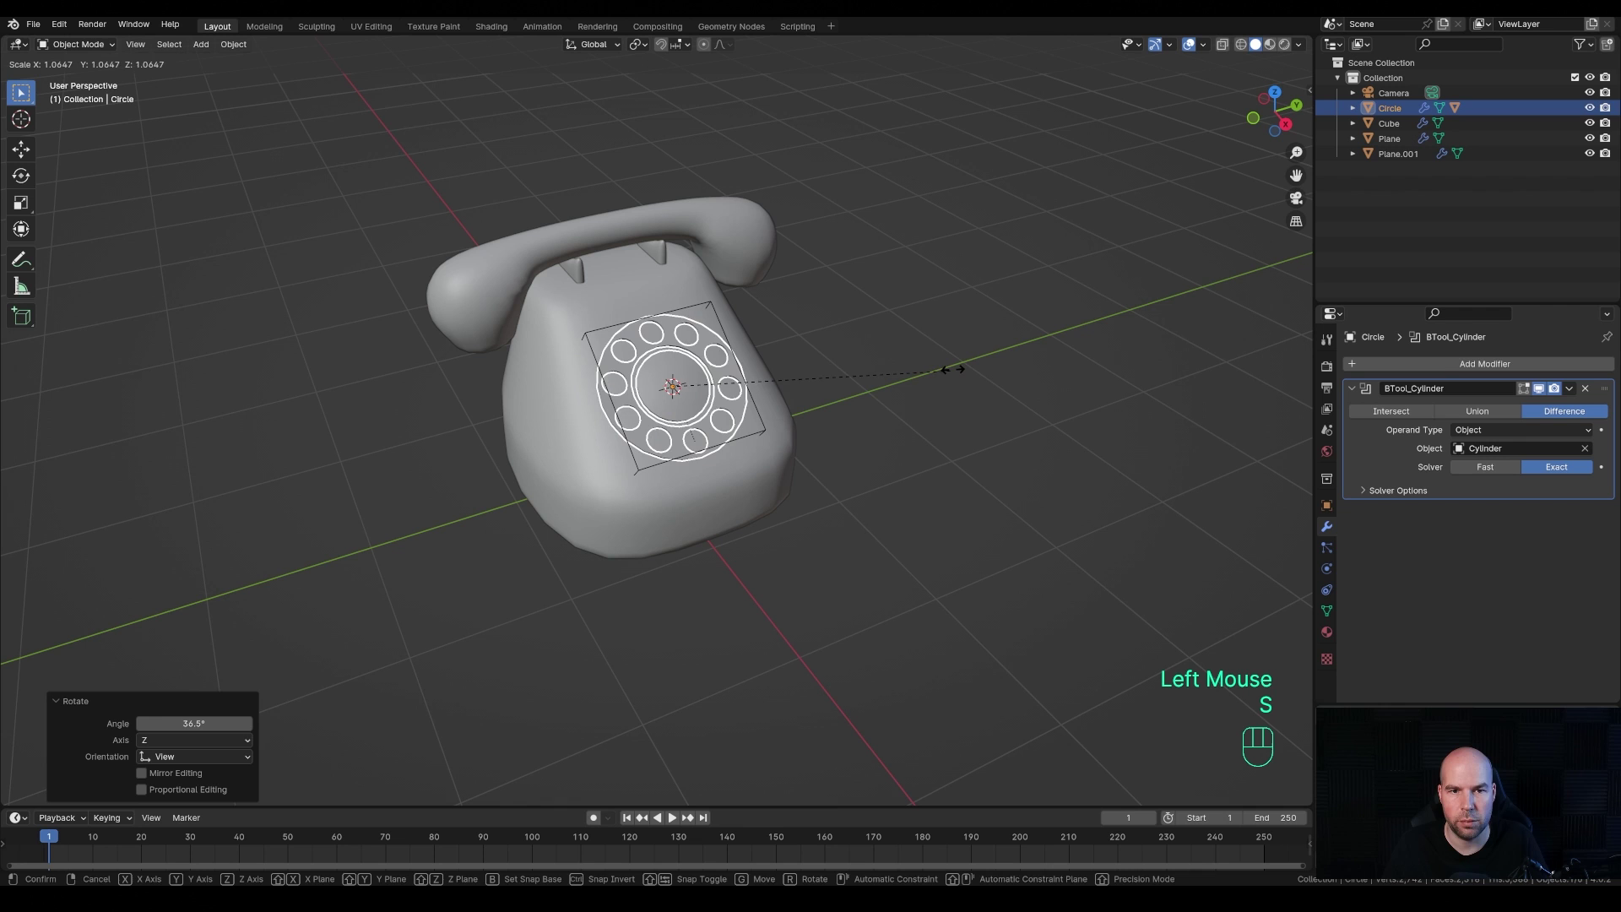
- Confirm the dial's size, then scale the handset up to 1.136
{"action": "left_click", "coordinate": [687, 235]}
{"action": "key", "text": "Escape"}
{"action": "left_click", "coordinate": [739, 218]}
{"action": "key", "text": "s"}
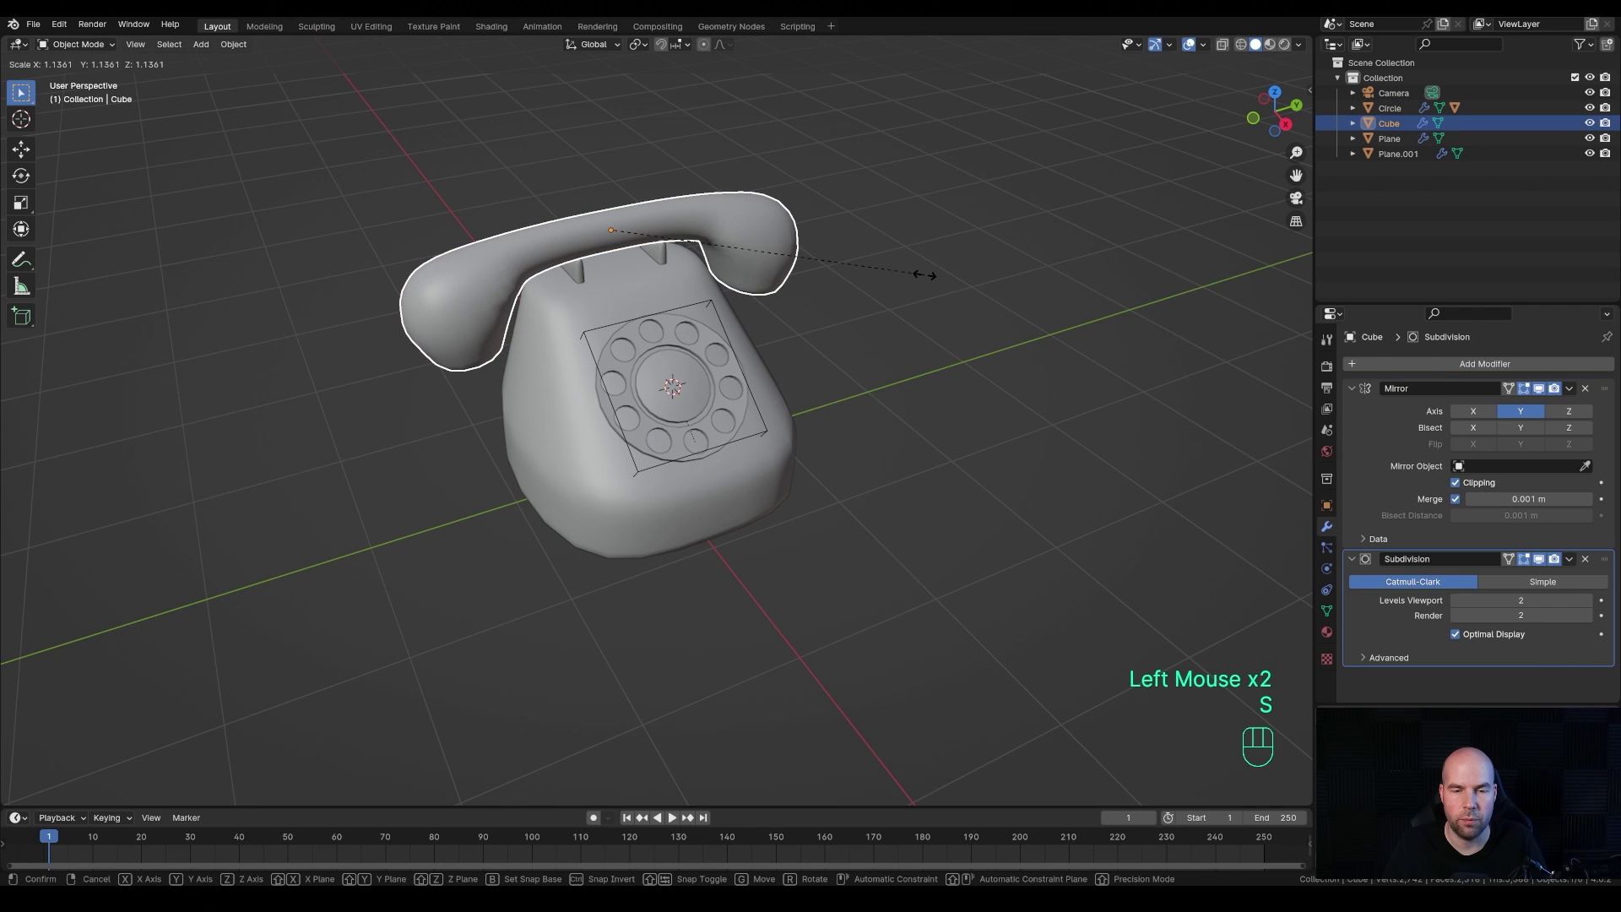
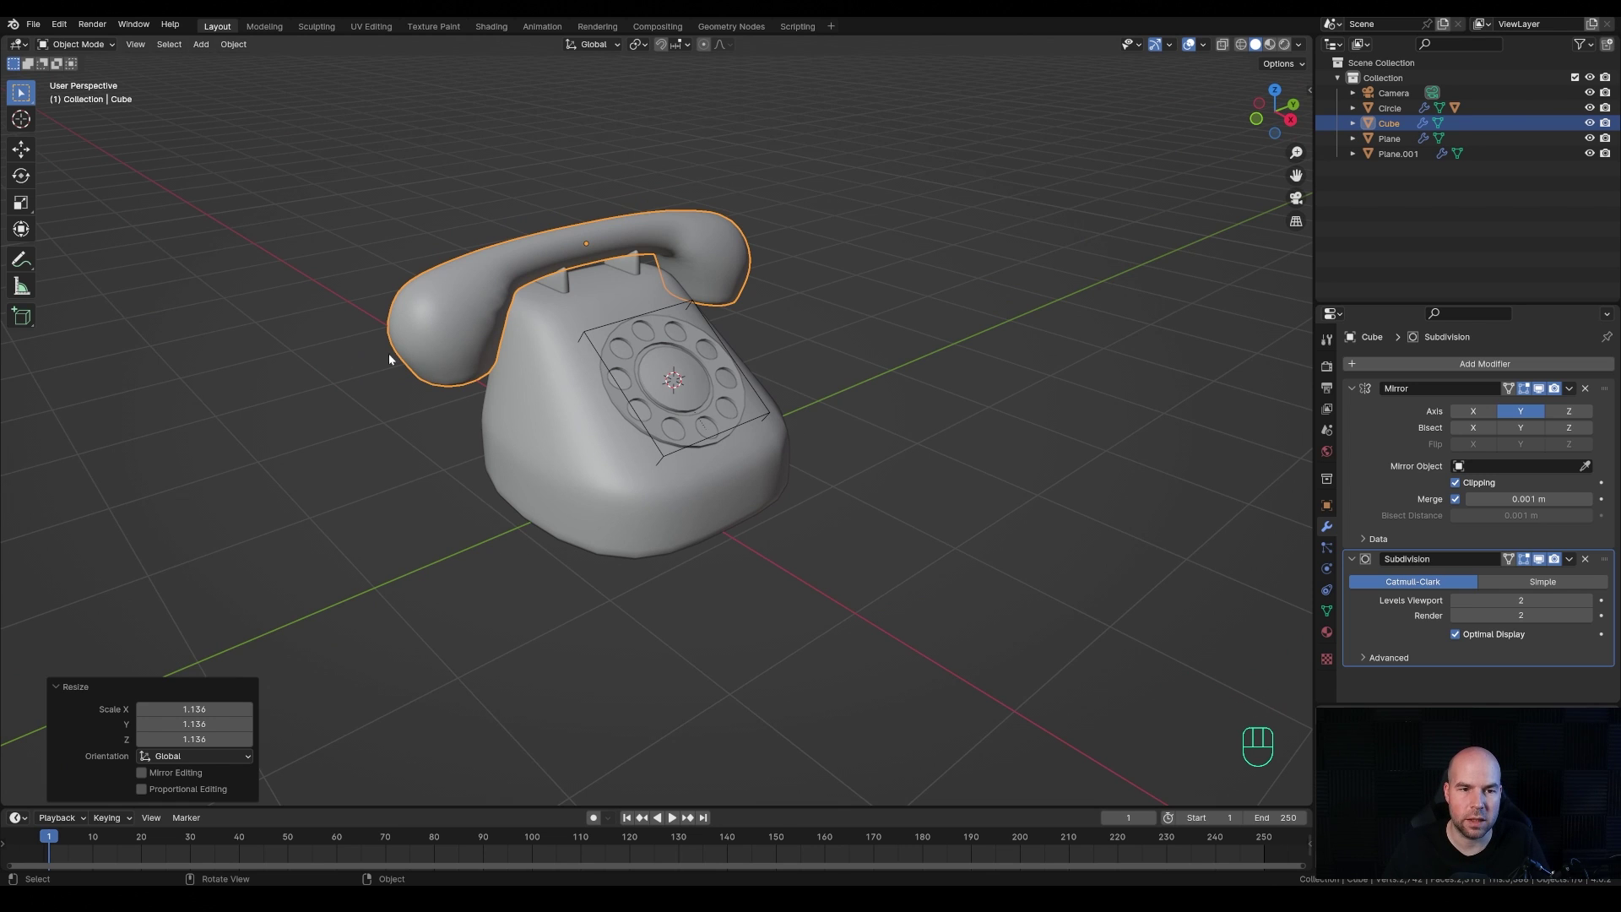
- Place the 3D cursor on the phone body's left side as the cord's starting point
{"action": "middle_click", "coordinate": [606, 512]}
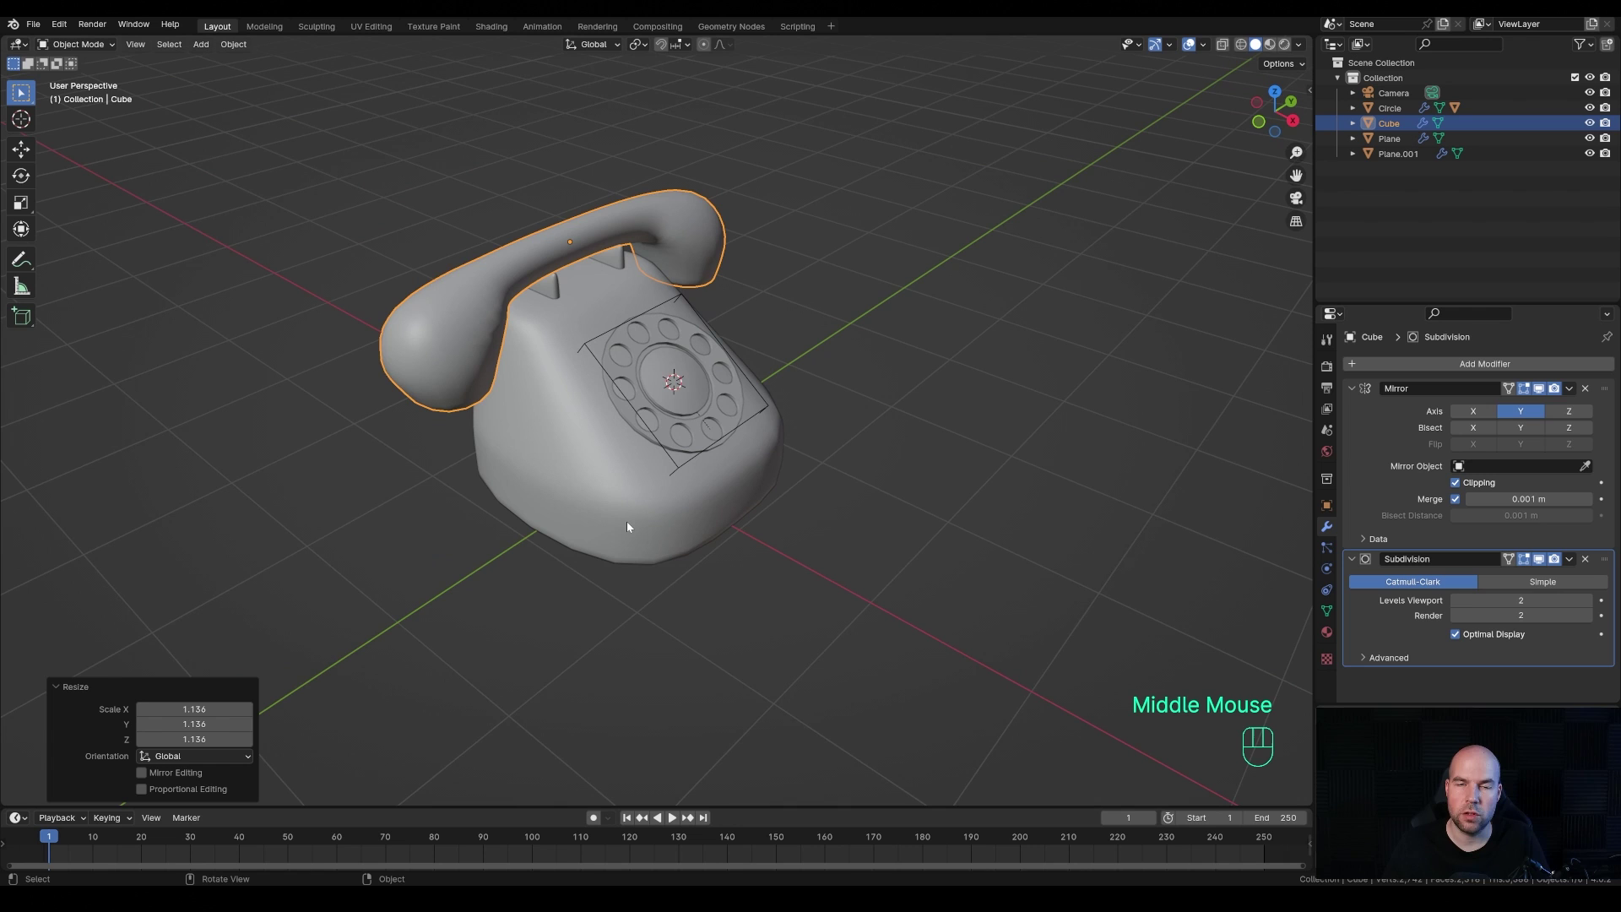
{"action": "scroll", "scroll_direction": "down", "scroll_amount": 3}
{"action": "middle_click", "coordinate": [860, 445]}
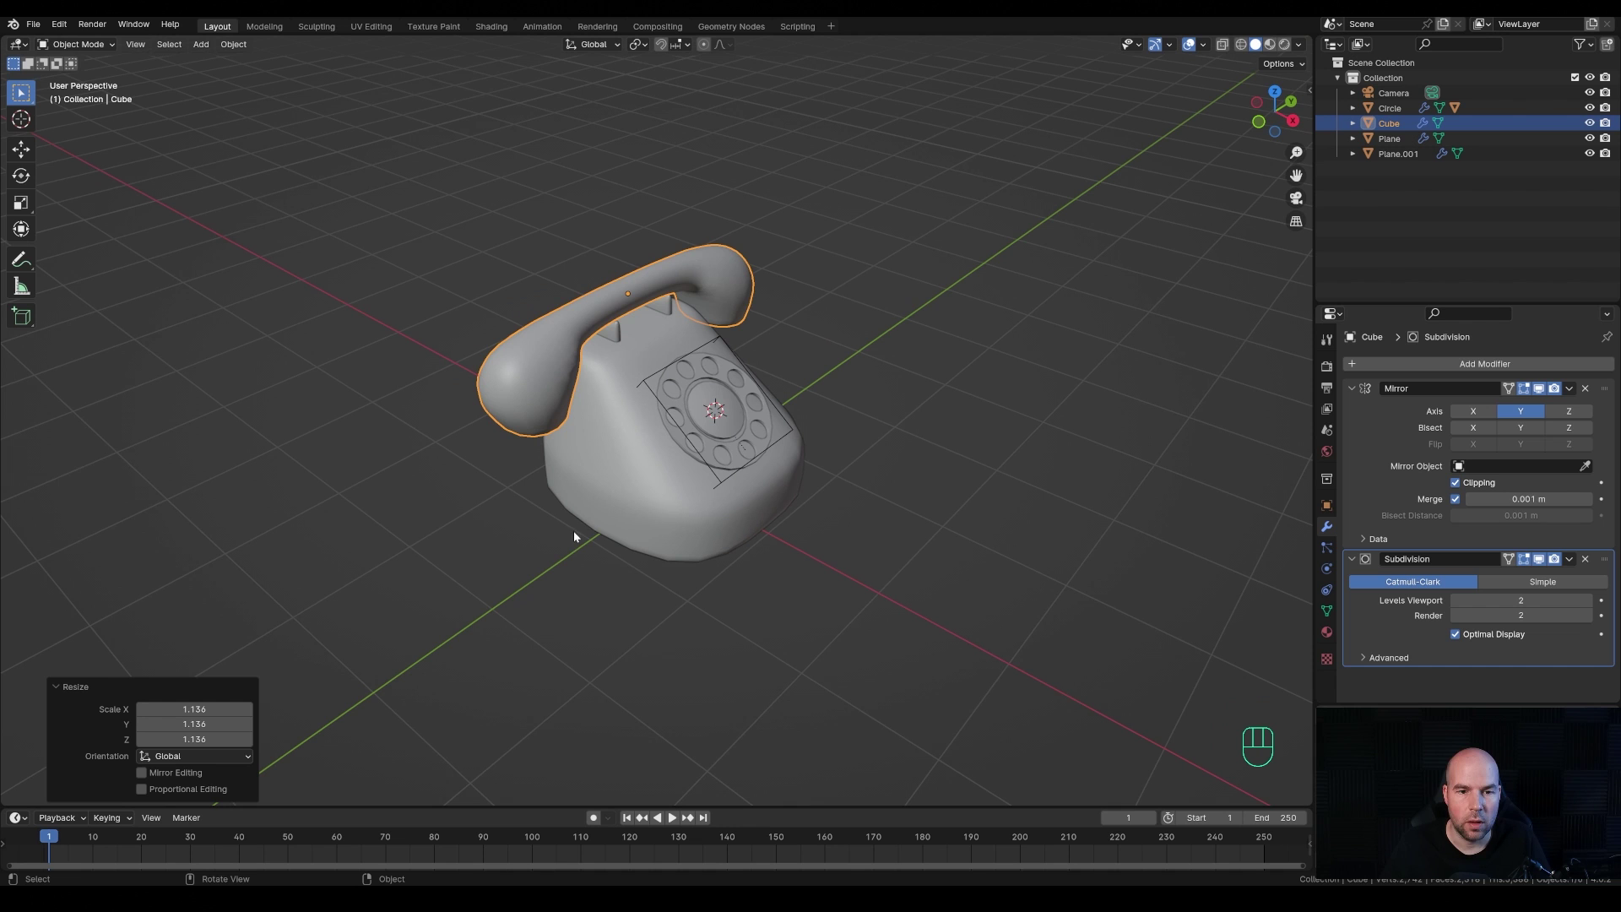
{"action": "left_click_drag", "start_coordinate": [536, 517], "coordinate": [661, 509]}
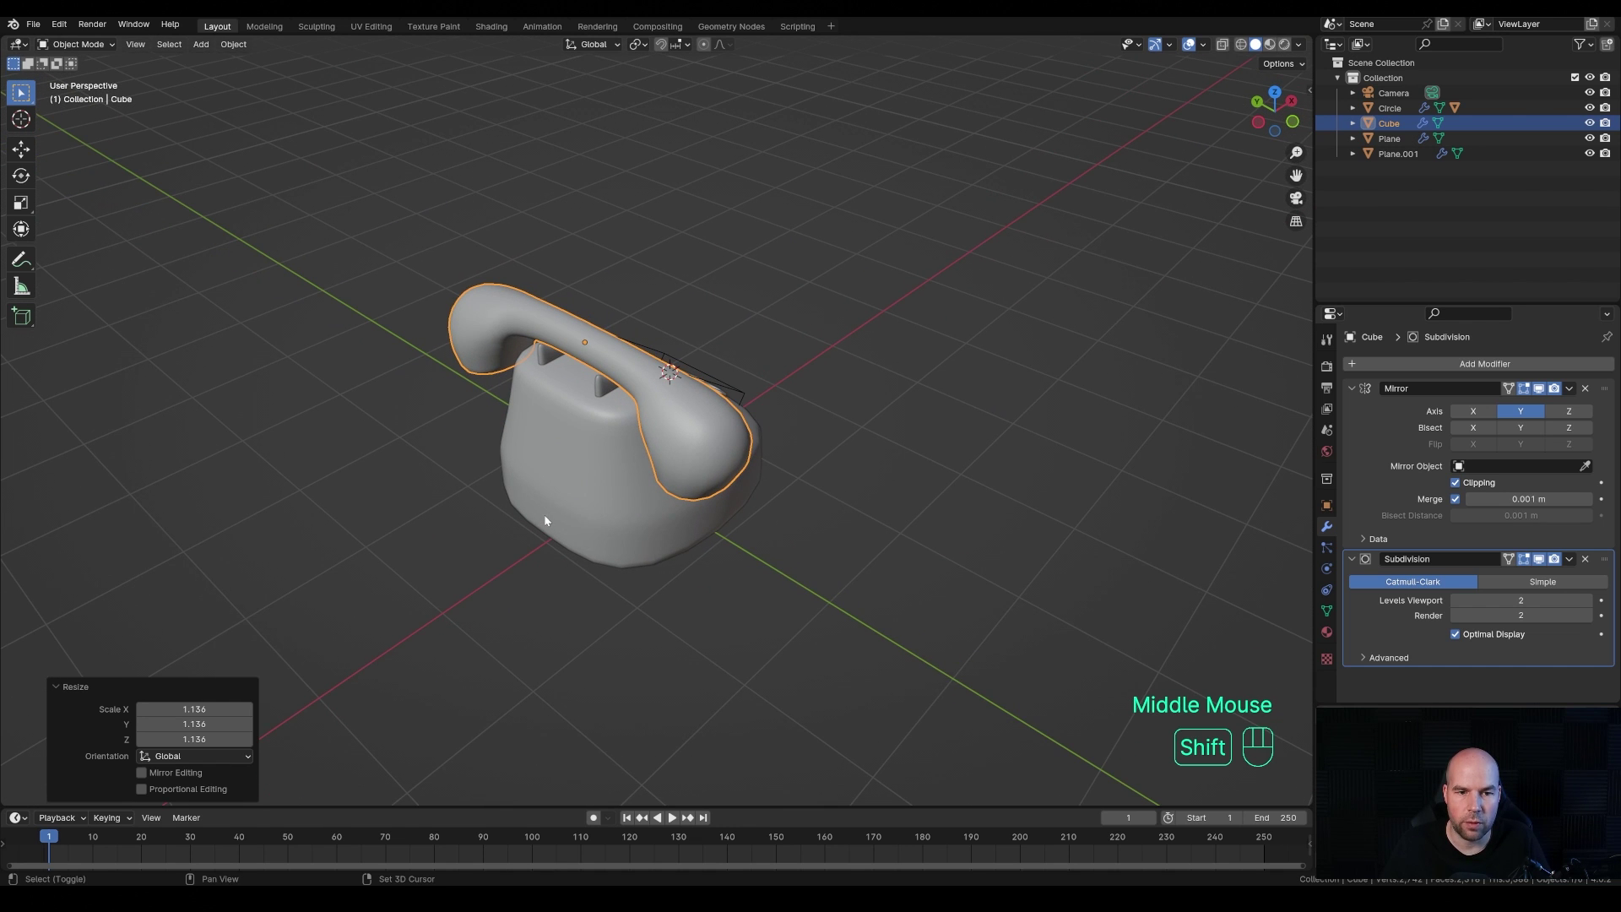
{"action": "right_click", "coordinate": [548, 519]}
{"action": "left_click_drag", "start_coordinate": [850, 562], "coordinate": [748, 567]}
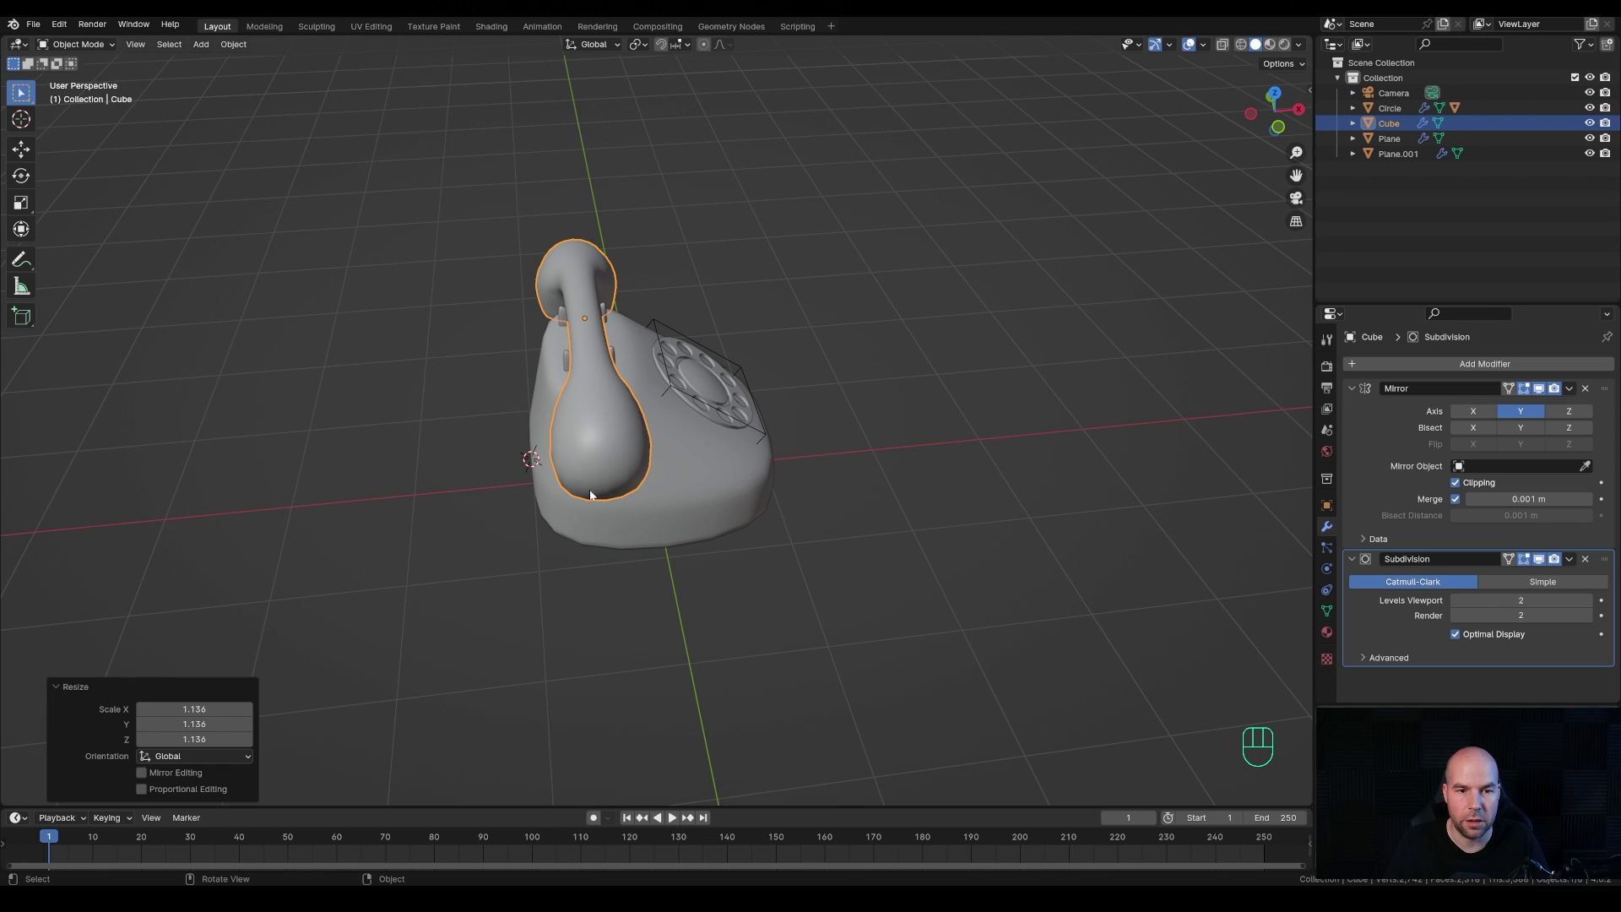
{"action": "key", "text": "shift+a"}
{"action": "key", "text": "shift+a"}
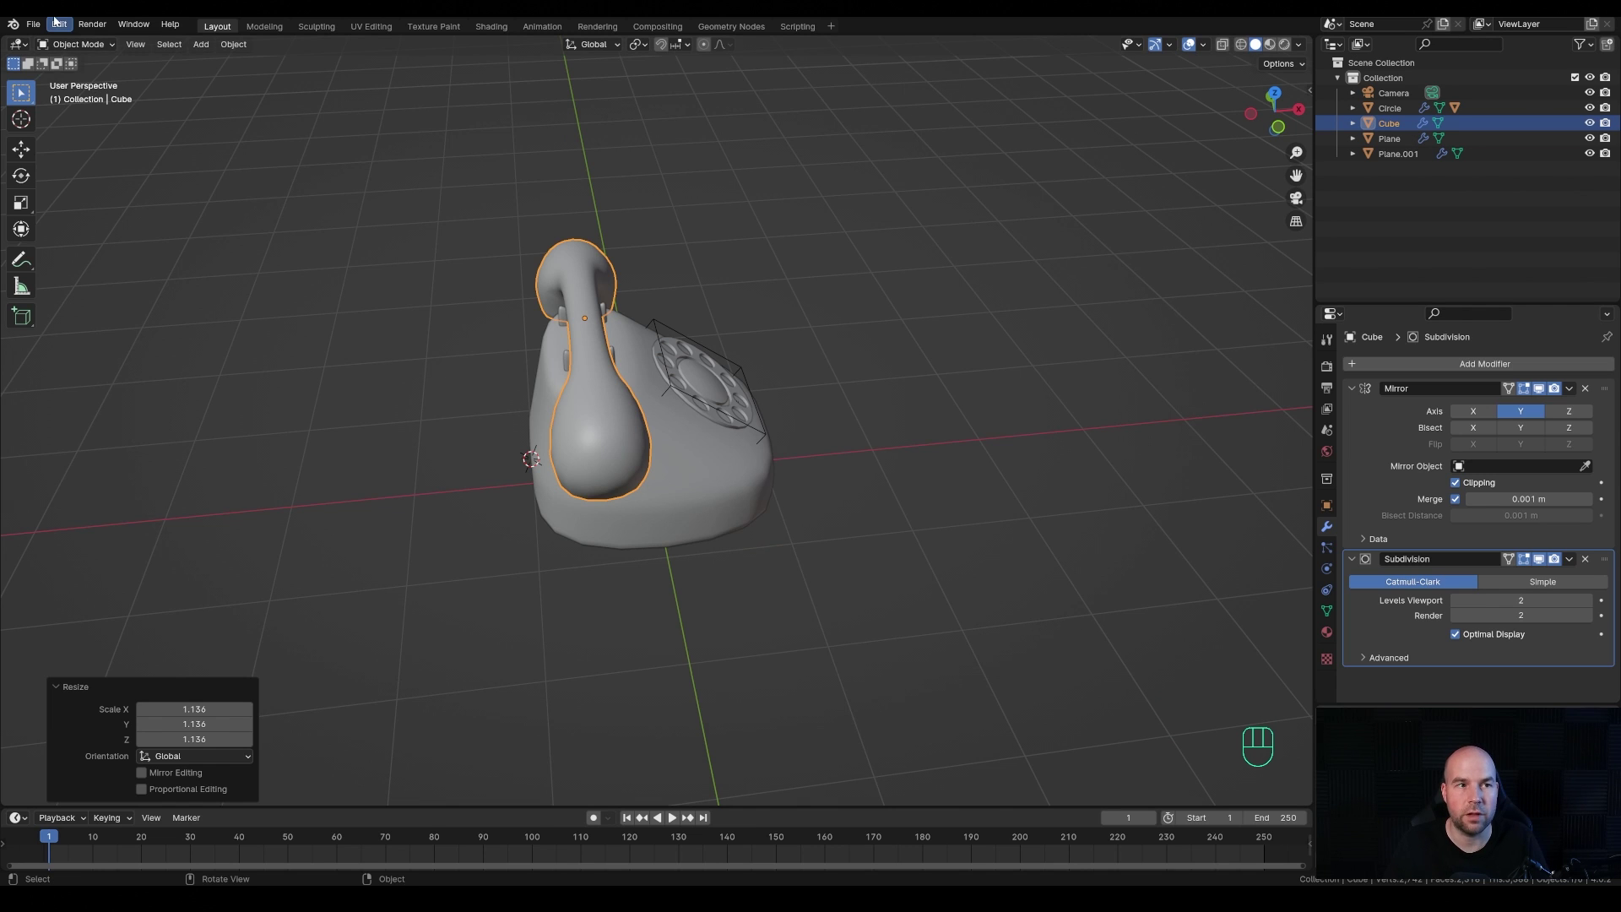
{"action": "left_click_drag", "start_coordinate": [63, 32], "coordinate": [98, 223]}
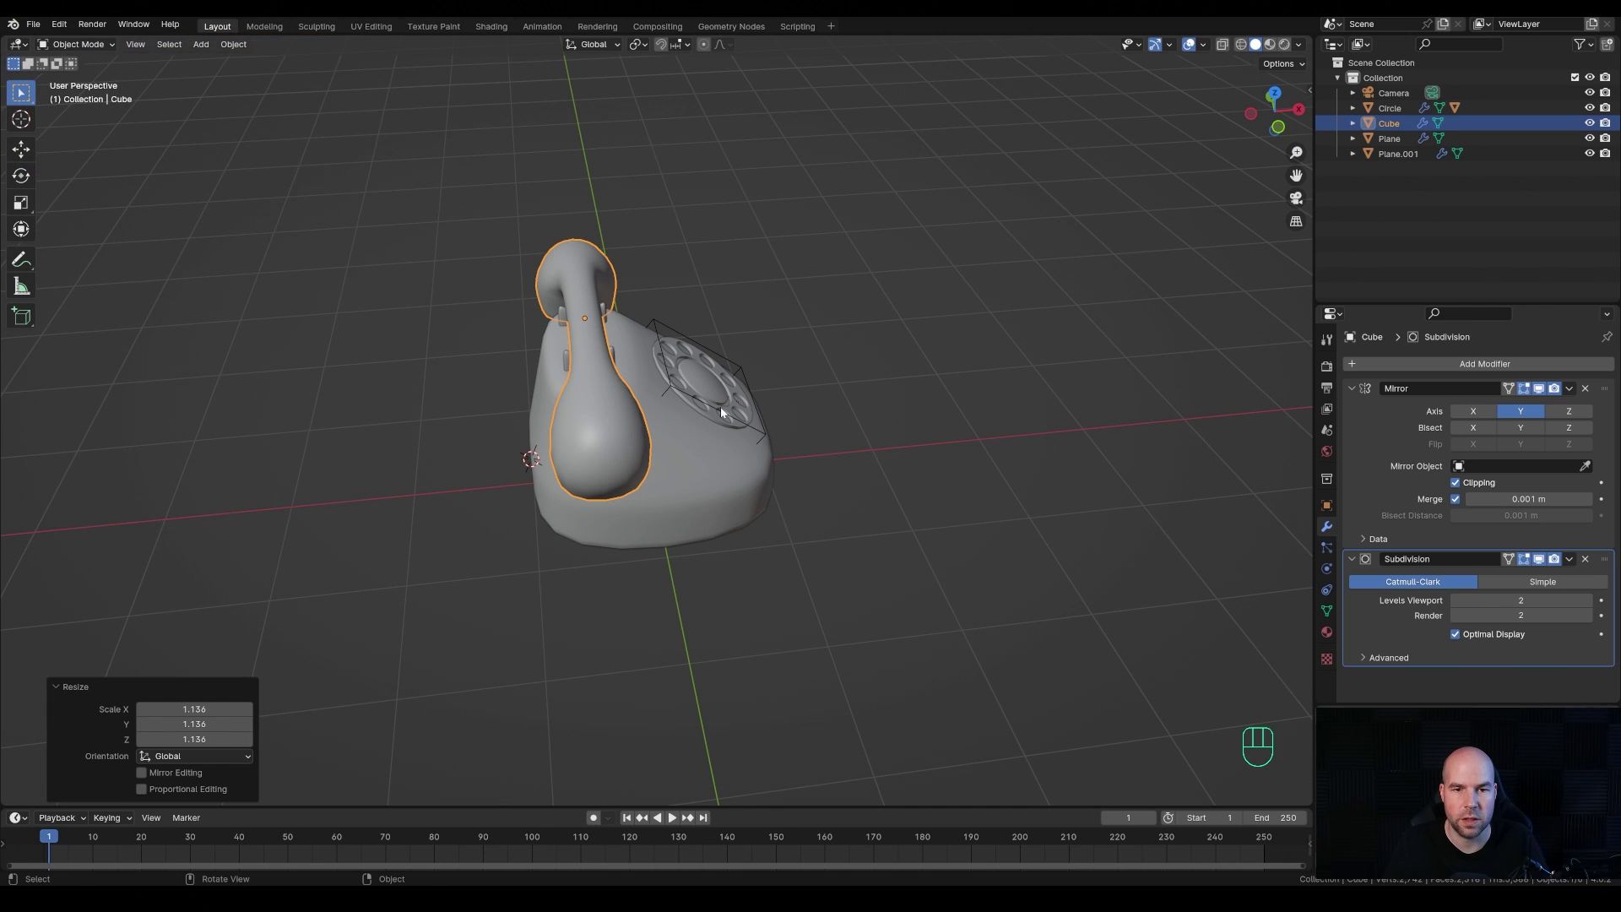
- Add a Single Vert at the cursor and extrude it in top view into a chain tracing the cord path
{"action": "key", "text": "shift+a"}
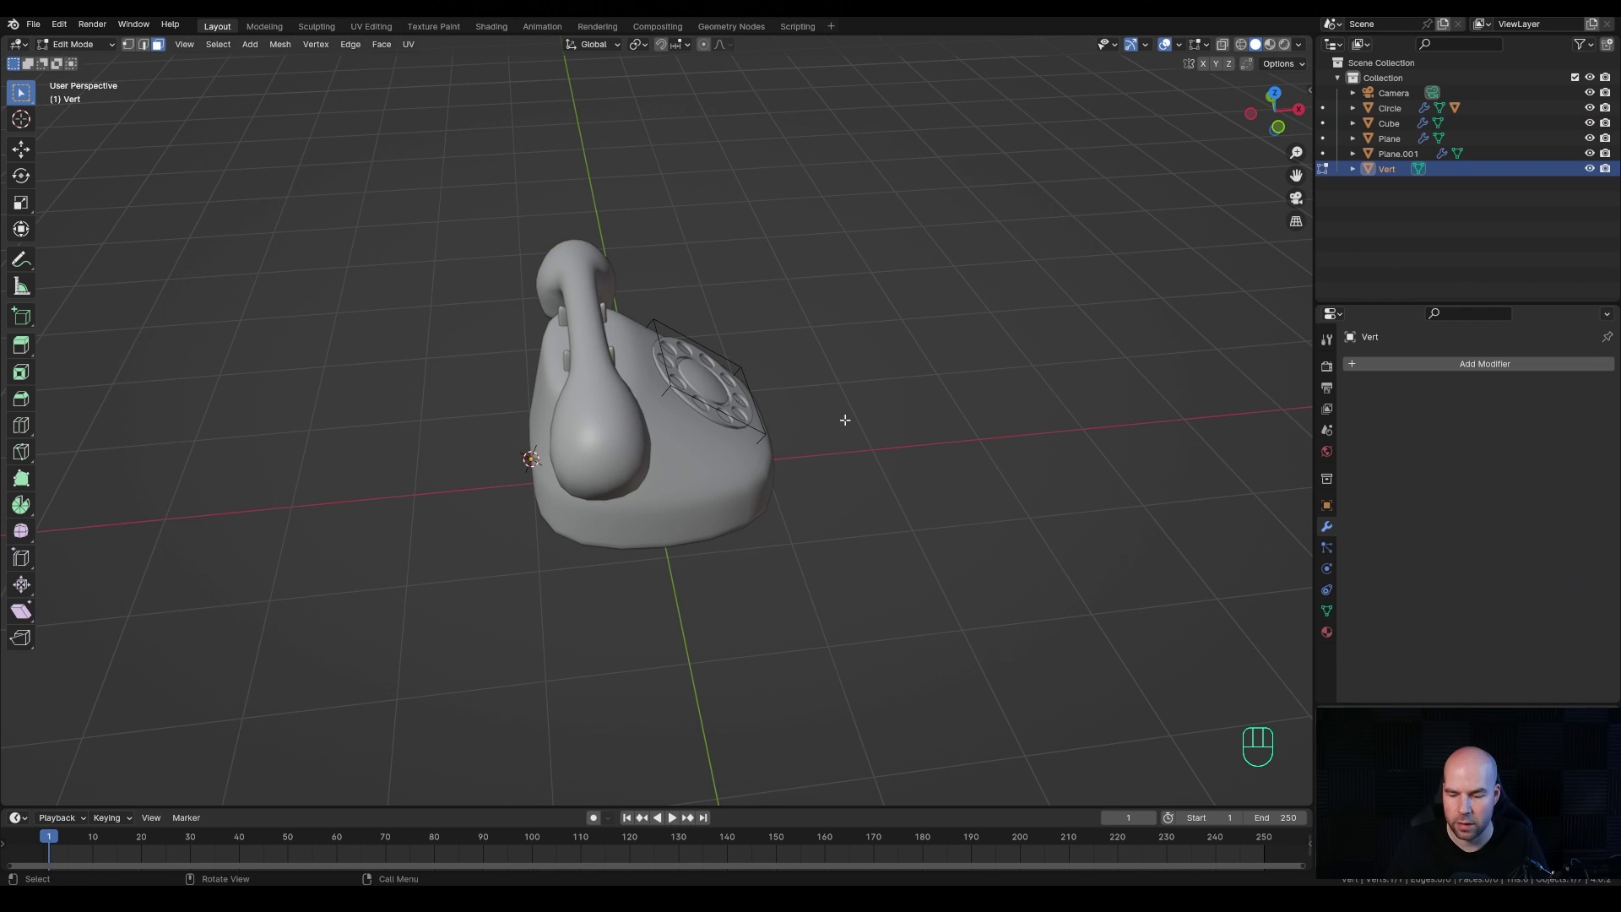
{"action": "key", "text": "KP_7"}
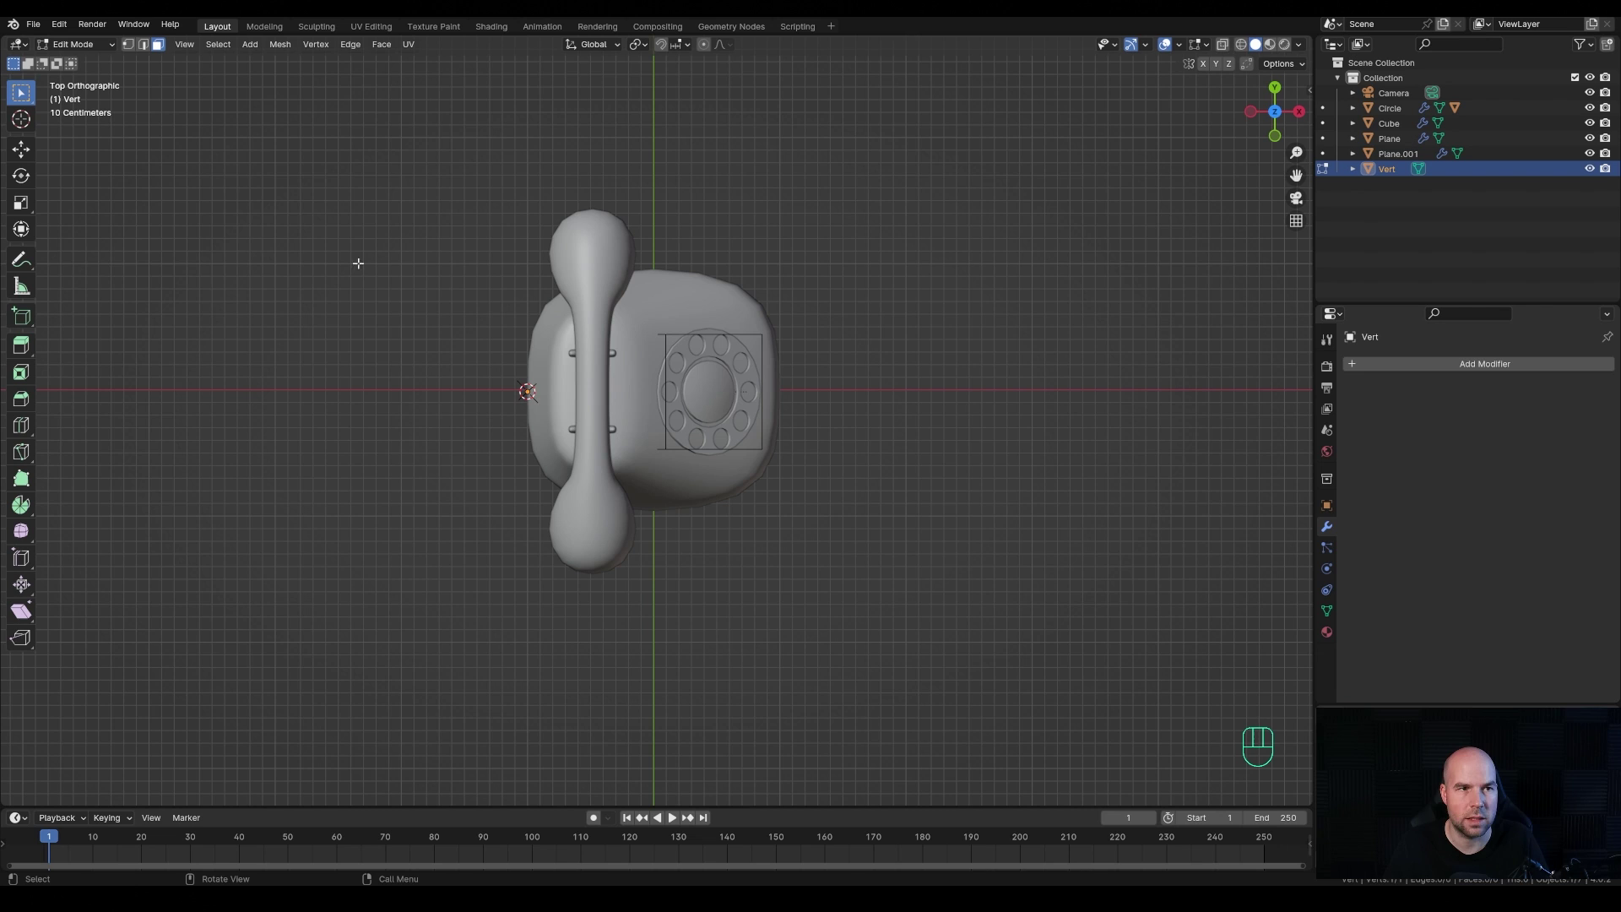
{"action": "key", "text": "1"}
{"action": "key", "text": "ctrl+z"}
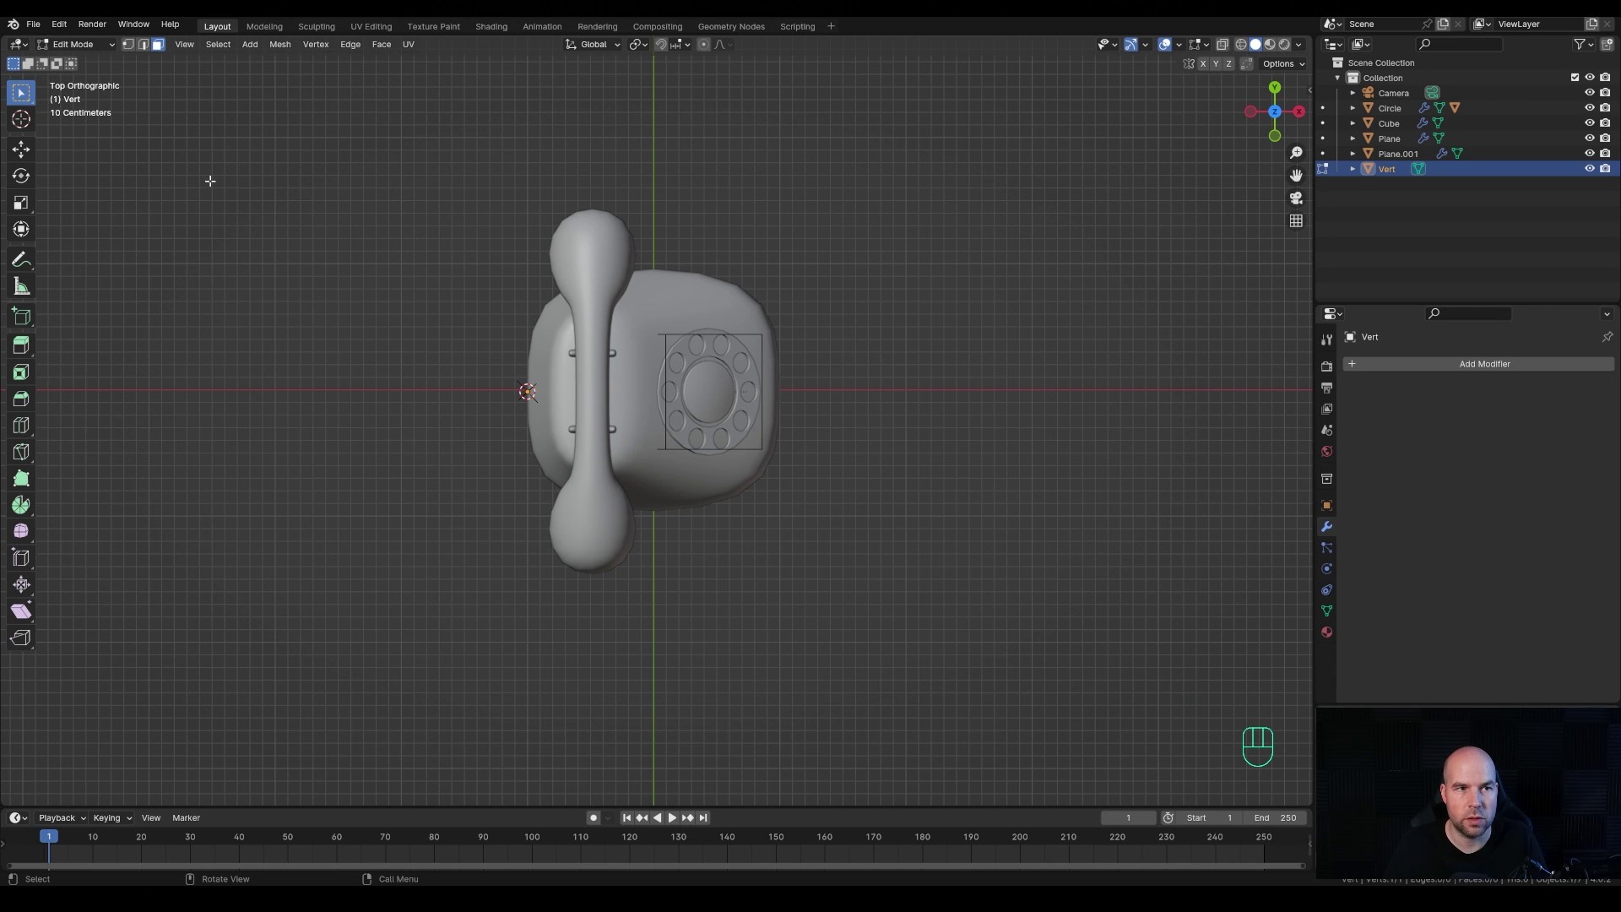
{"action": "key", "text": "1"}
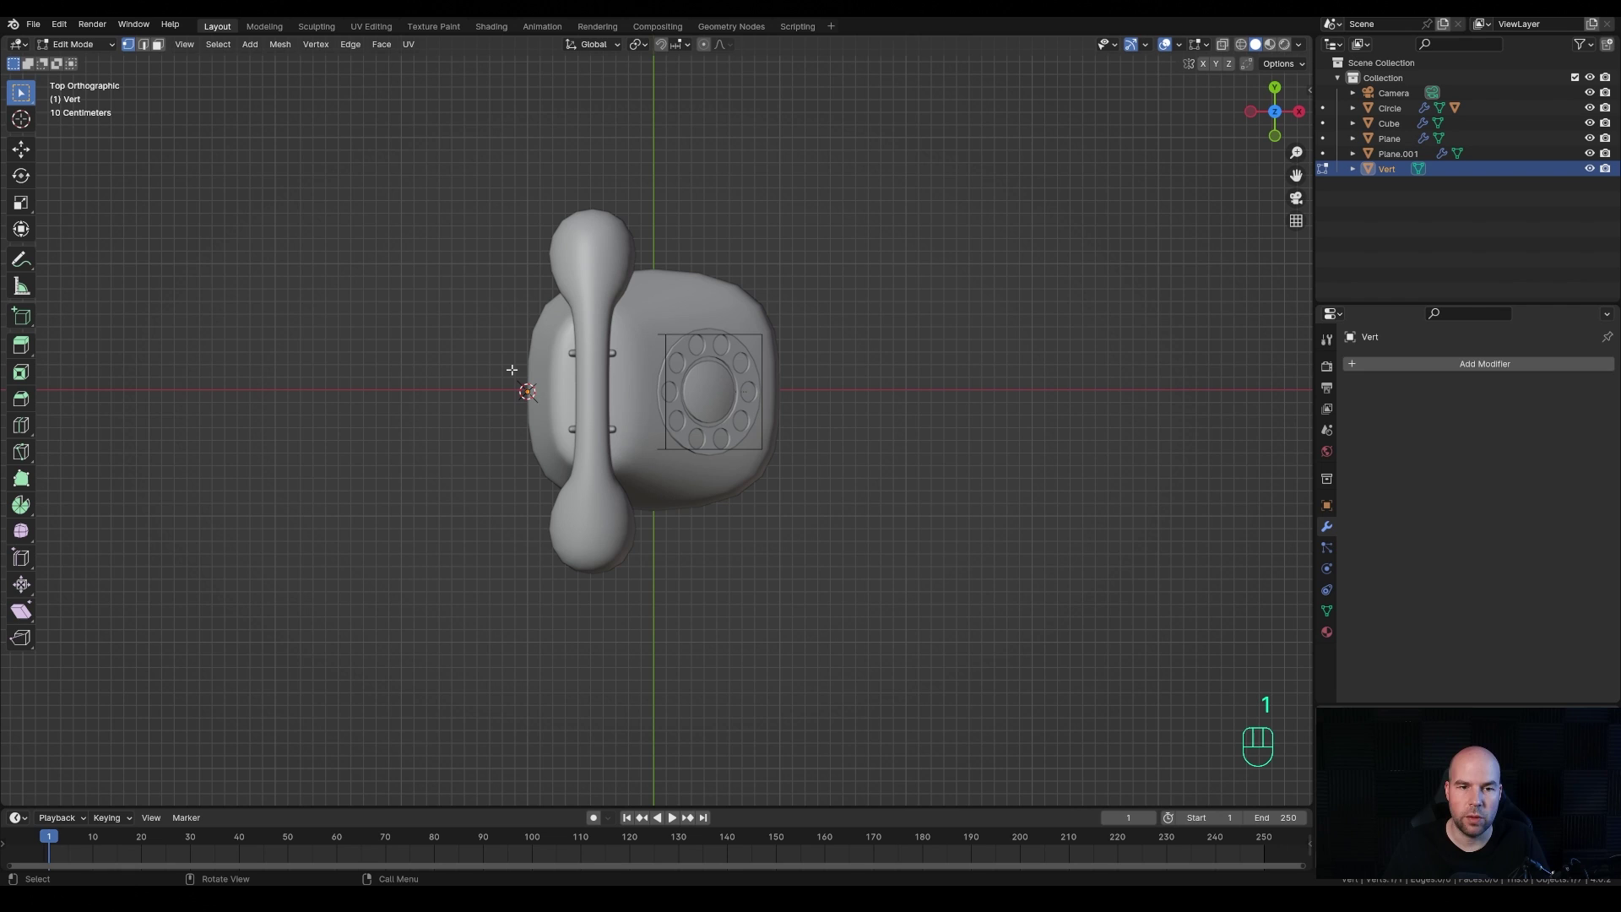
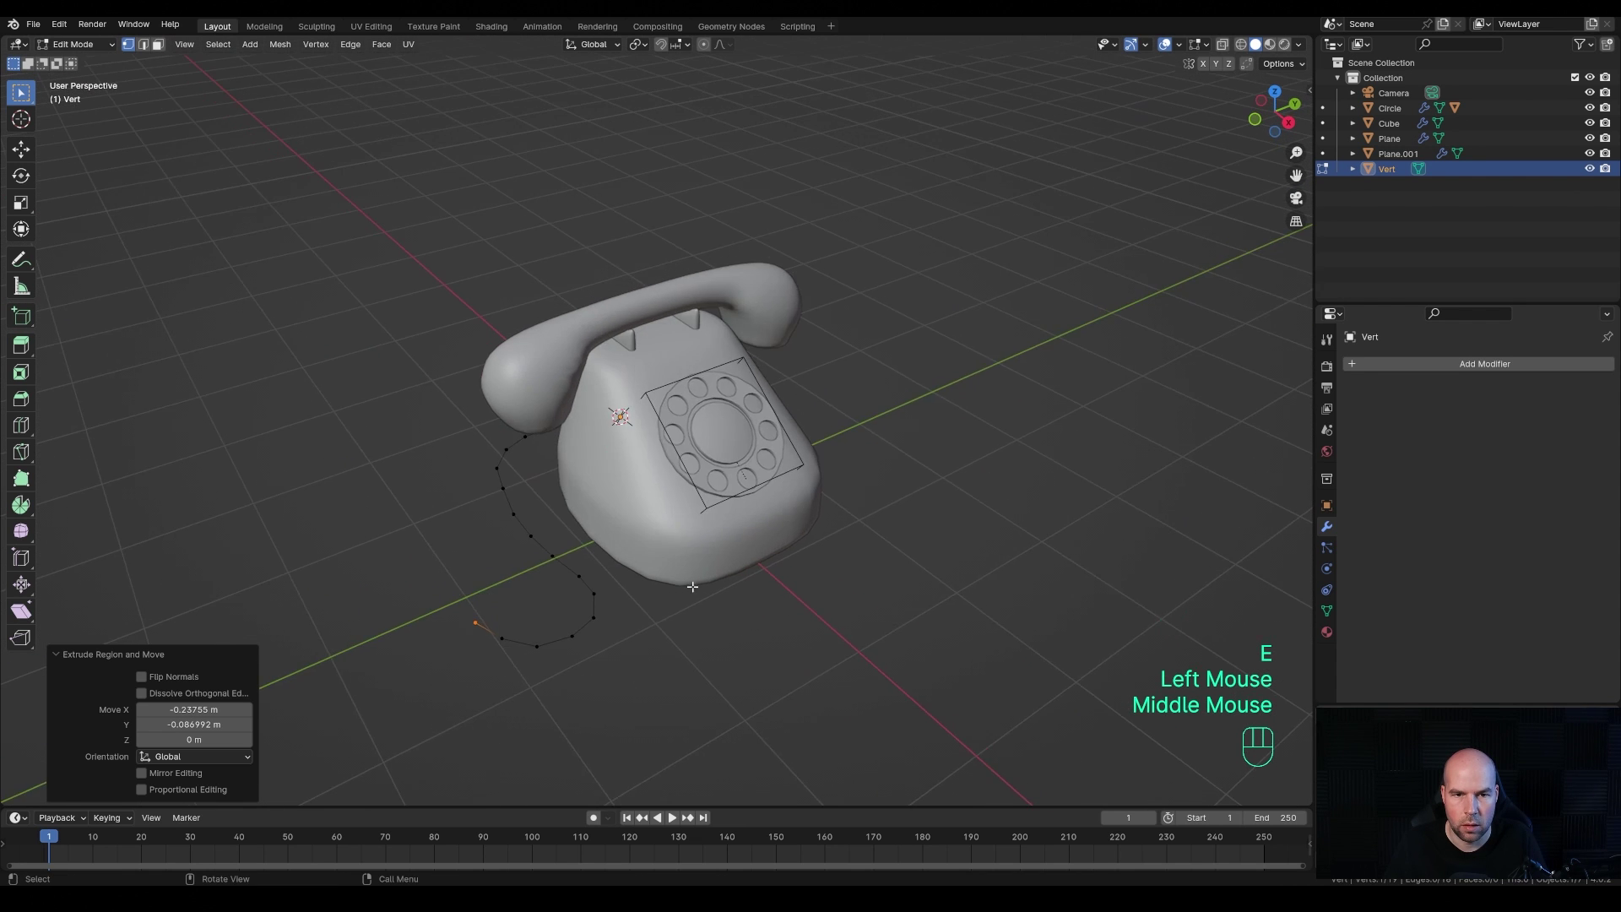
{"action": "scroll", "scroll_direction": "down", "scroll_amount": 3}
{"action": "scroll", "scroll_direction": "up", "scroll_amount": 3}
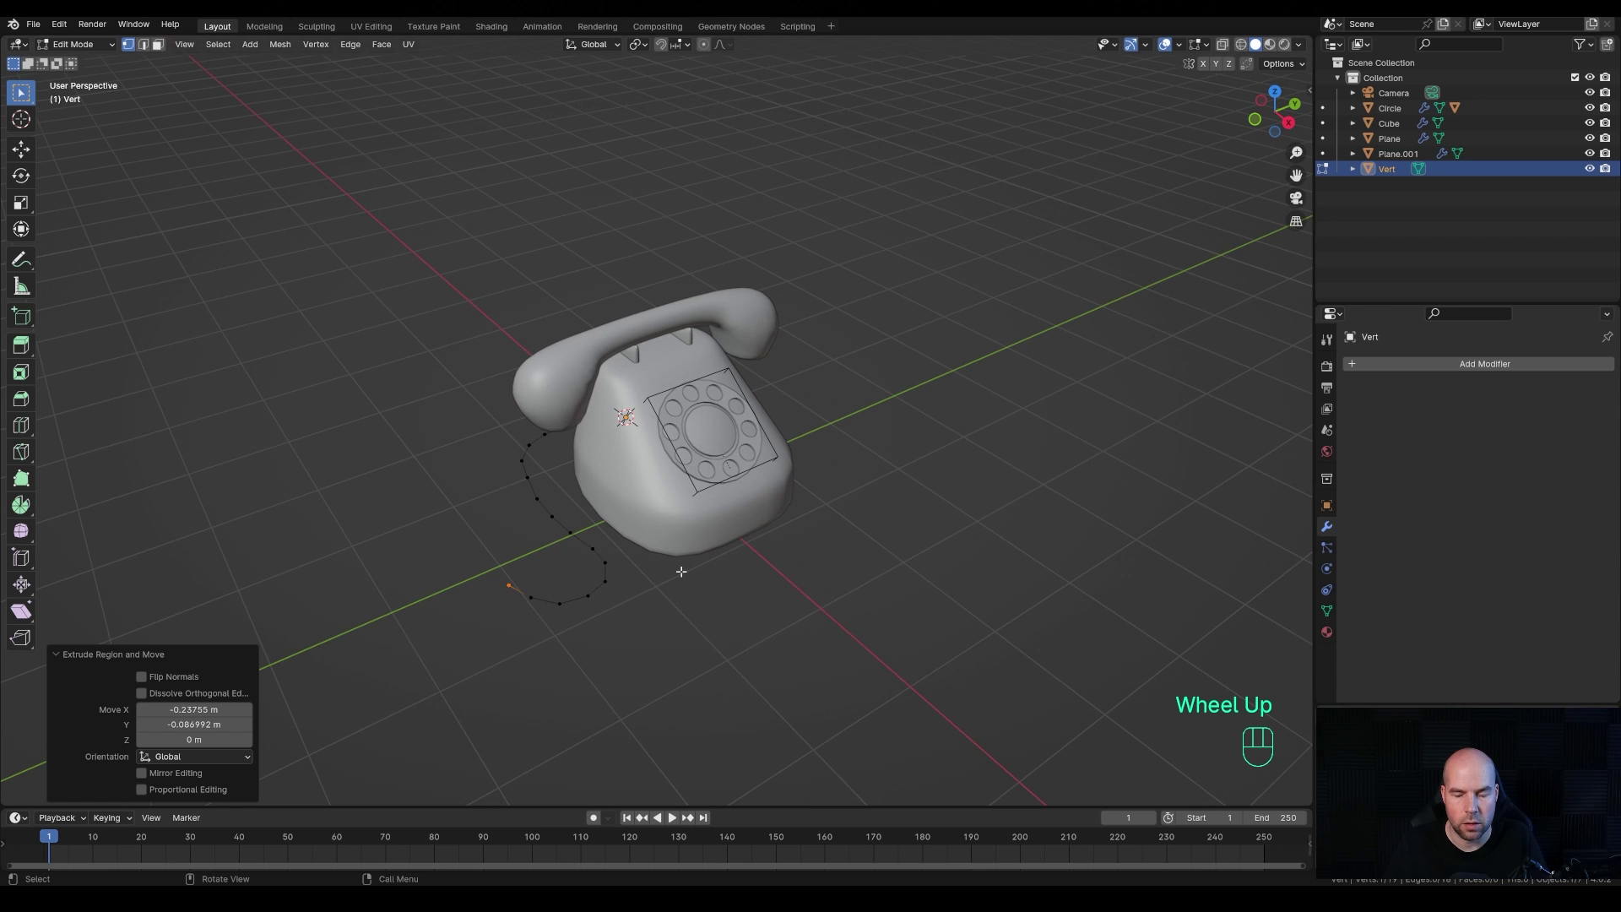
{"action": "key", "text": "KP_7"}
{"action": "key", "text": "e"}
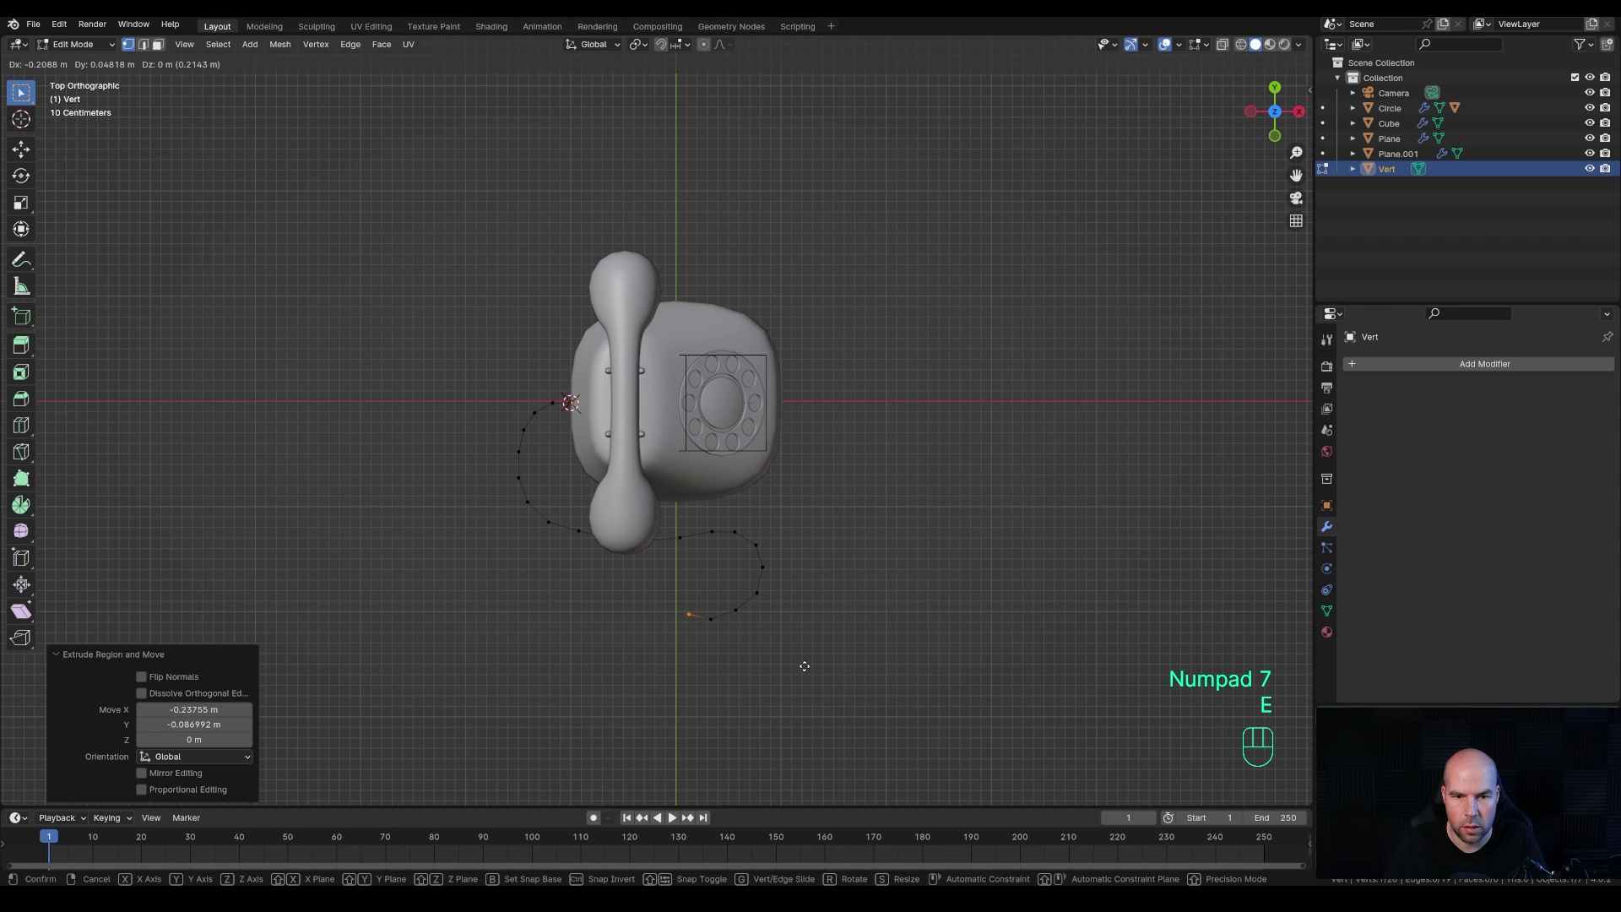
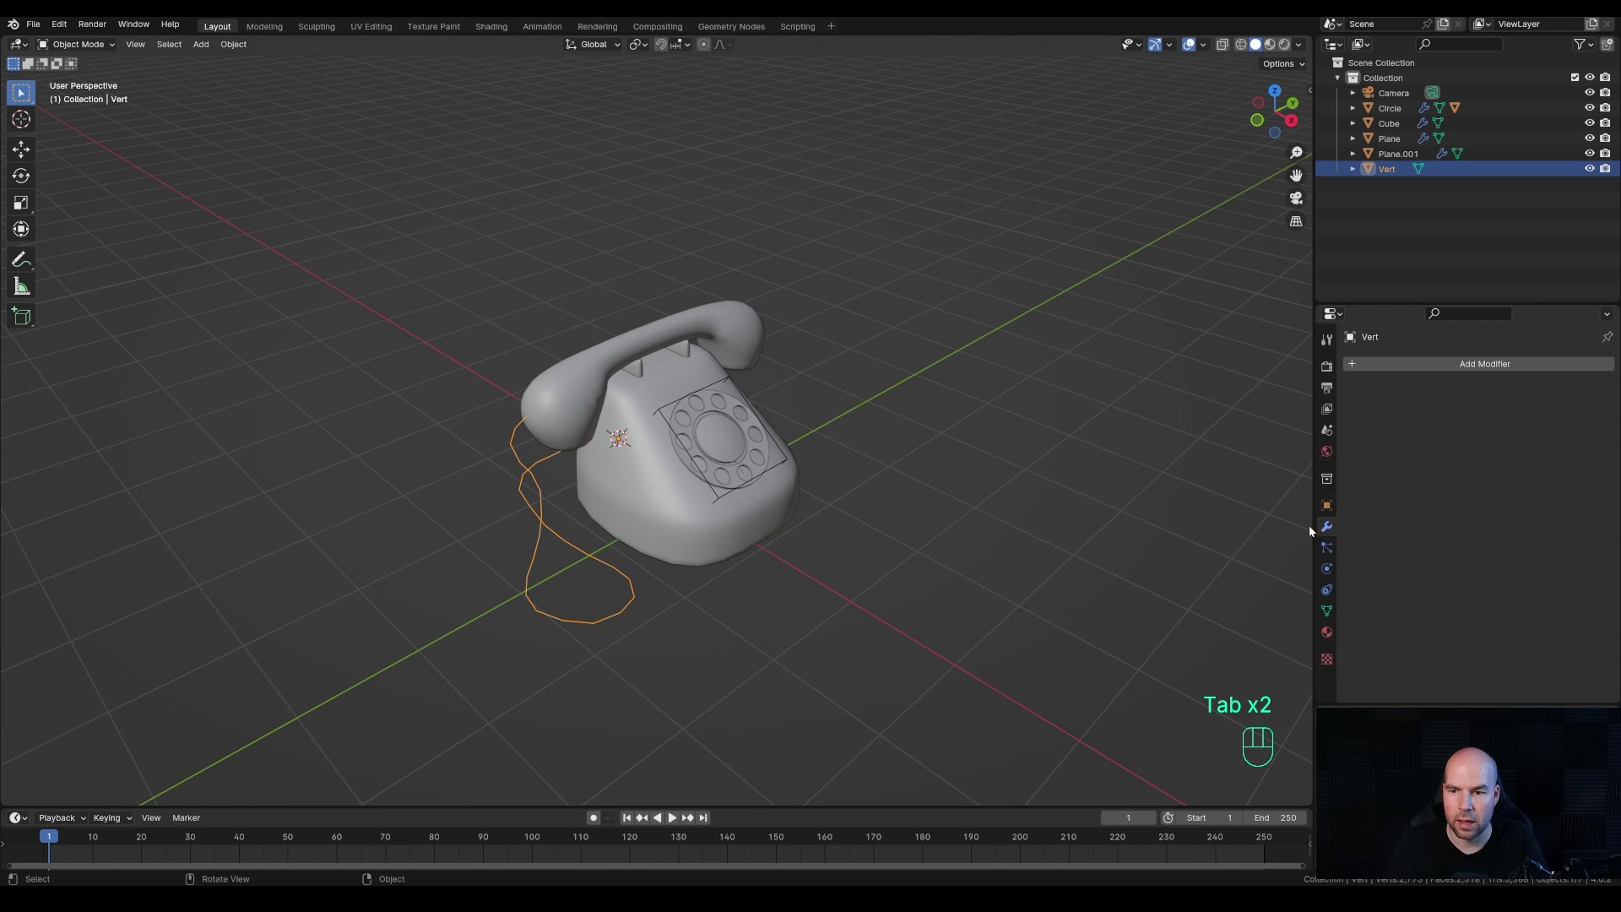
- Give the cord path a Subdivision Surface modifier and convert it into a curve object
{"action": "left_click_drag", "start_coordinate": [1376, 370], "coordinate": [1473, 567]}
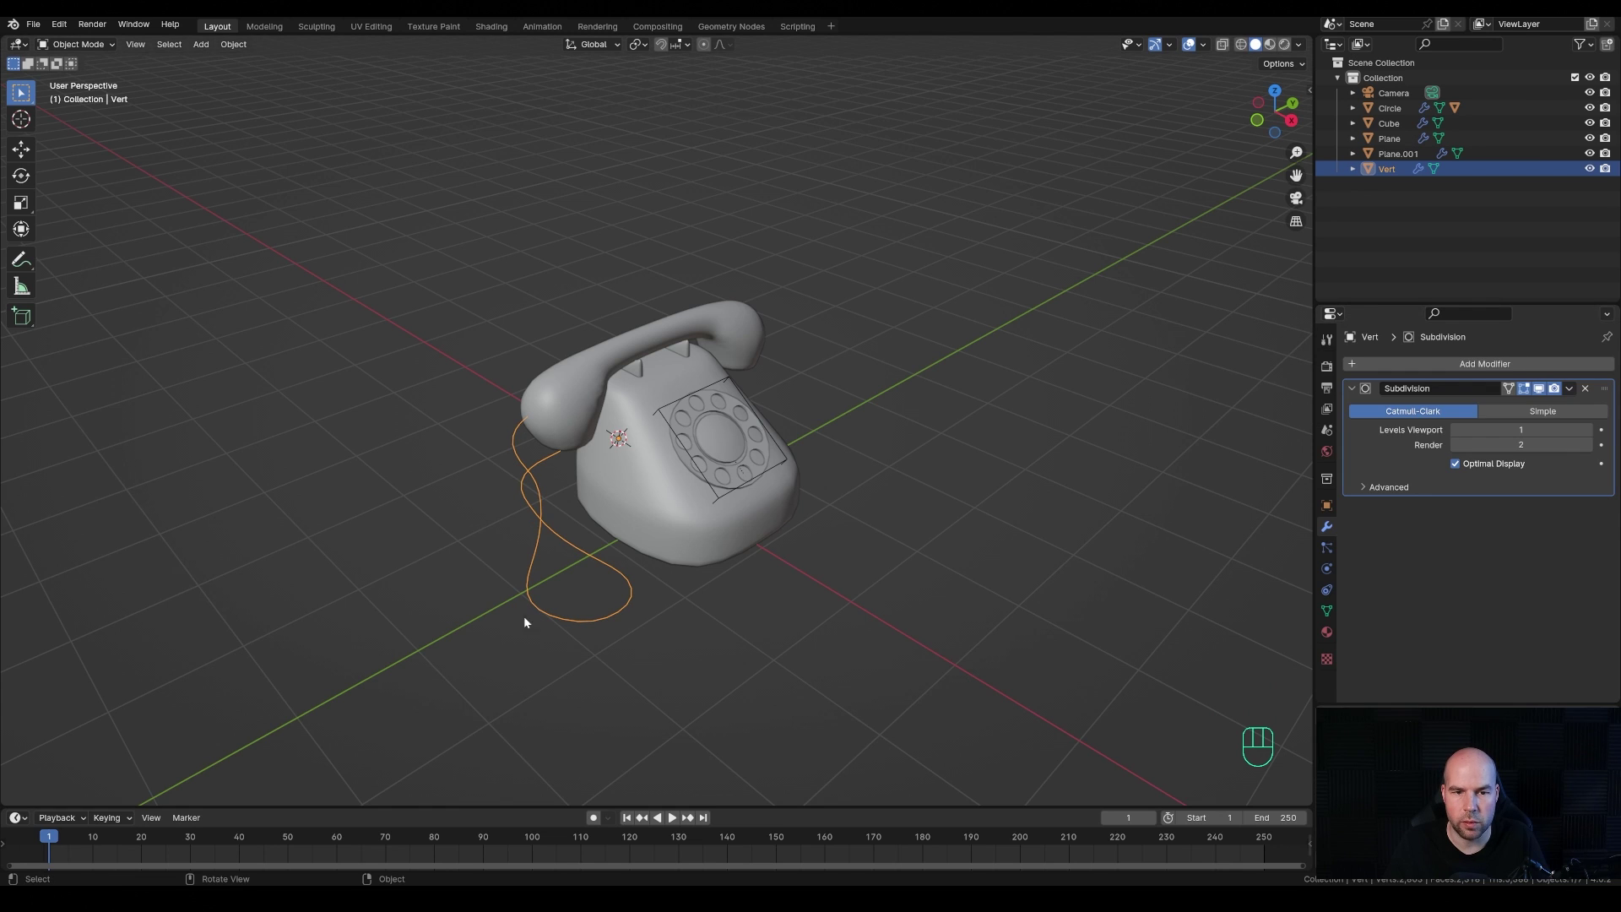
{"action": "left_click_drag", "start_coordinate": [620, 519], "coordinate": [698, 573]}
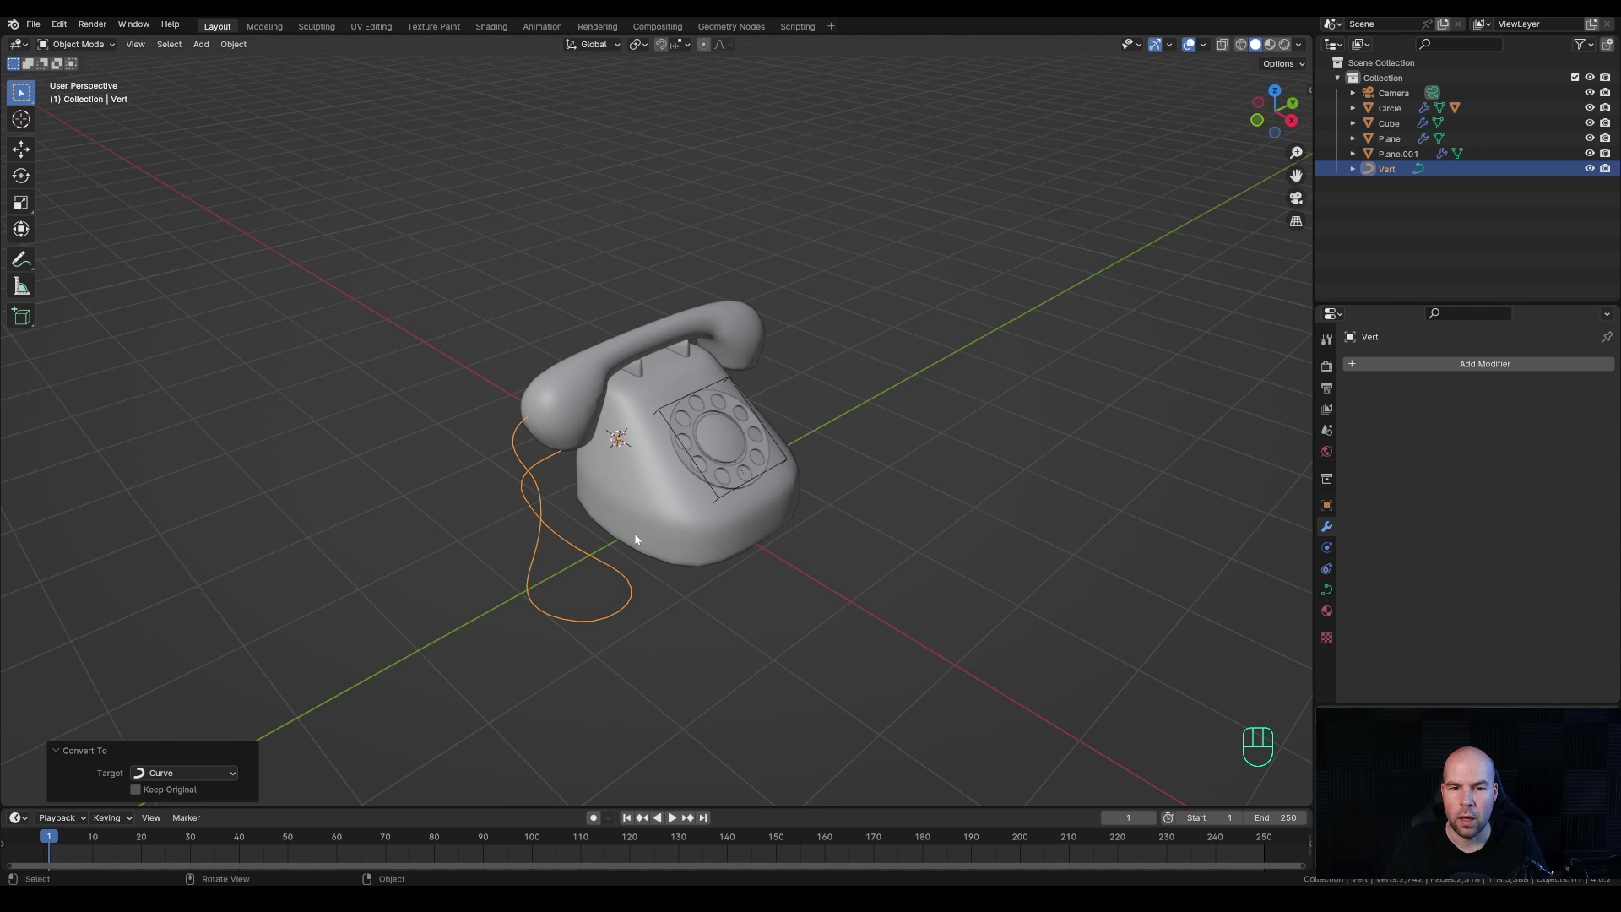
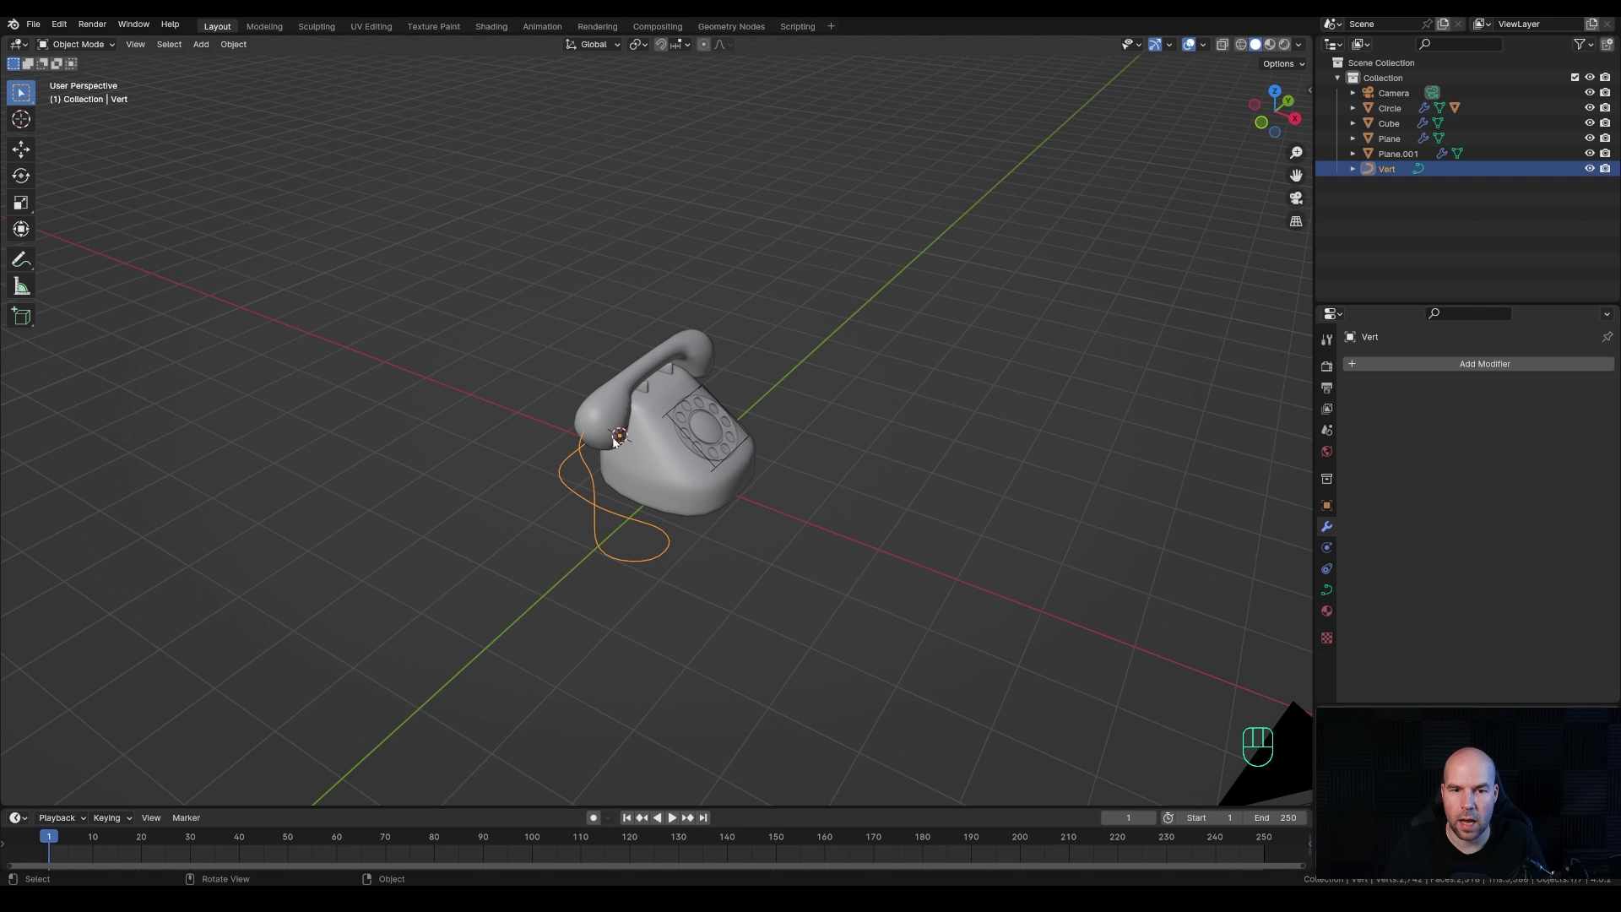
- Hide the telephone meshes with H so only the Vert curve shows, and enable the Extra Objects add-ons
{"action": "middle_click", "coordinate": [705, 434]}
{"action": "middle_click", "coordinate": [713, 509]}
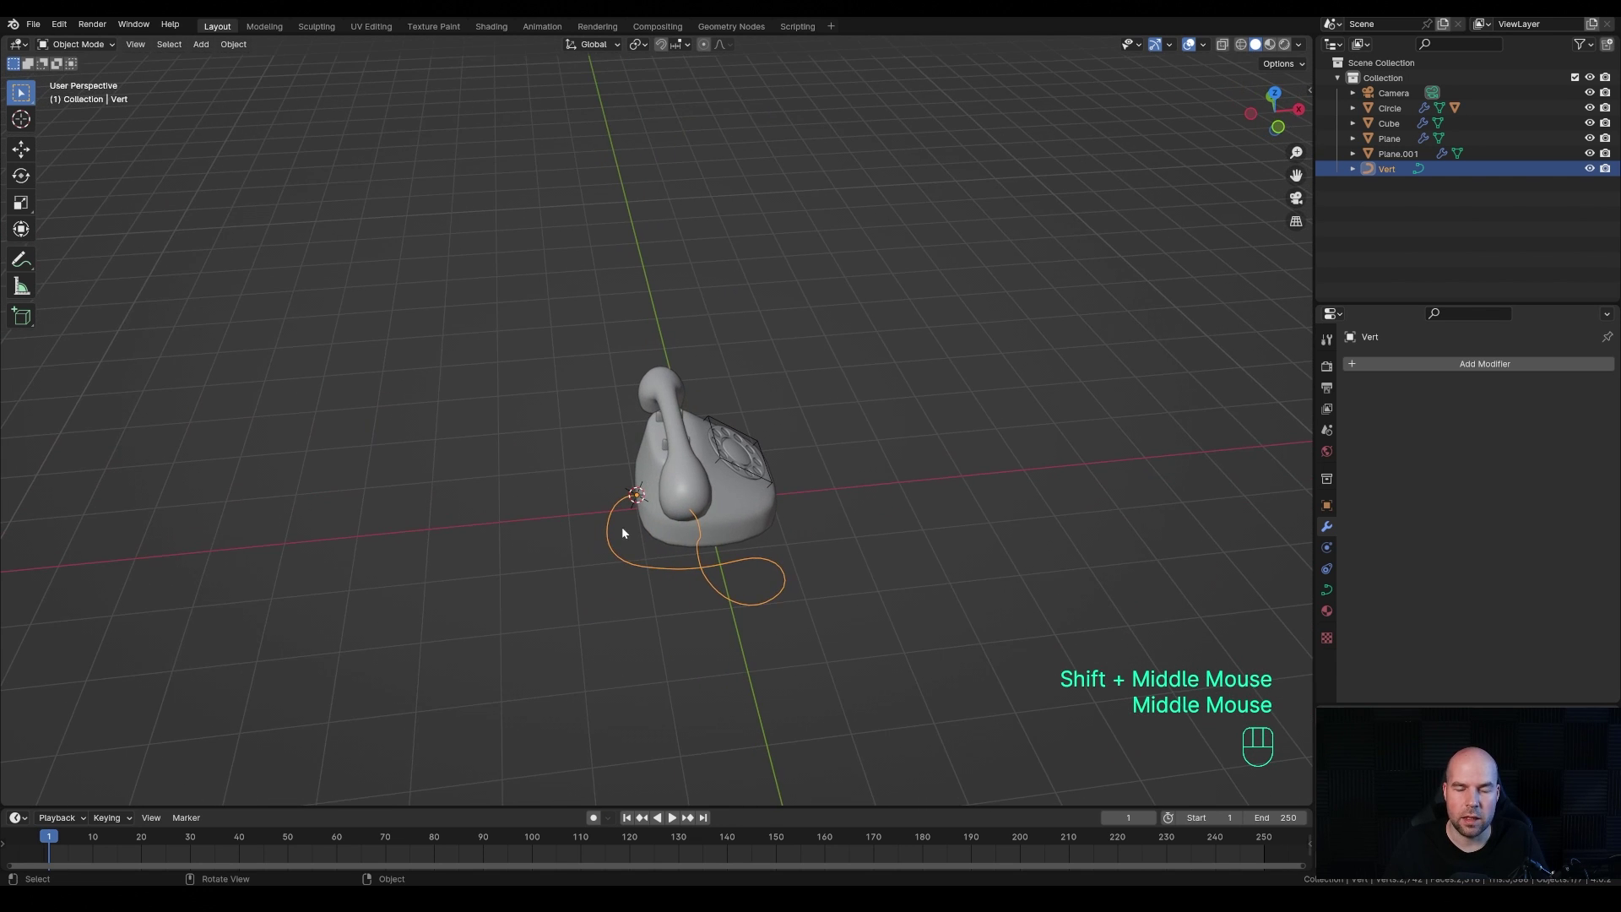
{"action": "scroll", "scroll_direction": "up", "scroll_amount": 3}
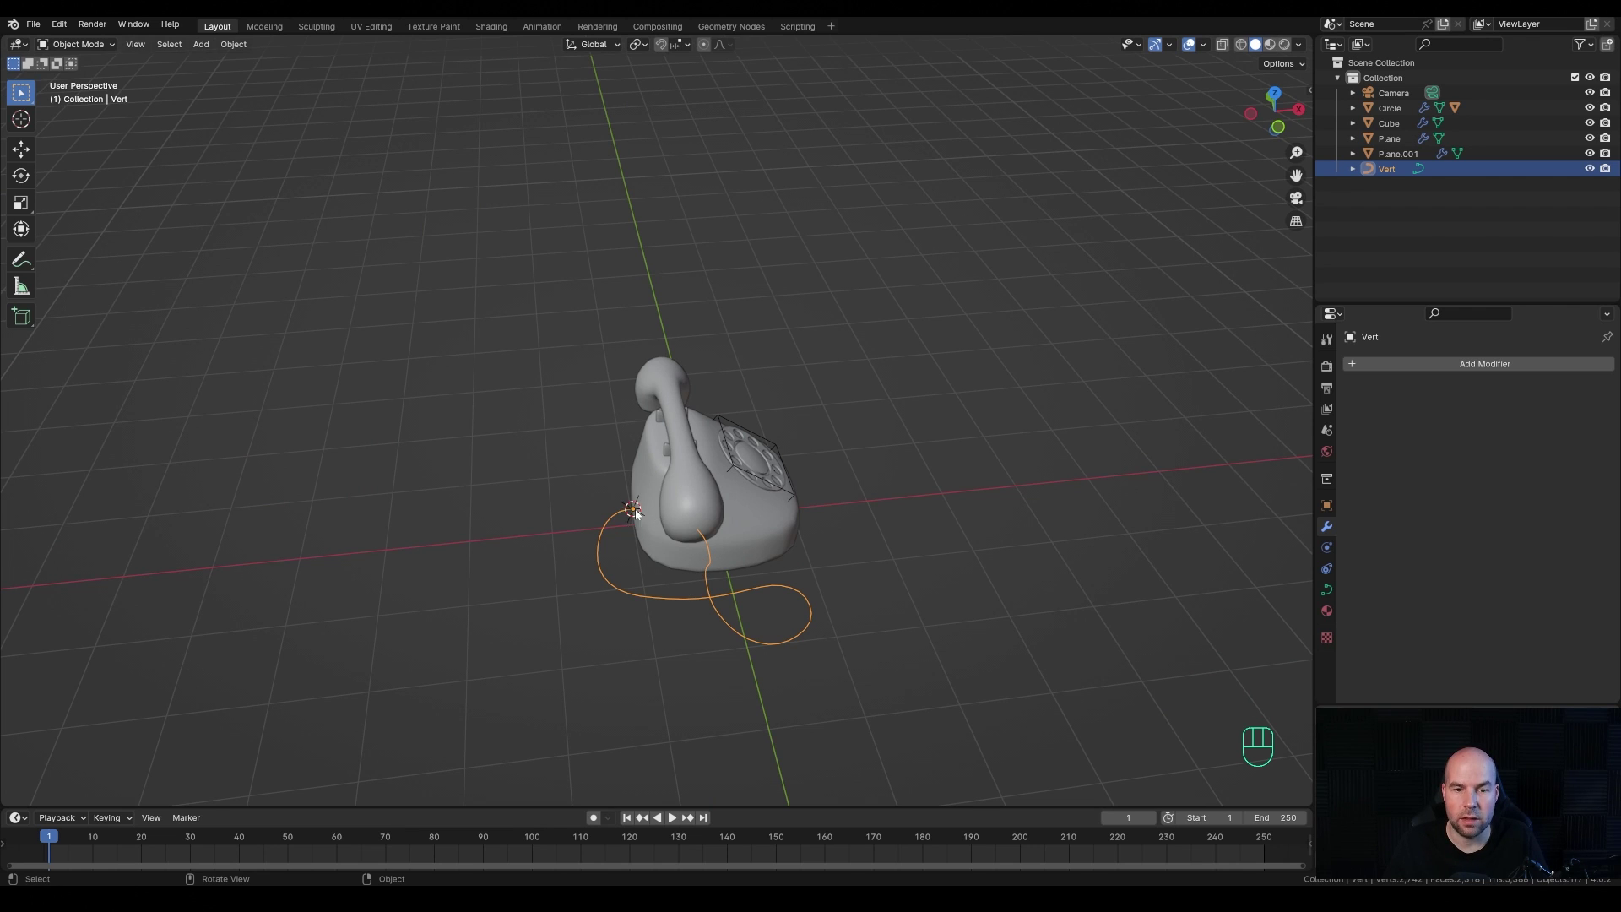
{"action": "left_click_drag", "start_coordinate": [674, 366], "coordinate": [814, 461]}
{"action": "key", "text": "h"}
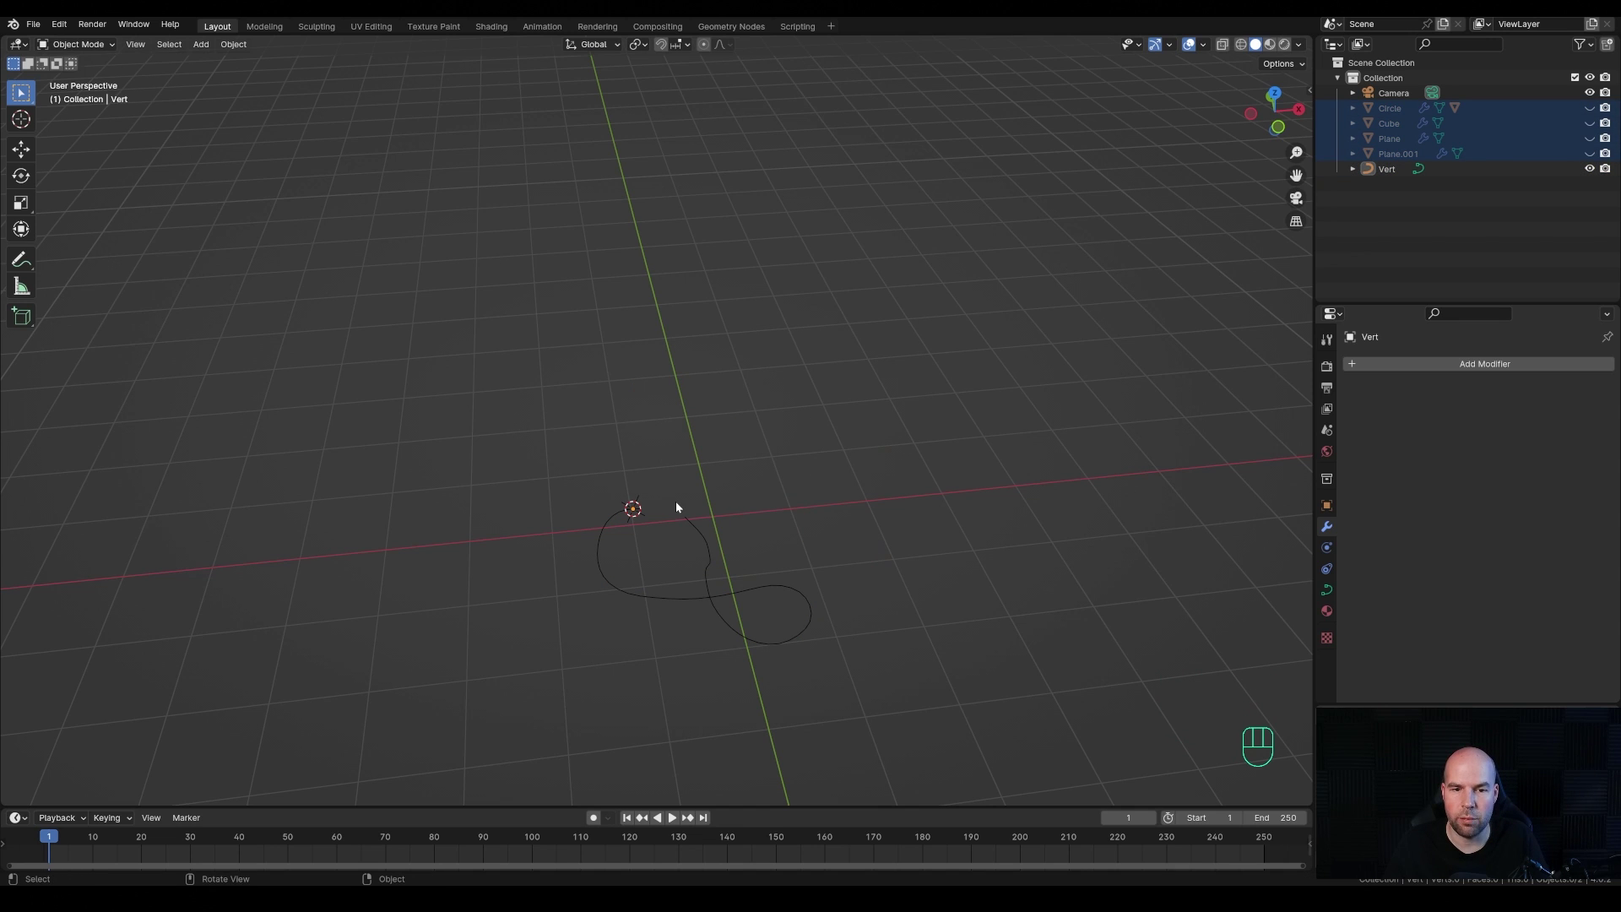
{"action": "left_click_drag", "start_coordinate": [62, 28], "coordinate": [86, 223]}
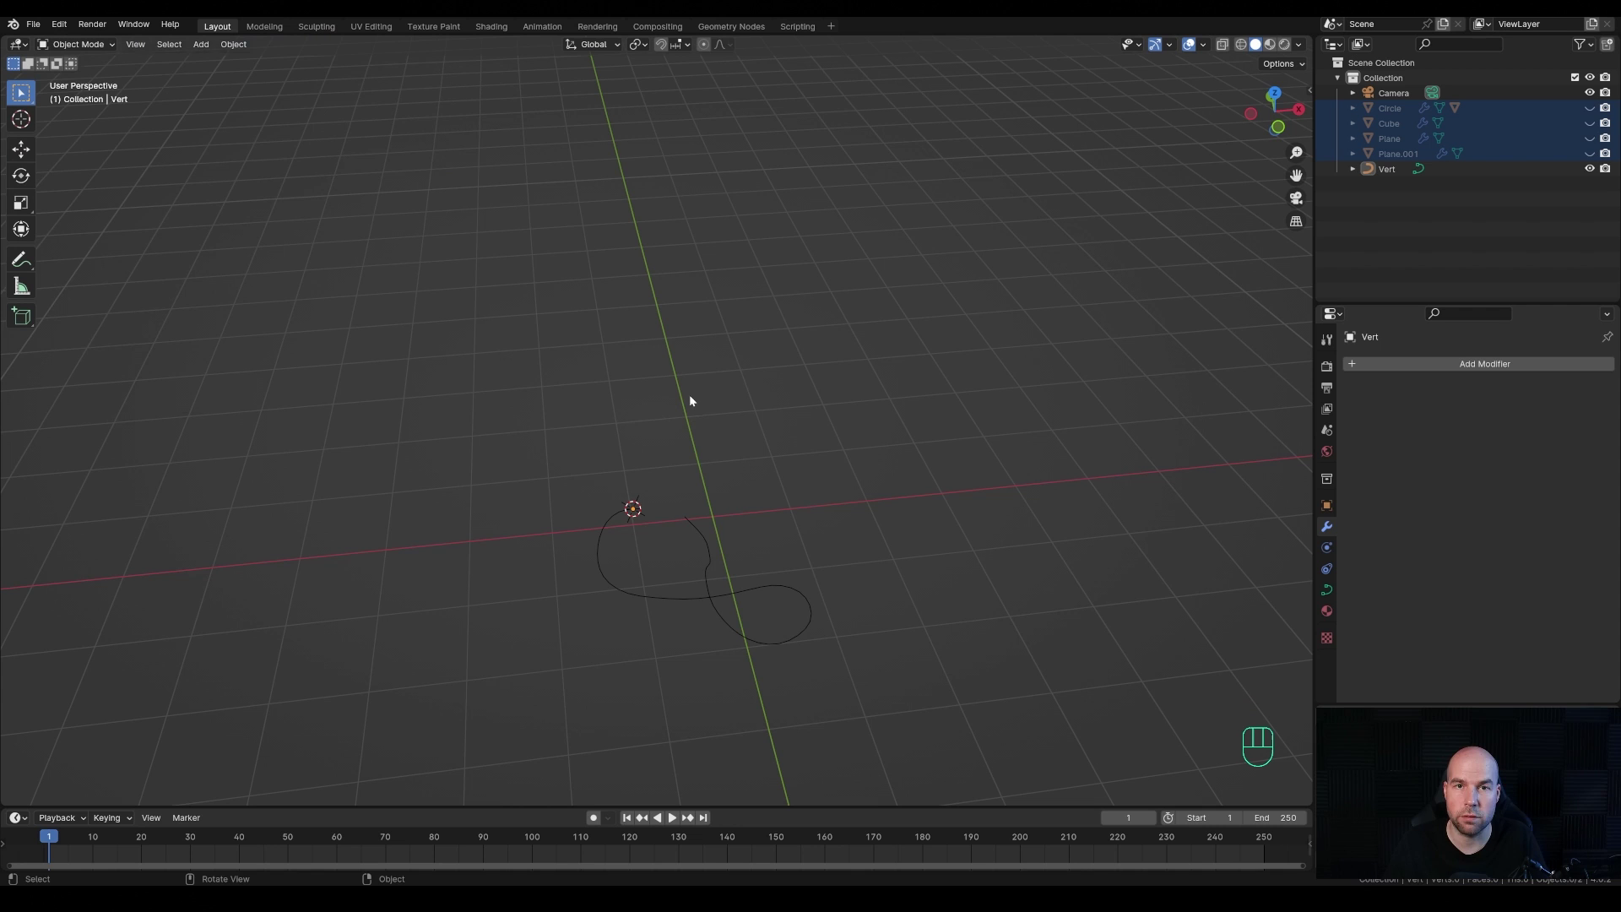
- Bring up the Shift+A add menu to reach Curve > Curve Spirals
{"action": "key", "text": "shift+a"}
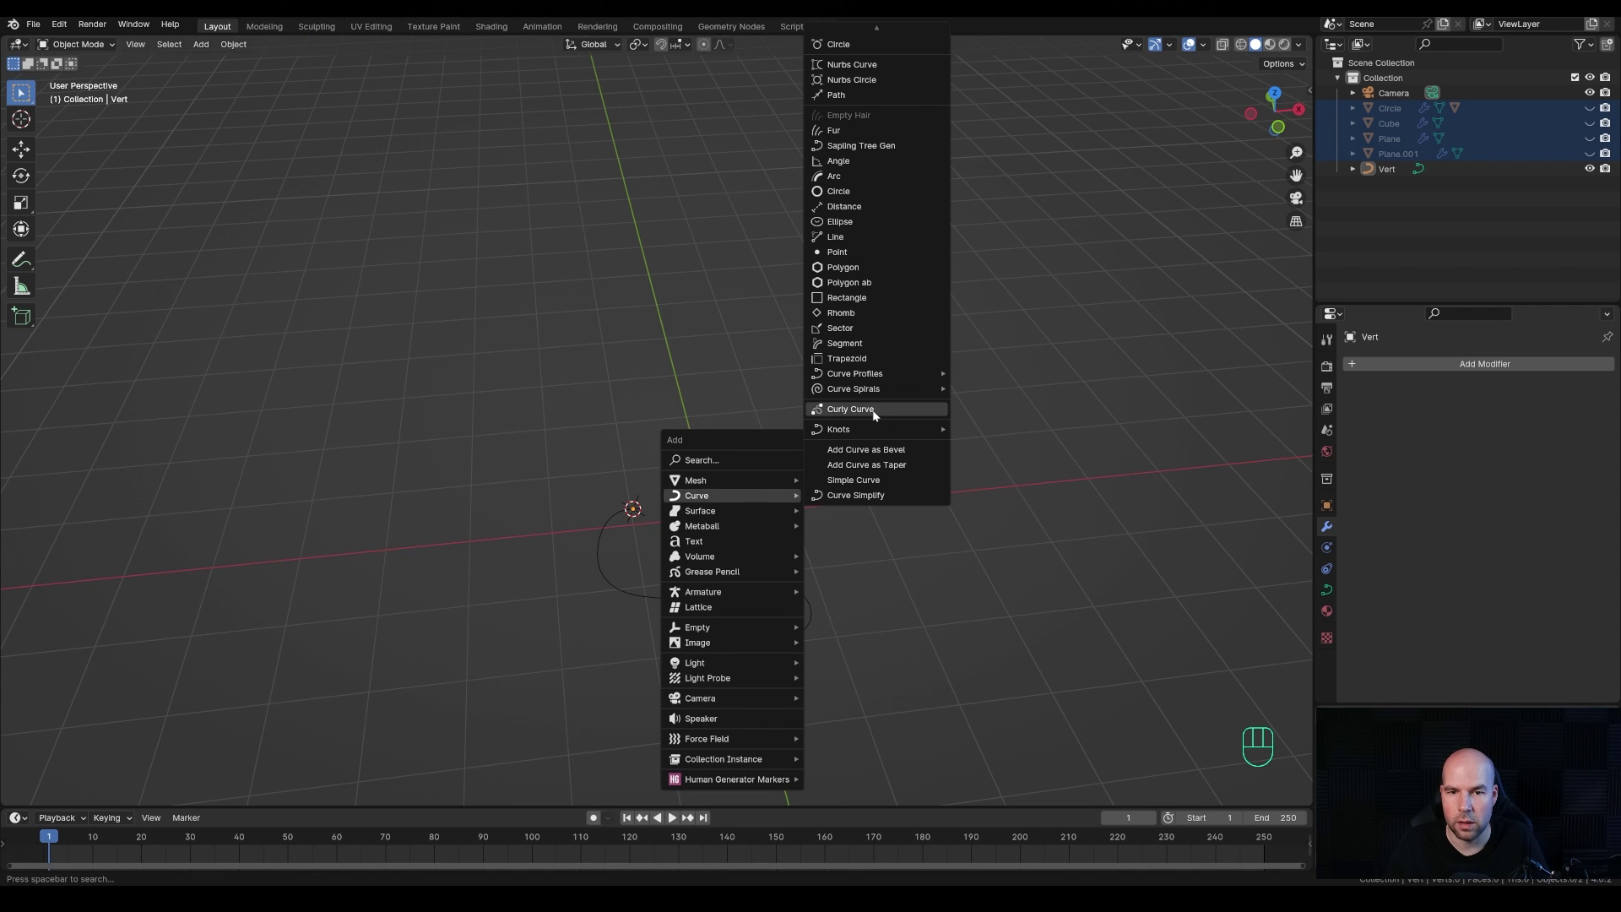
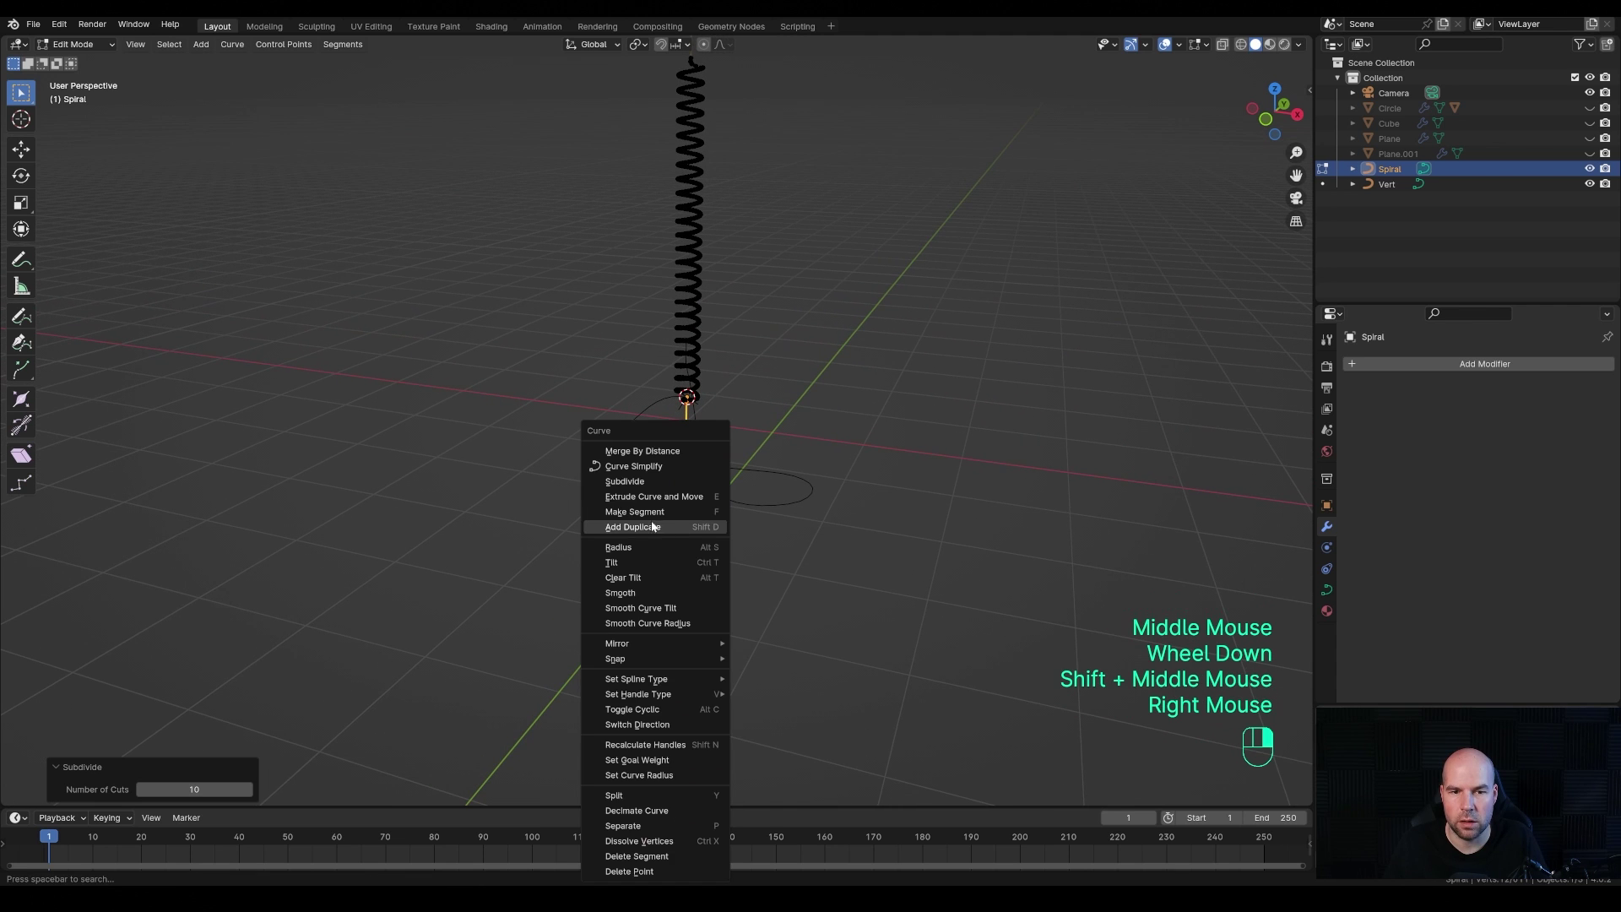
- Select all points of the Spiral in edit mode and view it straight from the front
{"action": "middle_click", "coordinate": [1120, 703]}
{"action": "left_click", "coordinate": [1120, 677]}
{"action": "right_click", "coordinate": [1119, 651]}
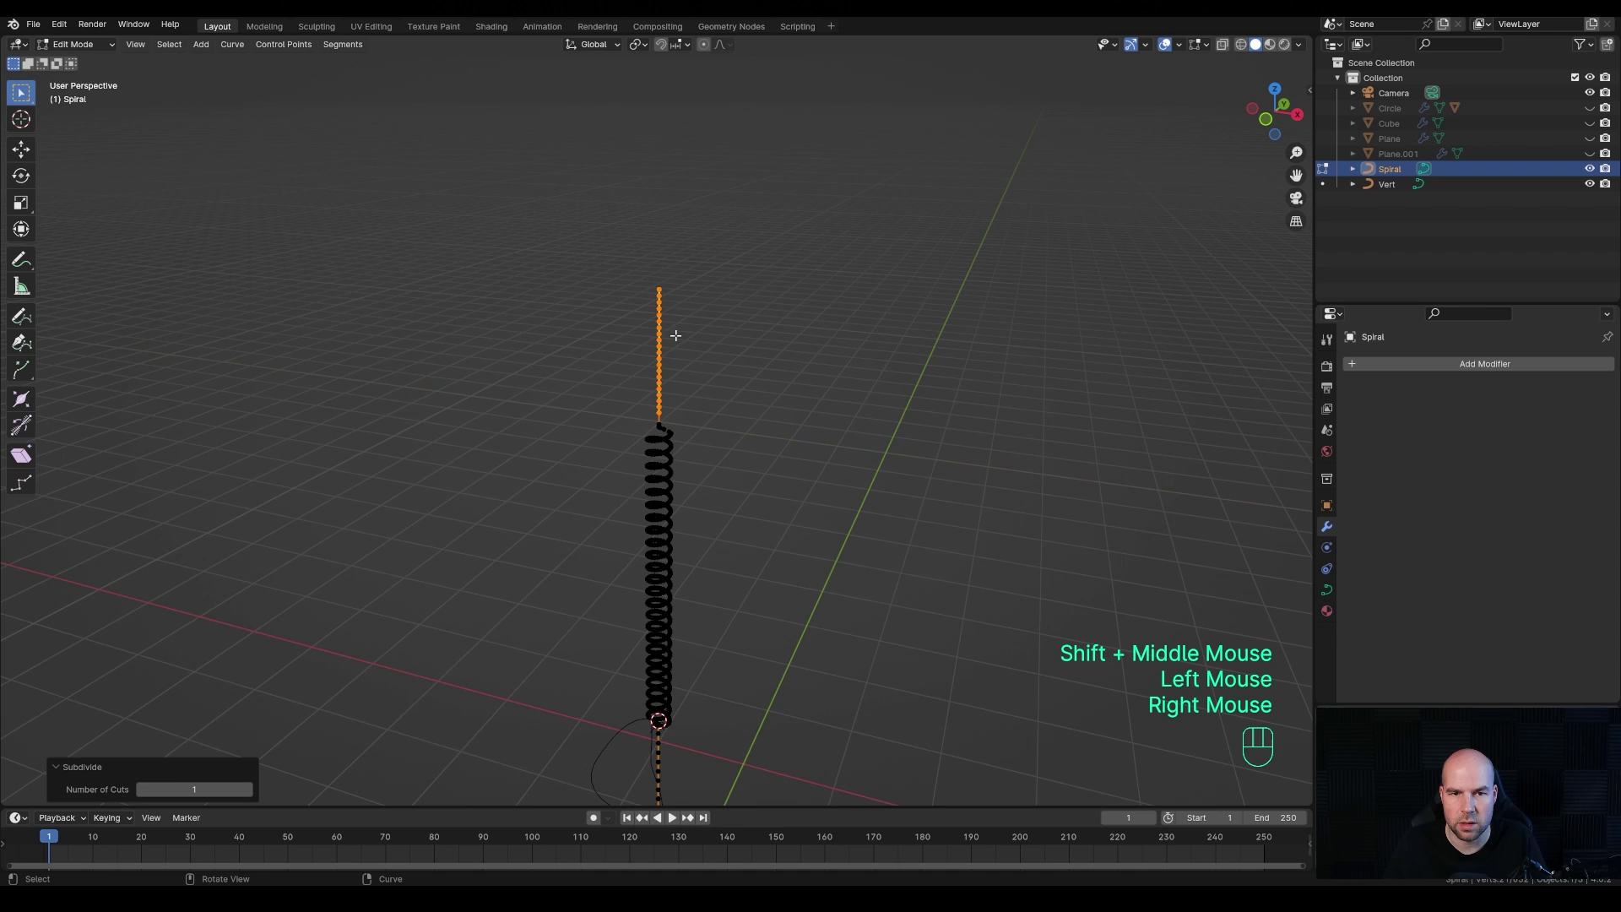
{"action": "middle_click", "coordinate": [1120, 703]}
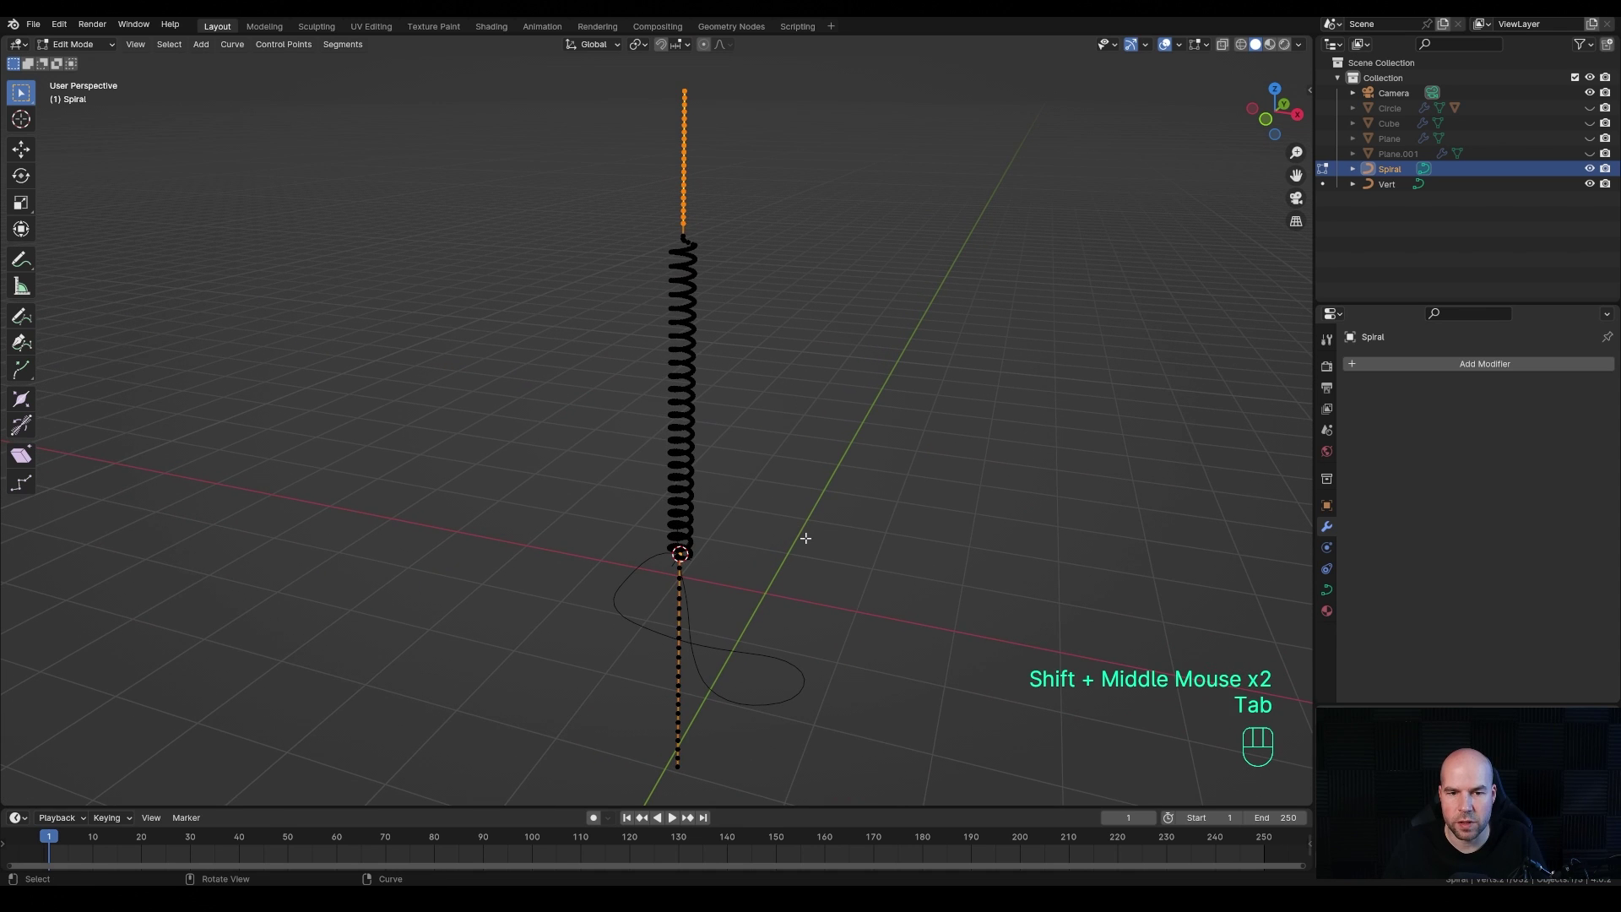
{"action": "key", "text": "Tab"}
{"action": "key", "text": "a"}
{"action": "middle_click", "coordinate": [1089, 650]}
{"action": "key", "text": "KP_1"}
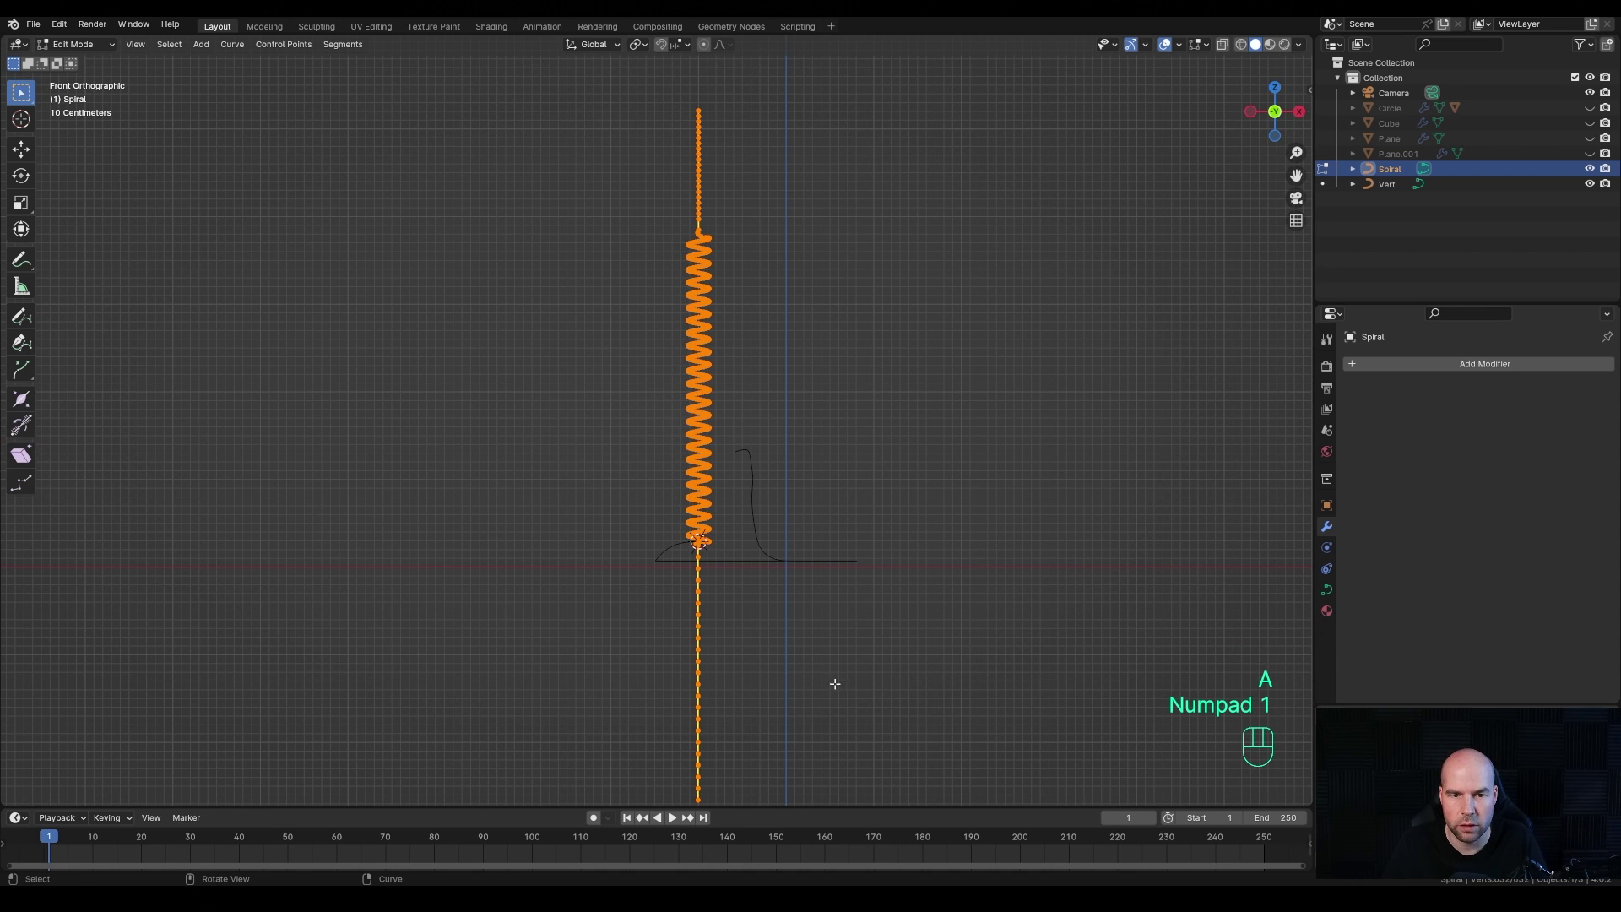
- Move the coil points about 2.96 m up along Z, leaving a straight lead below
{"action": "key", "text": "g"}
{"action": "key", "text": "z"}
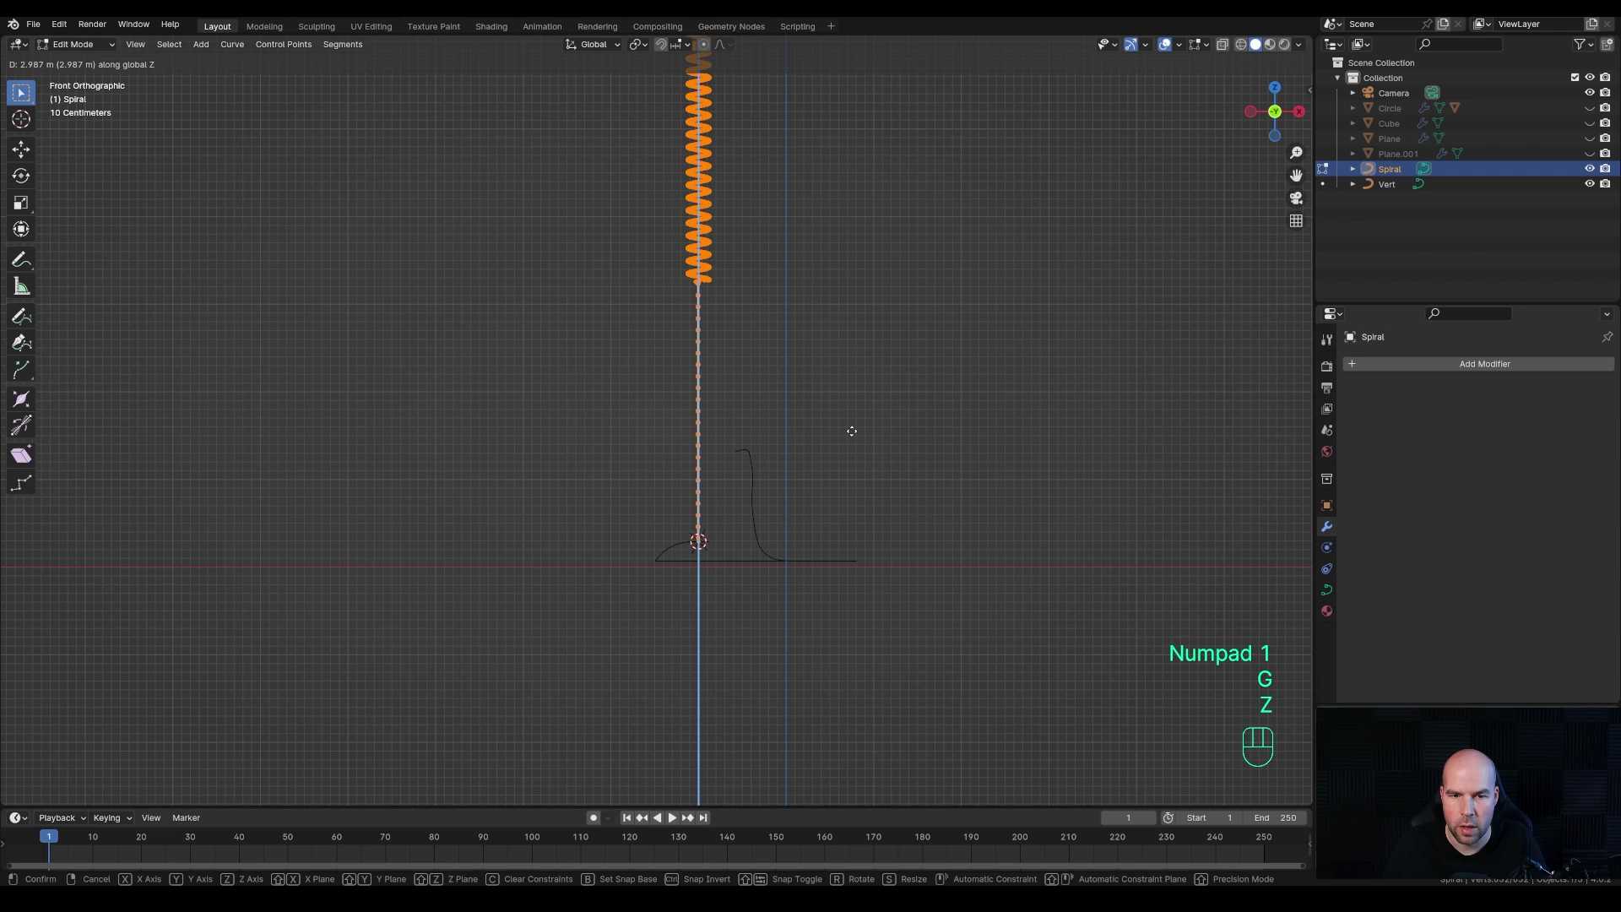
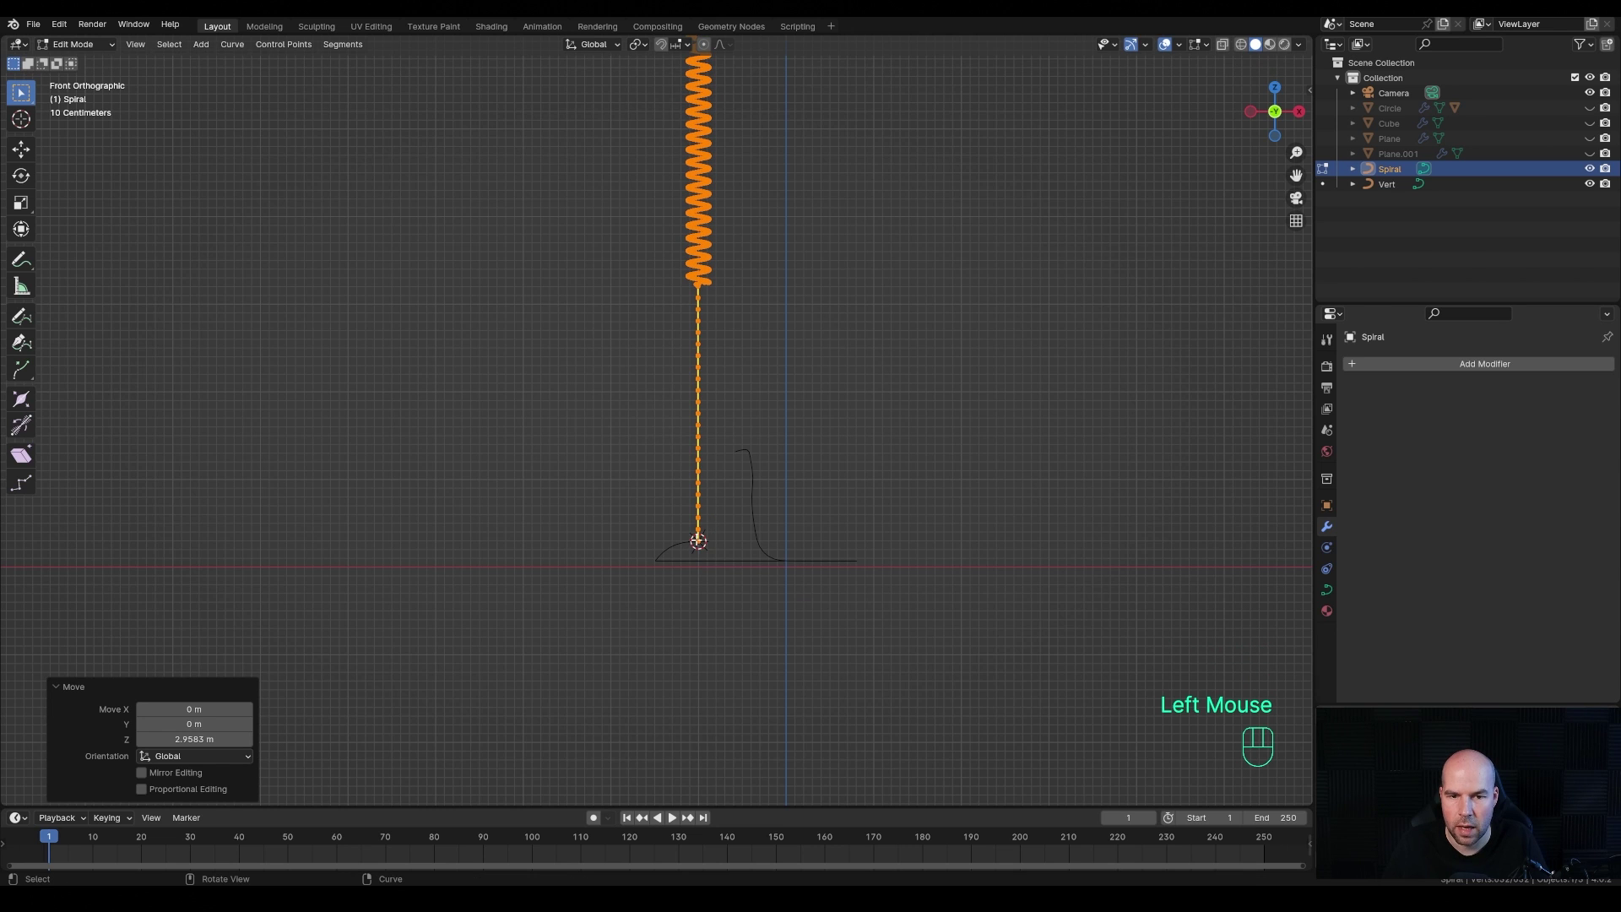
{"action": "scroll", "scroll_direction": "down", "scroll_amount": 3}
{"action": "left_click_drag", "start_coordinate": [1119, 702], "coordinate": [1119, 703]}
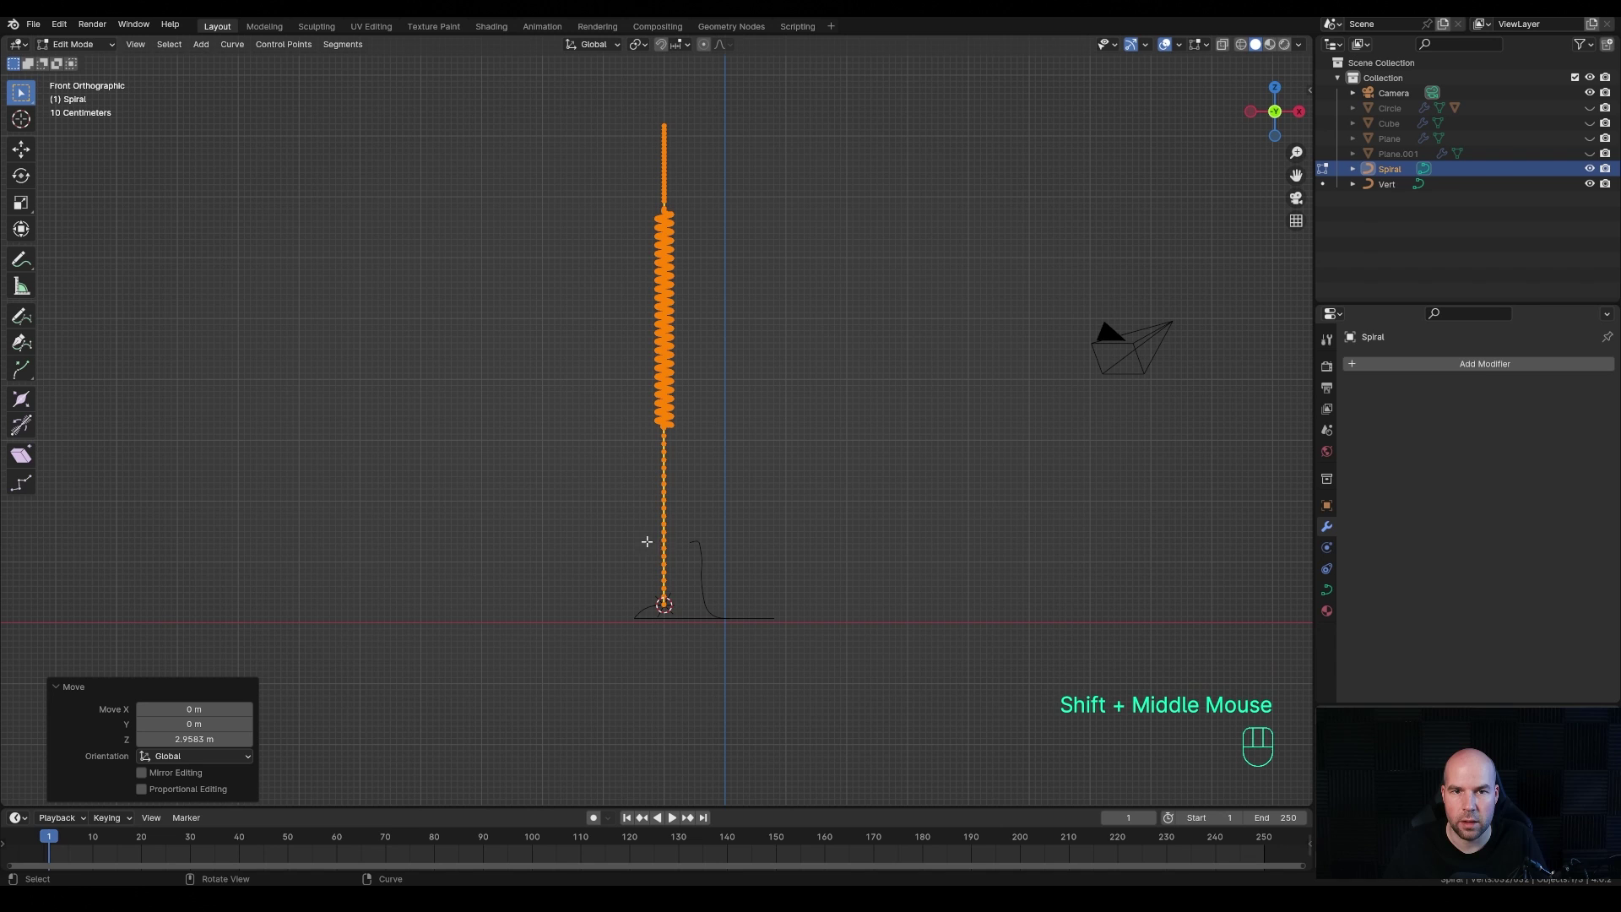
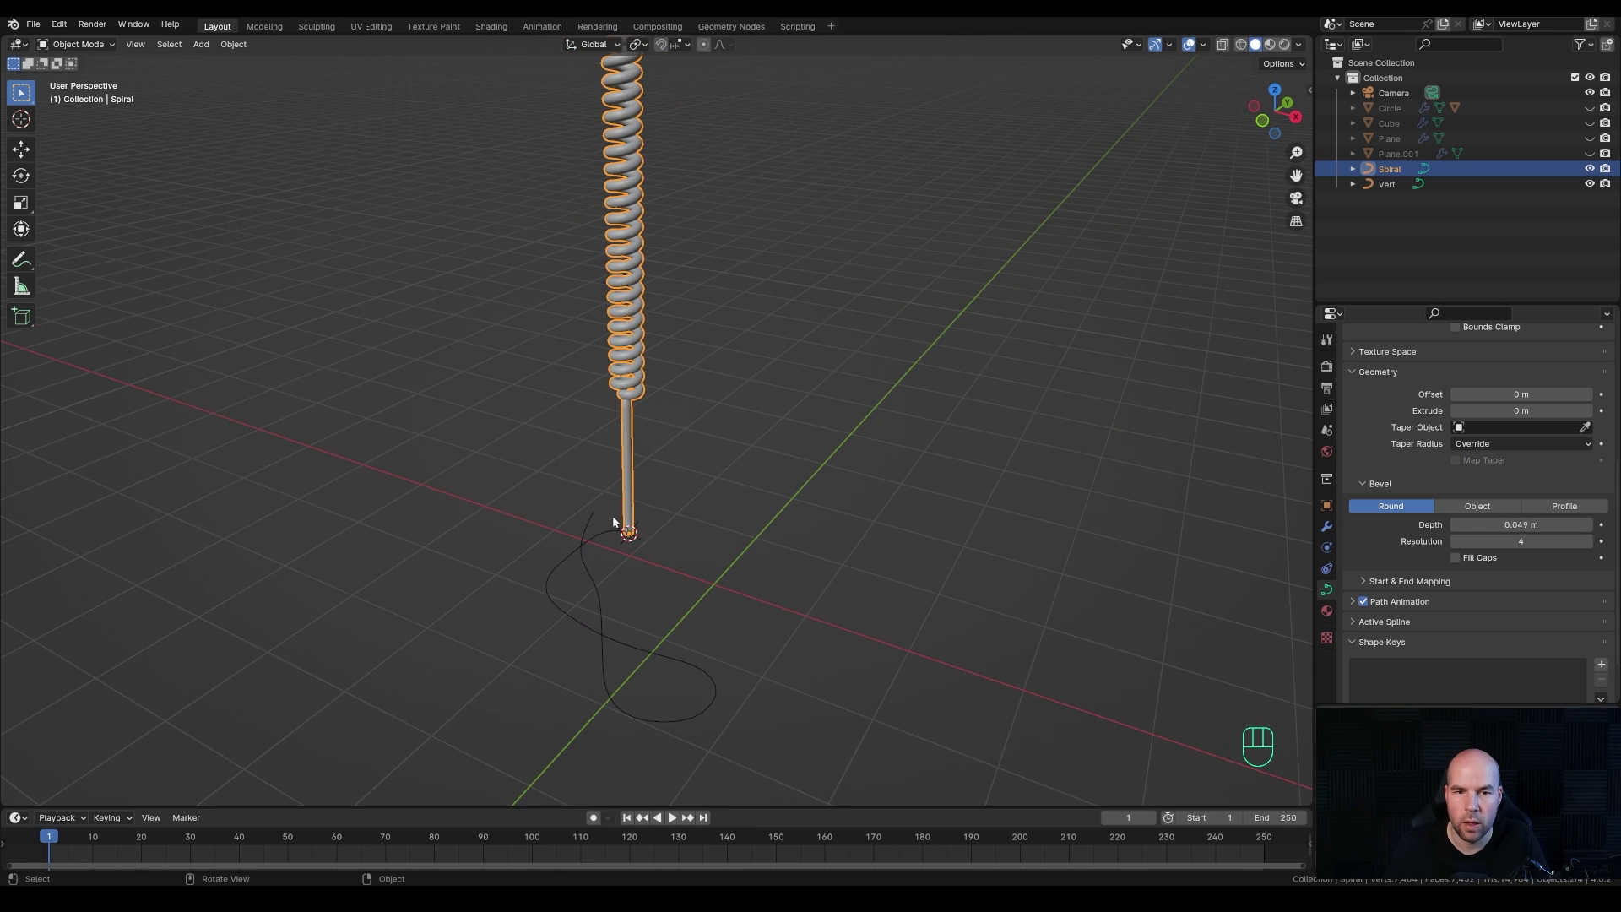
- Add a Curve modifier to the Spiral with the Vert curve as its deform path
{"action": "scroll", "scroll_direction": "down", "scroll_amount": 3}
{"action": "left_click", "coordinate": [1329, 531]}
{"action": "left_click_drag", "start_coordinate": [1397, 367], "coordinate": [1479, 413]}
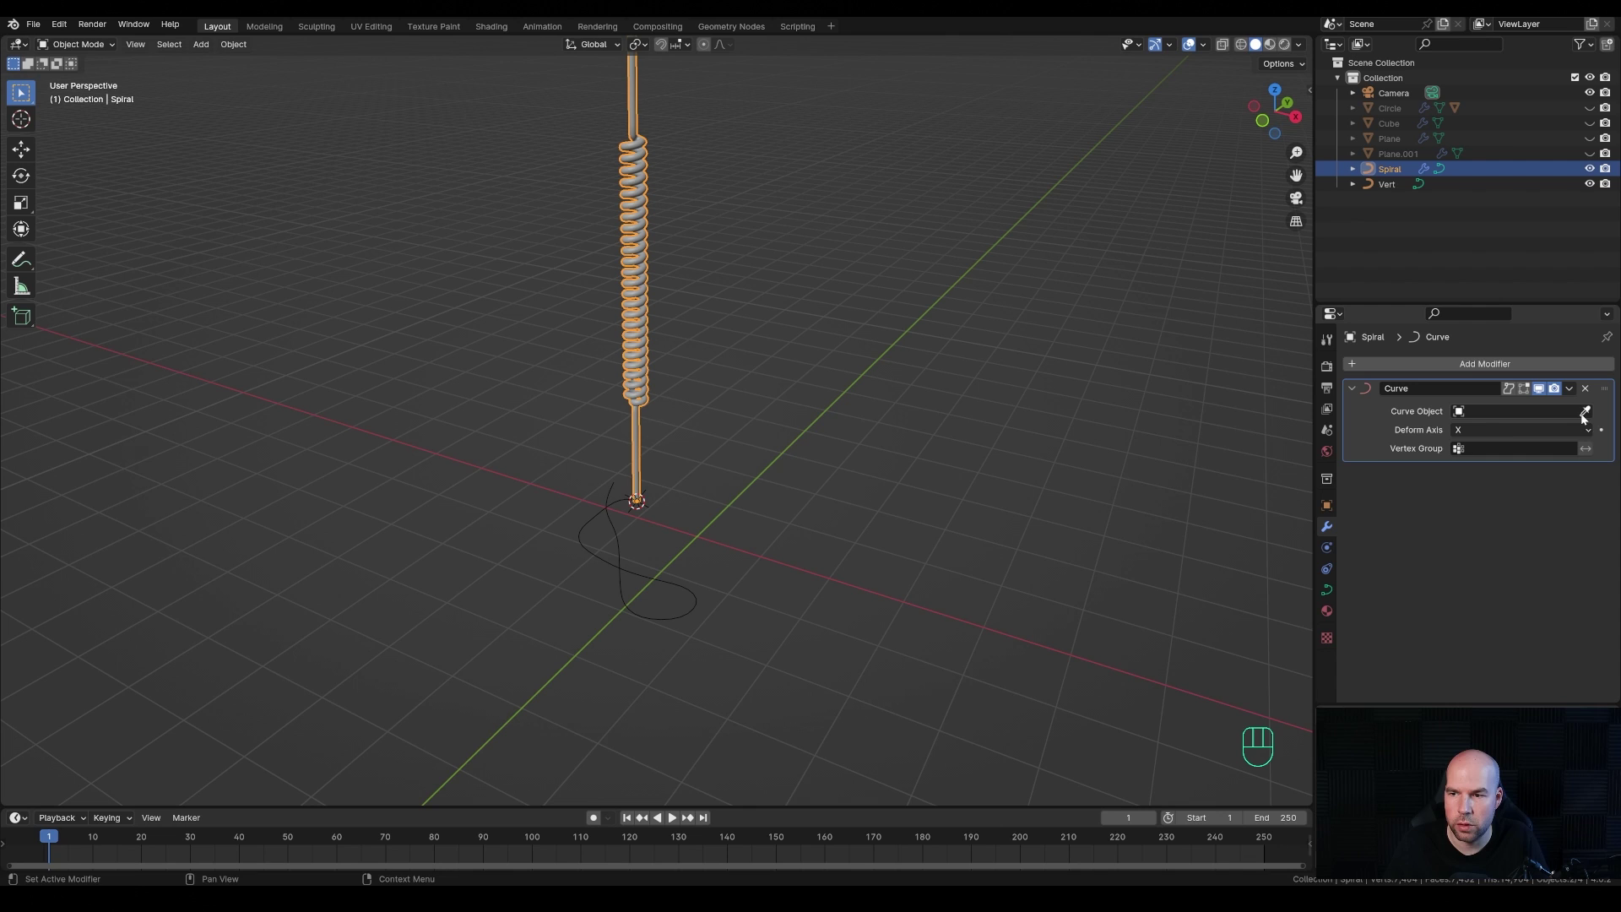
{"action": "left_click", "coordinate": [1587, 417]}
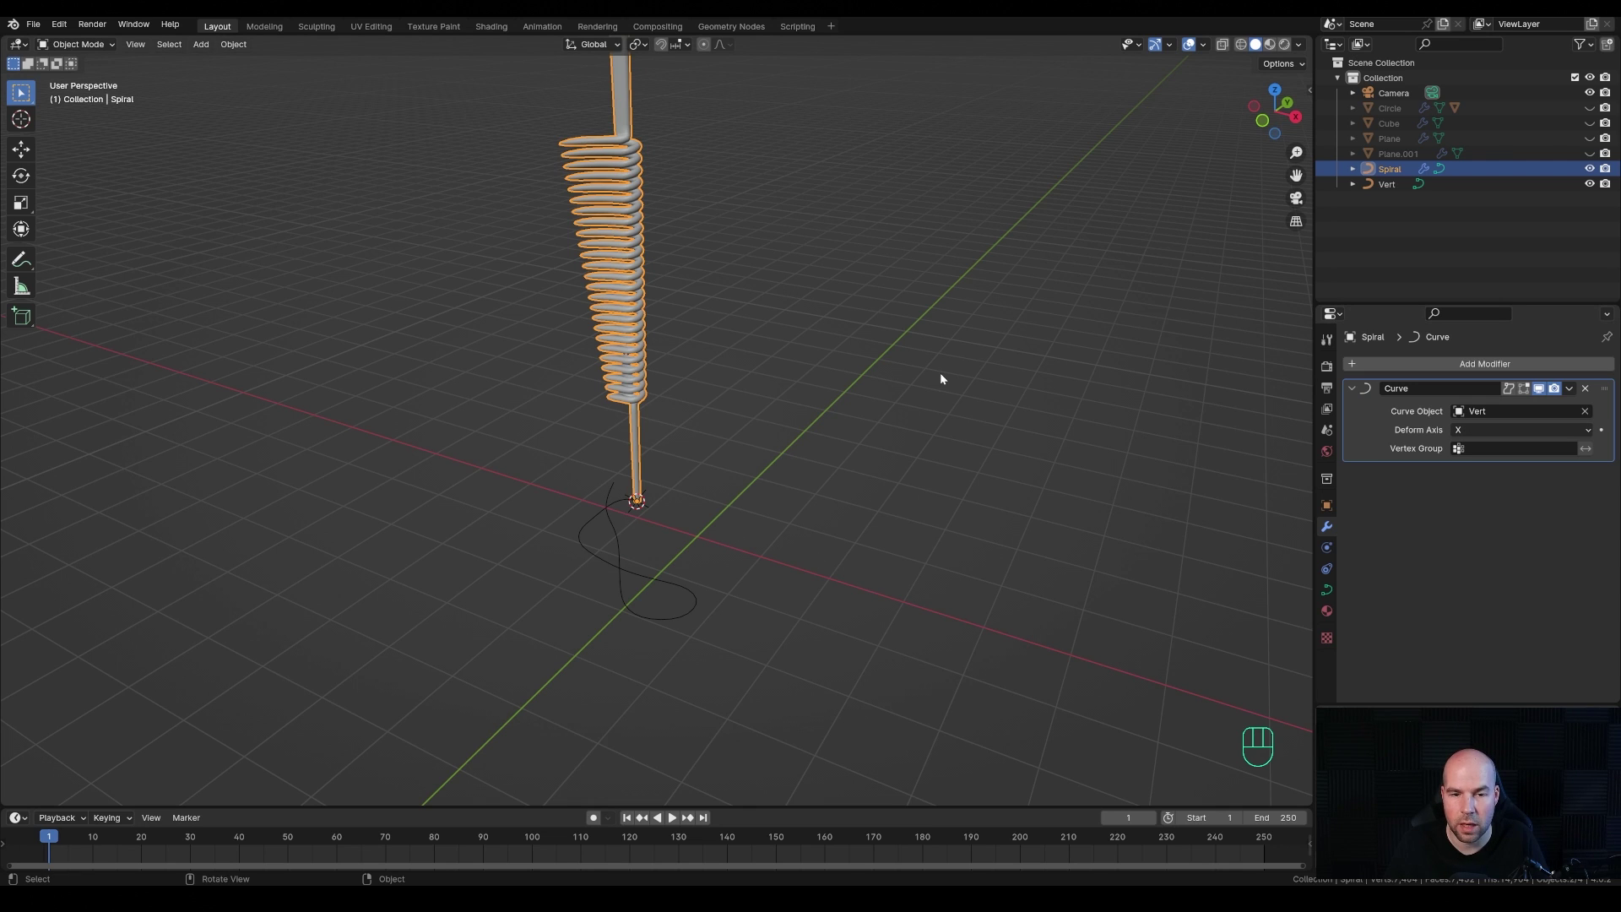
- Rotate the Spiral 90° about the Y axis onto its side
{"action": "key", "text": "KP_Subtract"}
{"action": "key", "text": "Escape"}
{"action": "key", "text": "r"}
{"action": "key", "text": "y"}
{"action": "key", "text": "KP_9"}
{"action": "key", "text": "KP_0"}
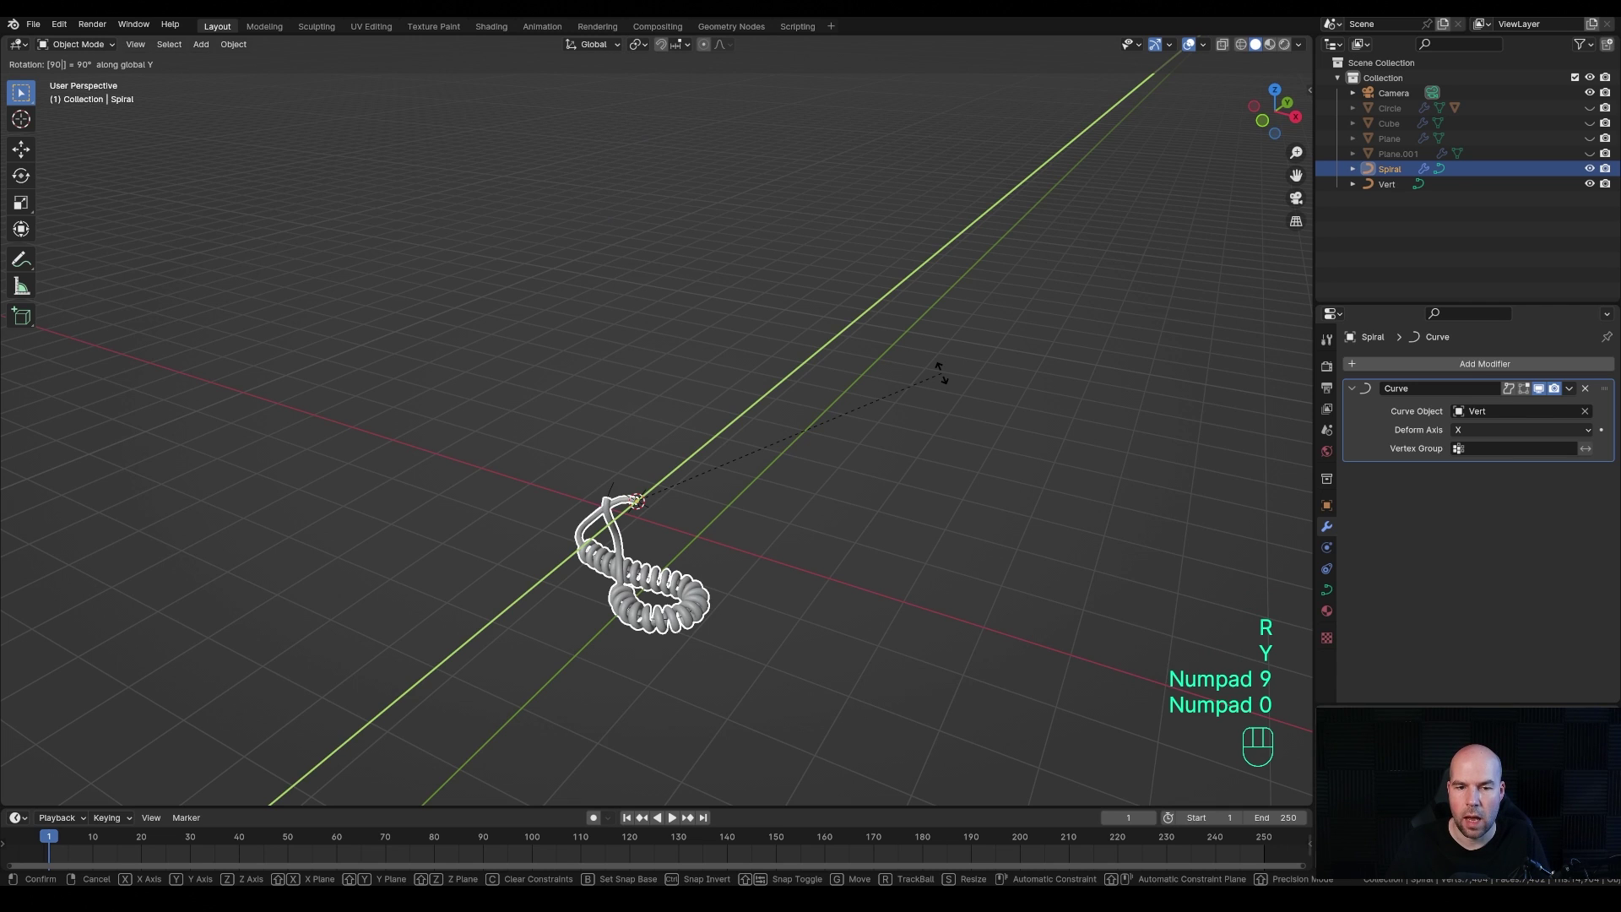
{"action": "key", "text": "KP_Enter"}
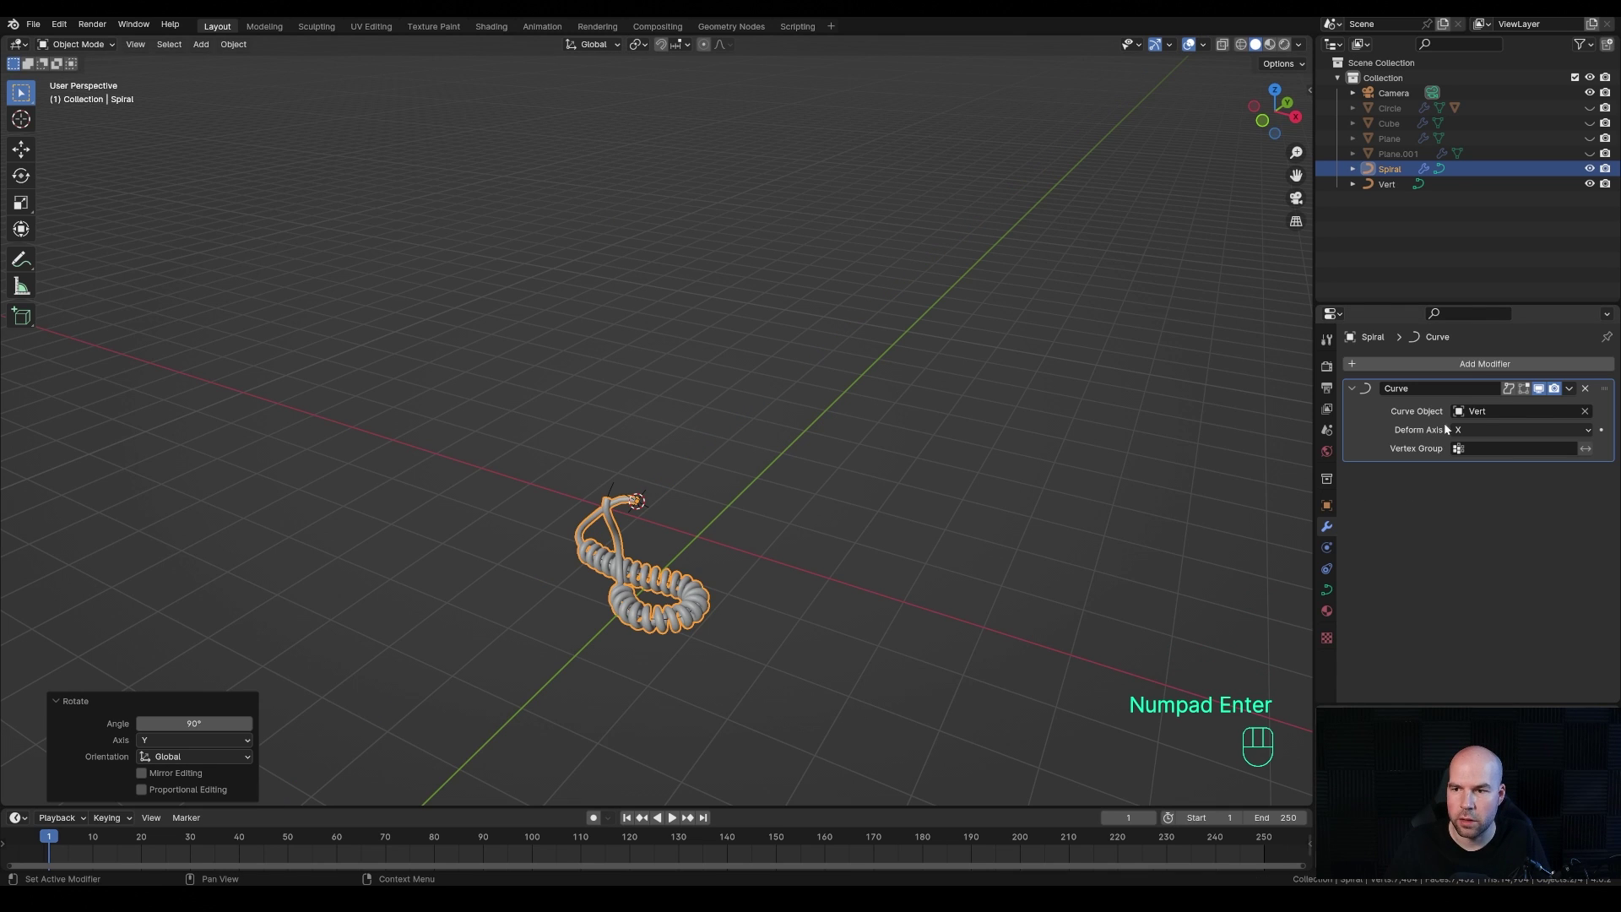
- Toggle the Curve modifier's viewport display and select the Vert curve near the lead end
{"action": "left_click", "coordinate": [1546, 392]}
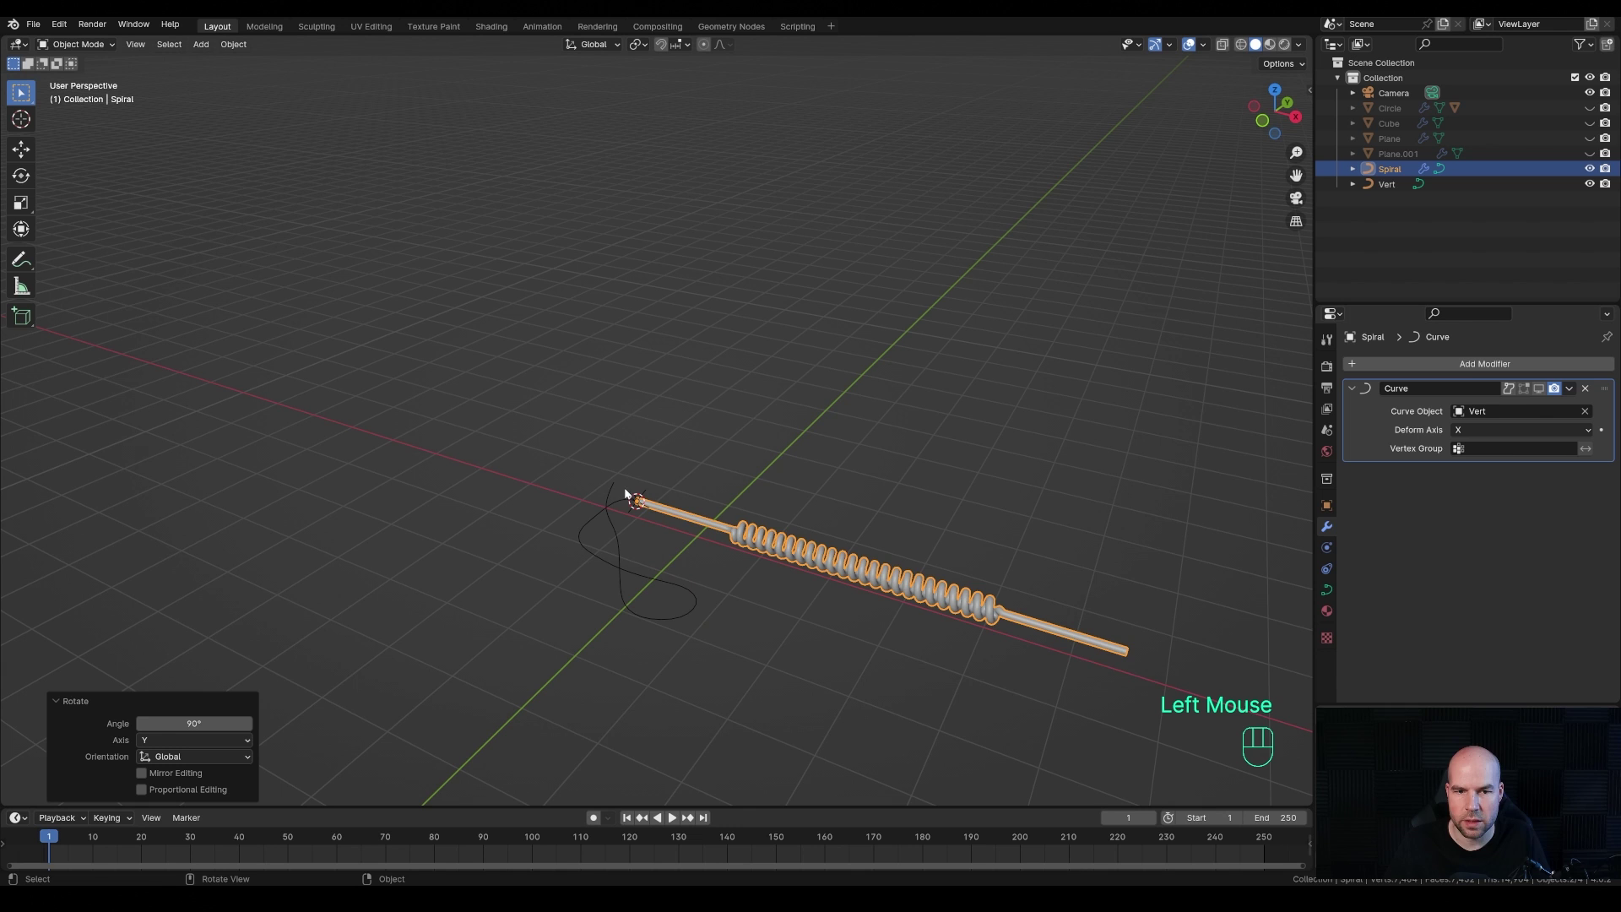
{"action": "left_click_drag", "start_coordinate": [1059, 461], "coordinate": [1013, 401]}
{"action": "middle_click", "coordinate": [834, 459]}
{"action": "scroll", "scroll_direction": "up", "scroll_amount": 3}
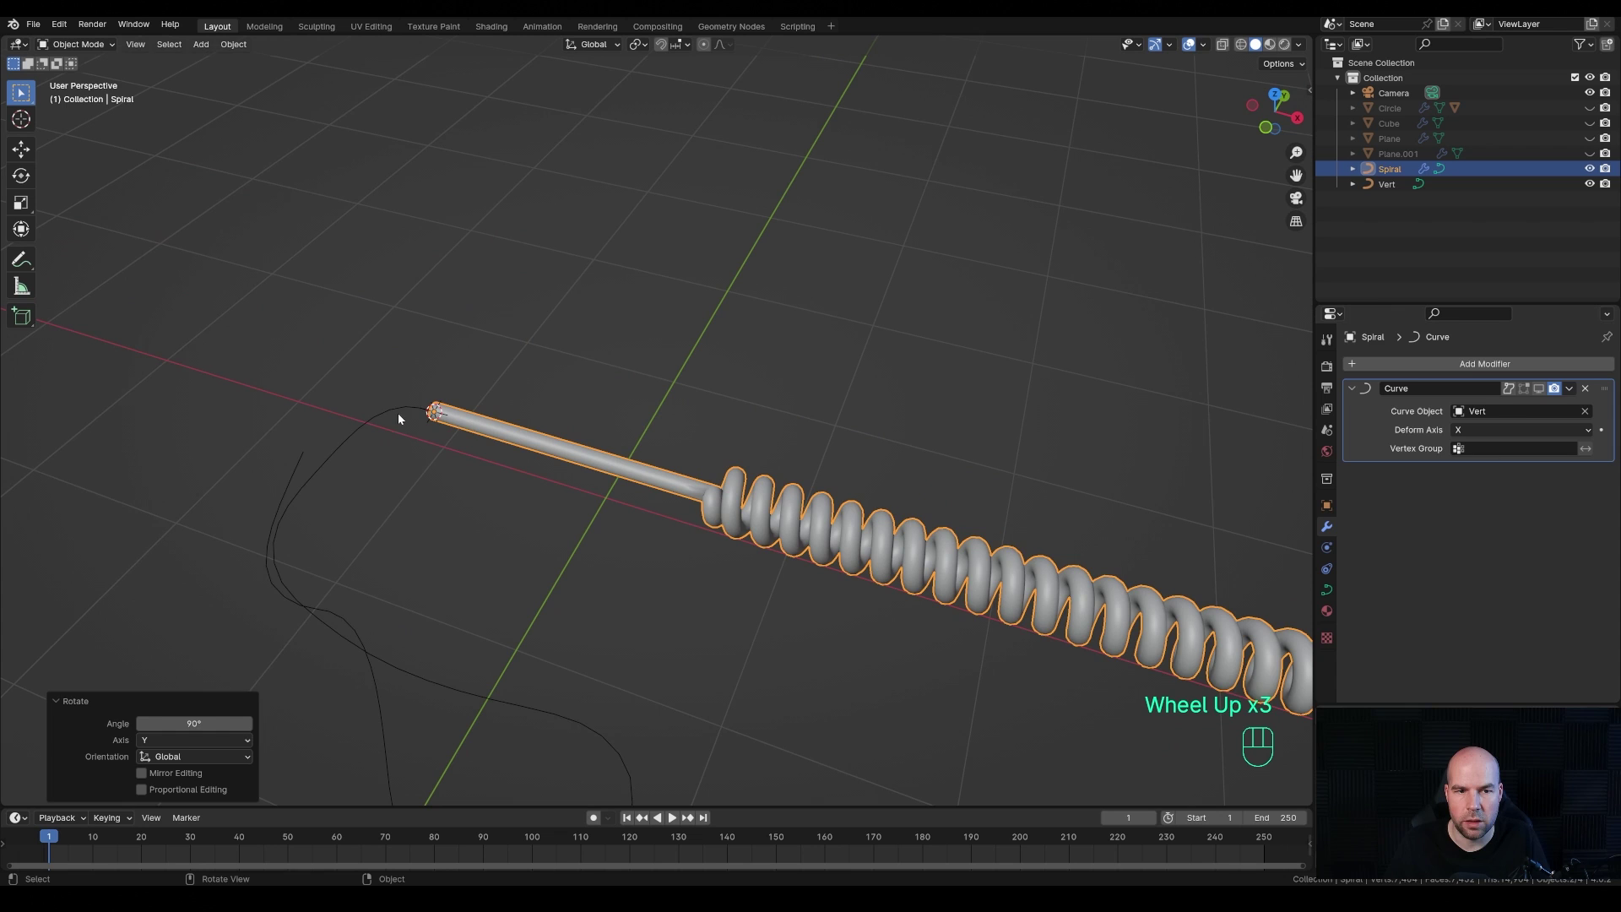
{"action": "left_click", "coordinate": [404, 411]}
{"action": "left_click_drag", "start_coordinate": [526, 503], "coordinate": [572, 408]}
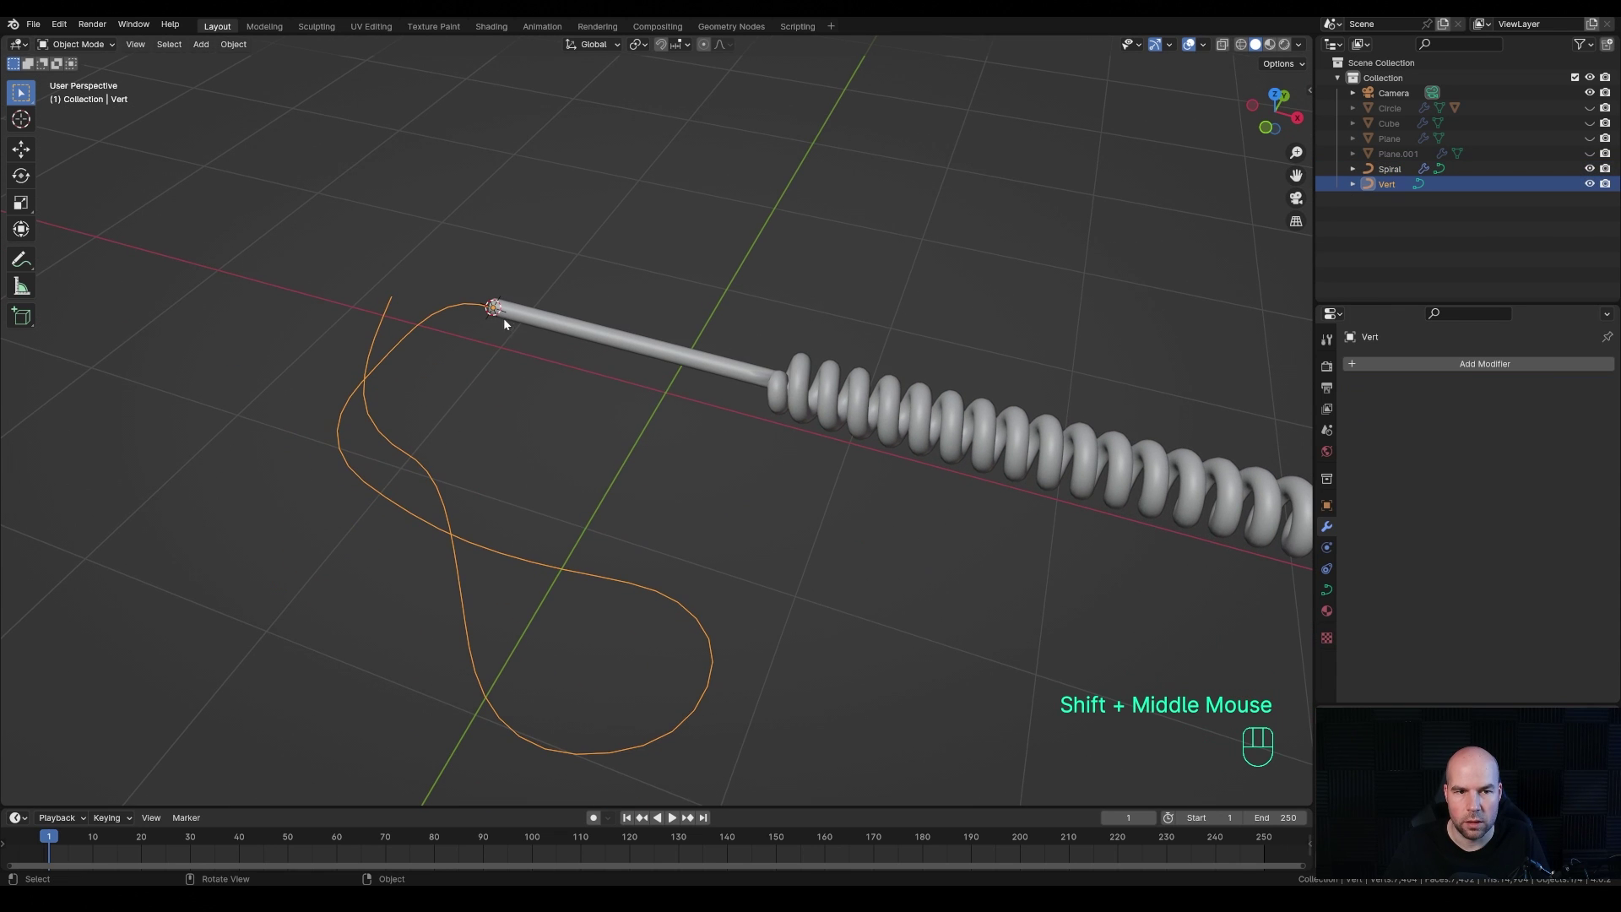
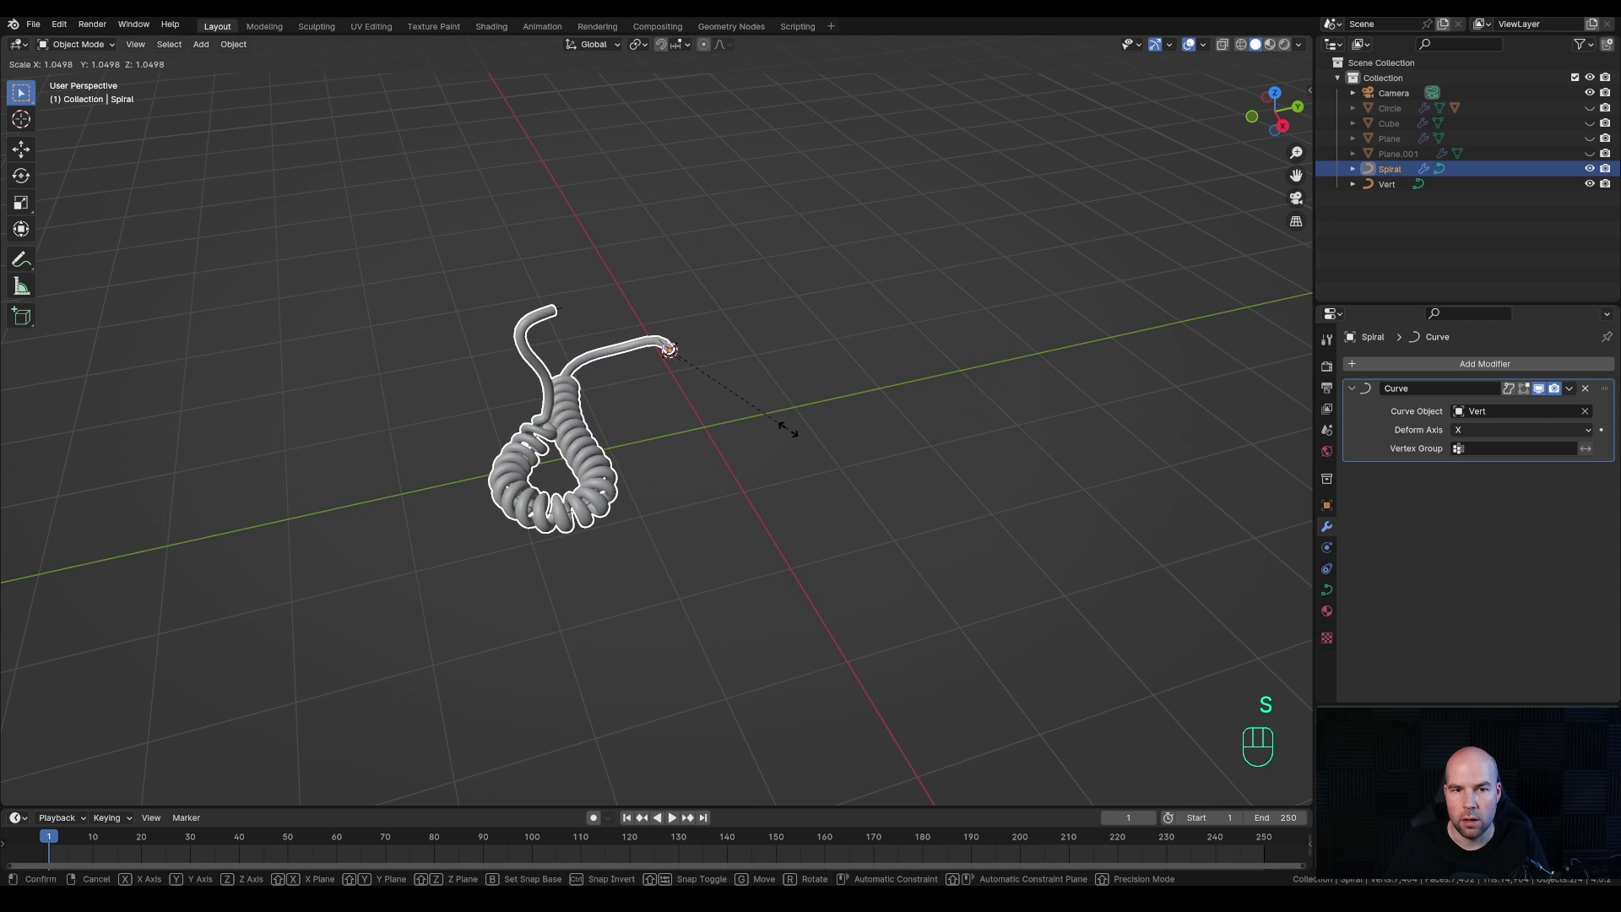
- Scale the Spiral to about 1.06 and unhide the telephone body and handset
{"action": "left_click", "coordinate": [795, 431]}
{"action": "key", "text": "alt+h"}
{"action": "left_click", "coordinate": [780, 584]}
{"action": "left_click_drag", "start_coordinate": [830, 511], "coordinate": [853, 503]}
- Orbit the view around the telephone to inspect the attached coiled cord
{"action": "scroll", "scroll_direction": "down", "scroll_amount": 3}
{"action": "scroll", "scroll_direction": "up", "scroll_amount": 3}
{"action": "middle_click", "coordinate": [1119, 702]}
{"action": "middle_click", "coordinate": [853, 393]}
{"action": "scroll", "scroll_direction": "up", "scroll_amount": 3}
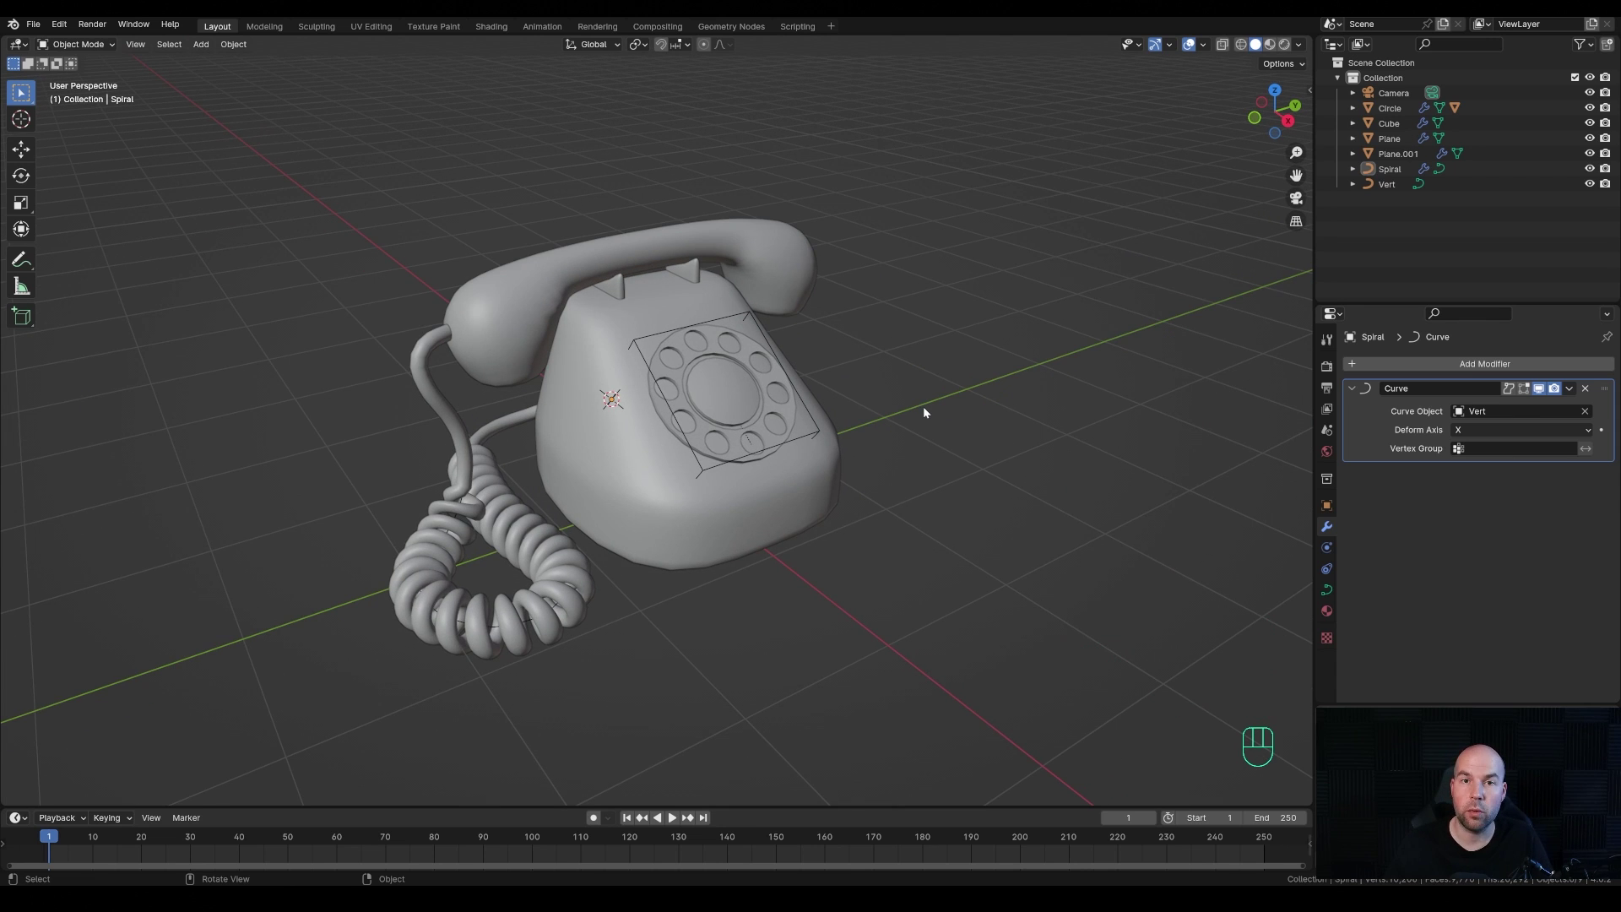
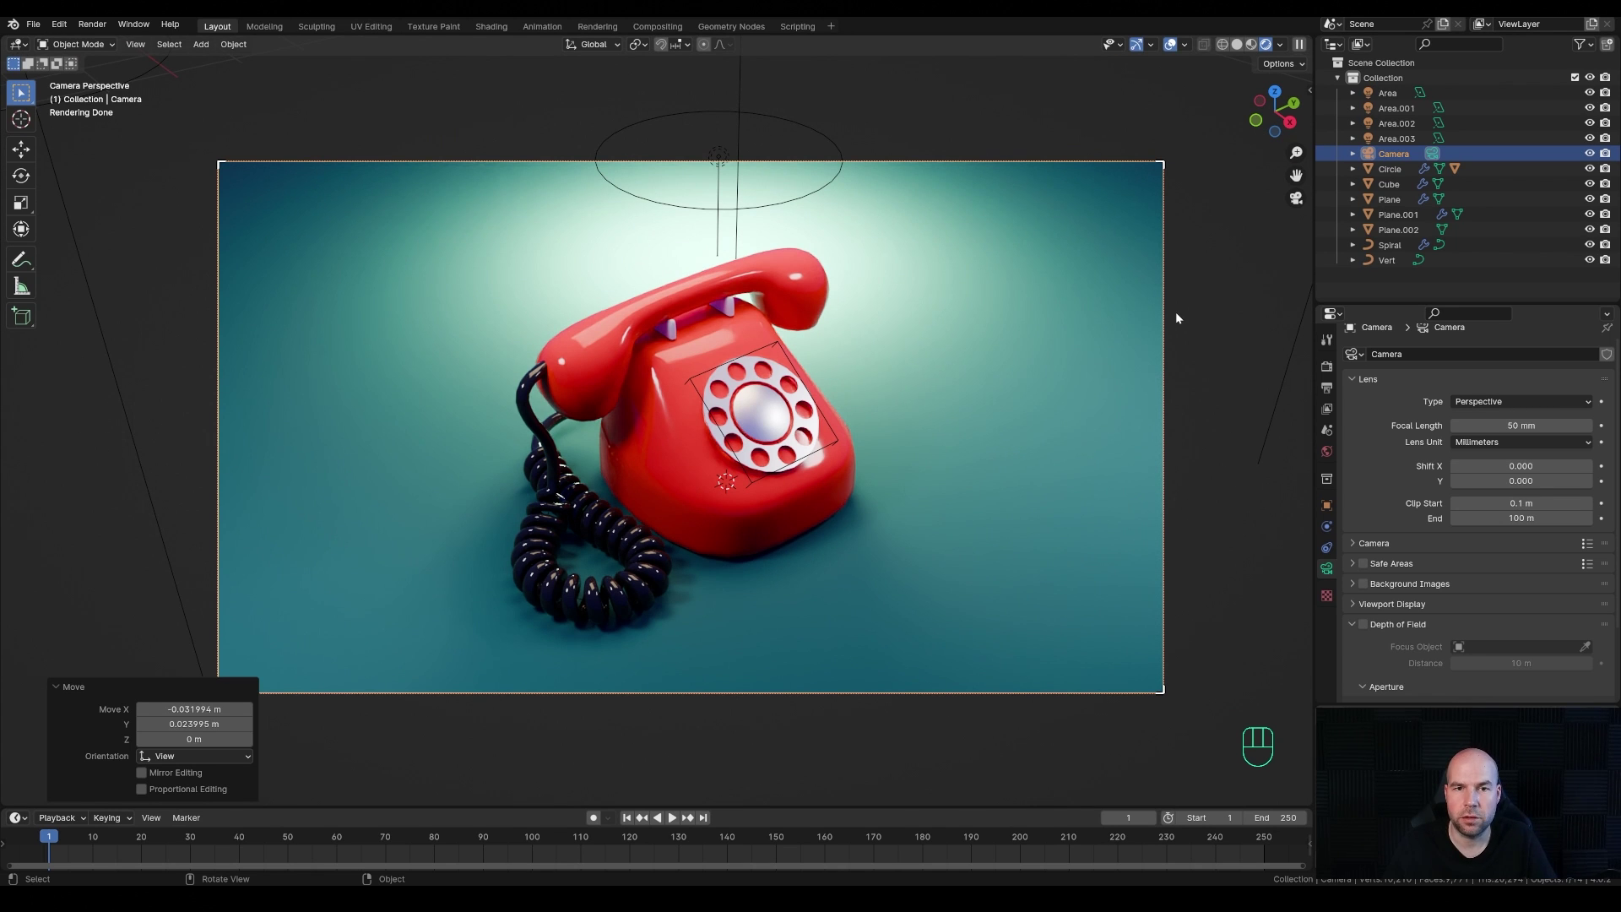
{"action": "scroll", "scroll_direction": "down", "scroll_amount": 3}
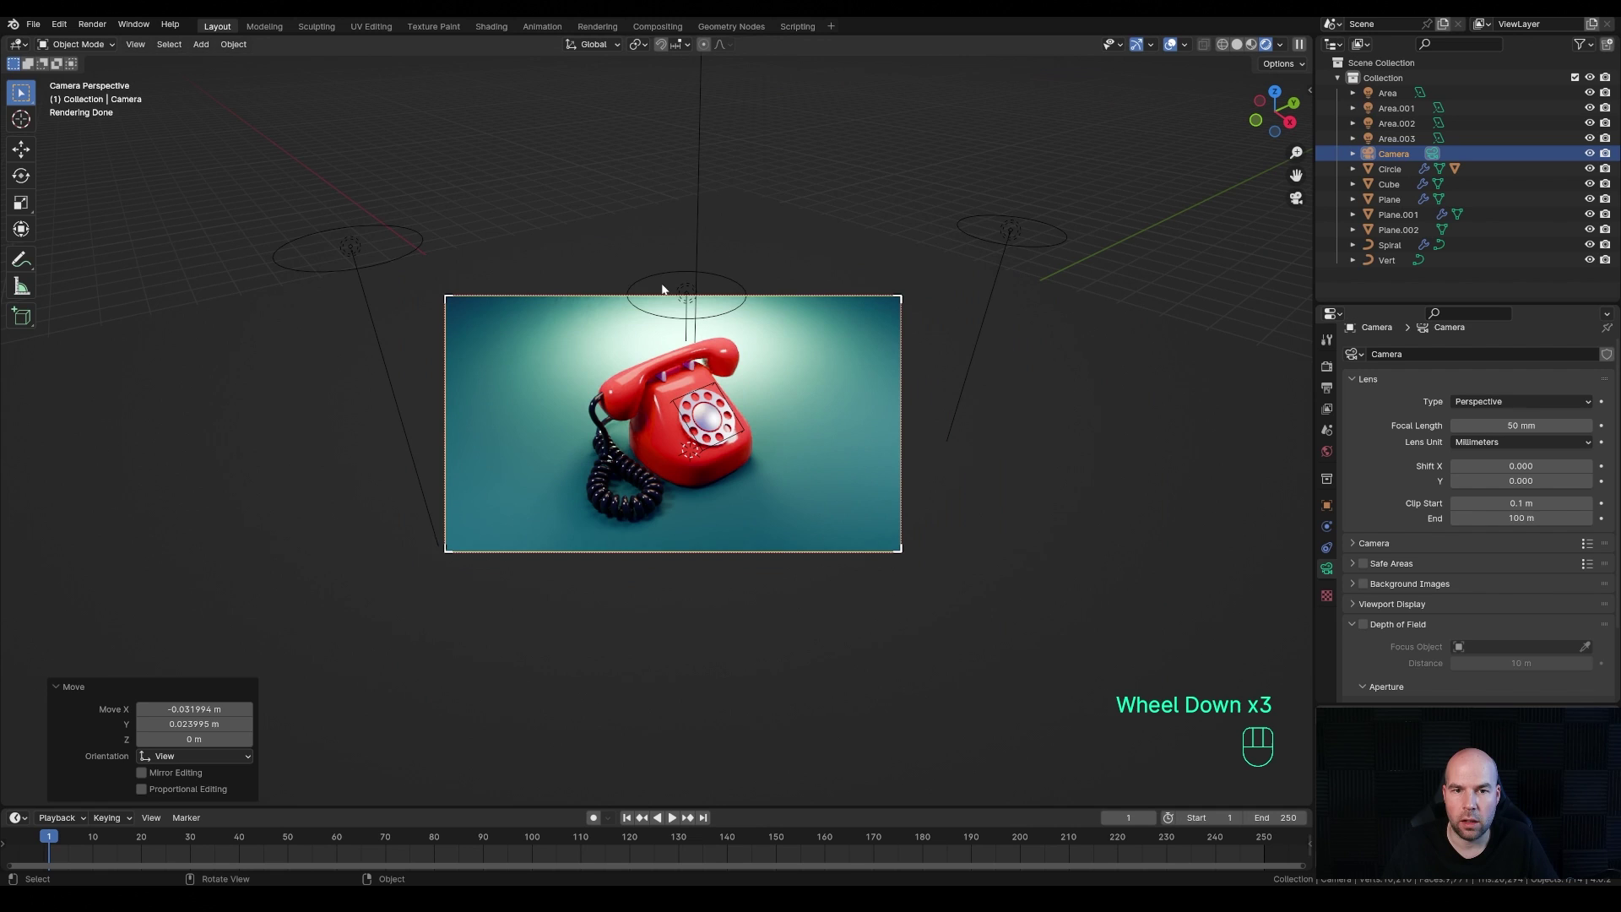
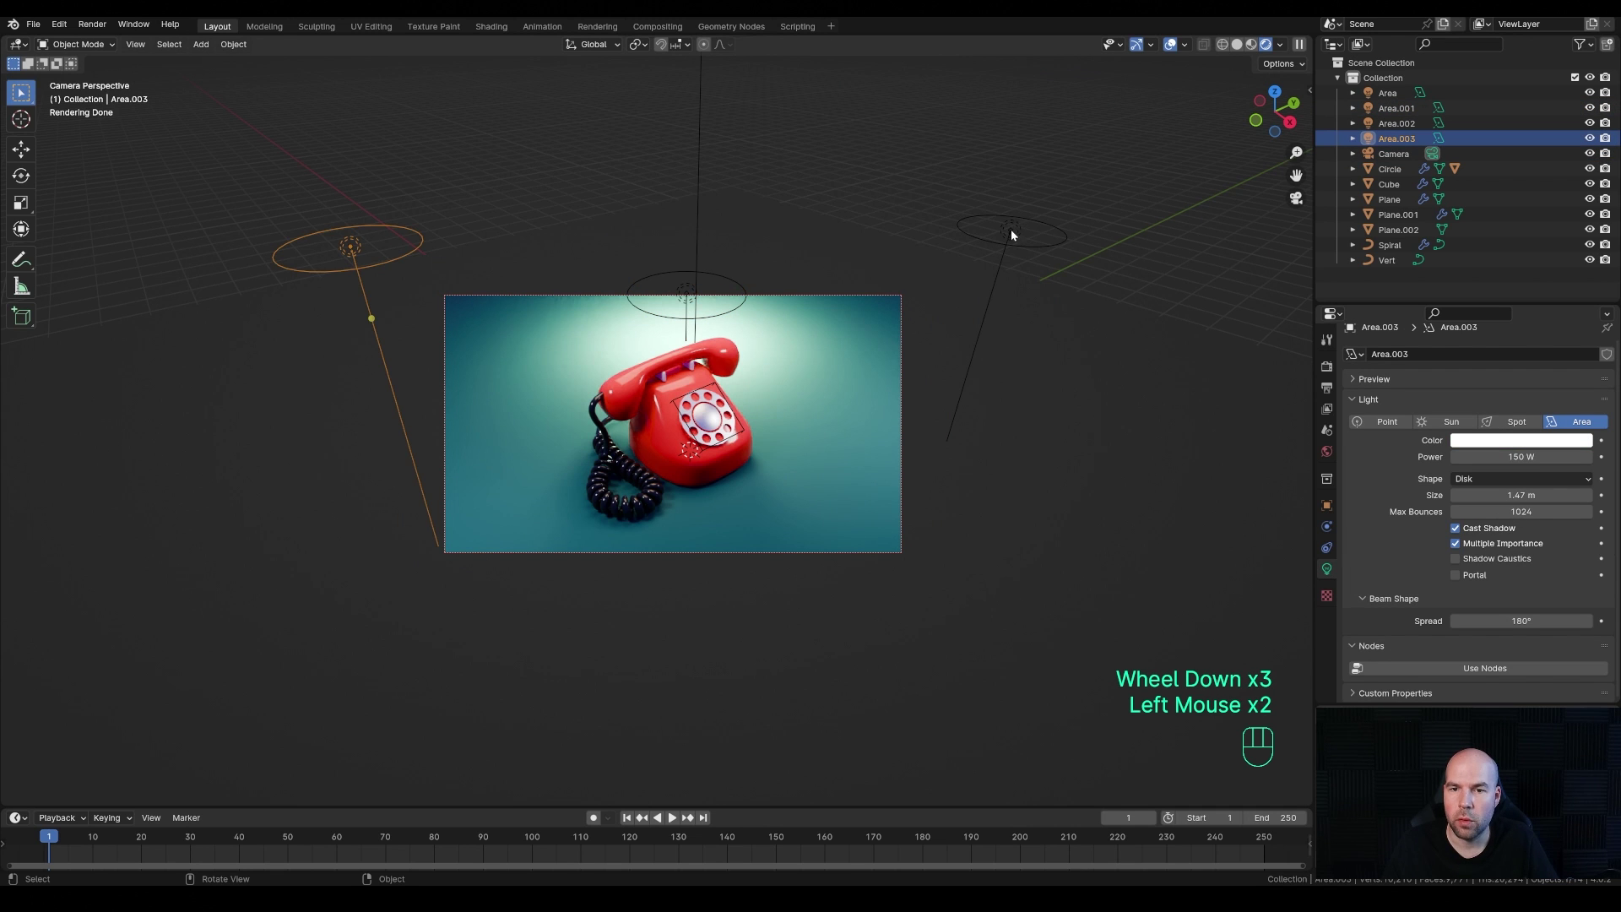
{"action": "left_click", "coordinate": [1014, 233]}
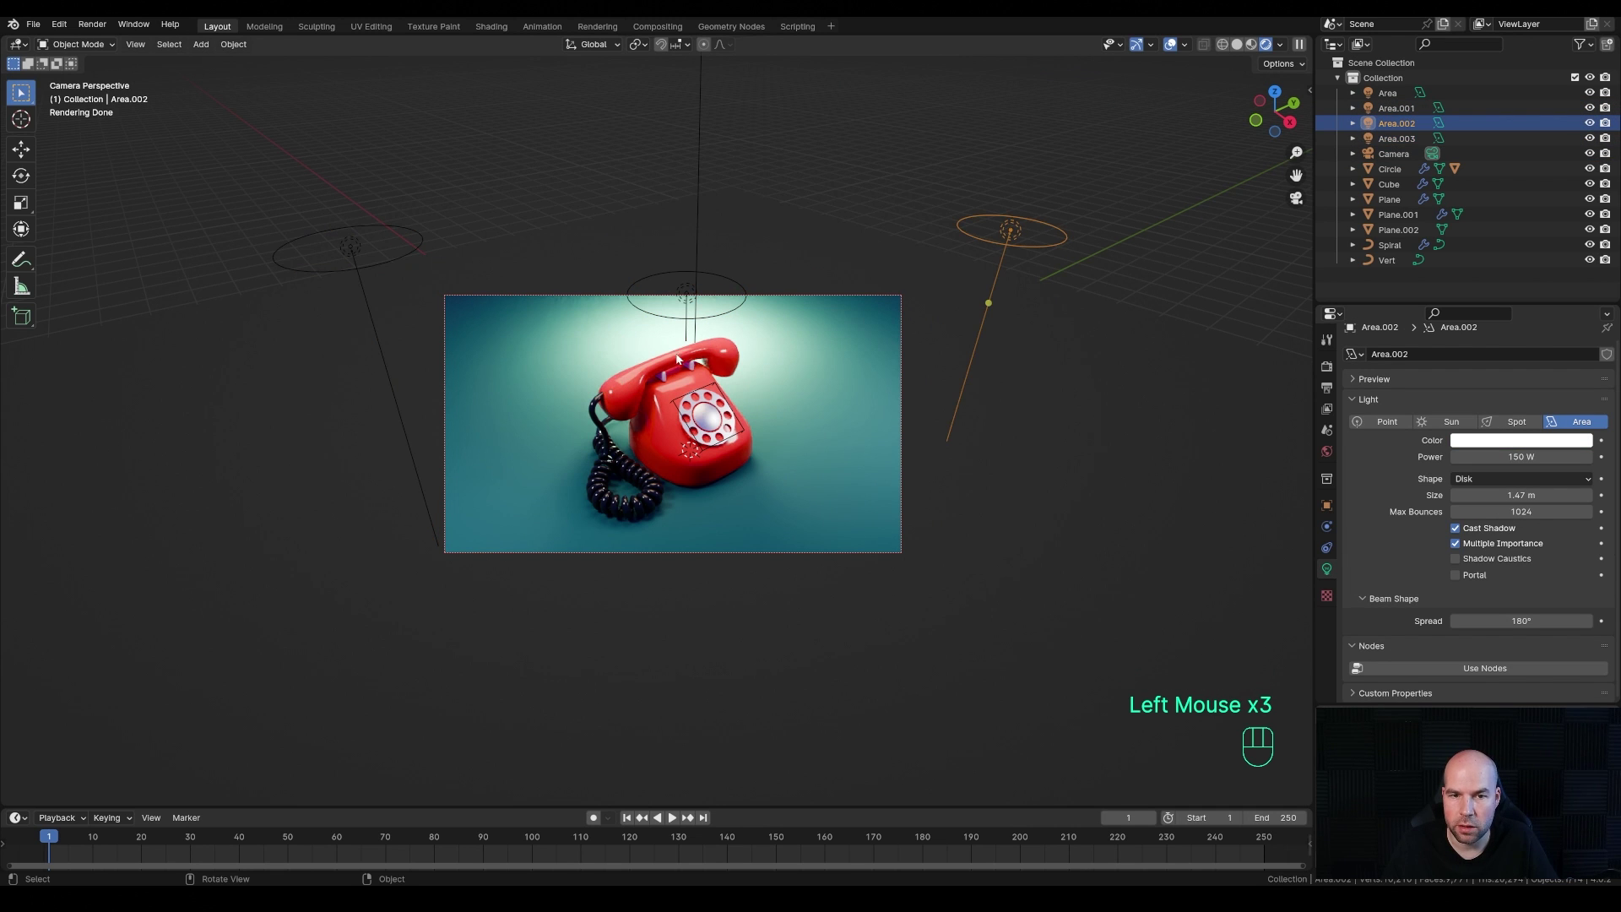
{"action": "scroll", "scroll_direction": "up", "scroll_amount": 3}
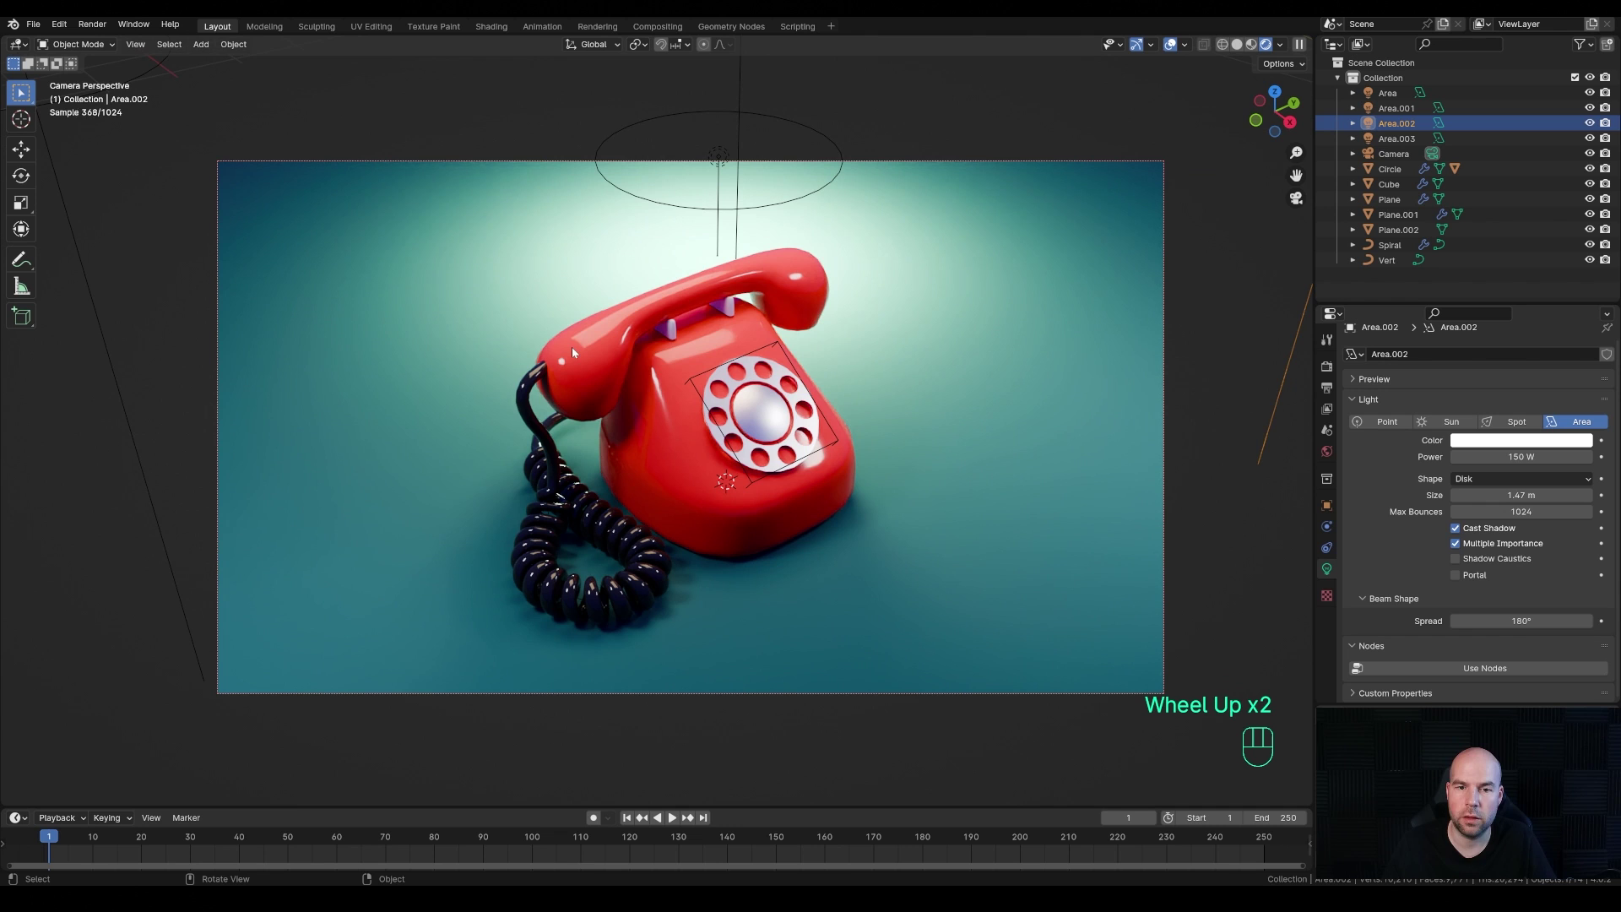
{"action": "scroll", "scroll_direction": "down", "scroll_amount": 3}
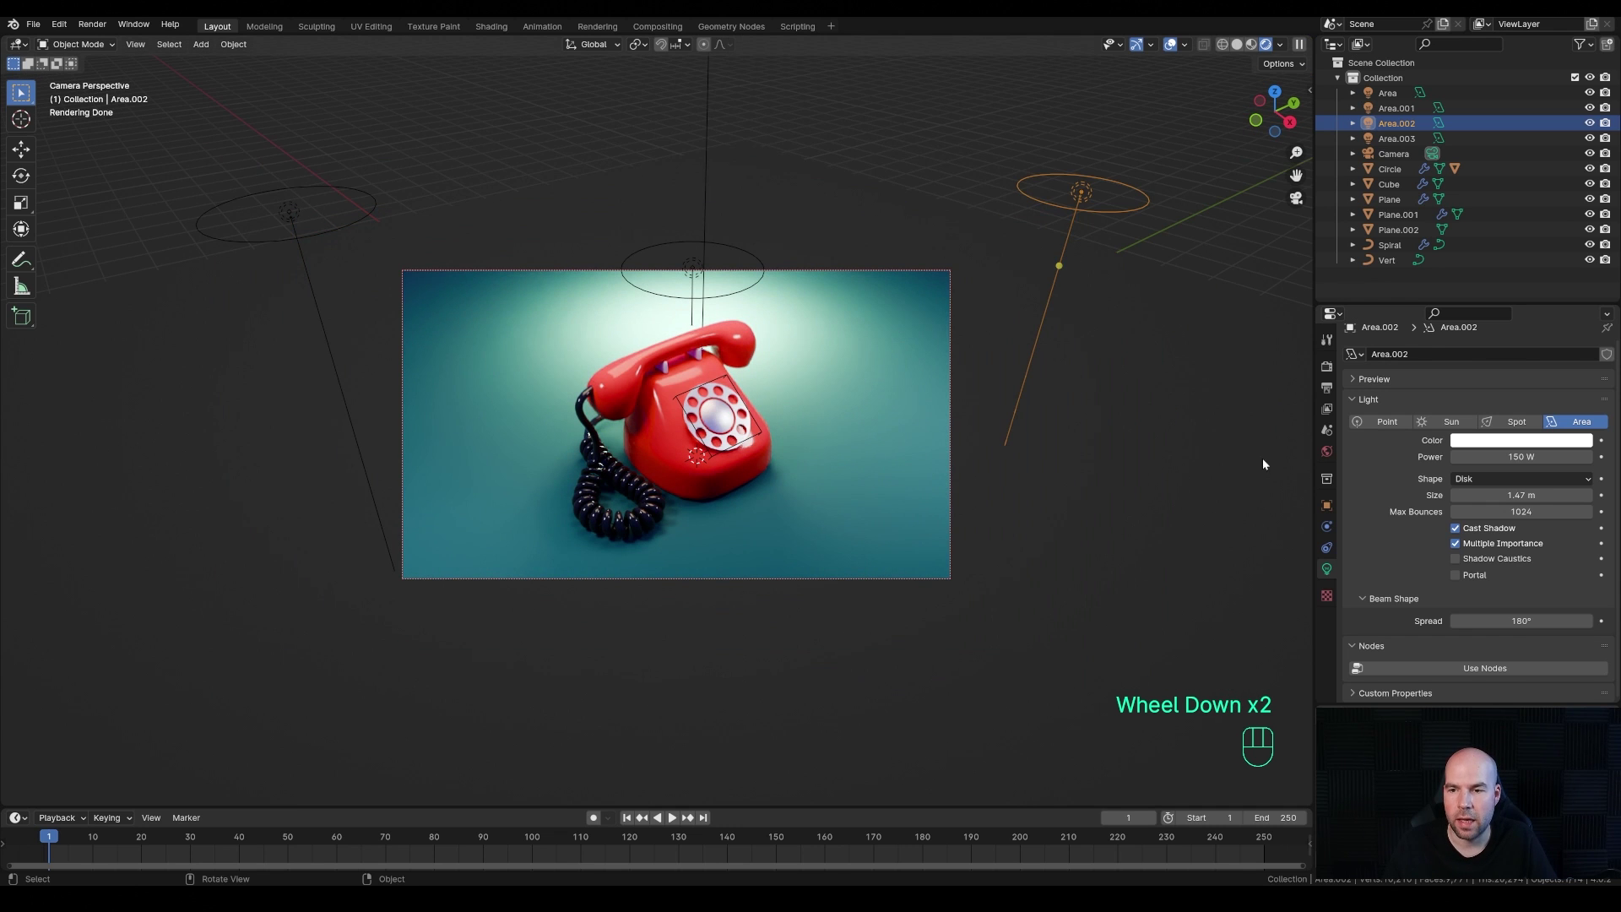
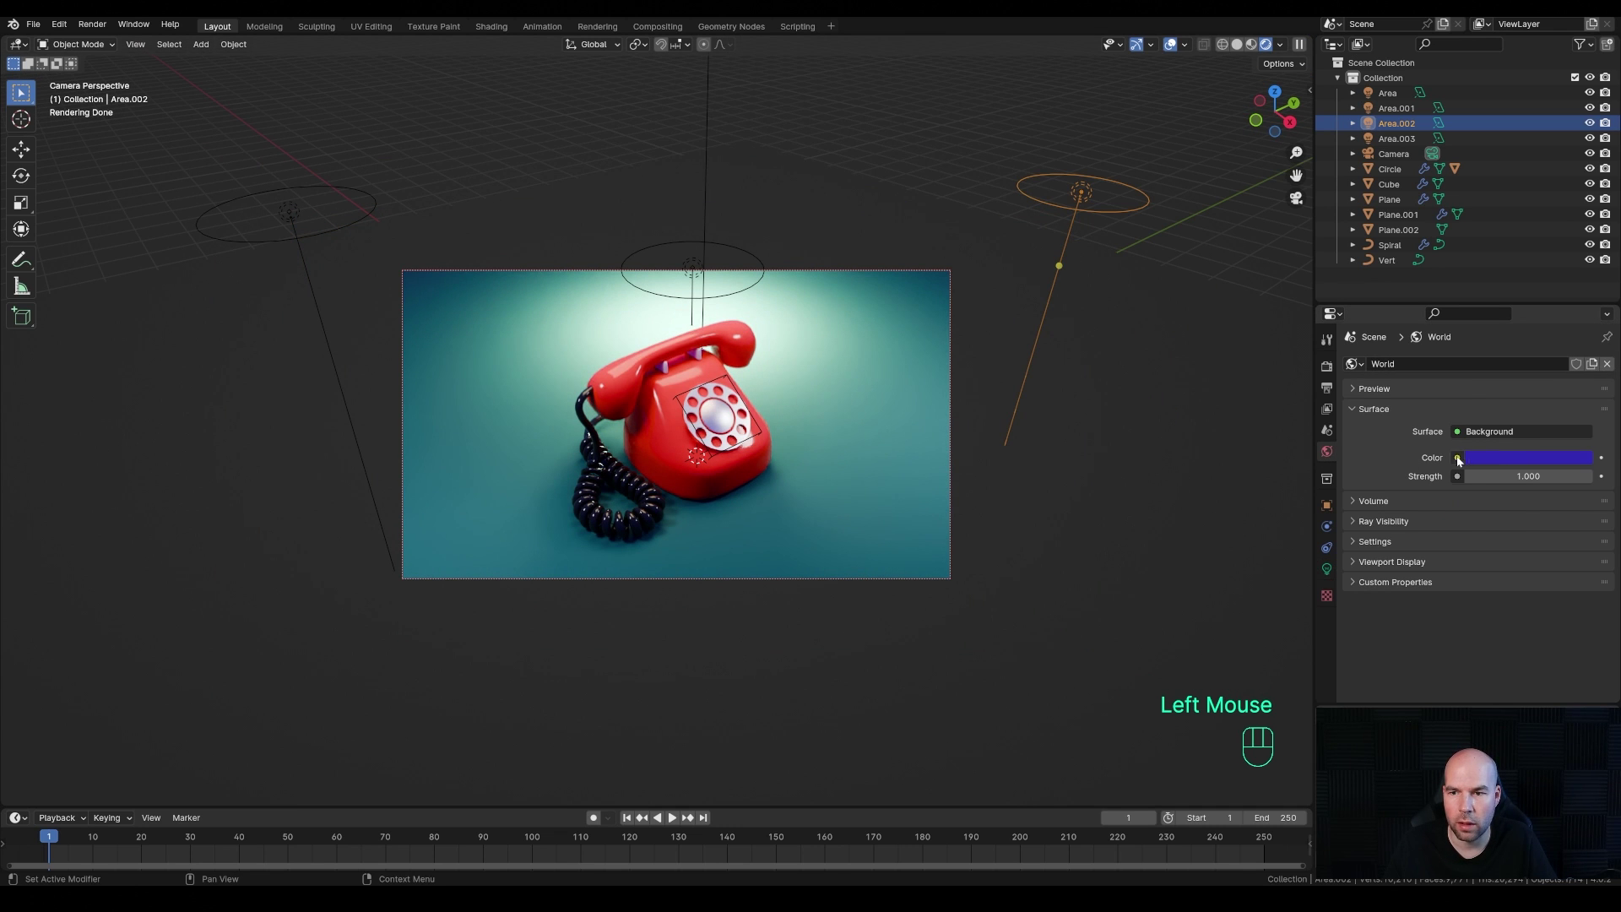
{"action": "left_click", "coordinate": [1335, 376]}
{"action": "scroll", "scroll_direction": "down", "scroll_amount": 3}
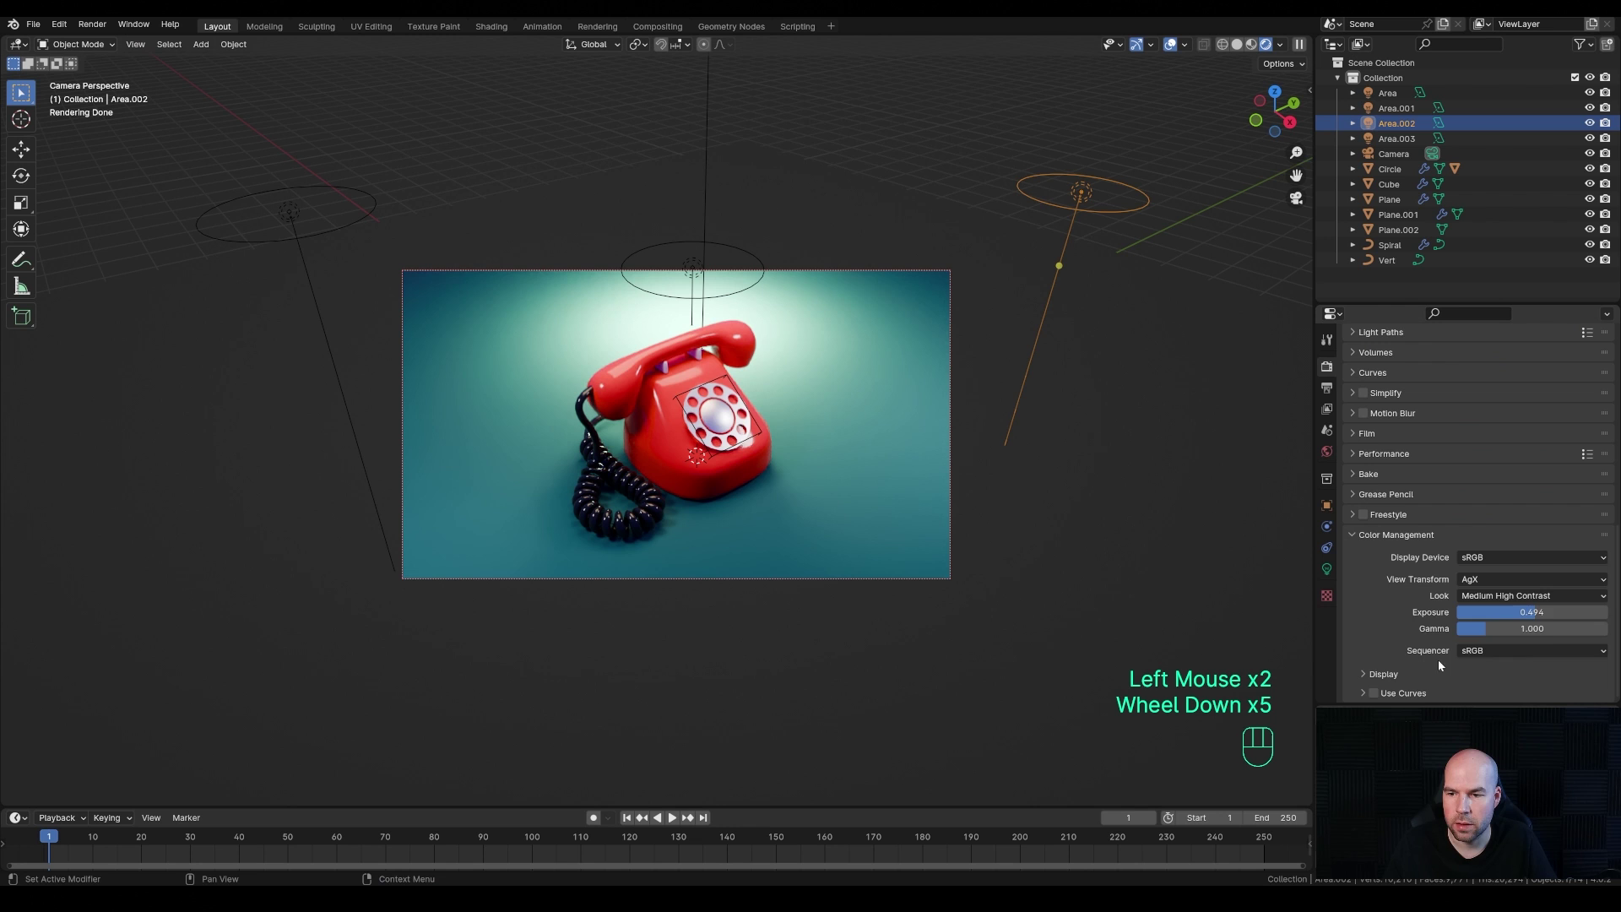
{"action": "left_click_drag", "start_coordinate": [860, 427], "coordinate": [1119, 702]}
{"action": "scroll", "scroll_direction": "up", "scroll_amount": 3}
{"action": "middle_click", "coordinate": [1120, 651]}
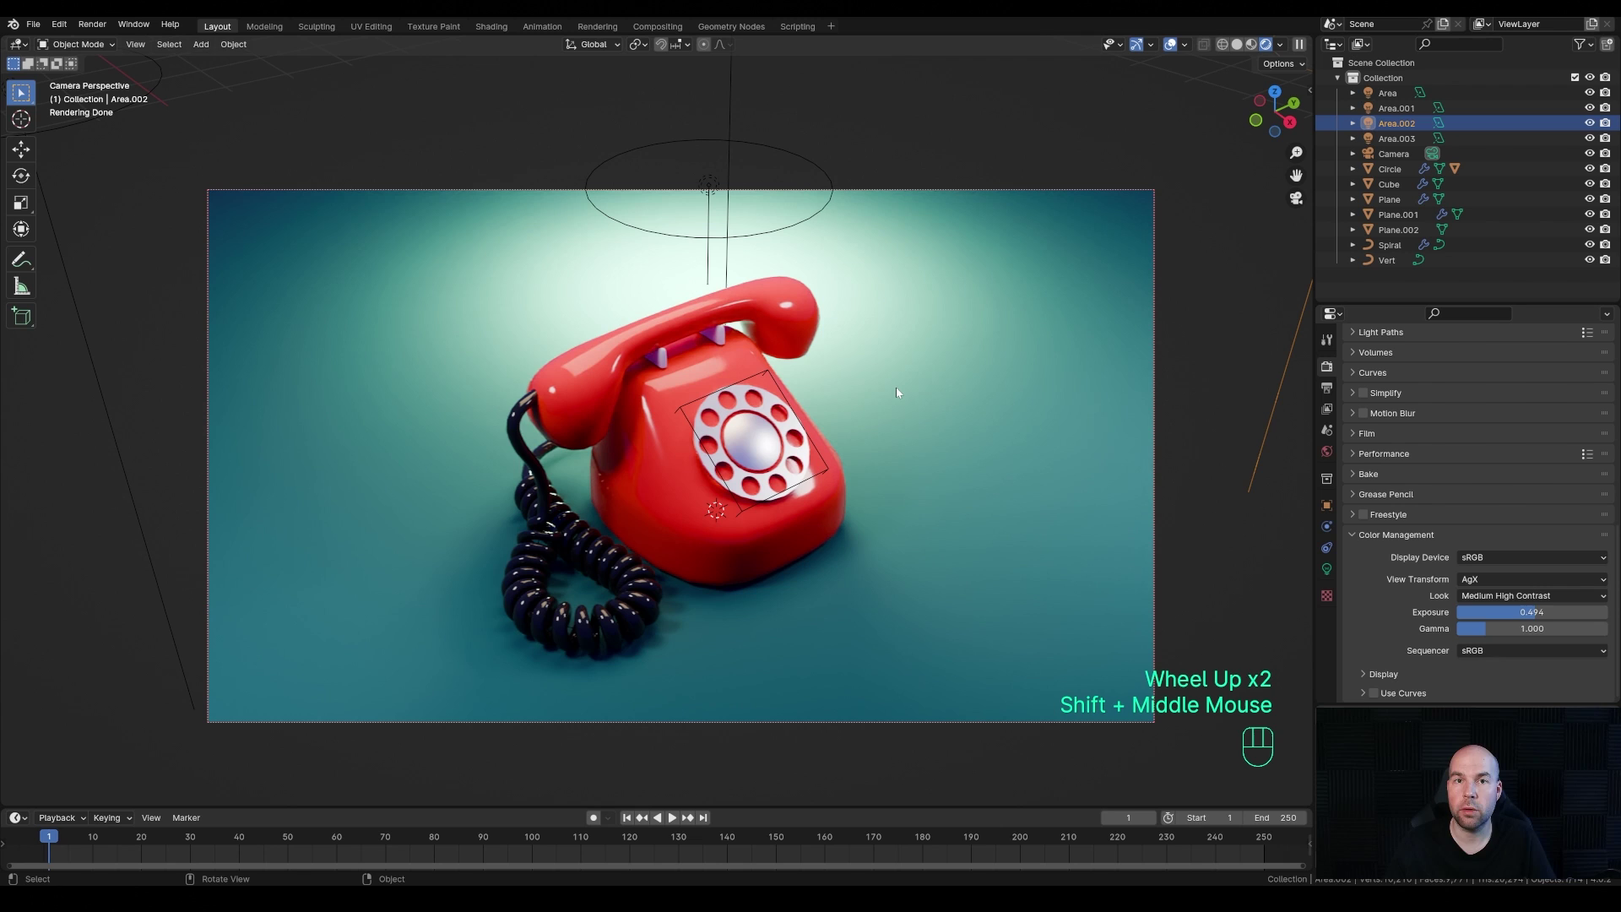